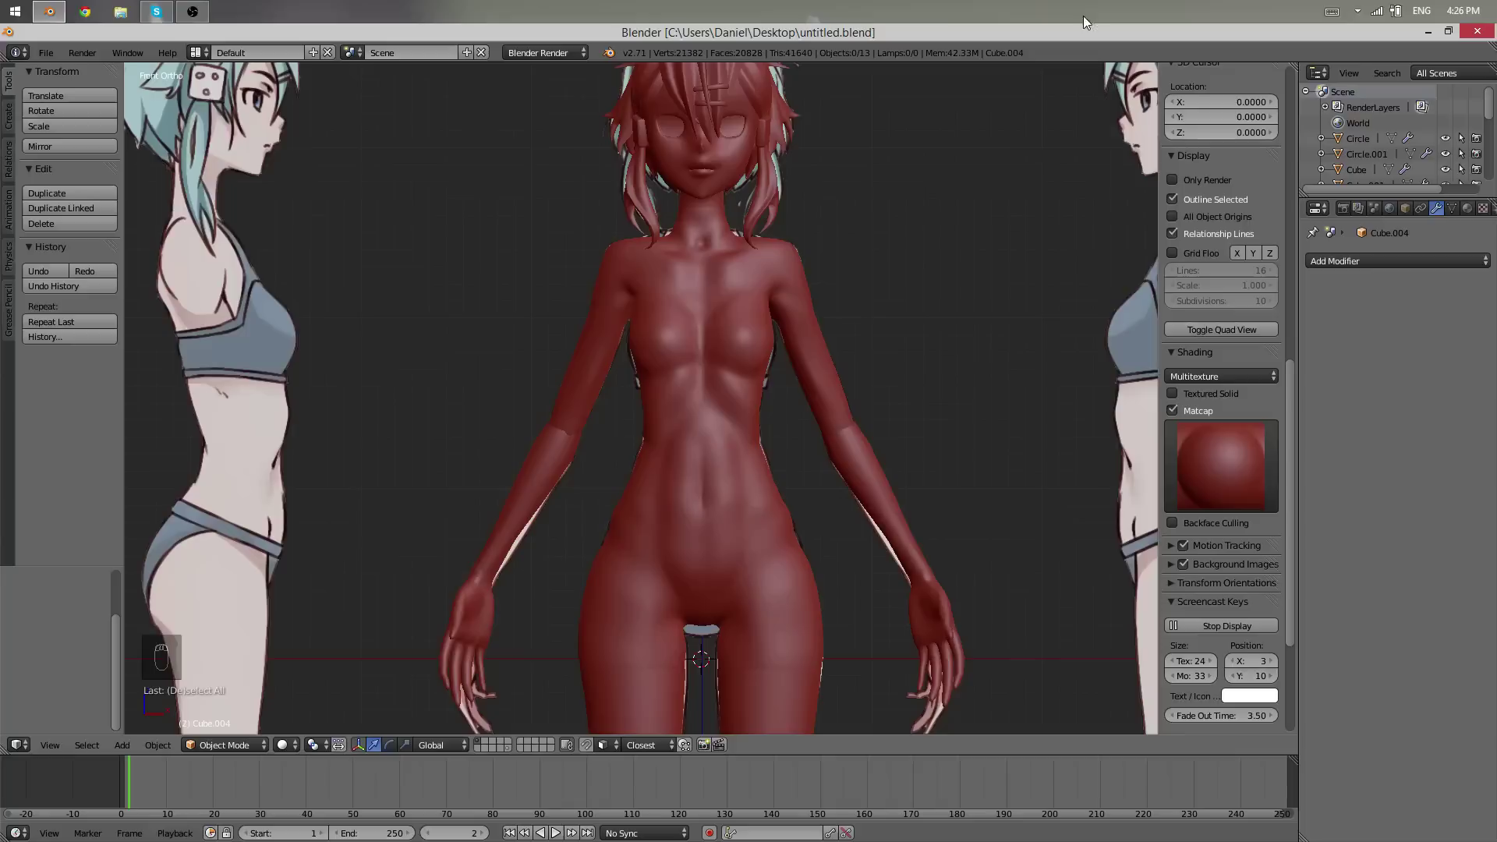
- Inspect the red character in wireframe and solid shading, zooming out and viewing from the side
middle_click(985, 469)
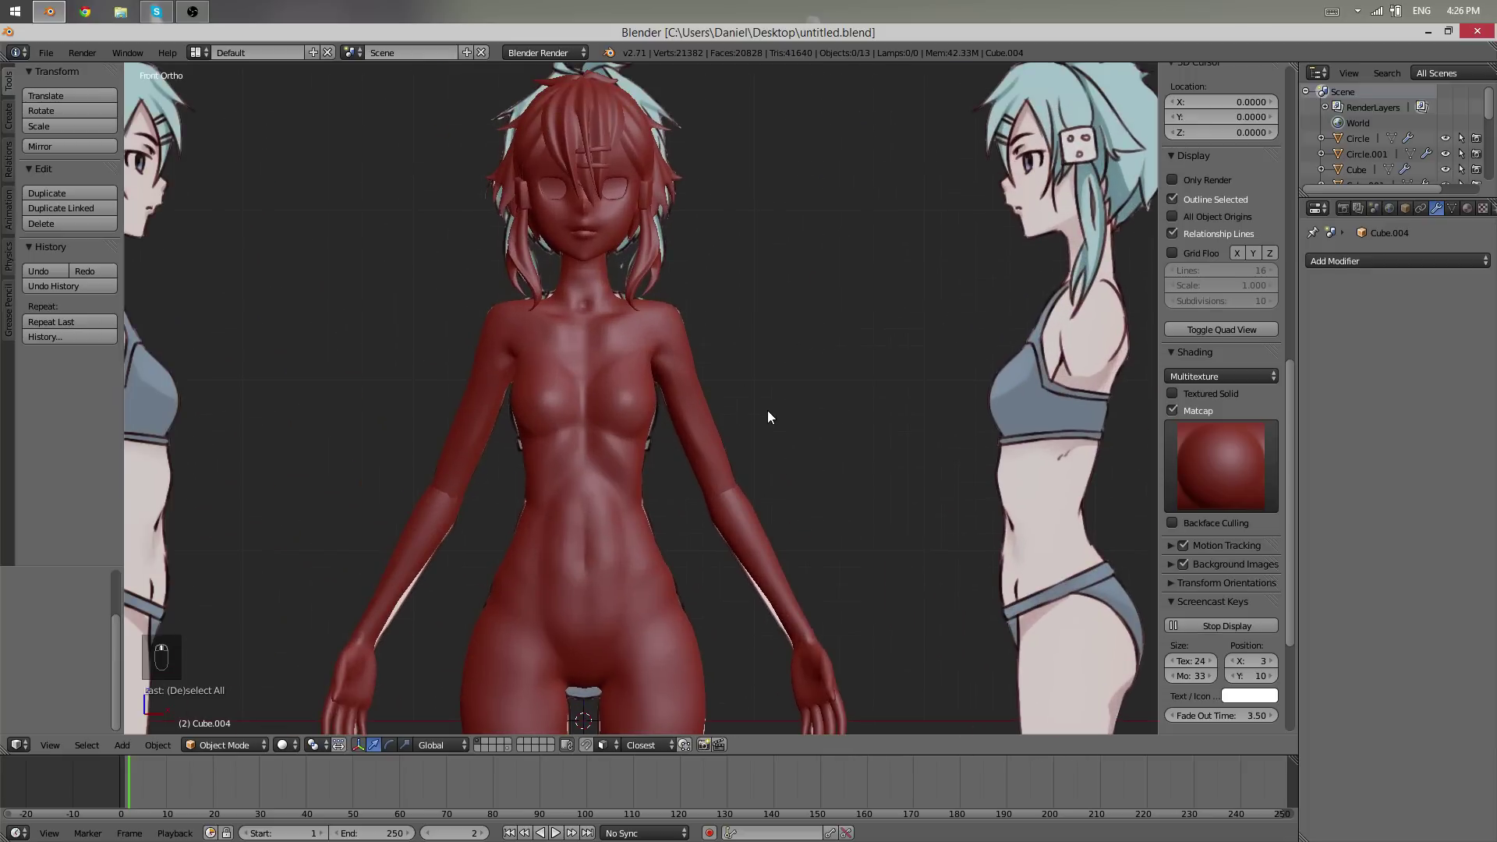
key(z)
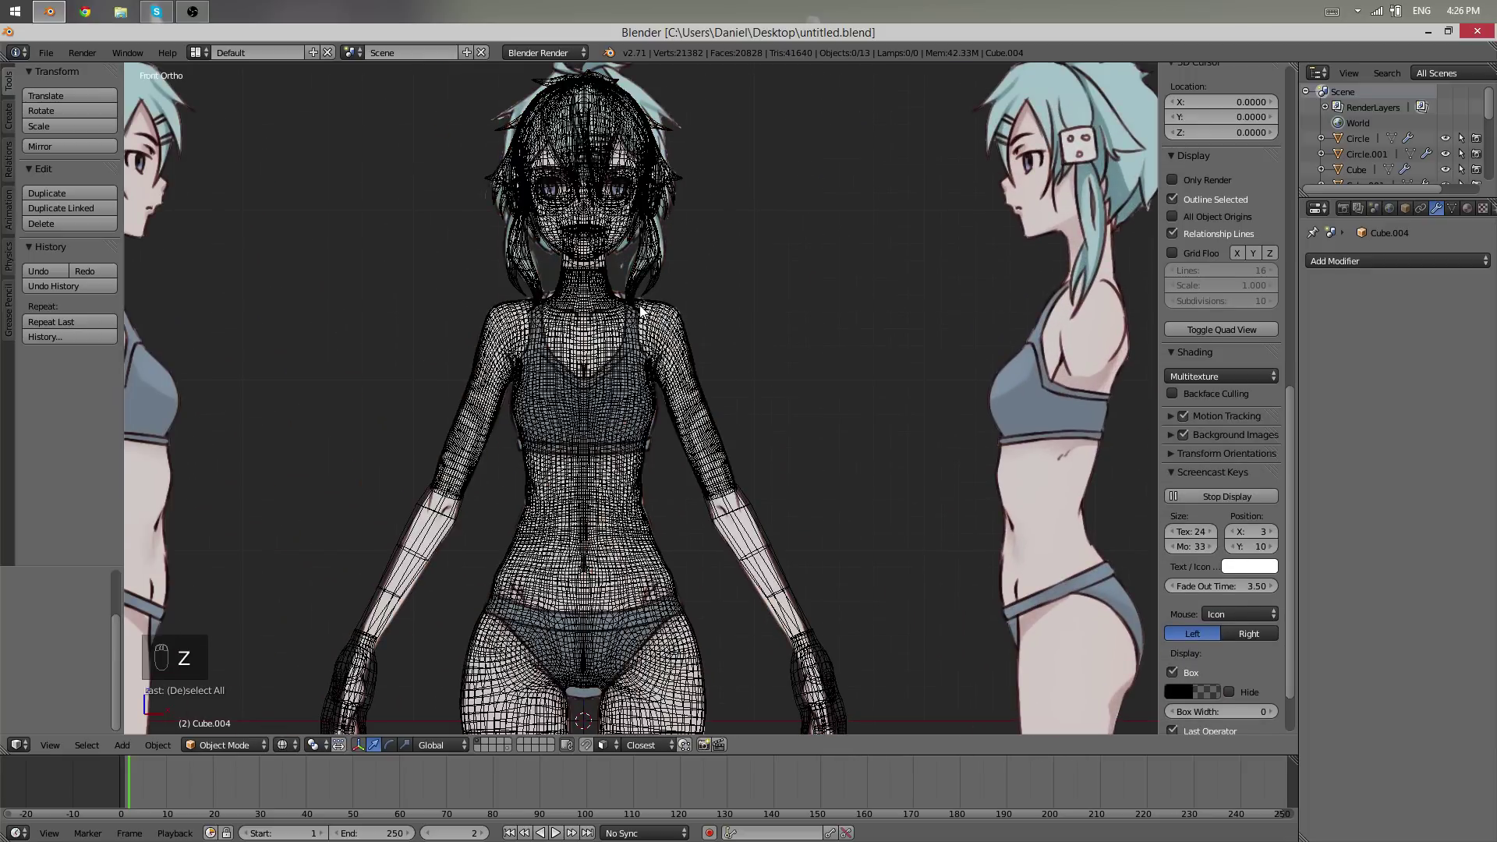
middle_click(974, 414)
key(z)
drag(941, 371, 906, 379)
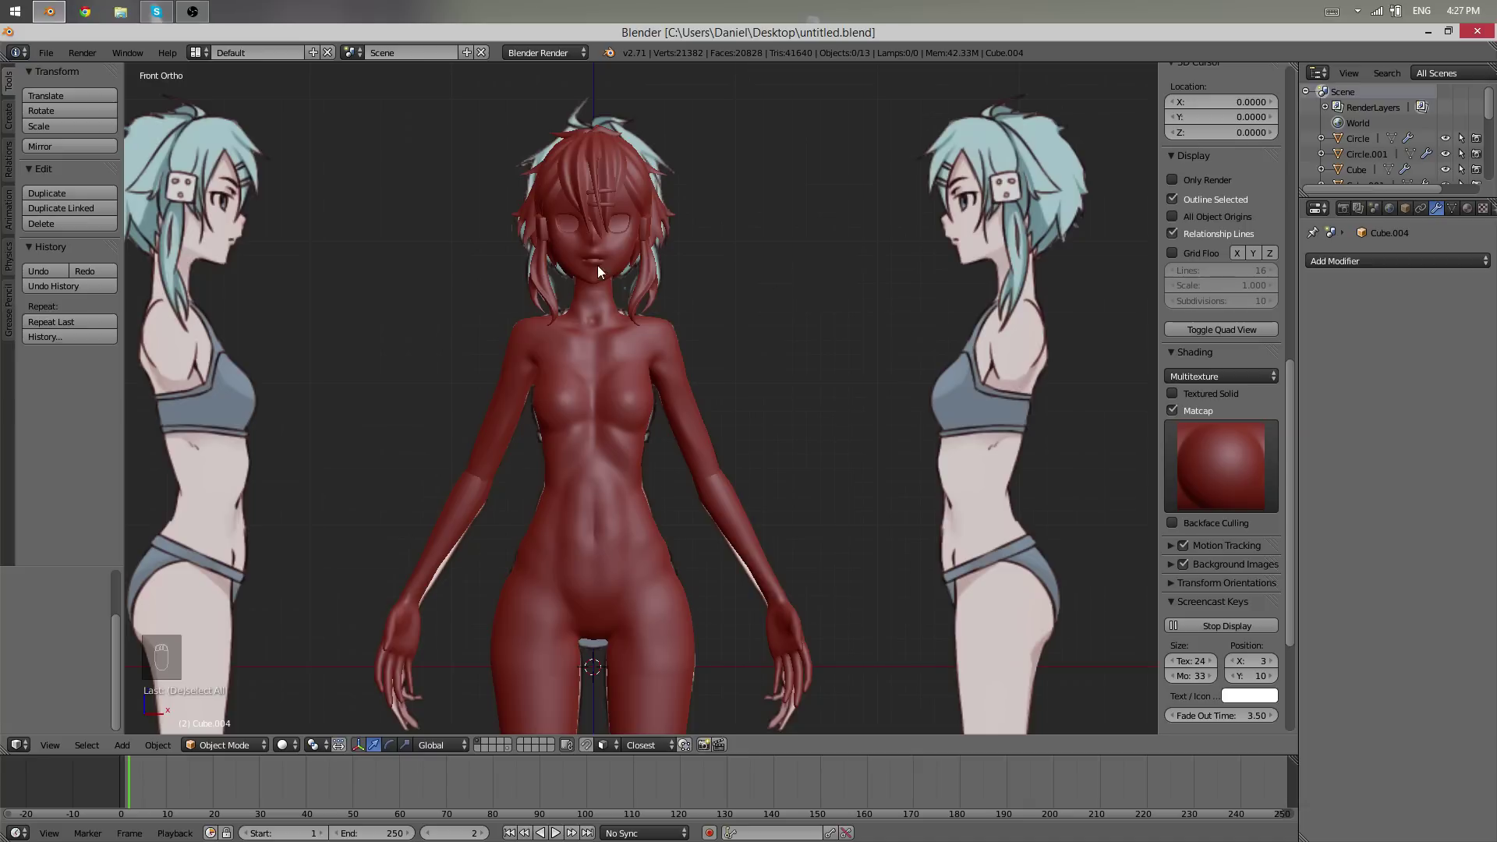
drag(766, 387, 529, 378)
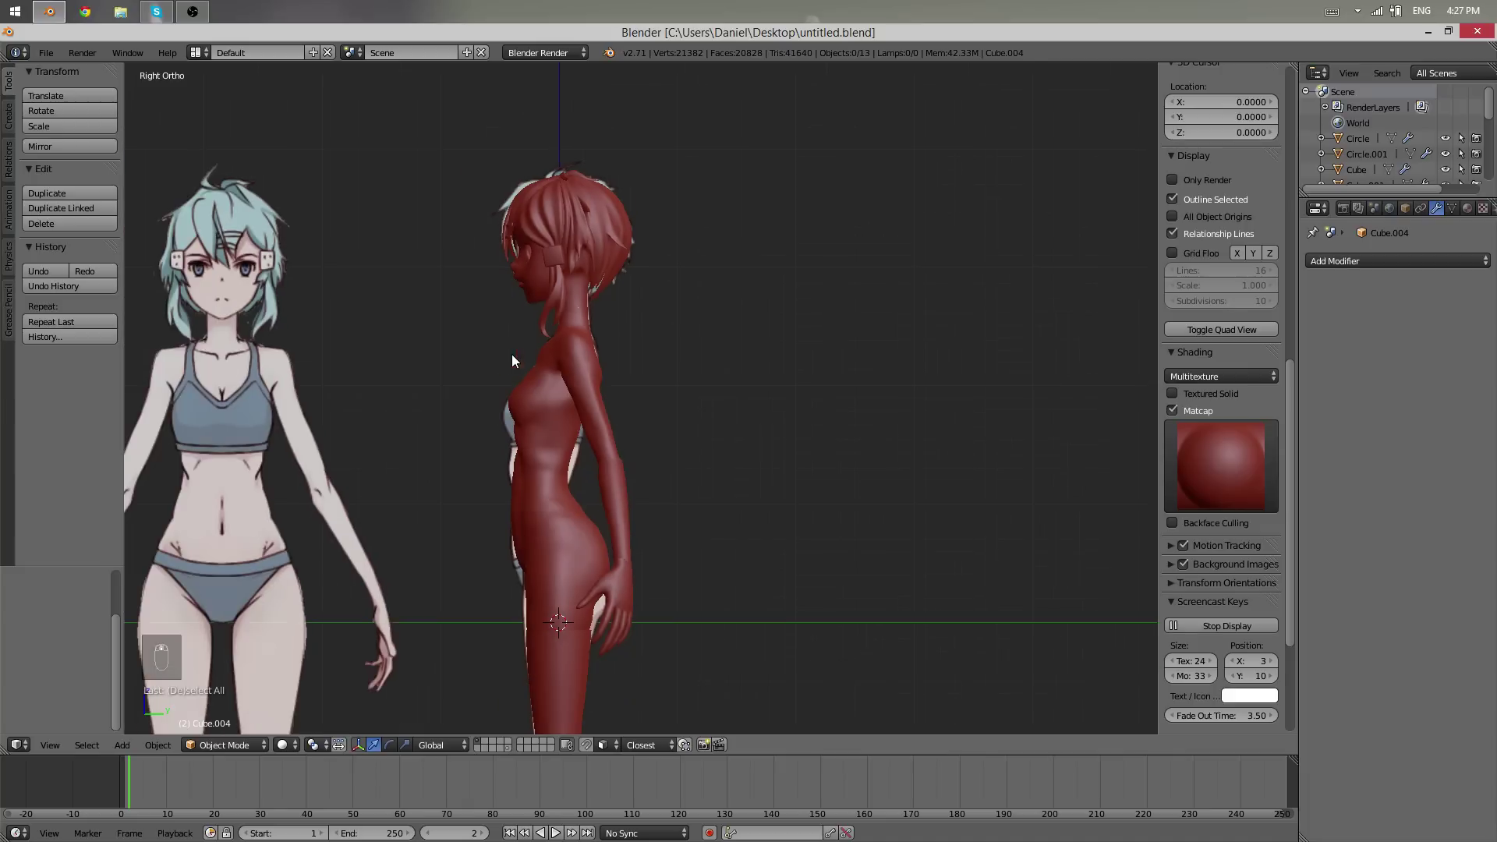
- Frame the character from the front and add a Cube at the origin via Shift+A
middle_click(470, 365)
drag(465, 372, 671, 425)
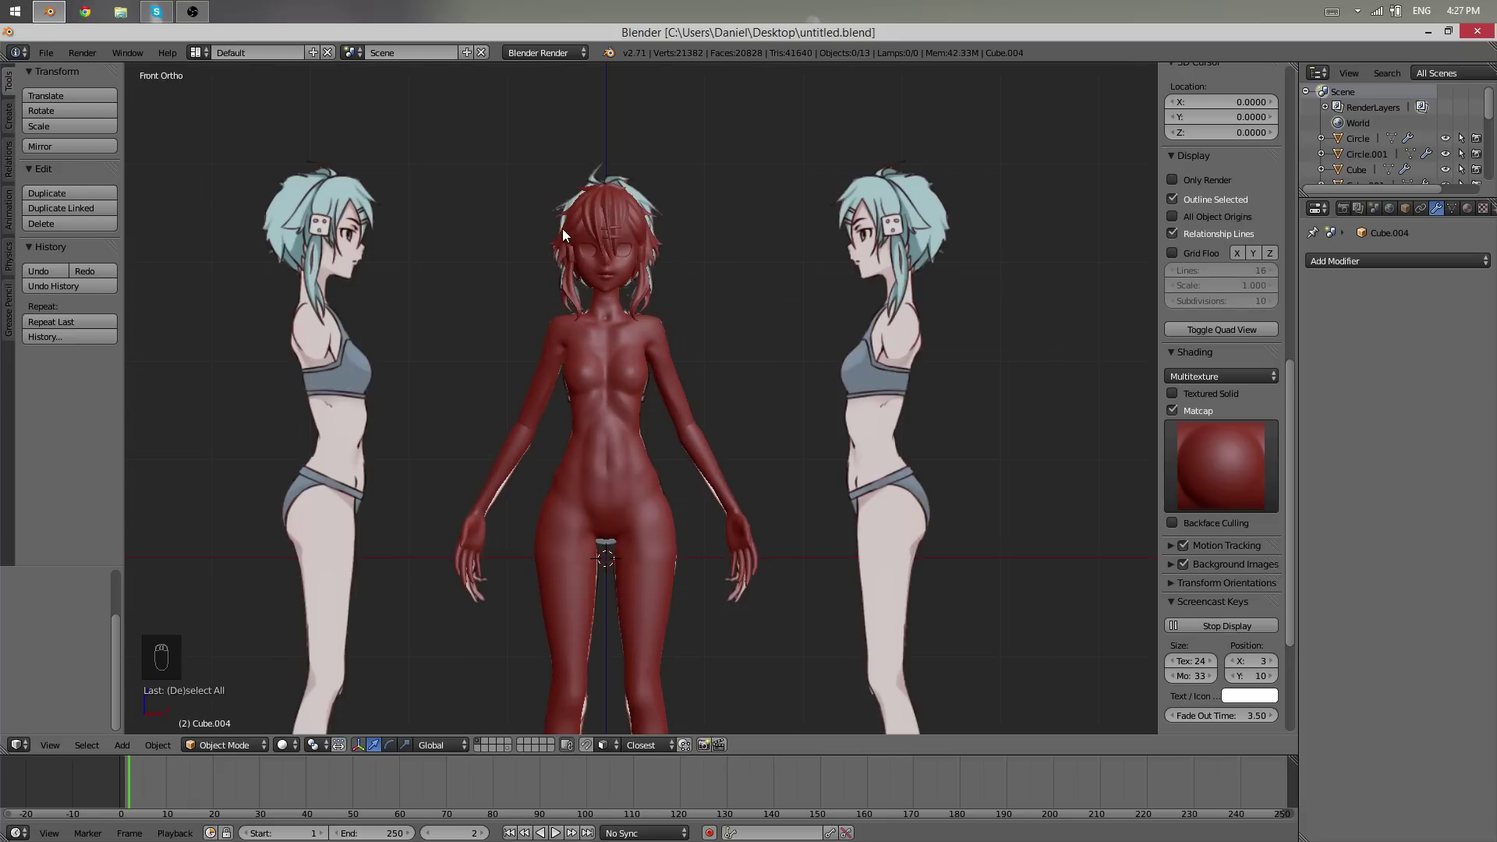
middle_click(649, 327)
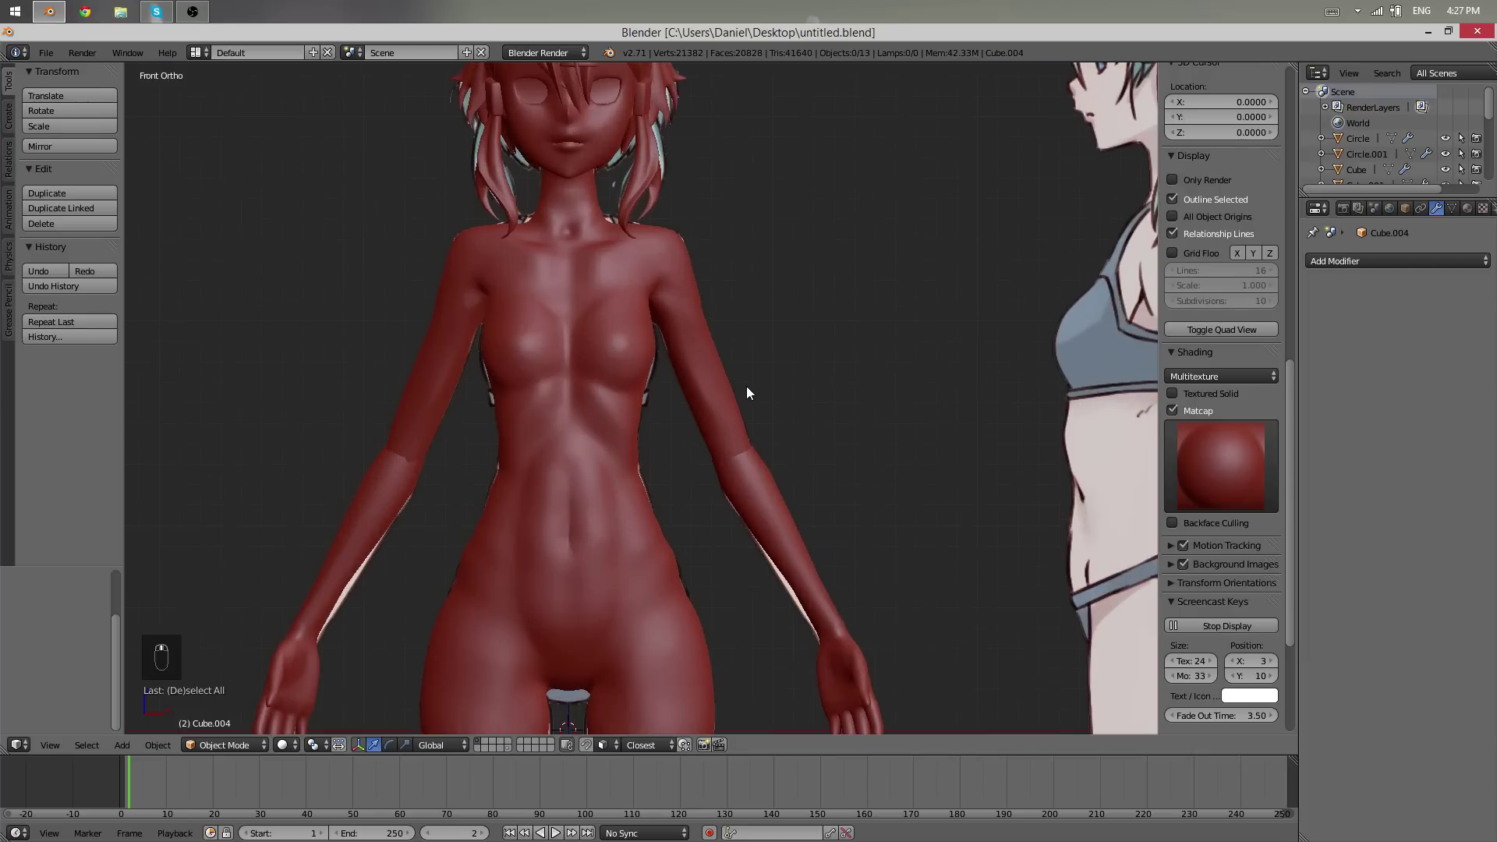
key(shift+a)
drag(797, 436, 778, 465)
- Delete all the cube's vertices and add an X-axis Mirror modifier with Merge, viewing the torso from the front
key(Tab)
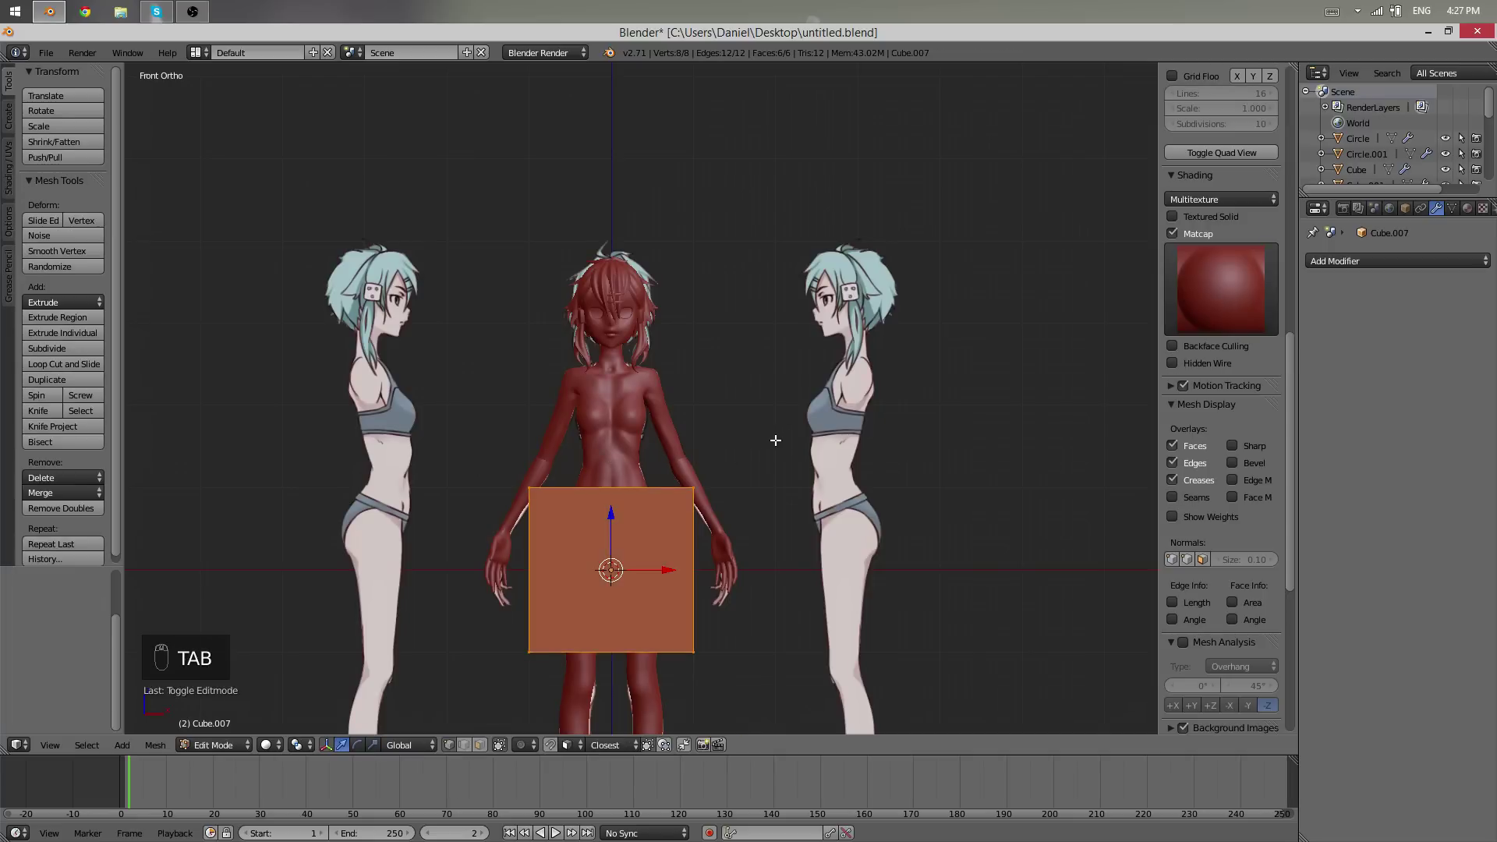
key(x)
drag(1410, 268, 1201, 468)
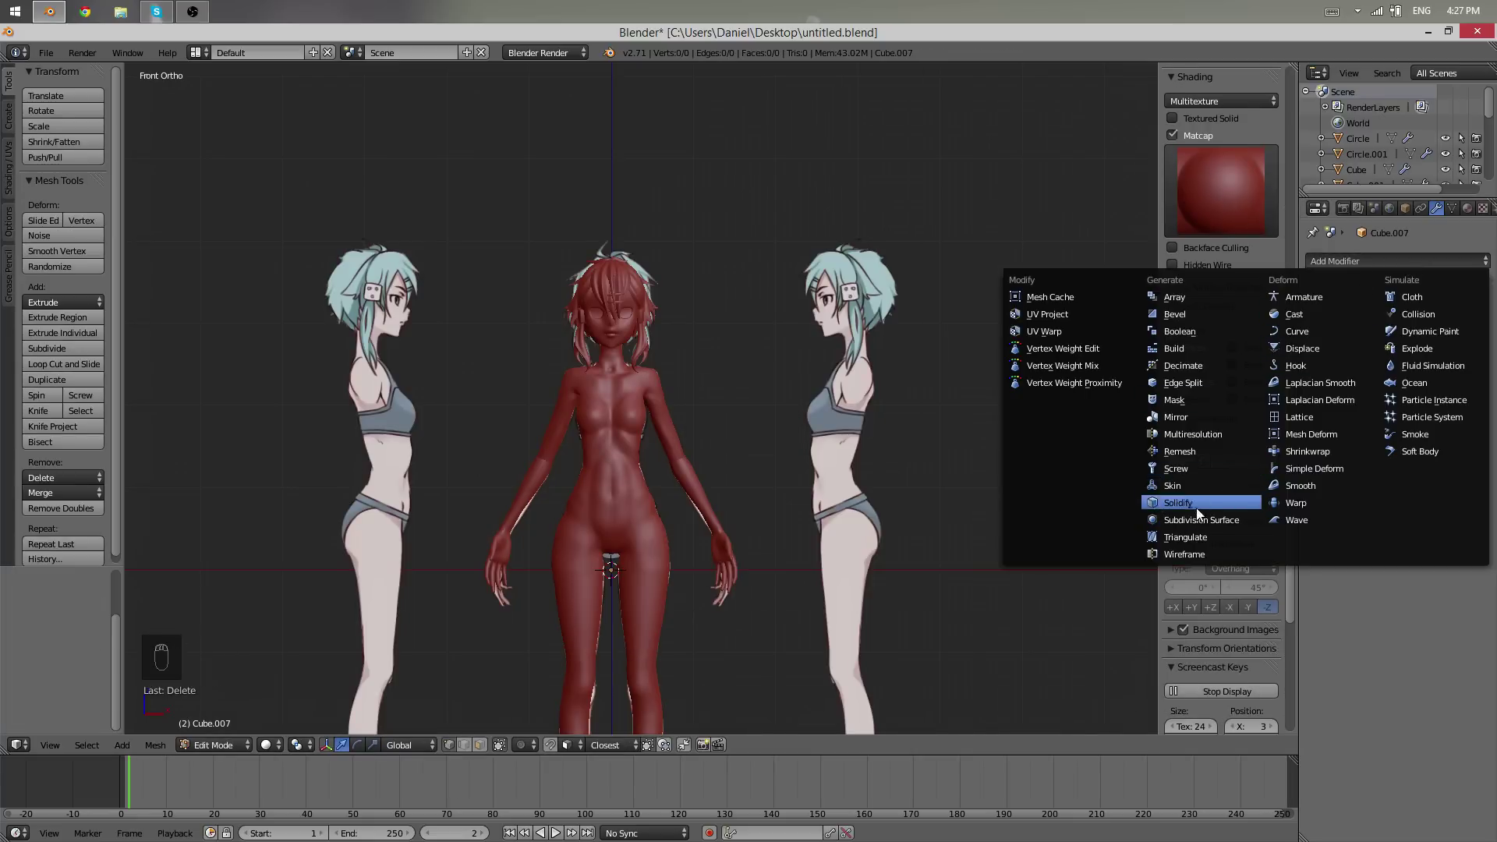
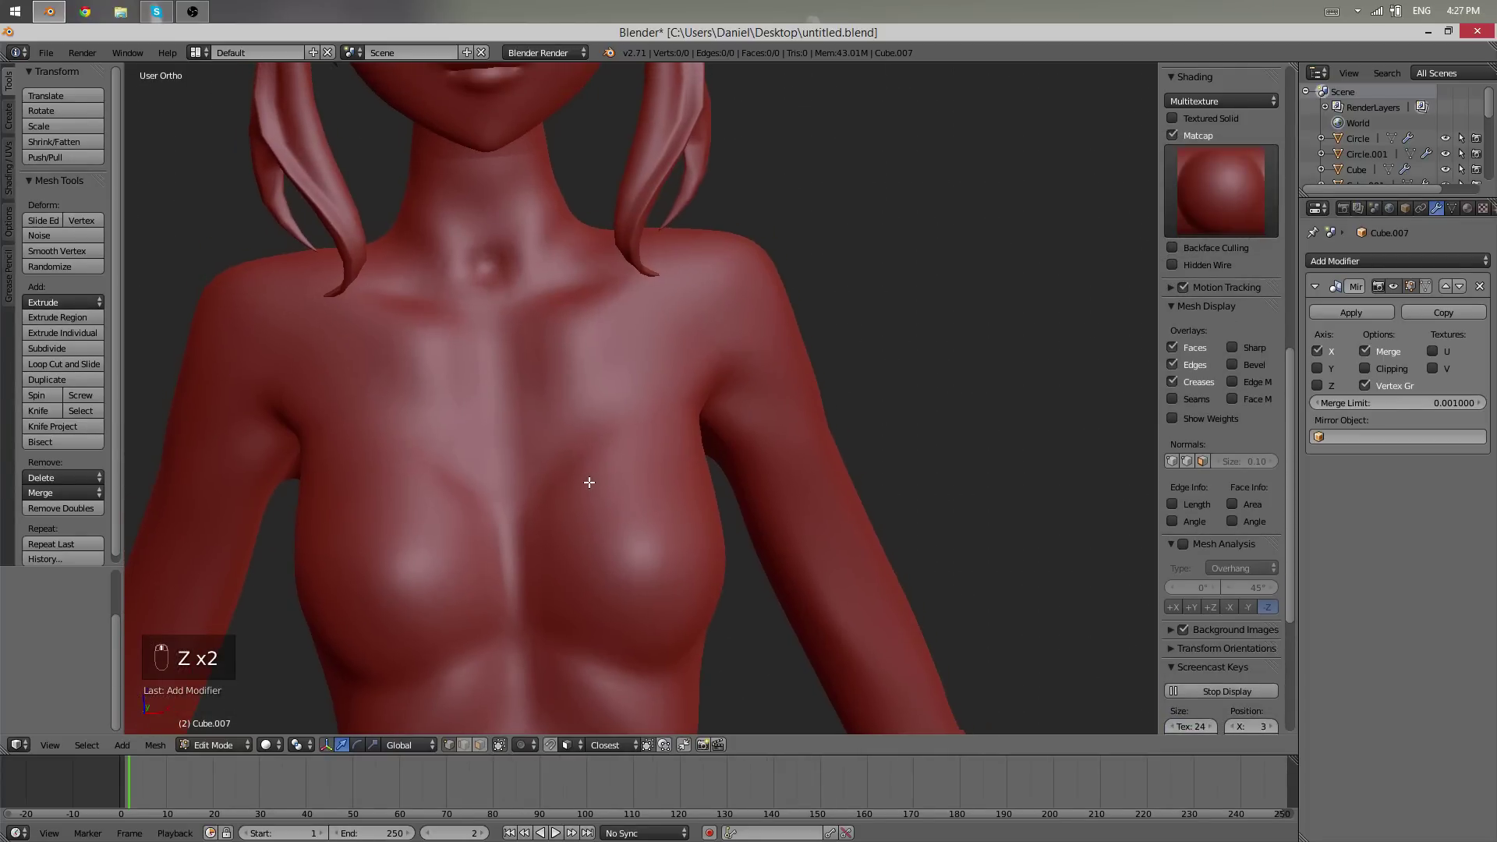
key(t)
key(z)
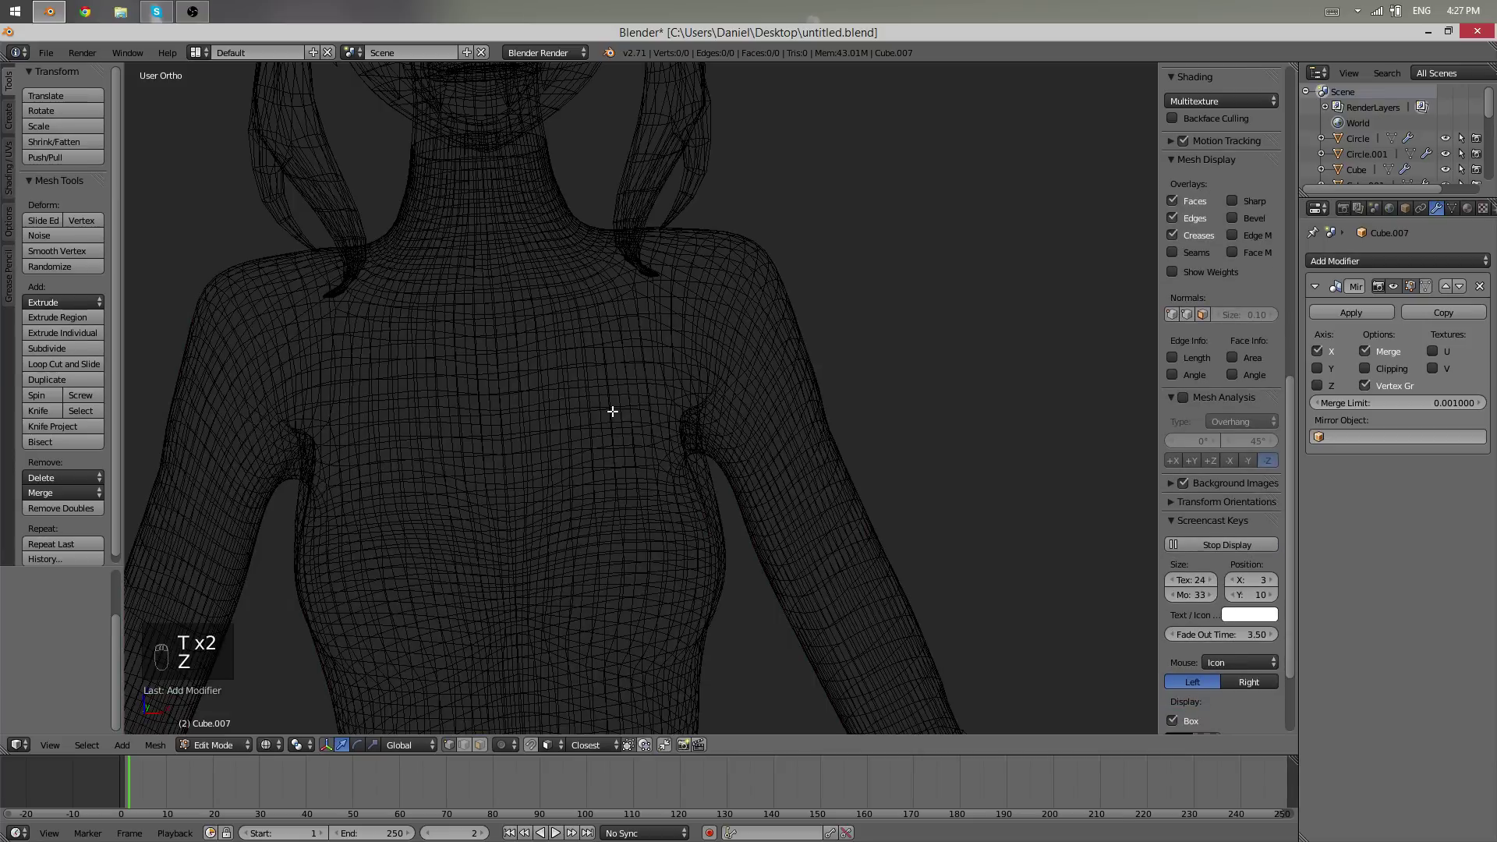
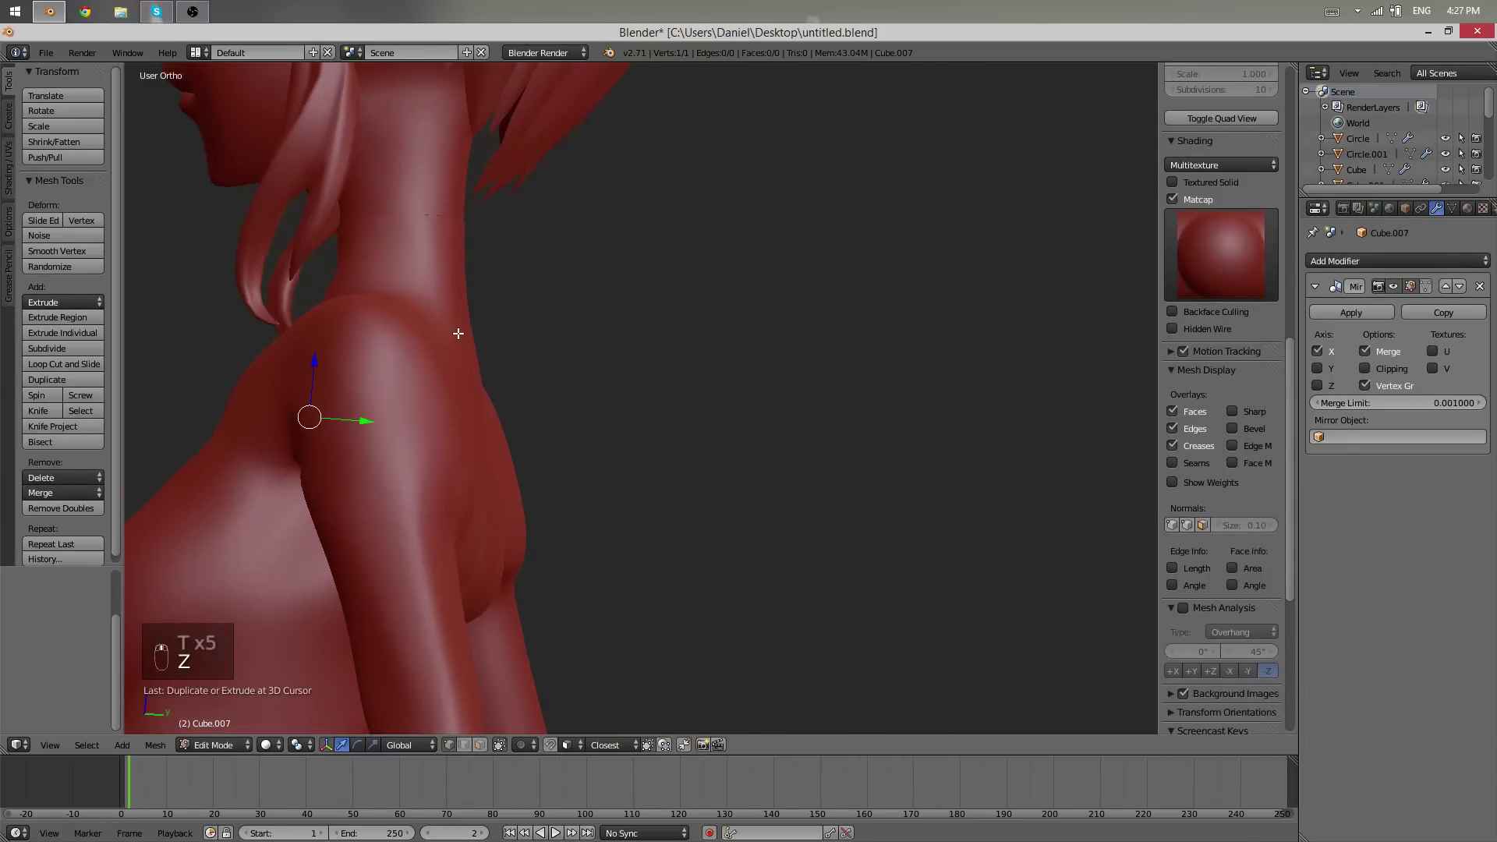
- Start a vertex chain at the chest centre and extrude it up the neckline, with Mirror clipping enabled
key(g)
key(r)
key(e)
drag(467, 378, 607, 389)
key(z)
key(e)
key(e)
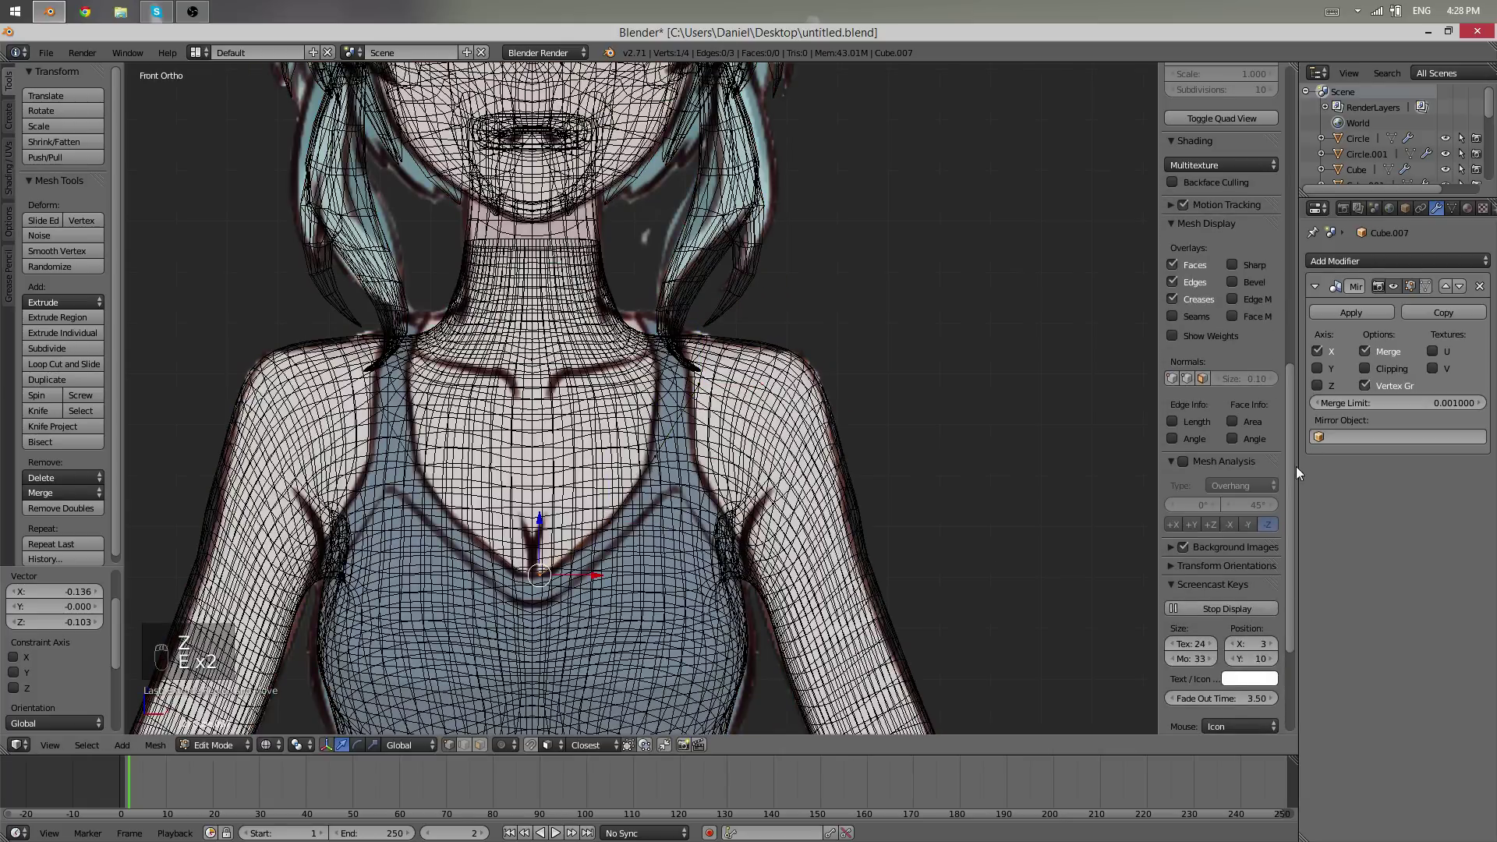
key(g)
key(e)
key(z)
click(706, 379)
key(g)
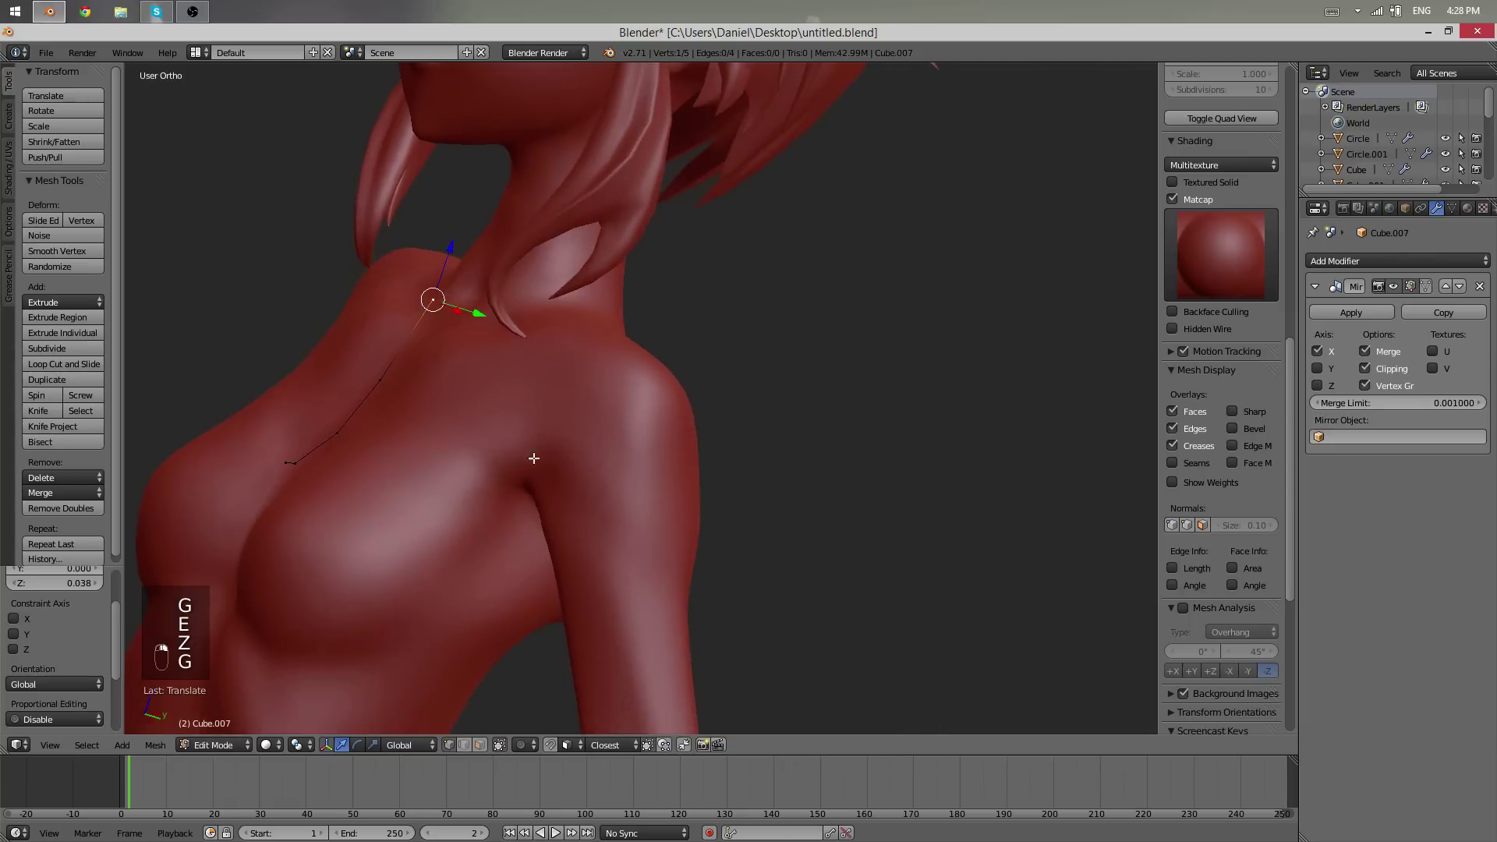
- Extrude the outline over the shoulder and down the back, settling each vertex onto the body
key(g)
key(r)
key(e)
key(e)
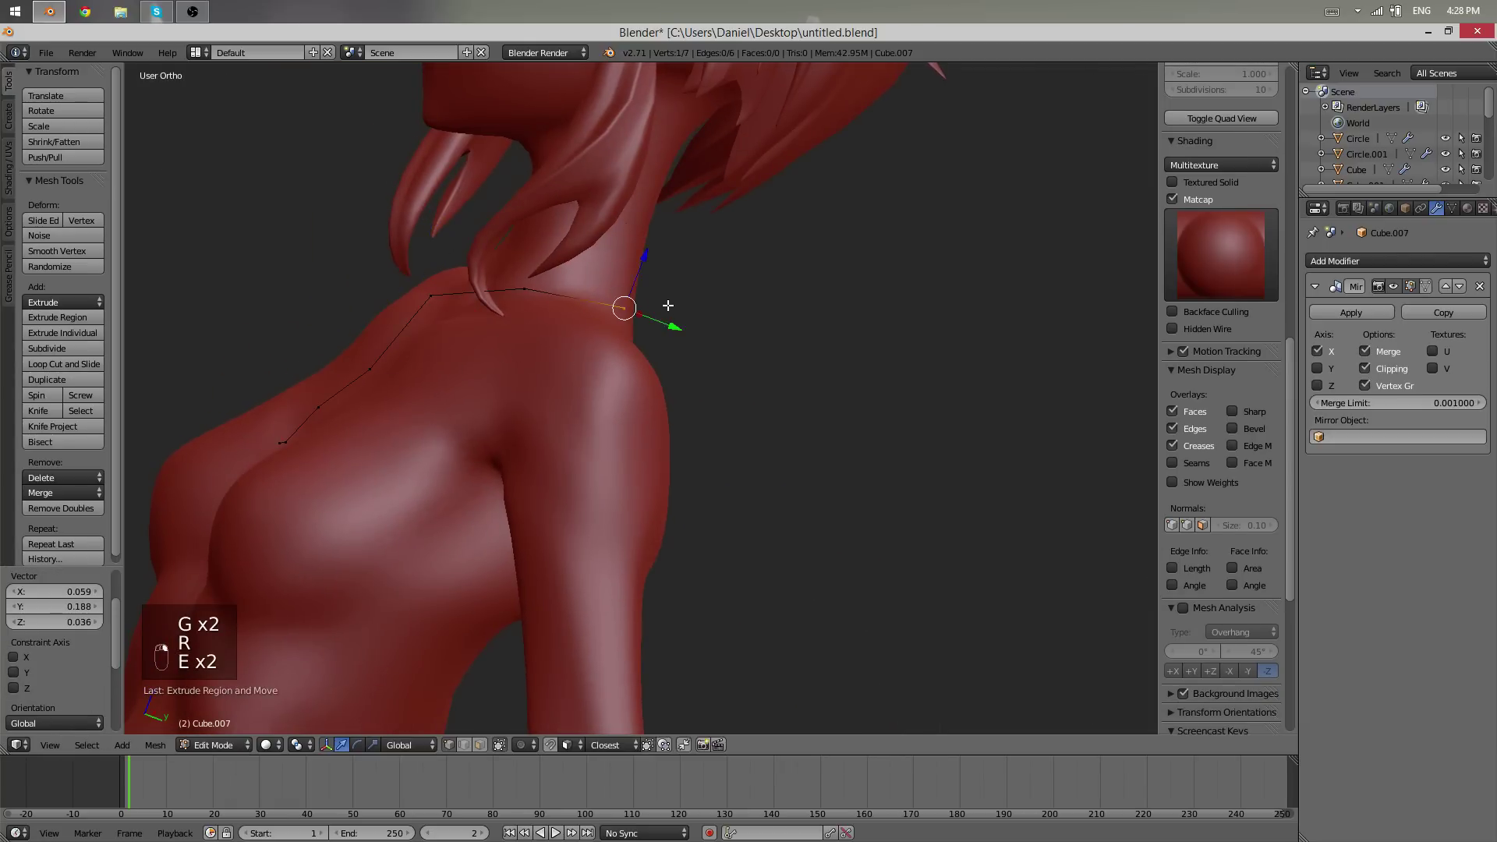
key(e)
key(e)
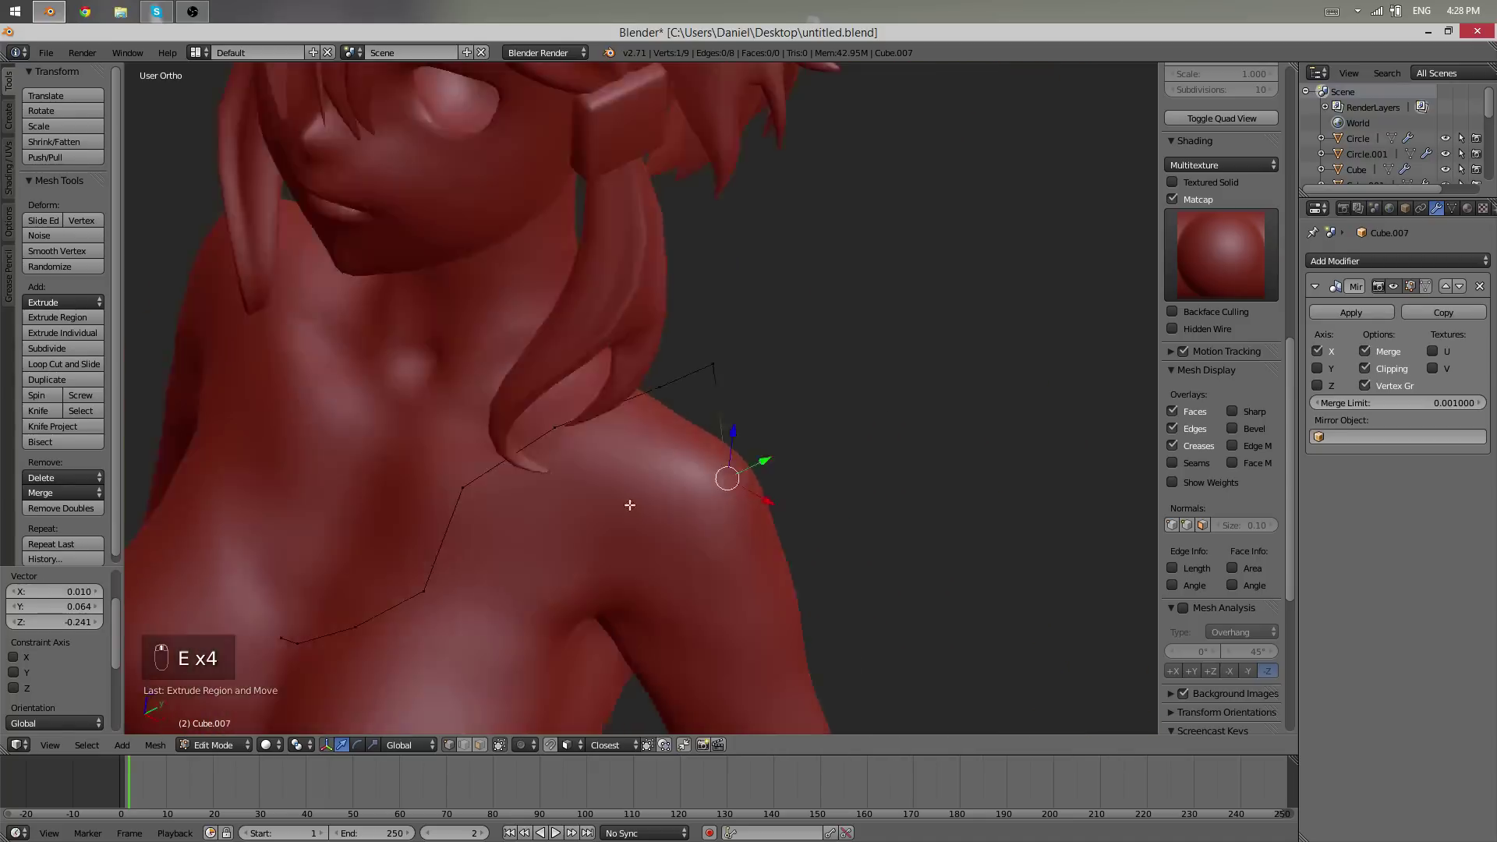
key(g)
drag(552, 416, 588, 407)
key(g)
key(g)
key(g)
key(g)
drag(834, 501, 700, 550)
- Extrude the outline toward the armpit and check it over the front reference
key(e)
key(g)
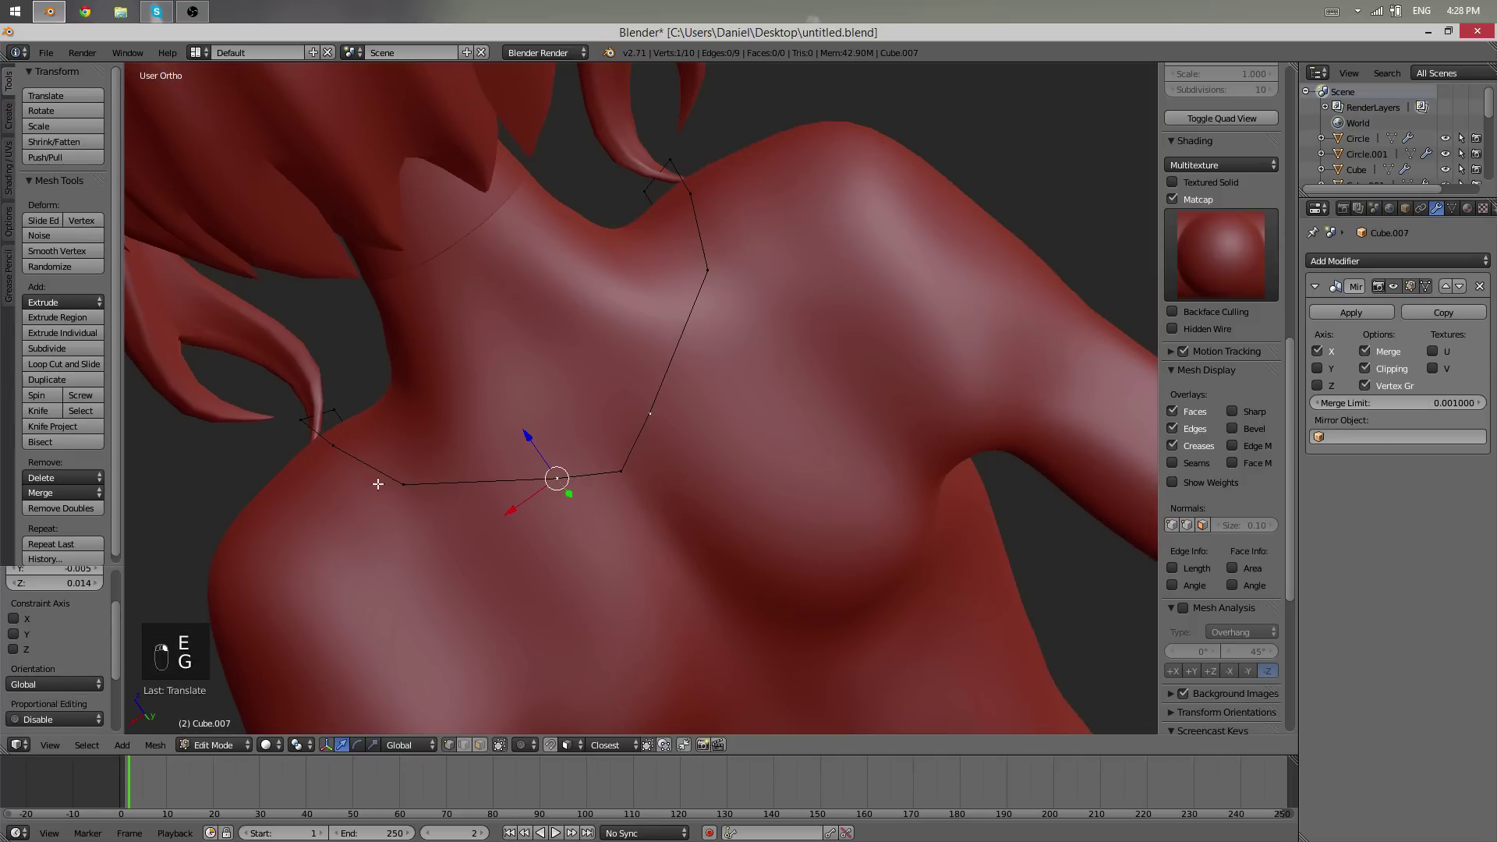
key(g)
key(g)
key(g)
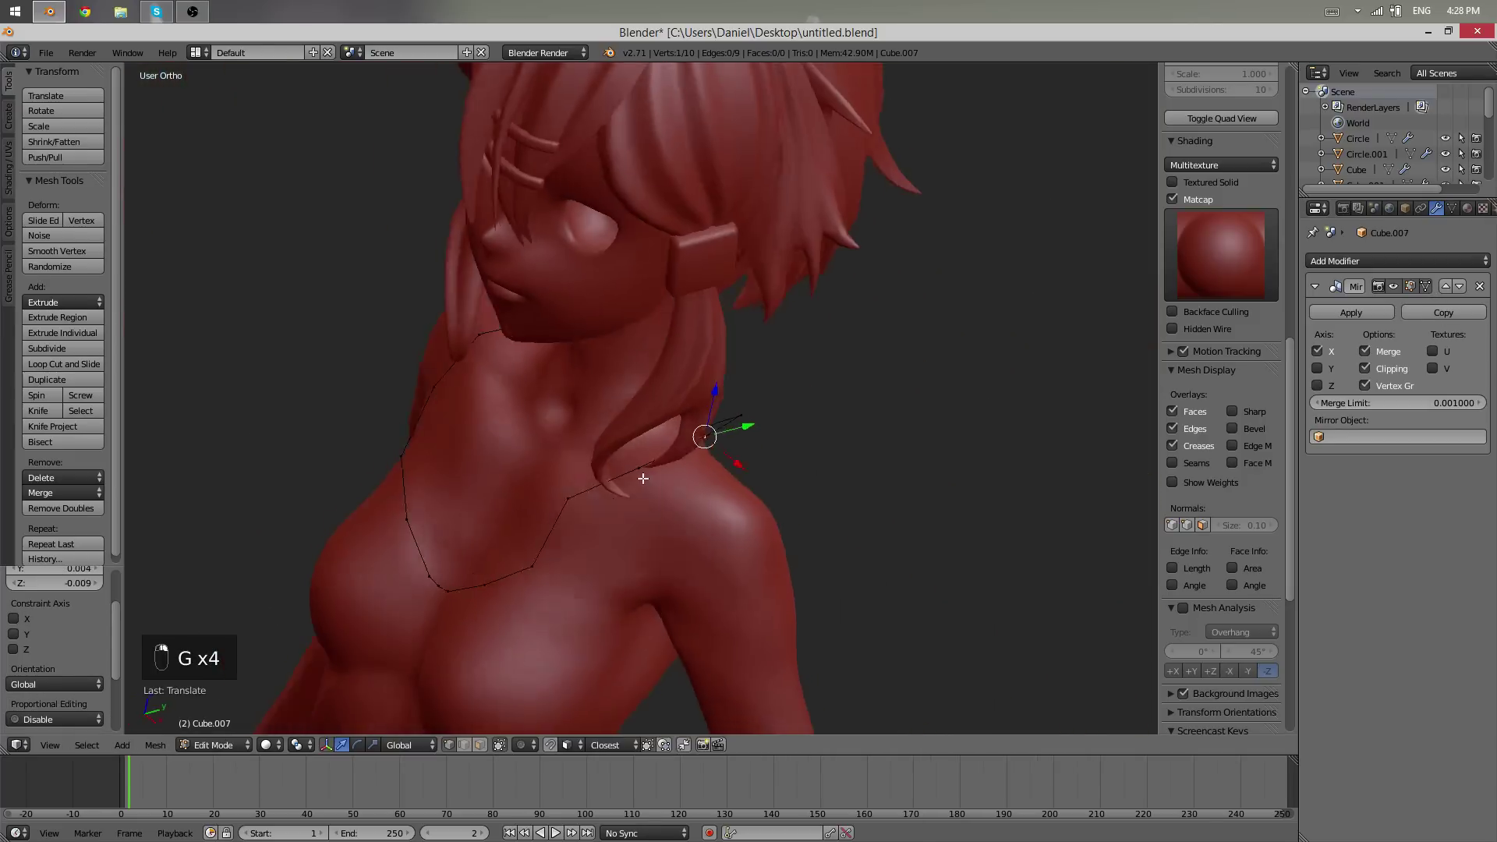
key(z)
key(shift+d)
key(z)
- Build the under-chest band from below the chest around the ribs and across the back
key(g)
key(g)
key(g)
drag(505, 448, 598, 457)
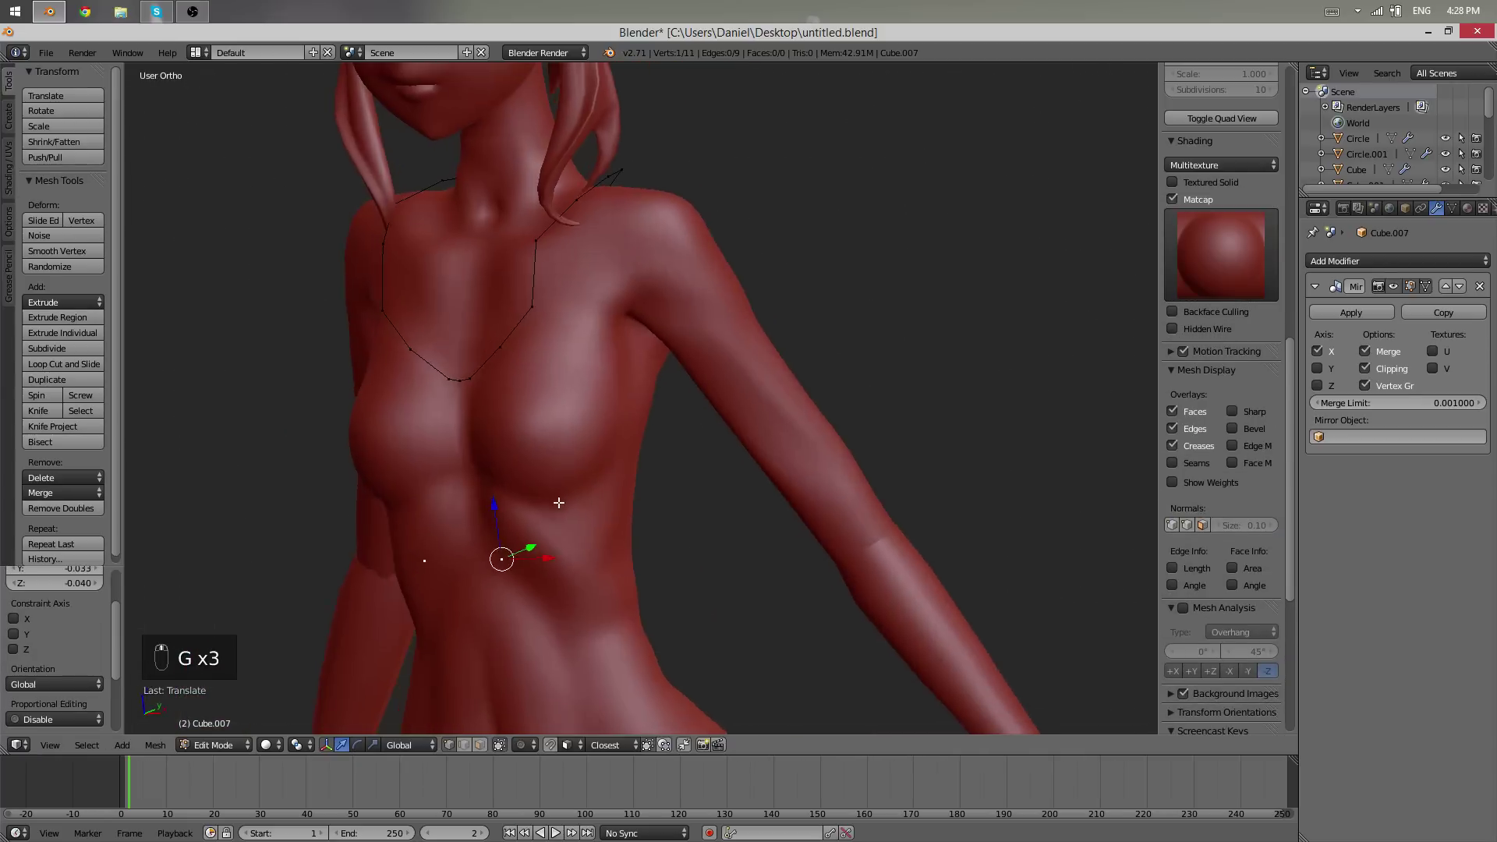
key(e)
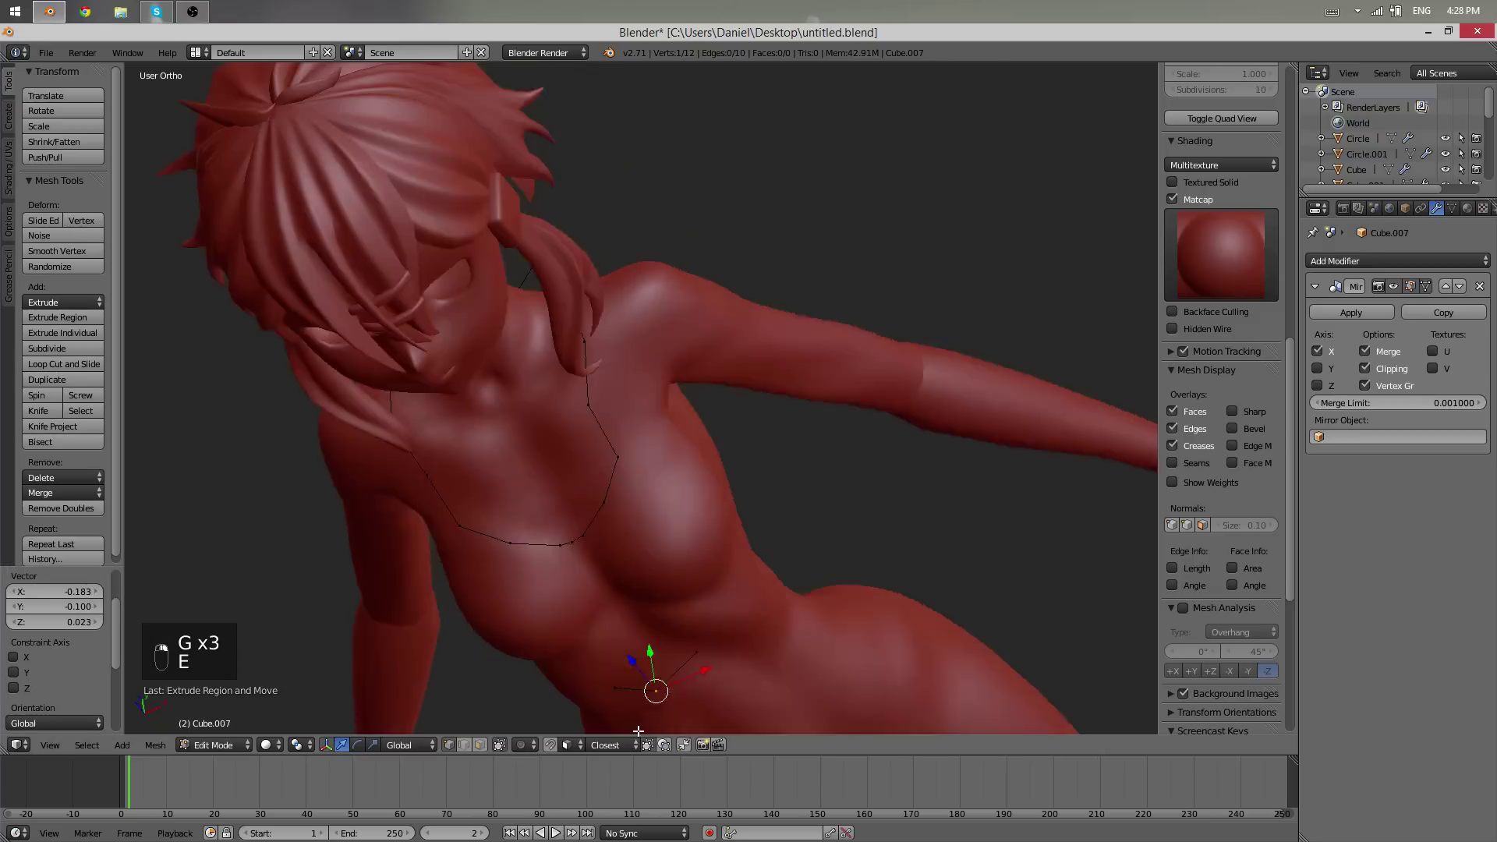
drag(741, 635, 691, 452)
key(g)
key(g)
key(e)
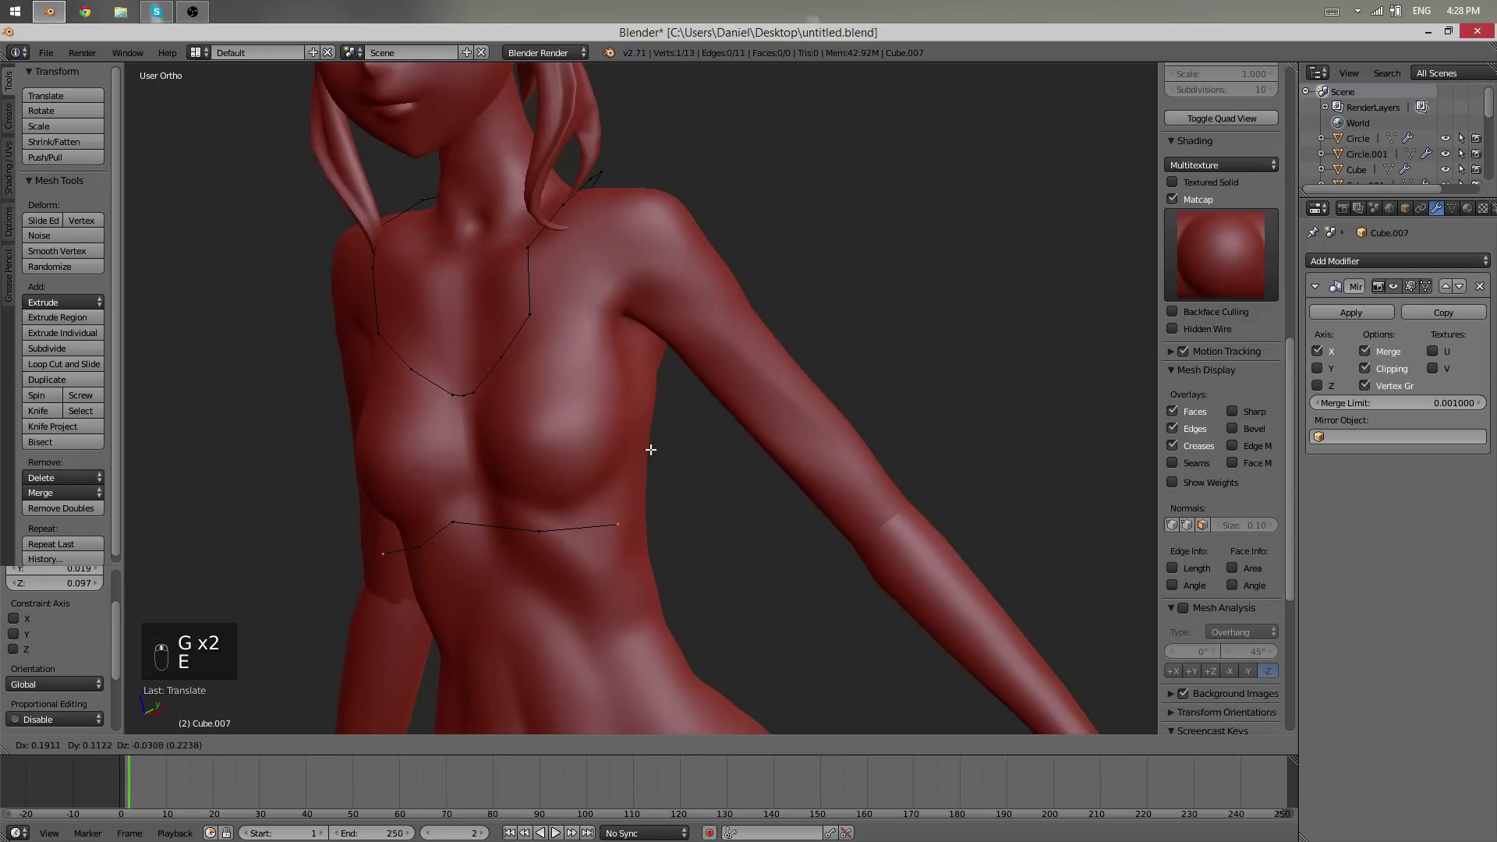
key(e)
key(e)
key(e)
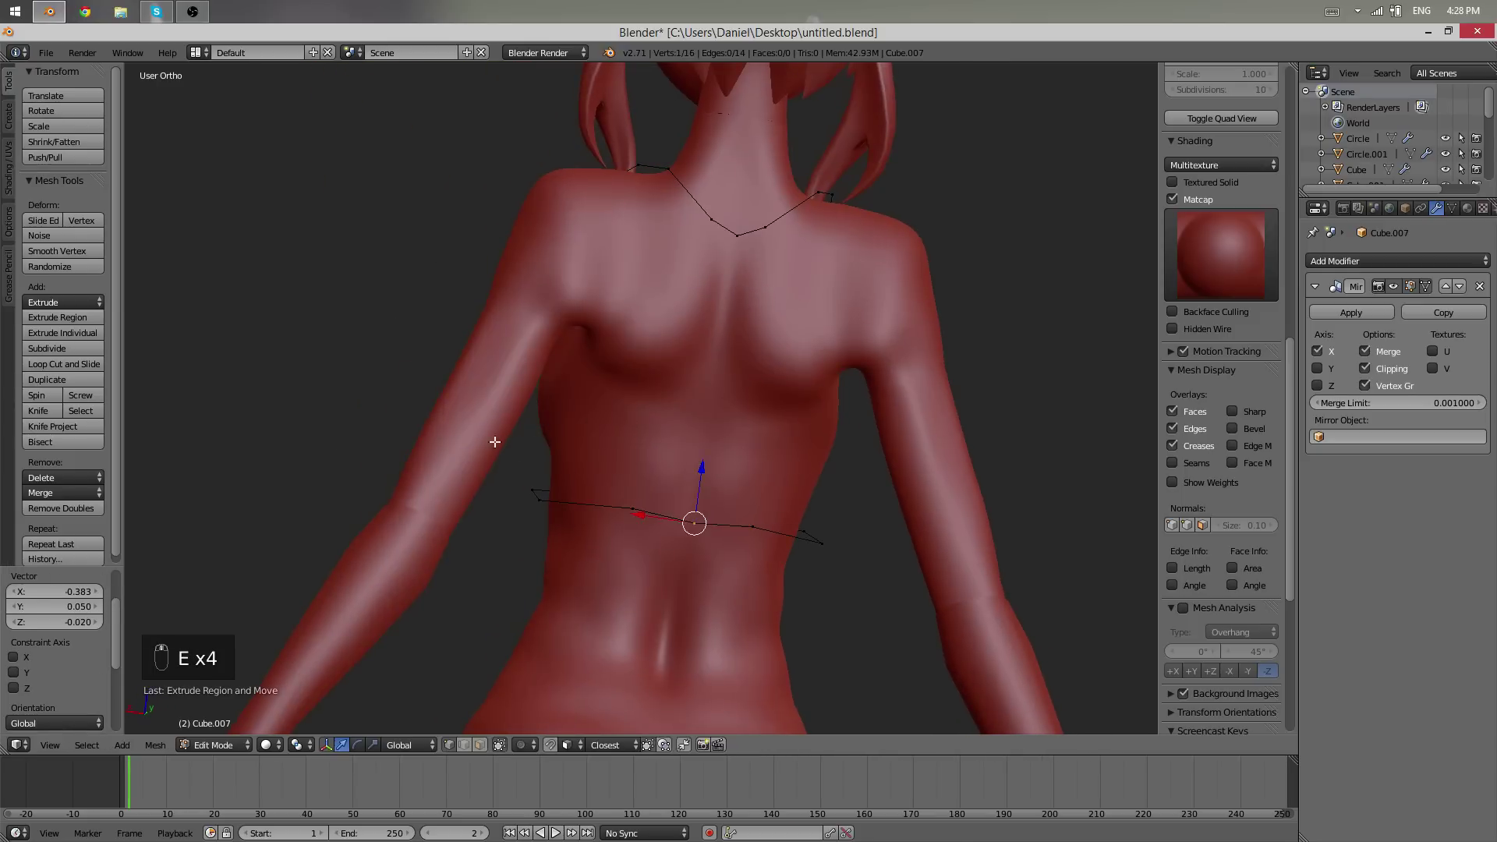
key(shift+d)
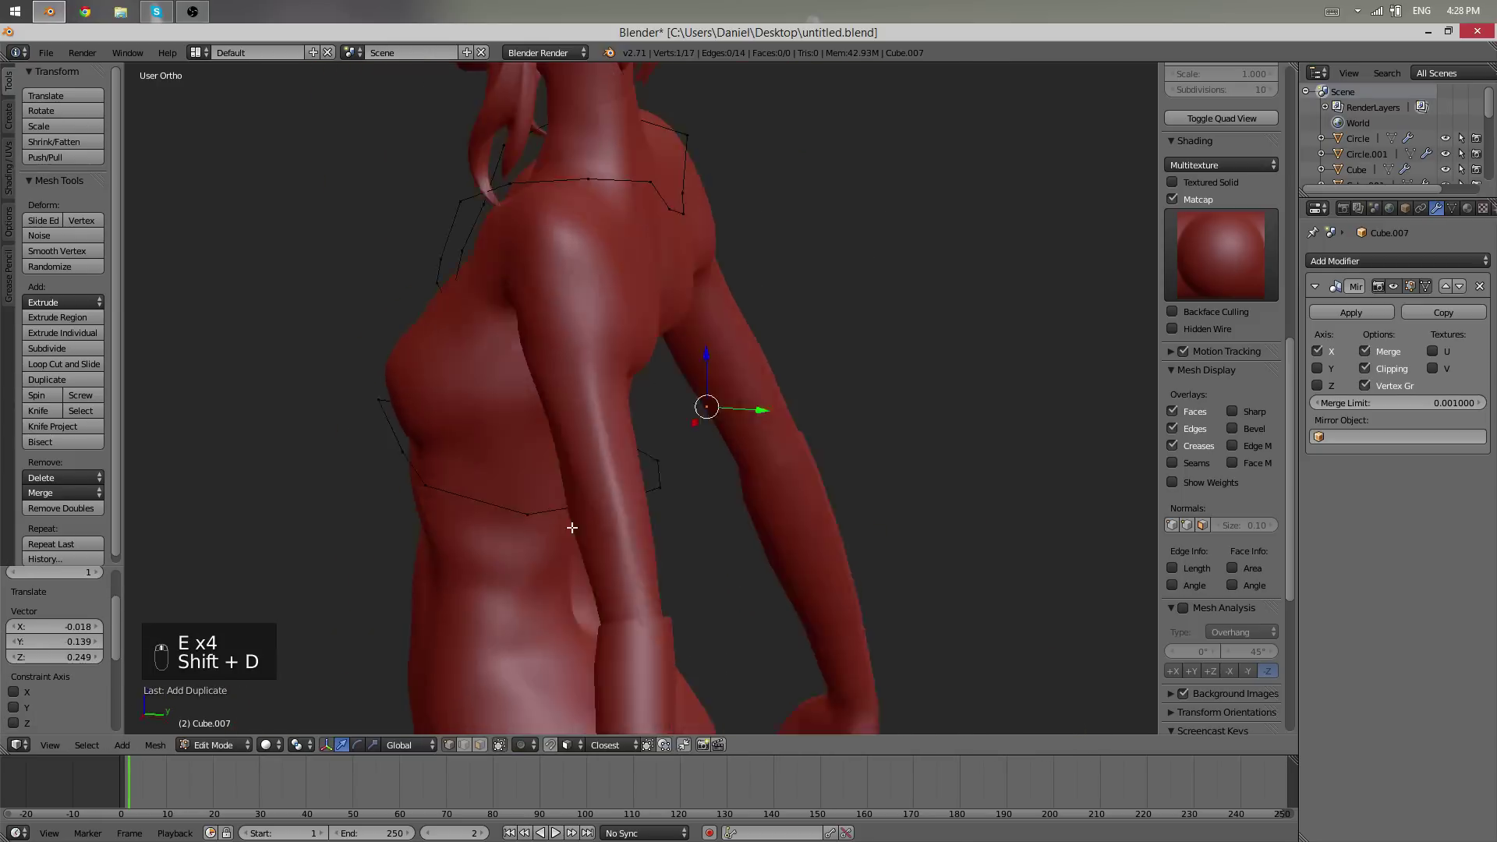
- Extrude vertices up and around the armhole onto the side of the body
key(g)
click(1389, 379)
key(g)
key(g)
key(g)
key(g)
drag(684, 412, 738, 480)
key(e)
key(e)
- Extrude the back strap over the shoulder and settle its vertices on the shoulder and back
drag(738, 480, 649, 556)
key(e)
key(e)
key(e)
key(e)
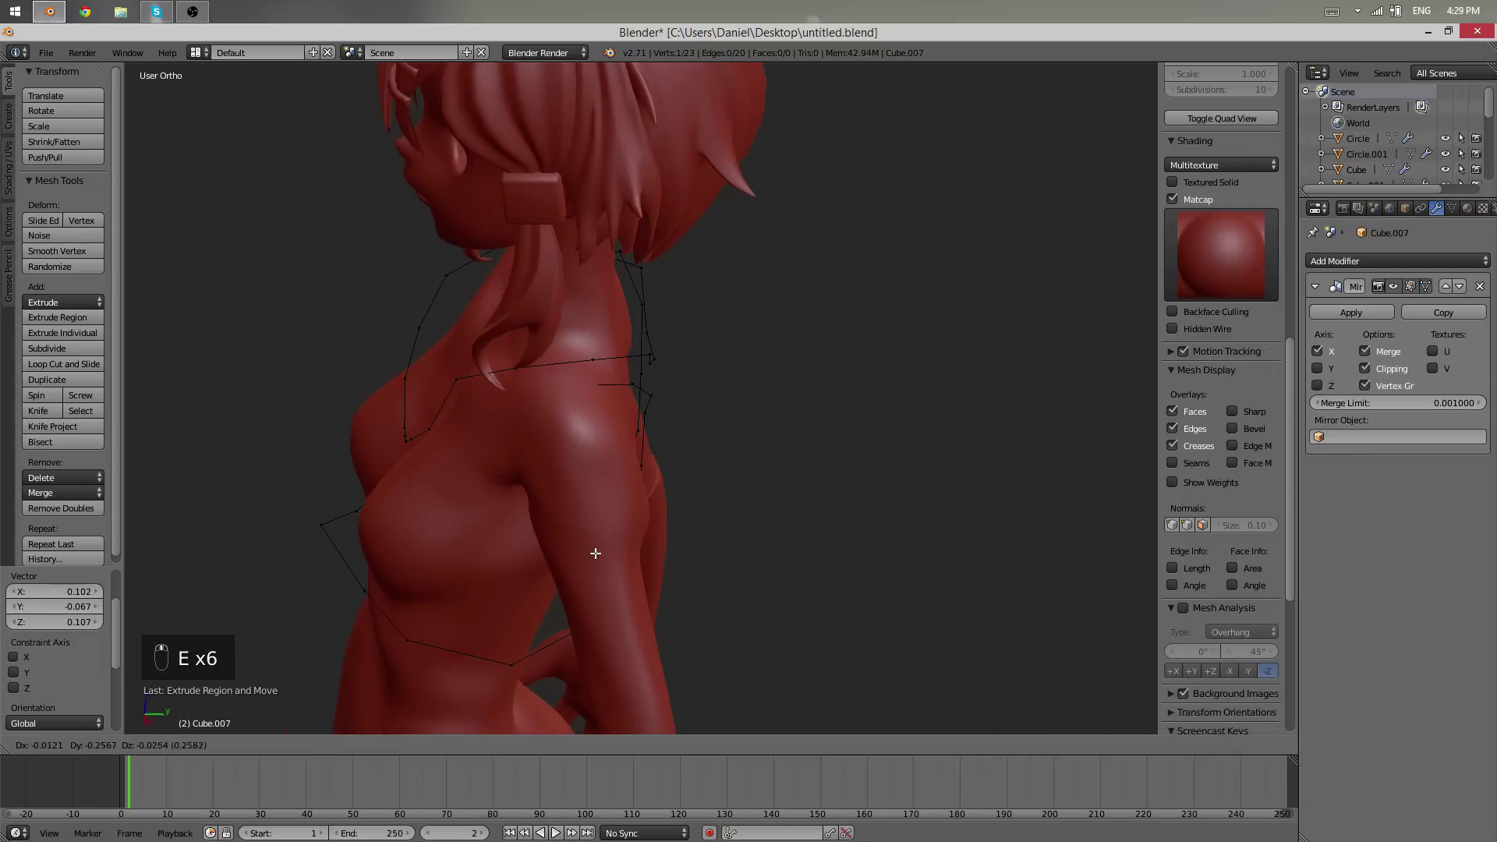
key(g)
key(g)
key(e)
key(g)
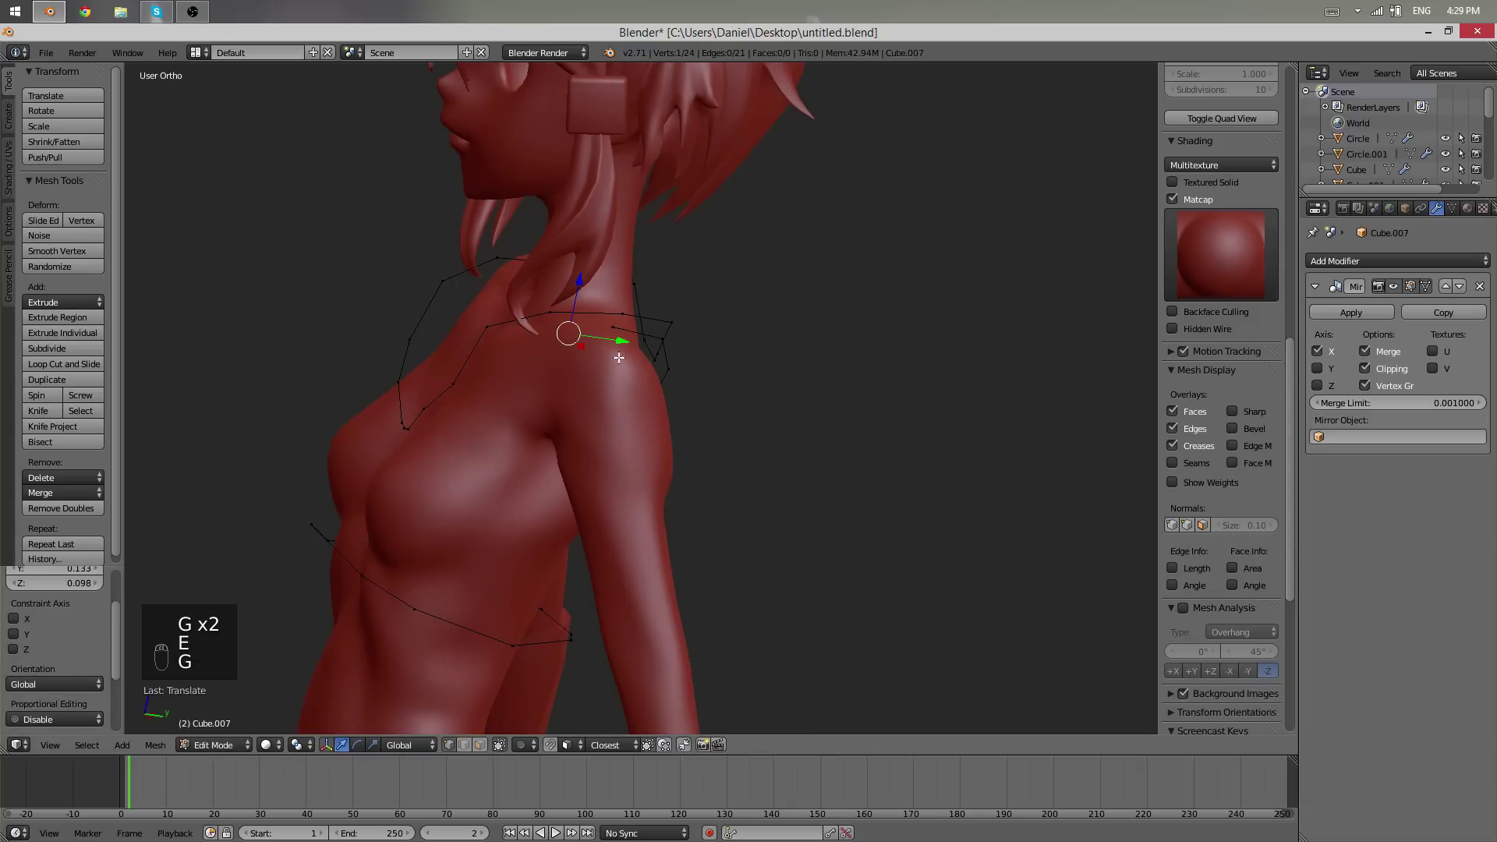
drag(616, 329, 735, 458)
- Extrude the remaining outline vertices over the shoulder and down the back onto the torso
key(g)
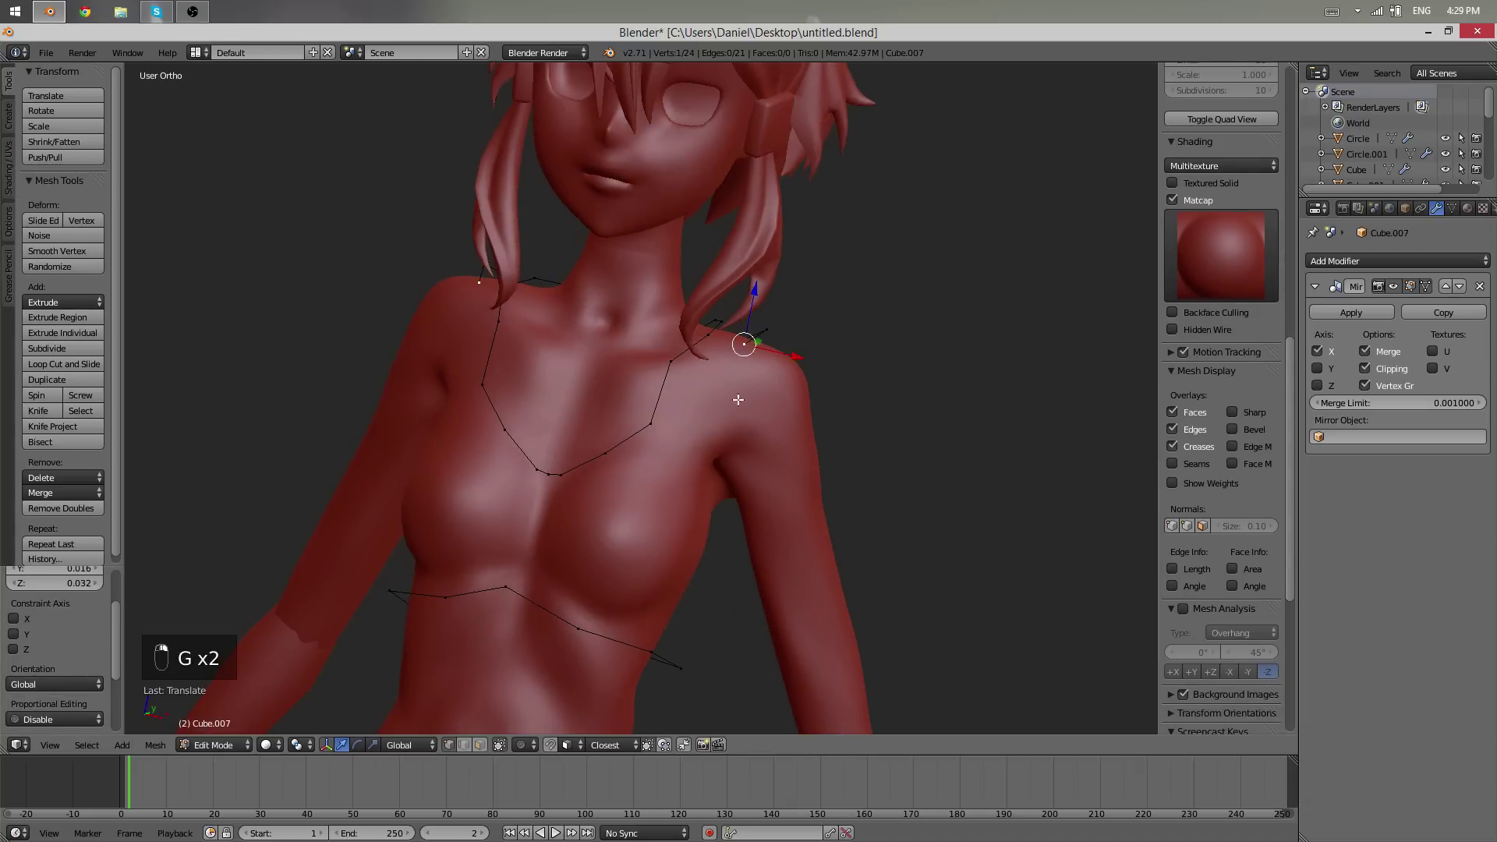
key(e)
key(g)
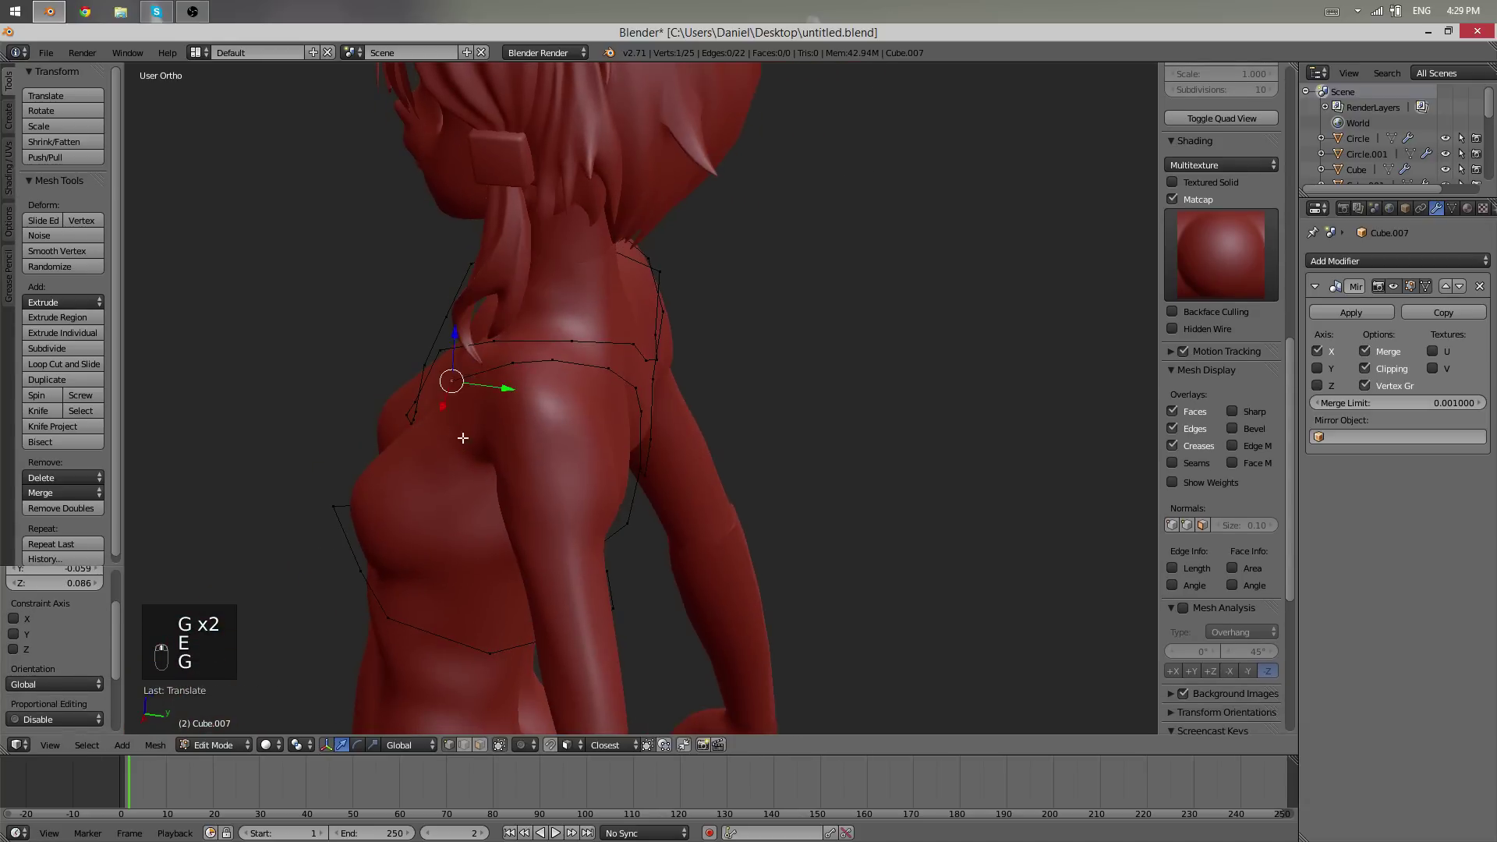
key(e)
key(g)
key(f)
key(alt+w)
key(g)
key(g)
- Lower the under-chest band vertex, constraining the move to Z
key(a)
key(a)
drag(719, 512, 721, 533)
key(g)
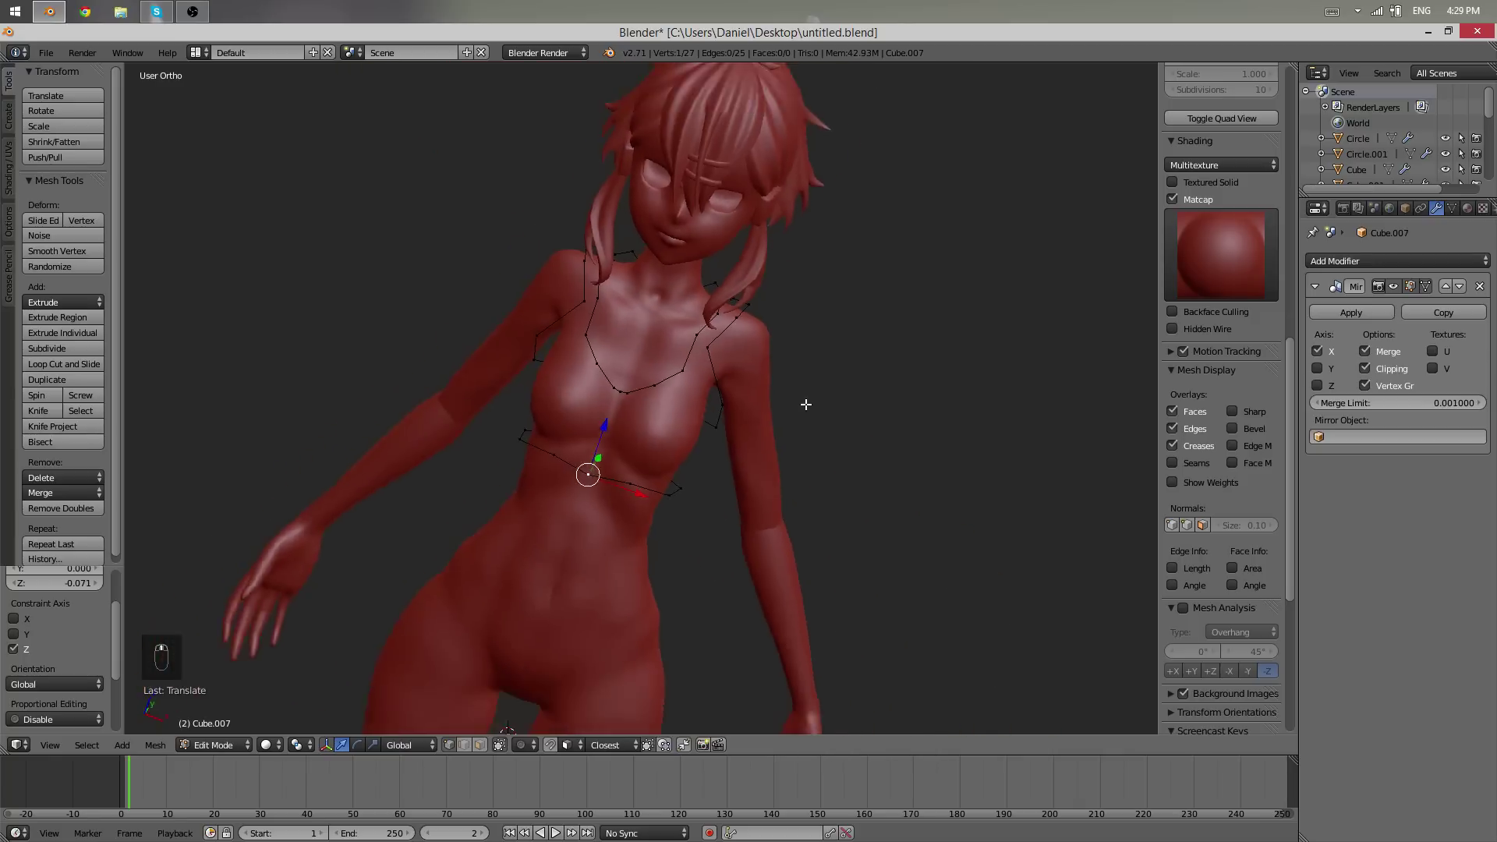
drag(763, 320, 850, 410)
key(g)
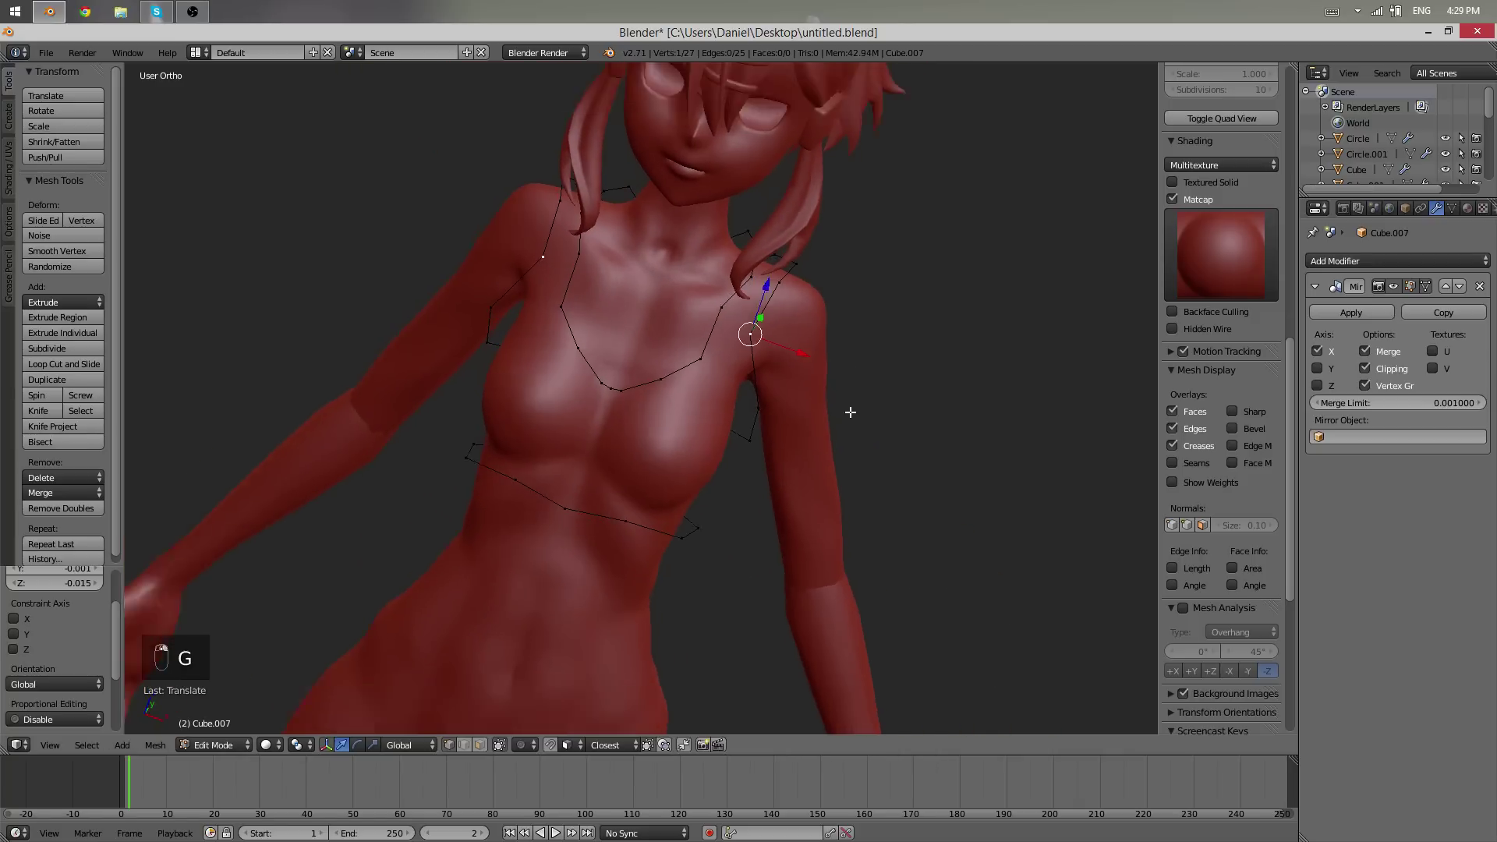
- Adjust a shoulder vertex and check the outline from the side and back views
middle_click(758, 433)
key(g)
key(Tab)
key(Tab)
drag(498, 383, 441, 404)
drag(422, 414, 478, 393)
- Extend the back strap up the spine toward the neck and fill the center back strip
key(g)
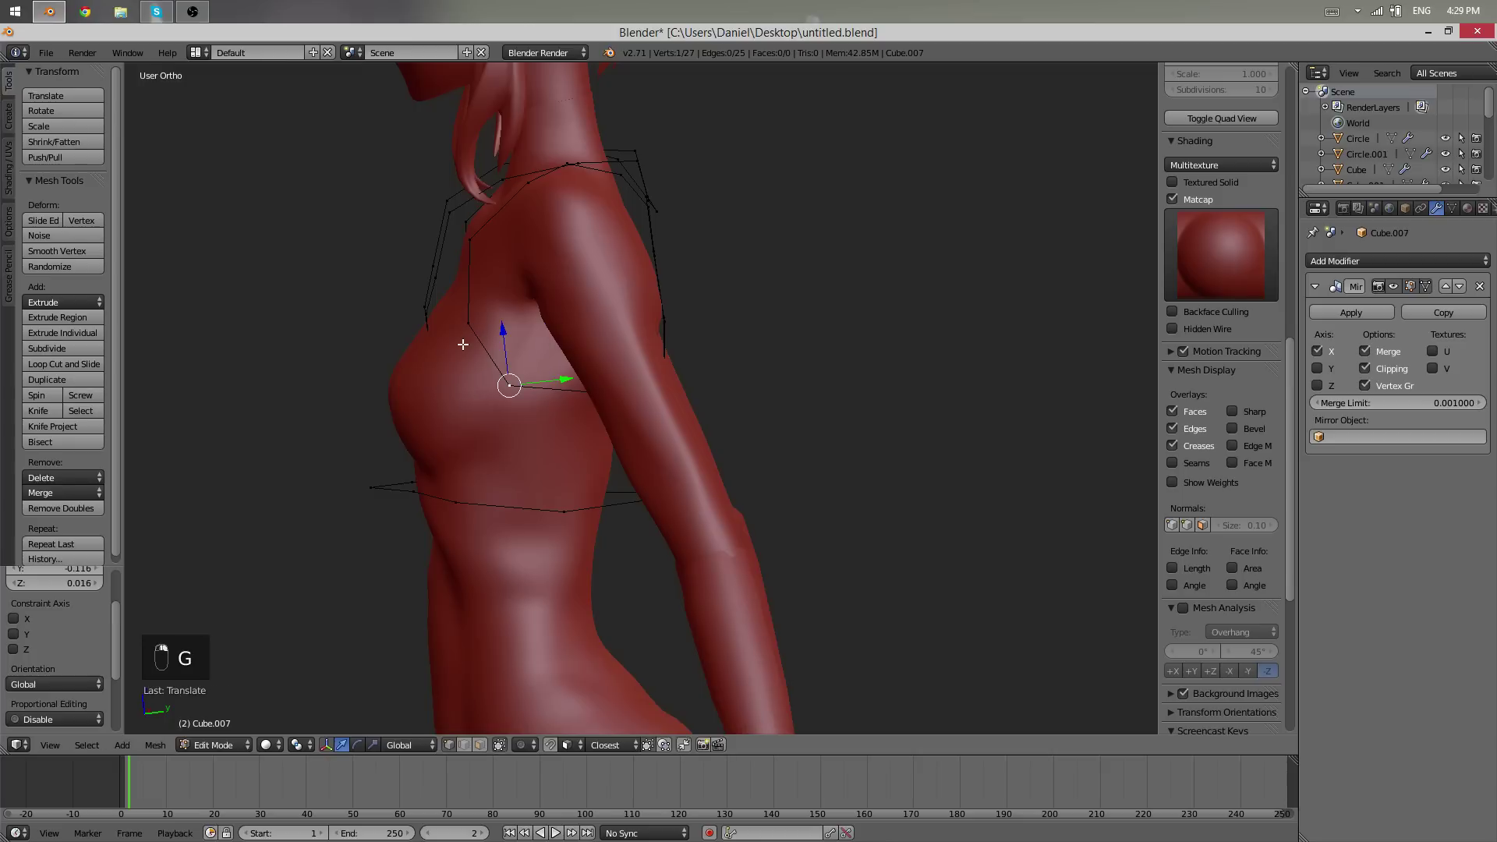
key(g)
key(g)
key(g)
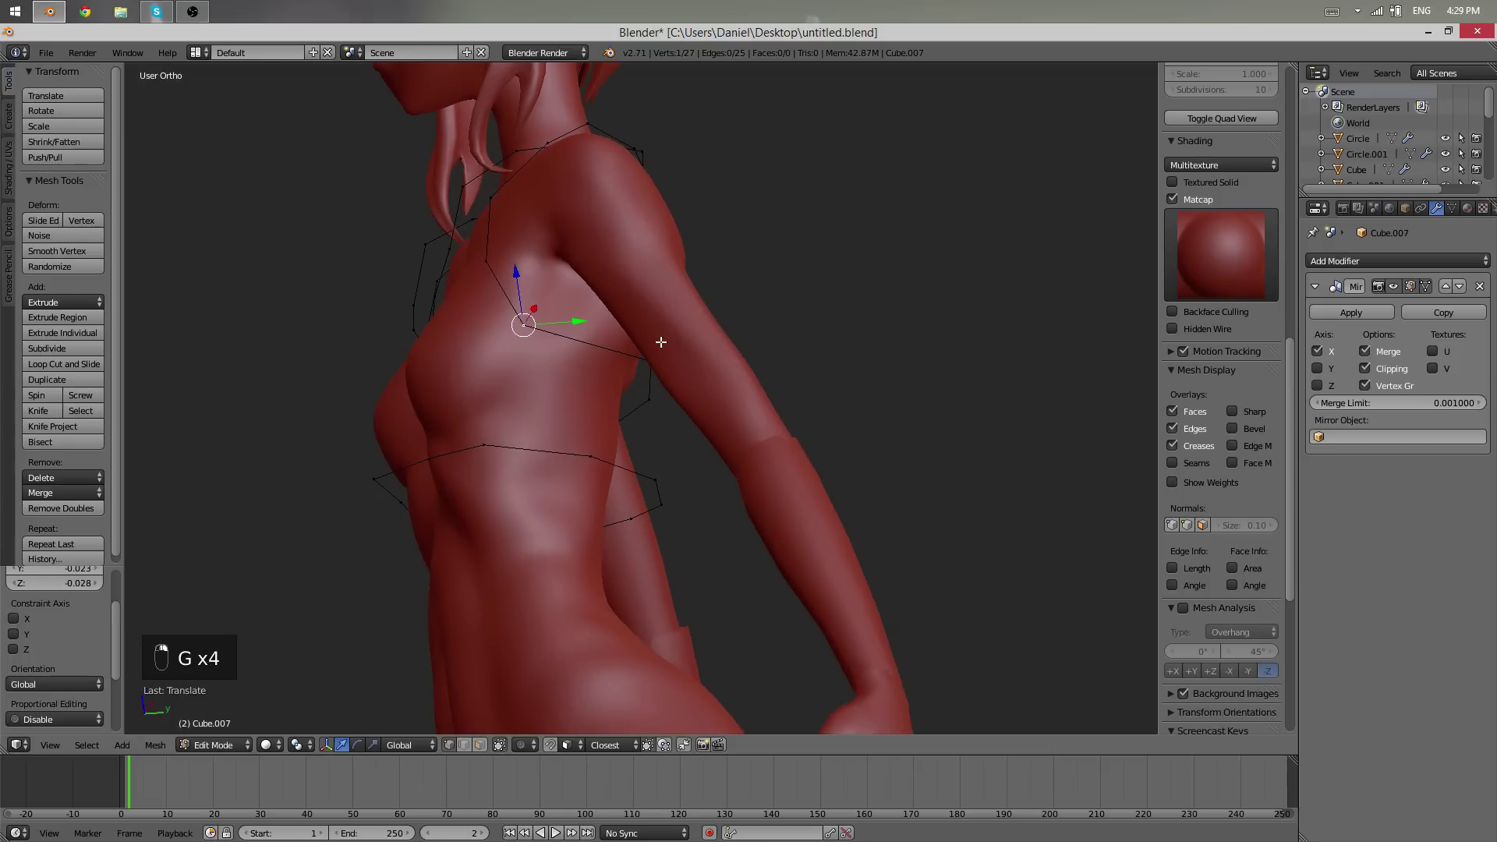
key(g)
key(g)
key(g)
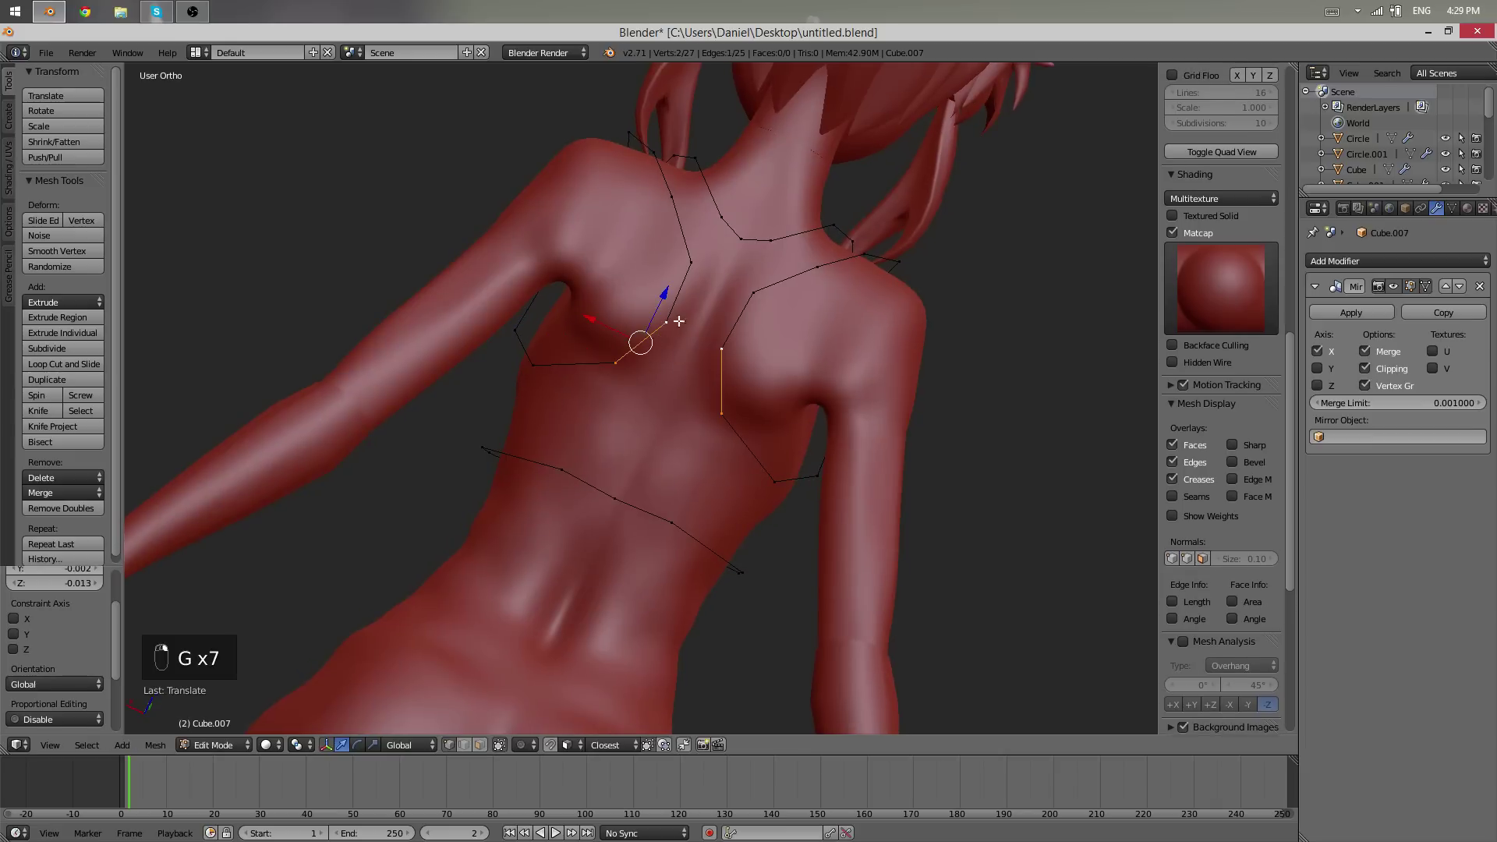
key(e)
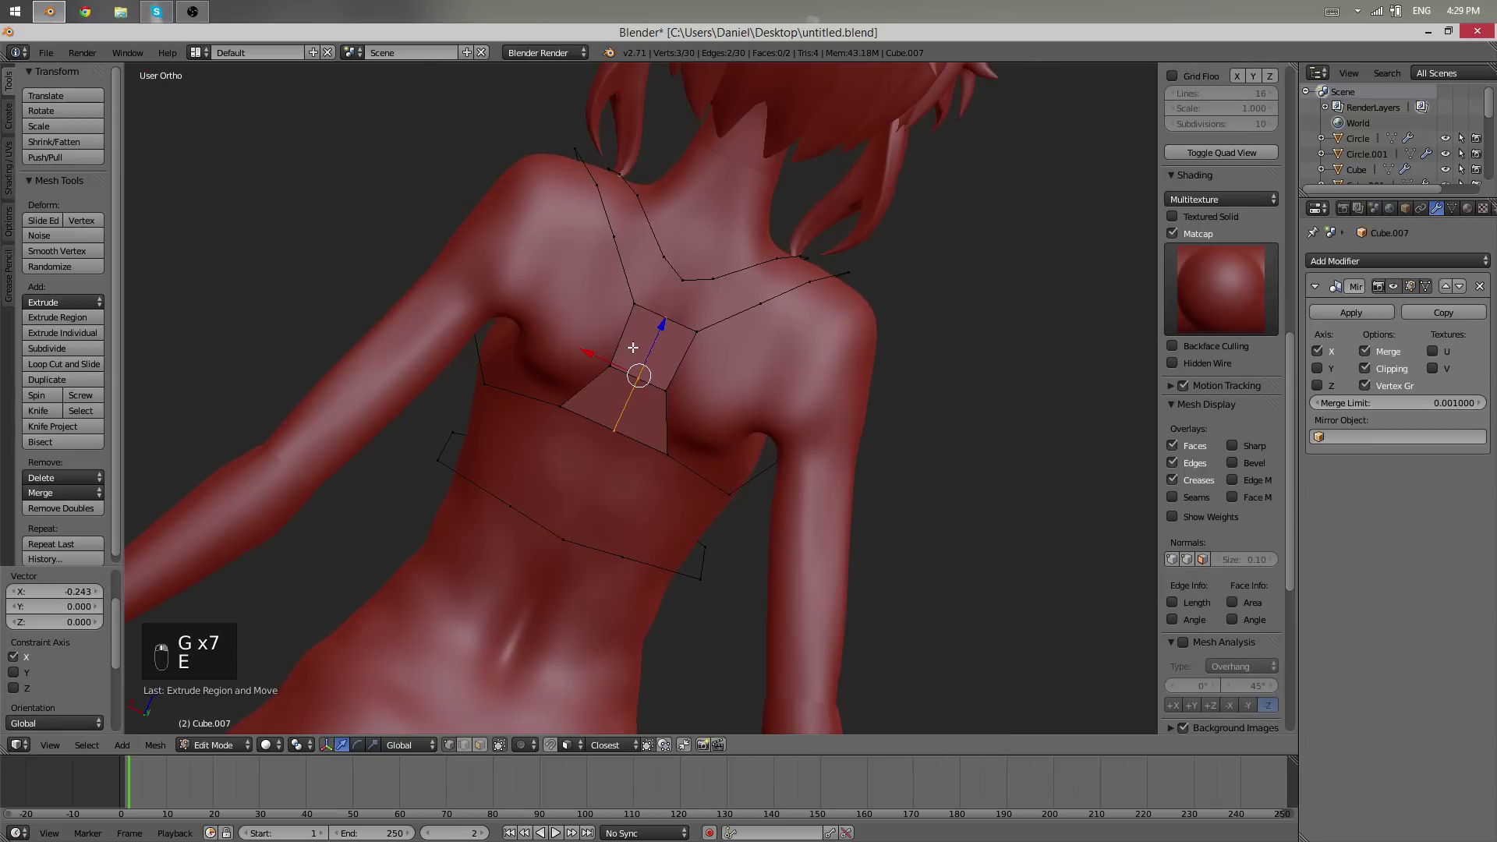
key(f)
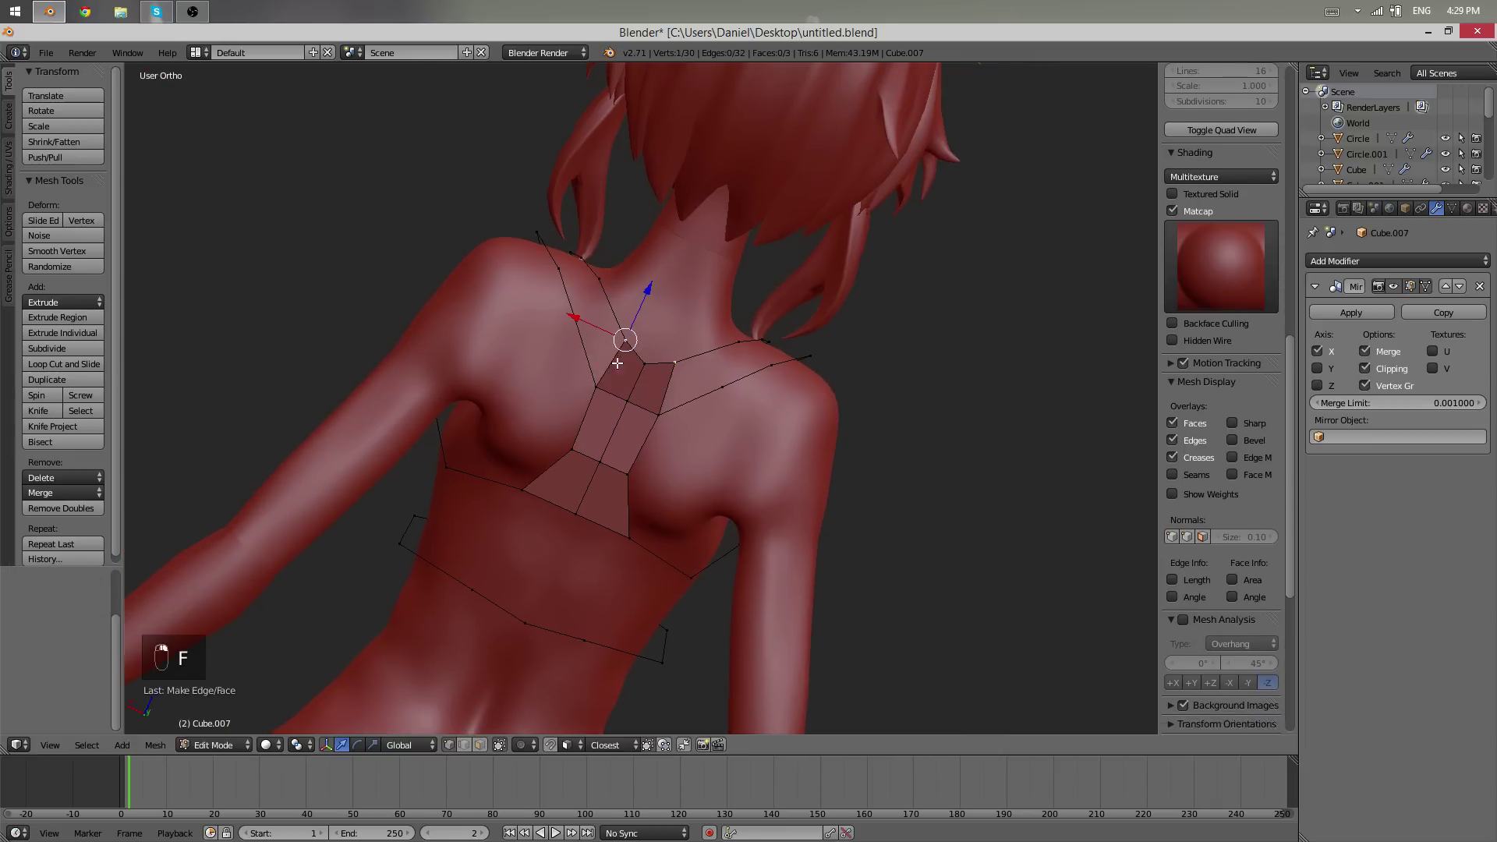
key(shift+Tab)
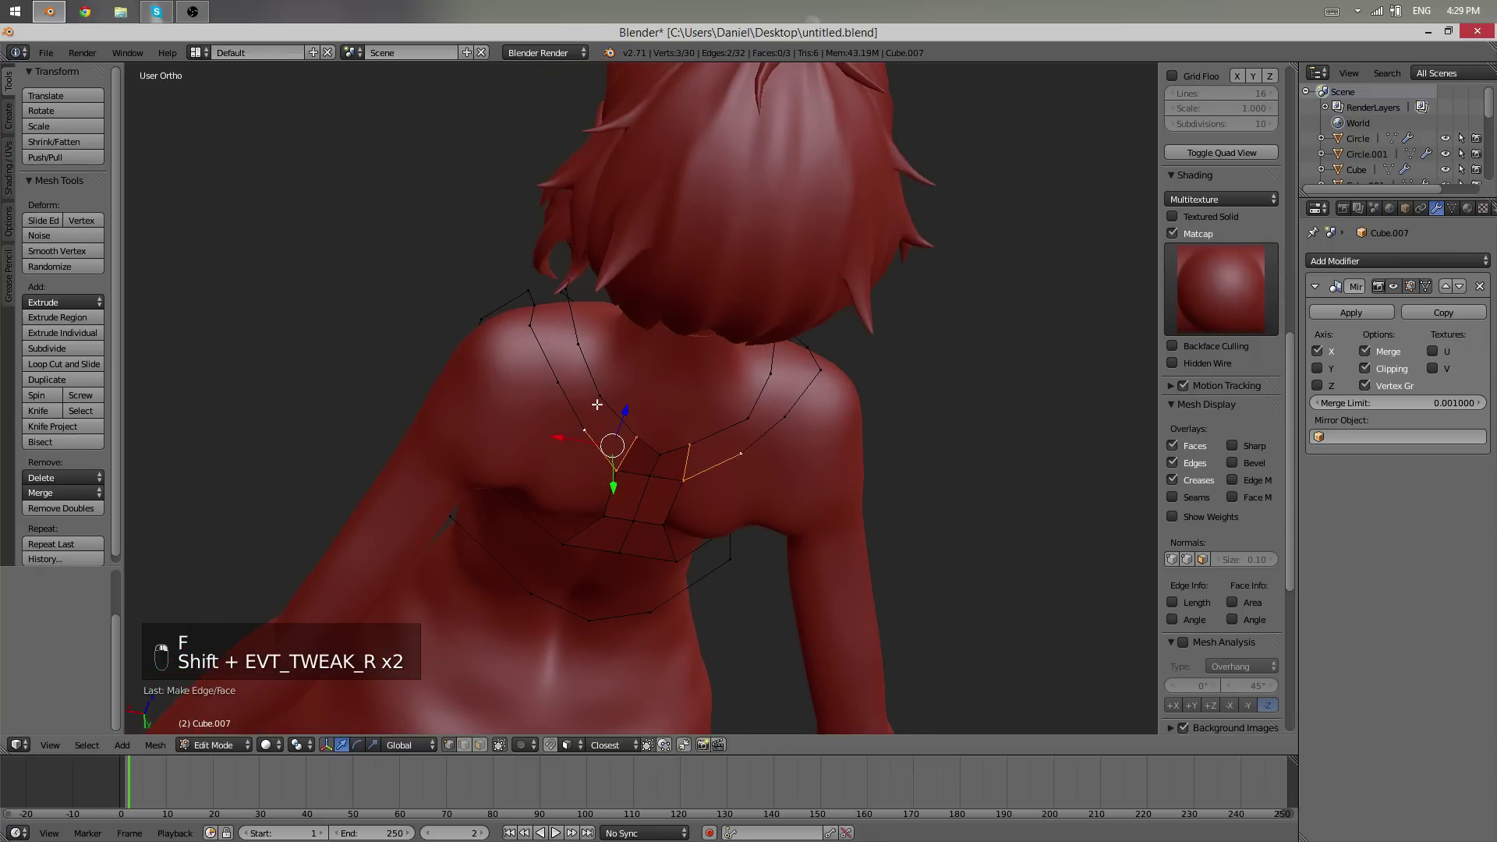
- Run the strap edge up onto the shoulder, undoing a misplaced extrude and refilling it
key(f)
key(g)
key(g)
key(g)
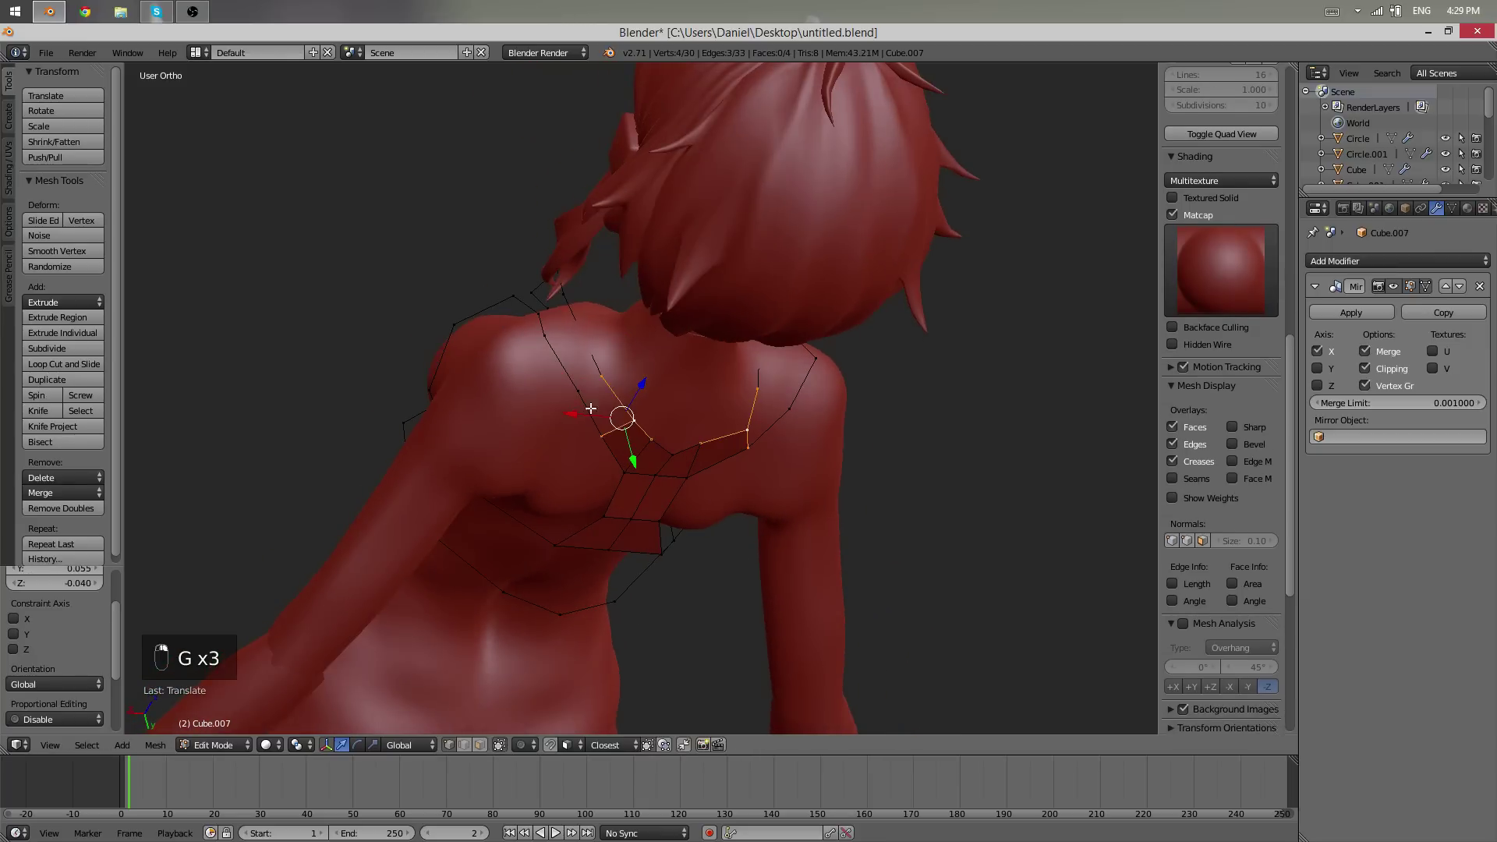
key(f)
key(ctrl+z)
key(ctrl+z)
key(z)
key(b)
key(z)
key(f)
drag(624, 395, 581, 317)
- Carry the strap over the top of the shoulder, rotating and scaling its edge toward the front
key(g)
key(alt+w)
key(f)
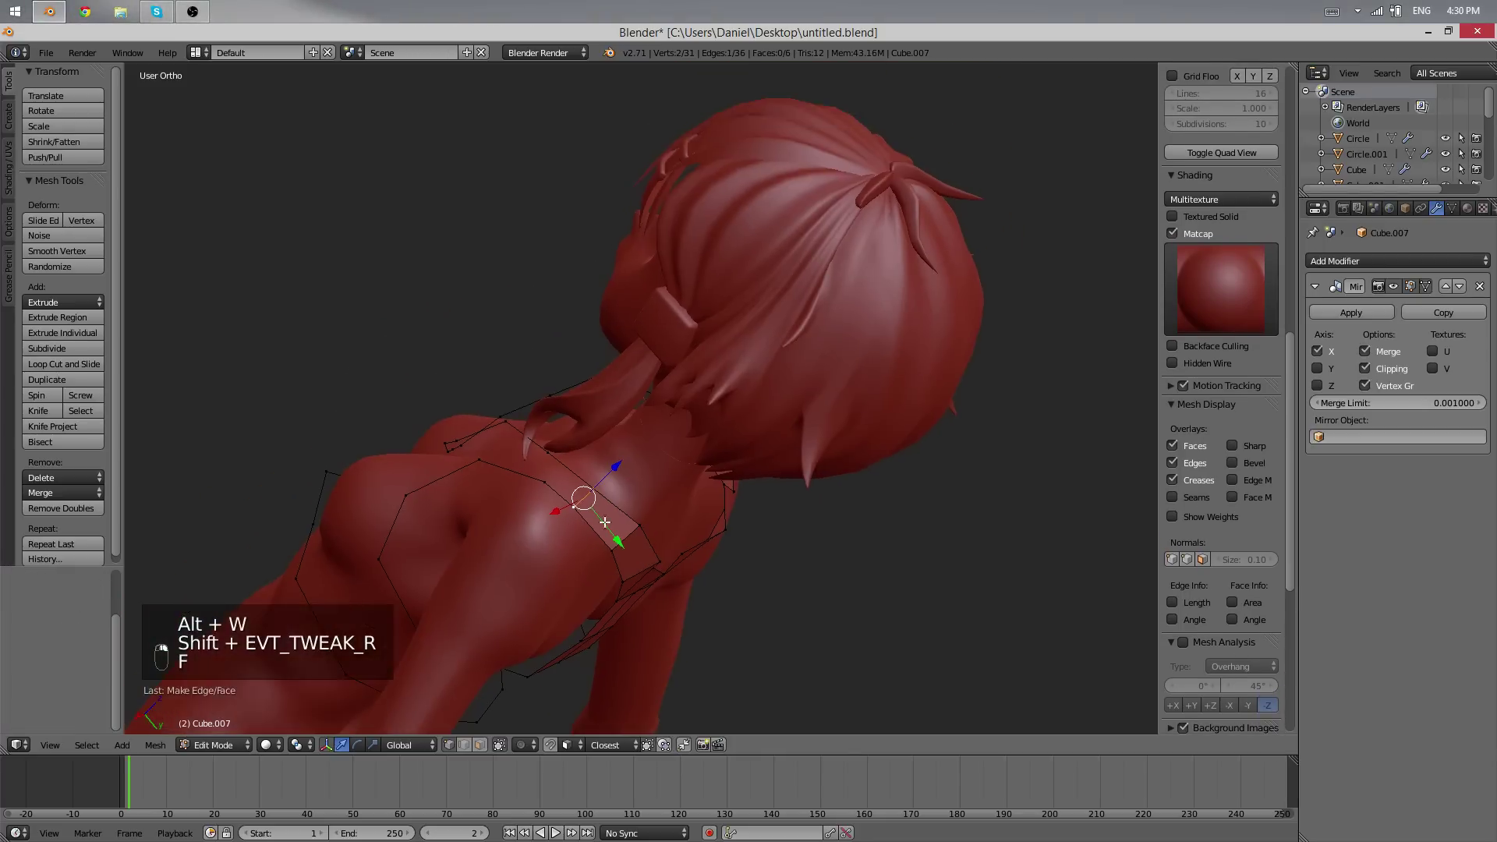
key(g)
key(r)
key(g)
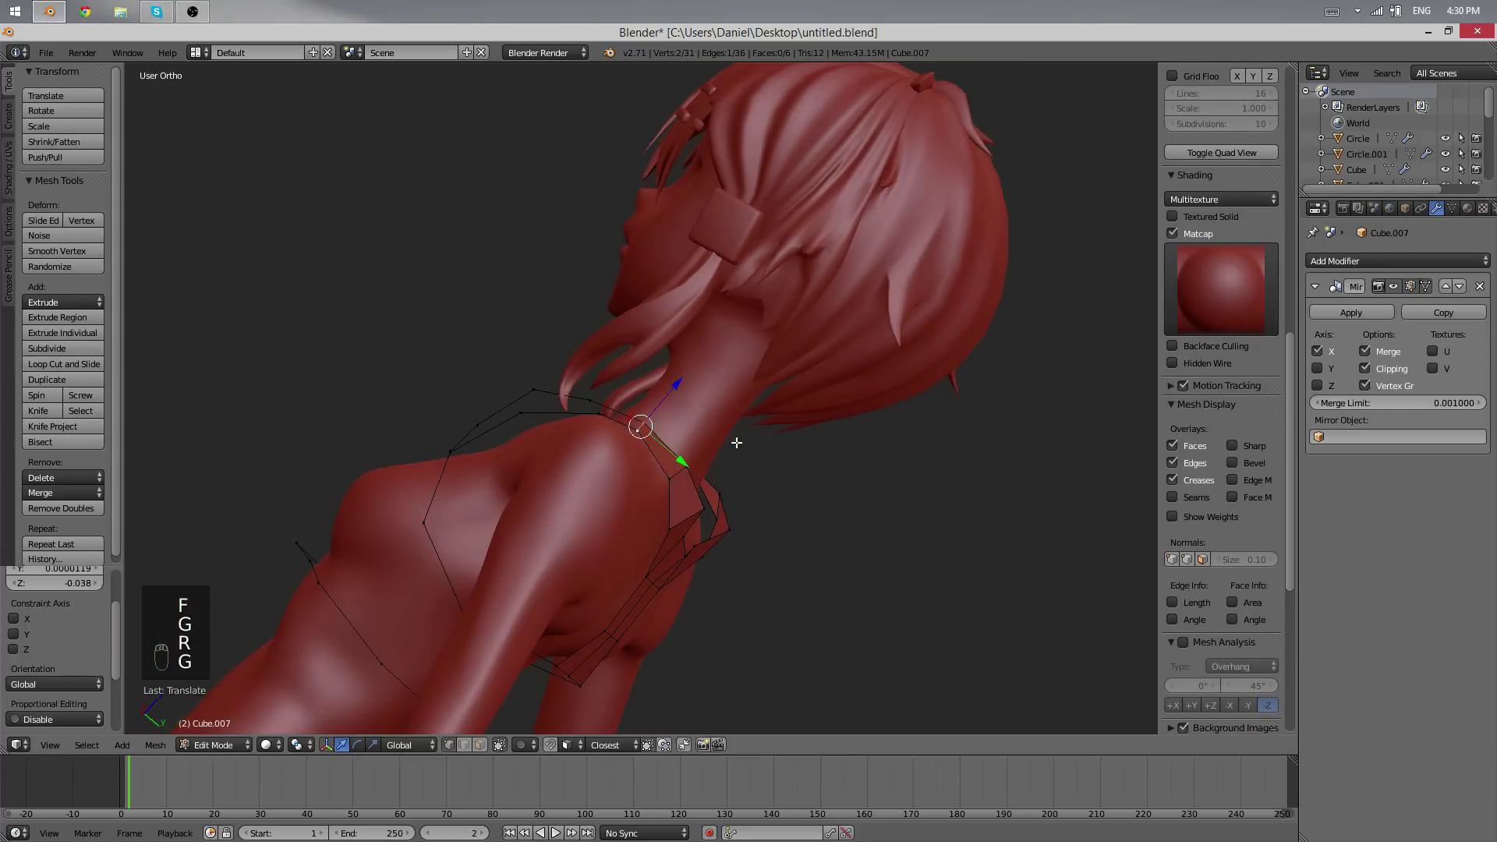
key(r)
key(s)
key(g)
key(s)
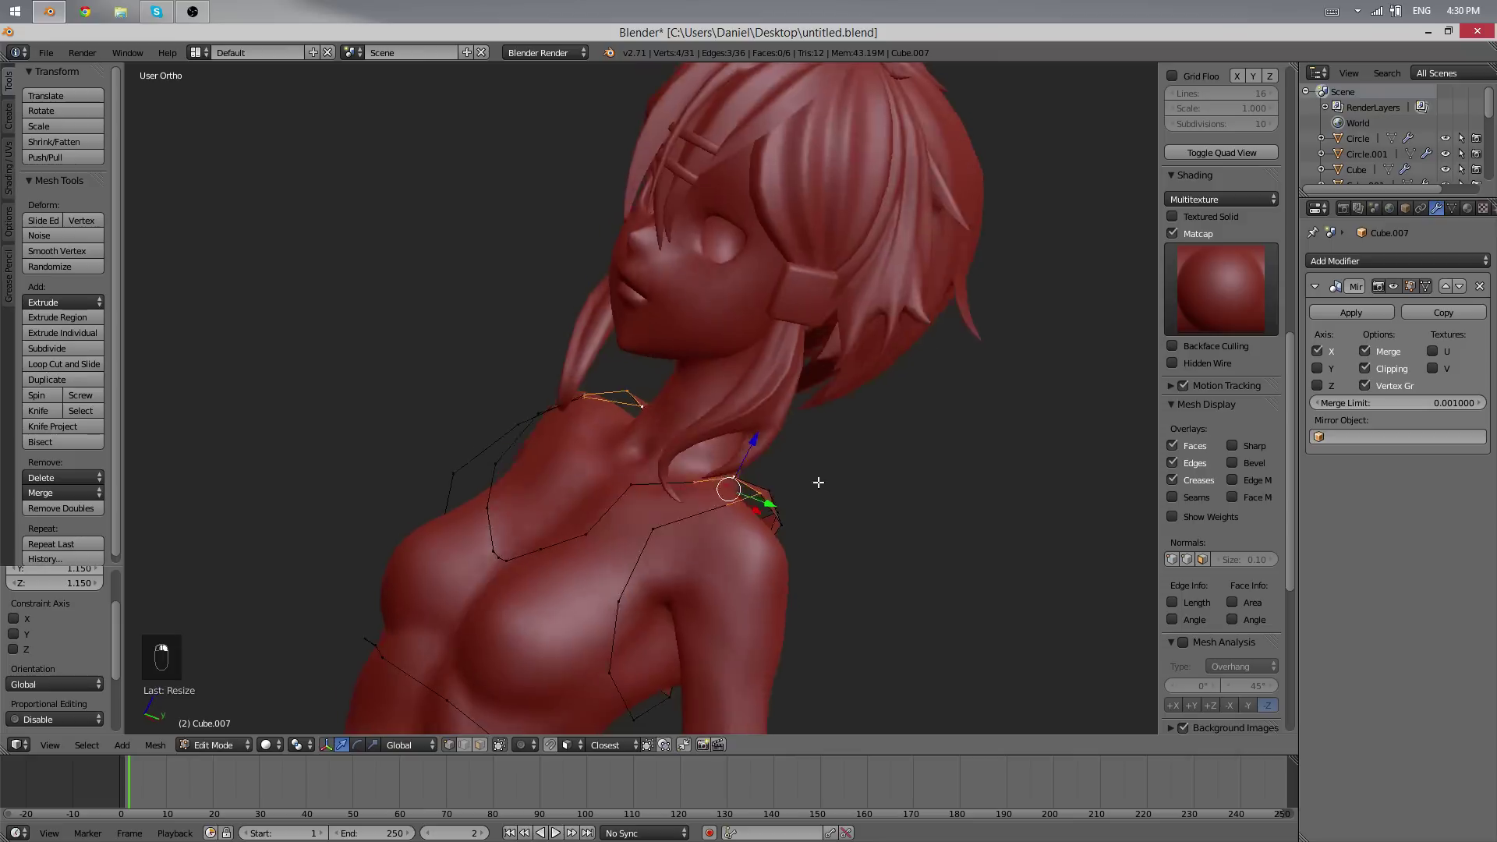
- Bring the strap down onto the front and extend it down the chest, filling the strap faces
key(f)
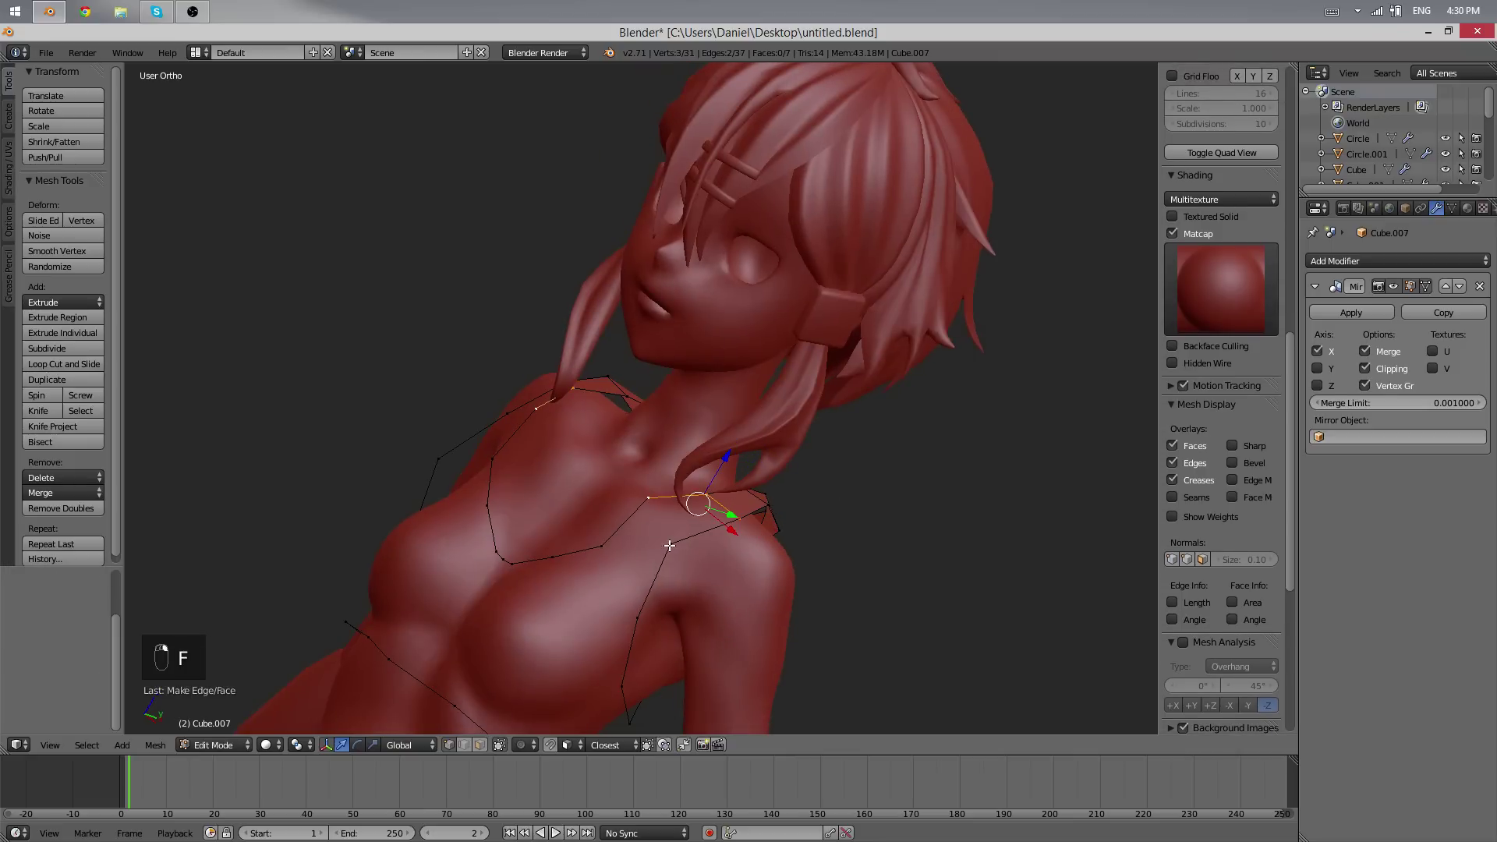
key(f)
key(g)
key(g)
key(ctrl+z)
key(ctrl+z)
key(g)
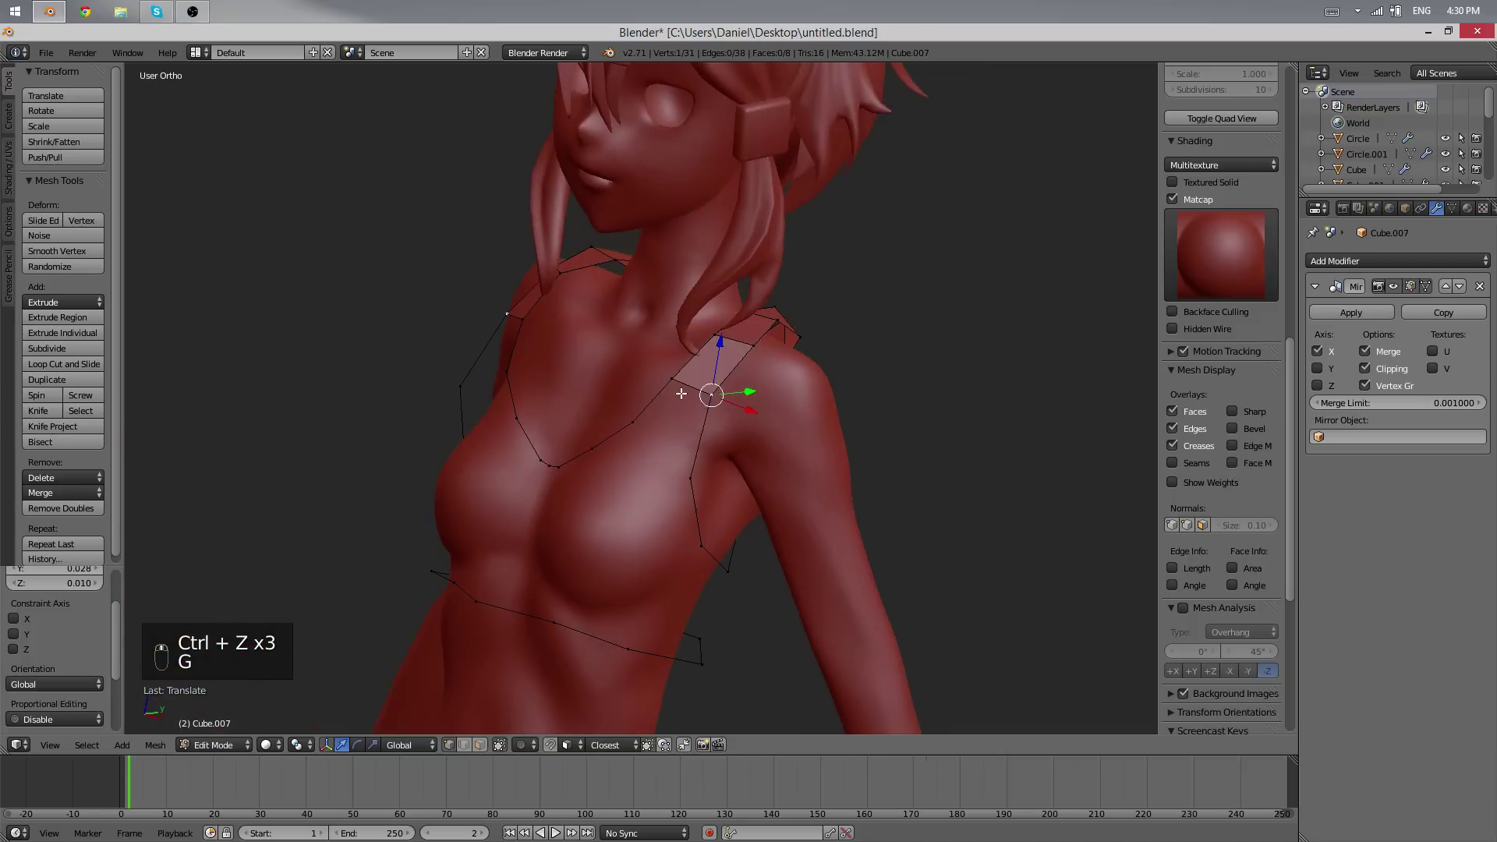
drag(572, 480, 590, 600)
drag(591, 601, 499, 469)
key(f)
key(g)
key(alt+w)
key(g)
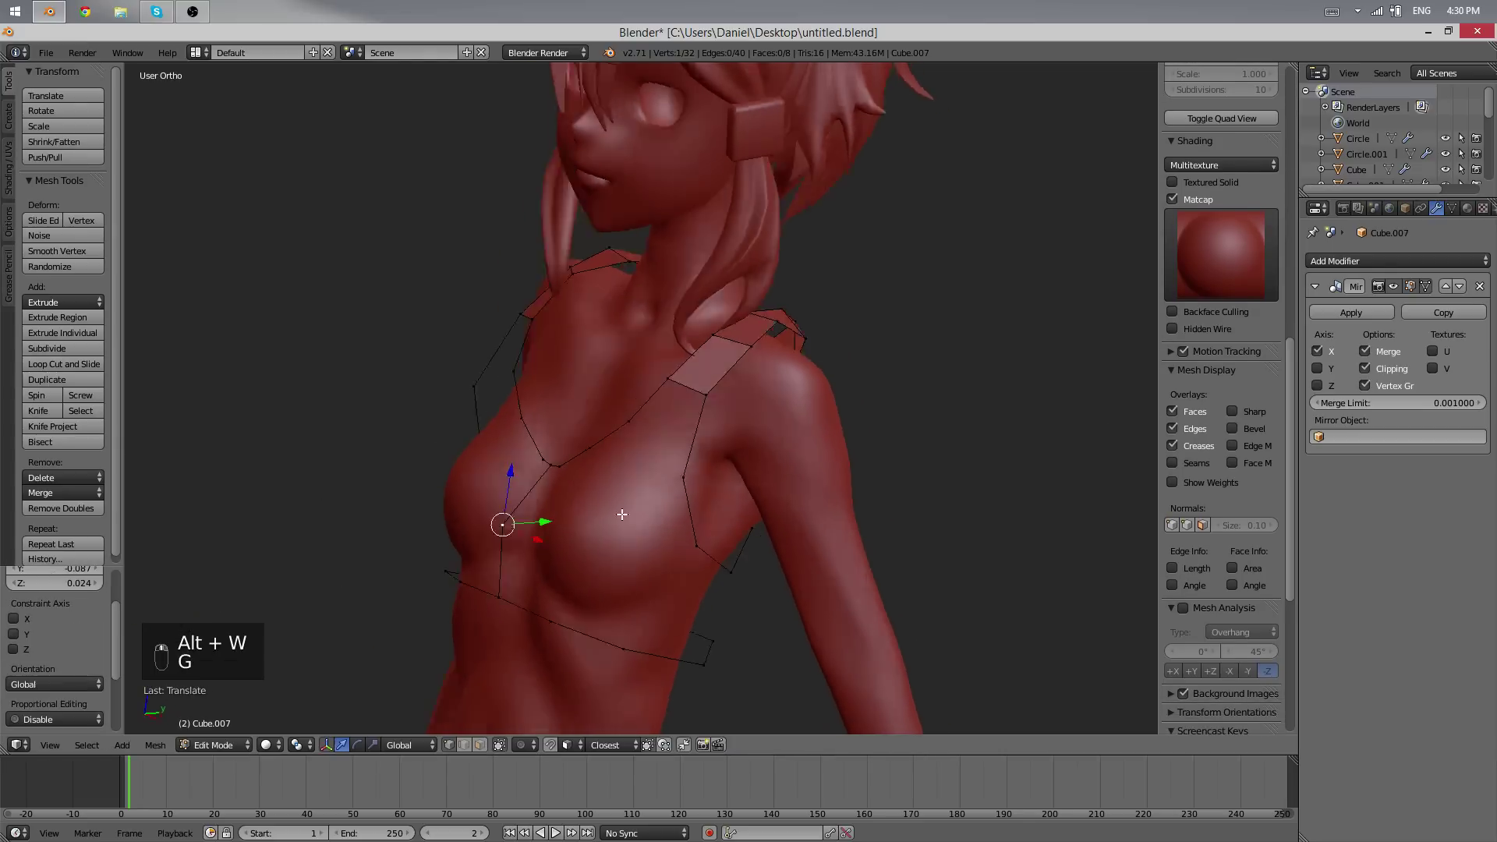
- Seat the chest vertices against the body and check the fit in wireframe before returning to solid
key(e)
key(g)
key(g)
drag(571, 495, 587, 597)
key(f)
key(f)
key(z)
key(z)
key(z)
key(ctrl+t)
key(ctrl+t)
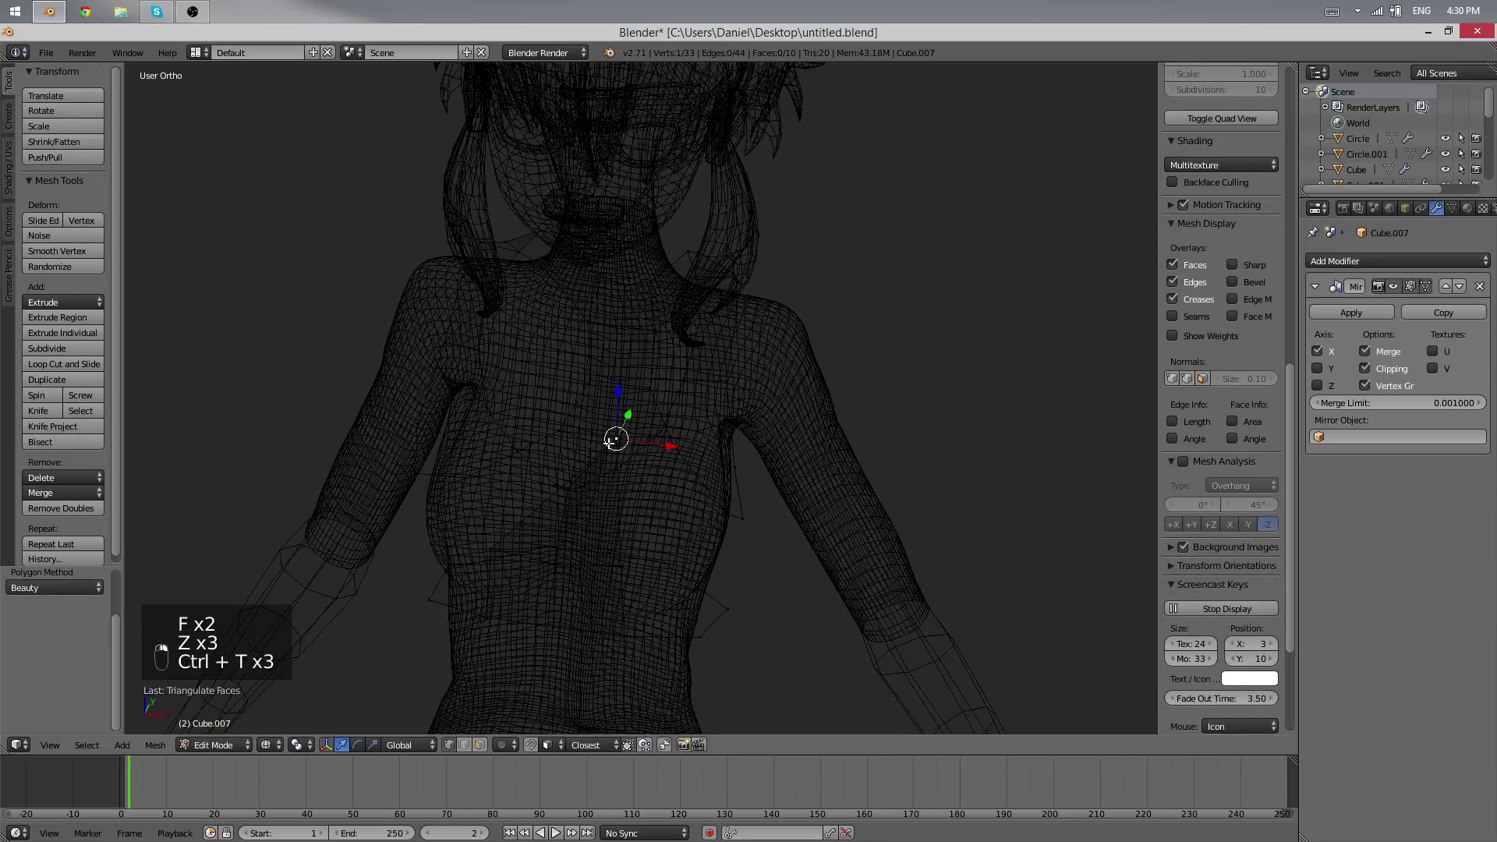
key(x)
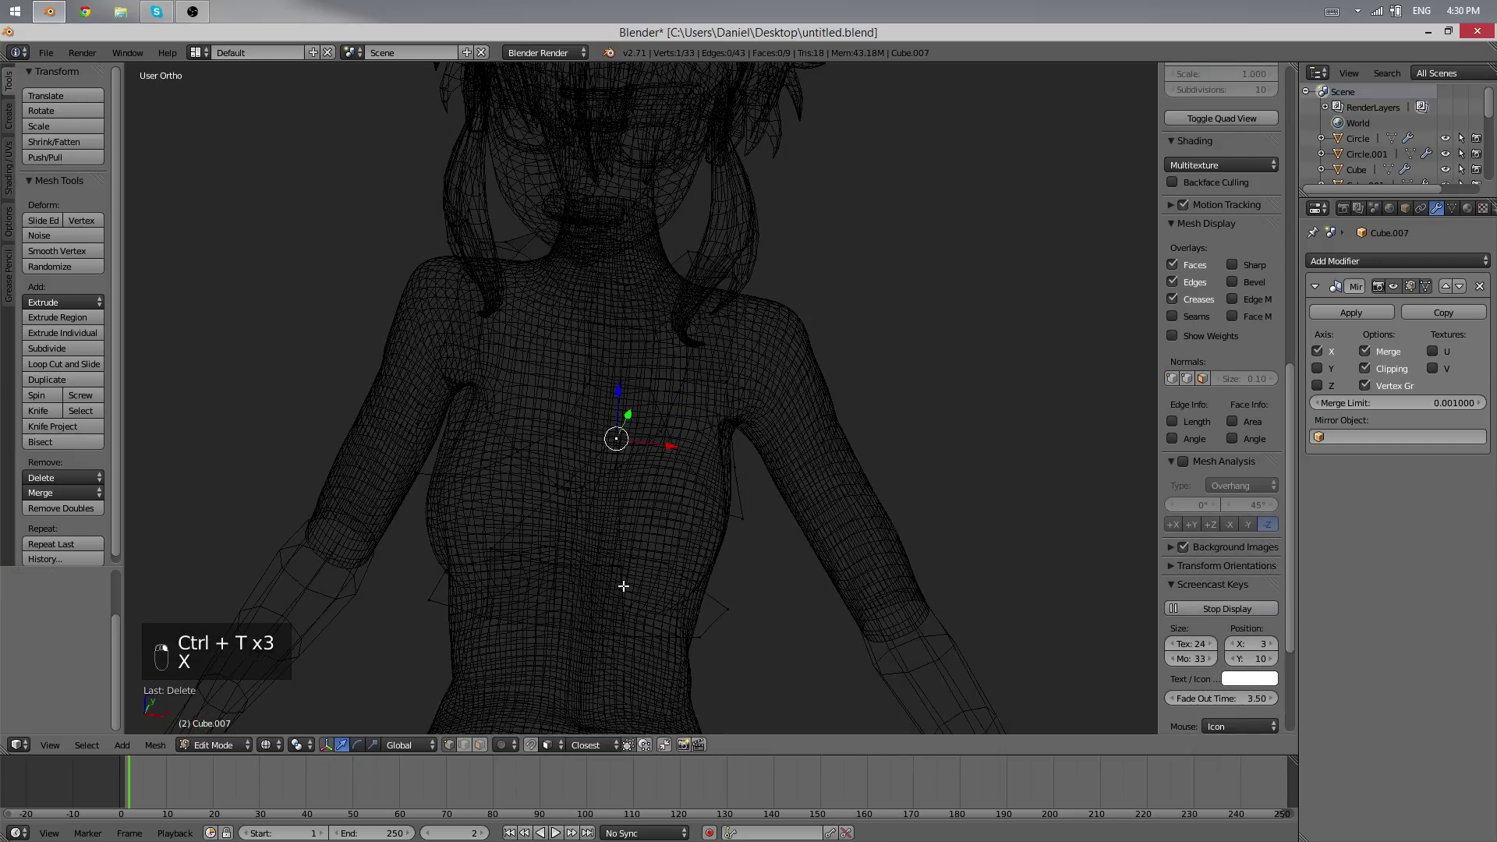
key(x)
key(z)
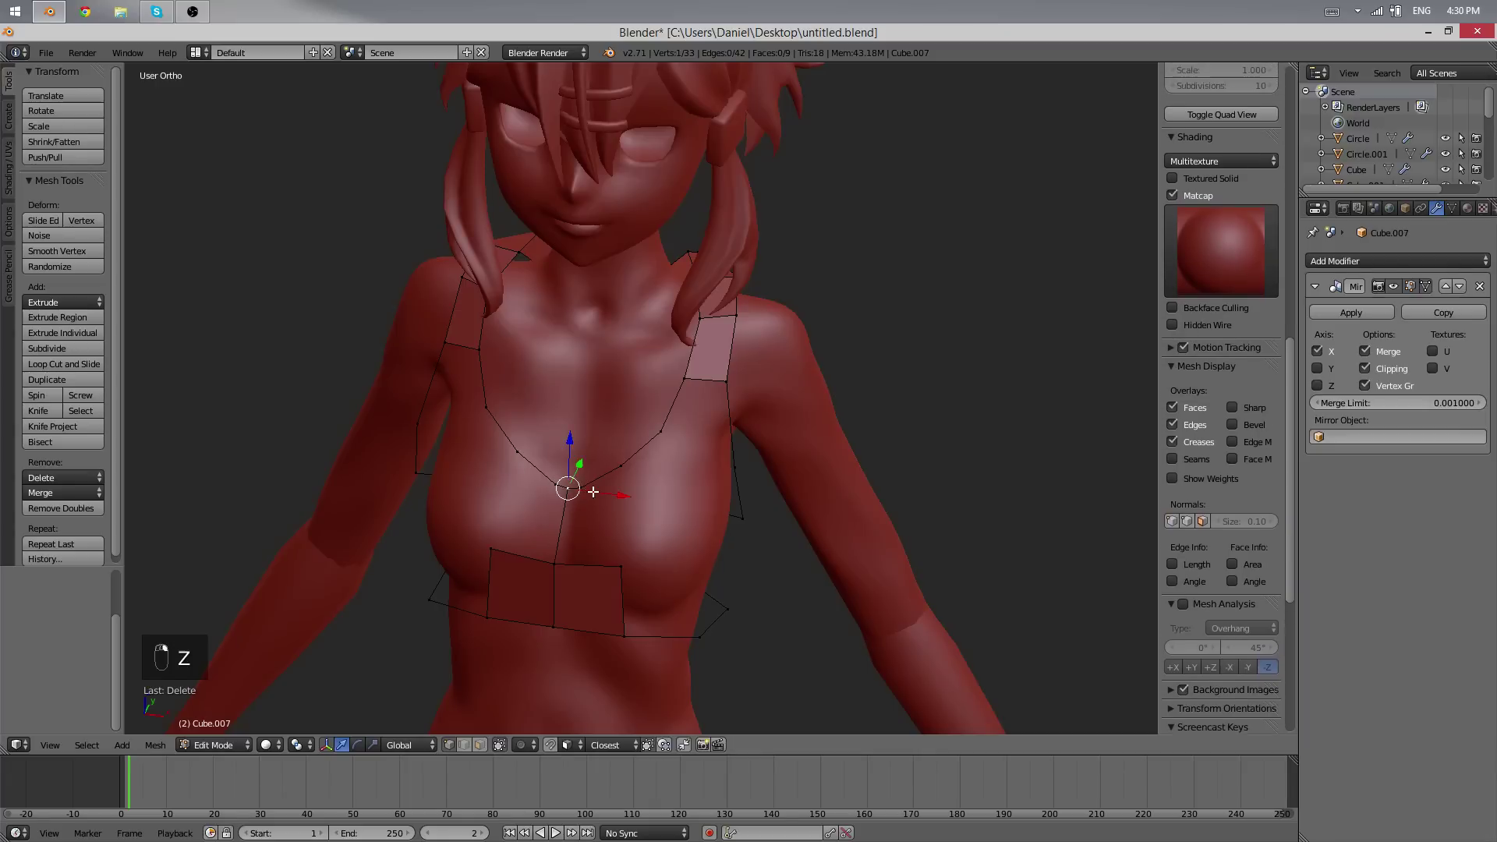
- Fill the front band faces below the chest and extrude the band edges onward
key(f)
key(g)
drag(591, 436, 632, 561)
key(e)
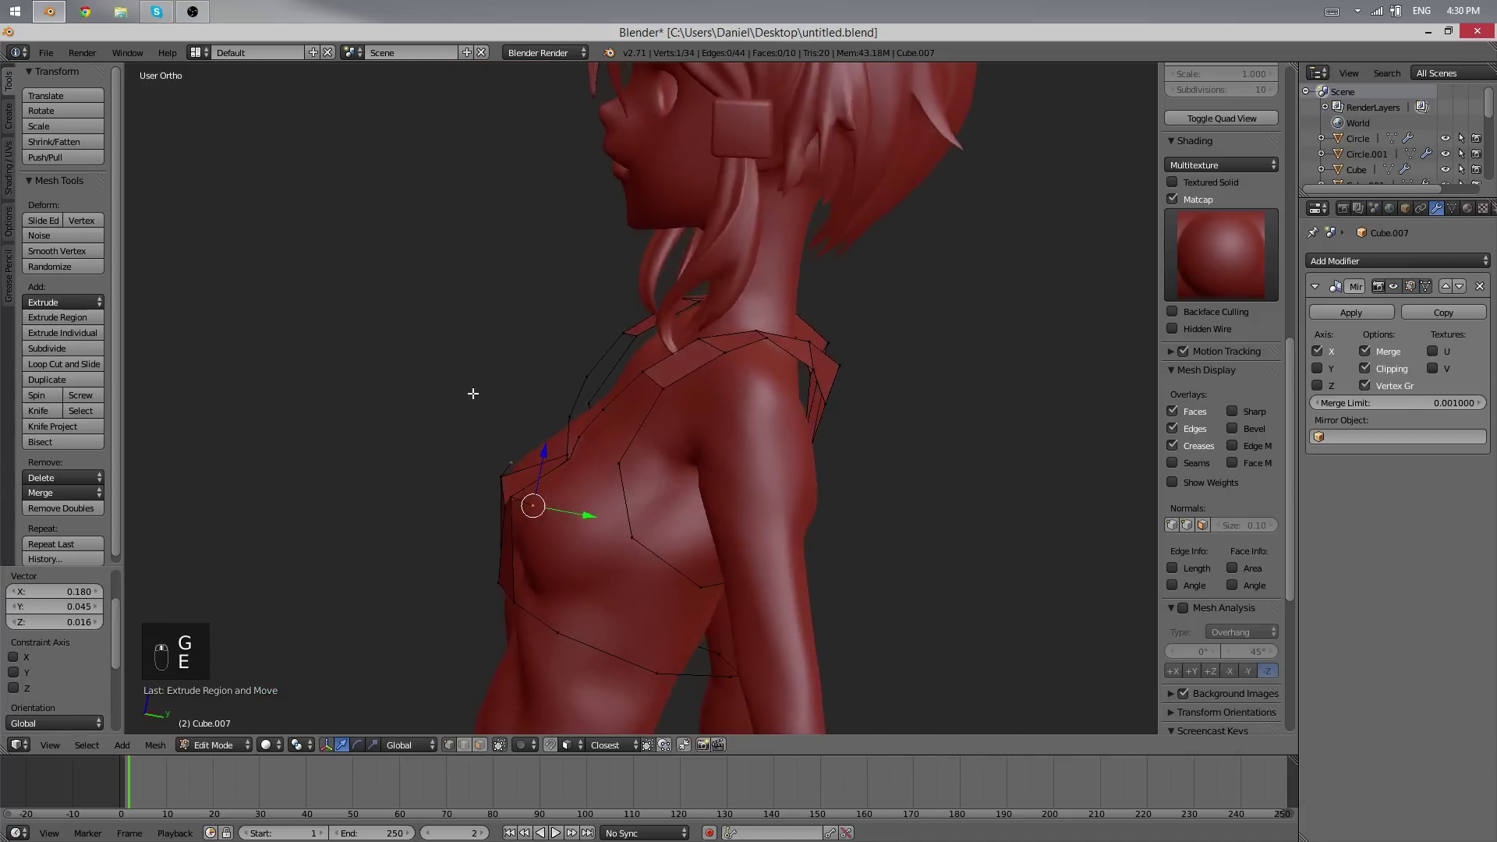
drag(673, 432, 693, 478)
key(e)
drag(628, 474, 536, 366)
- Extend the front strap edges down the chest and merge the stray vertices At Last
key(g)
key(r)
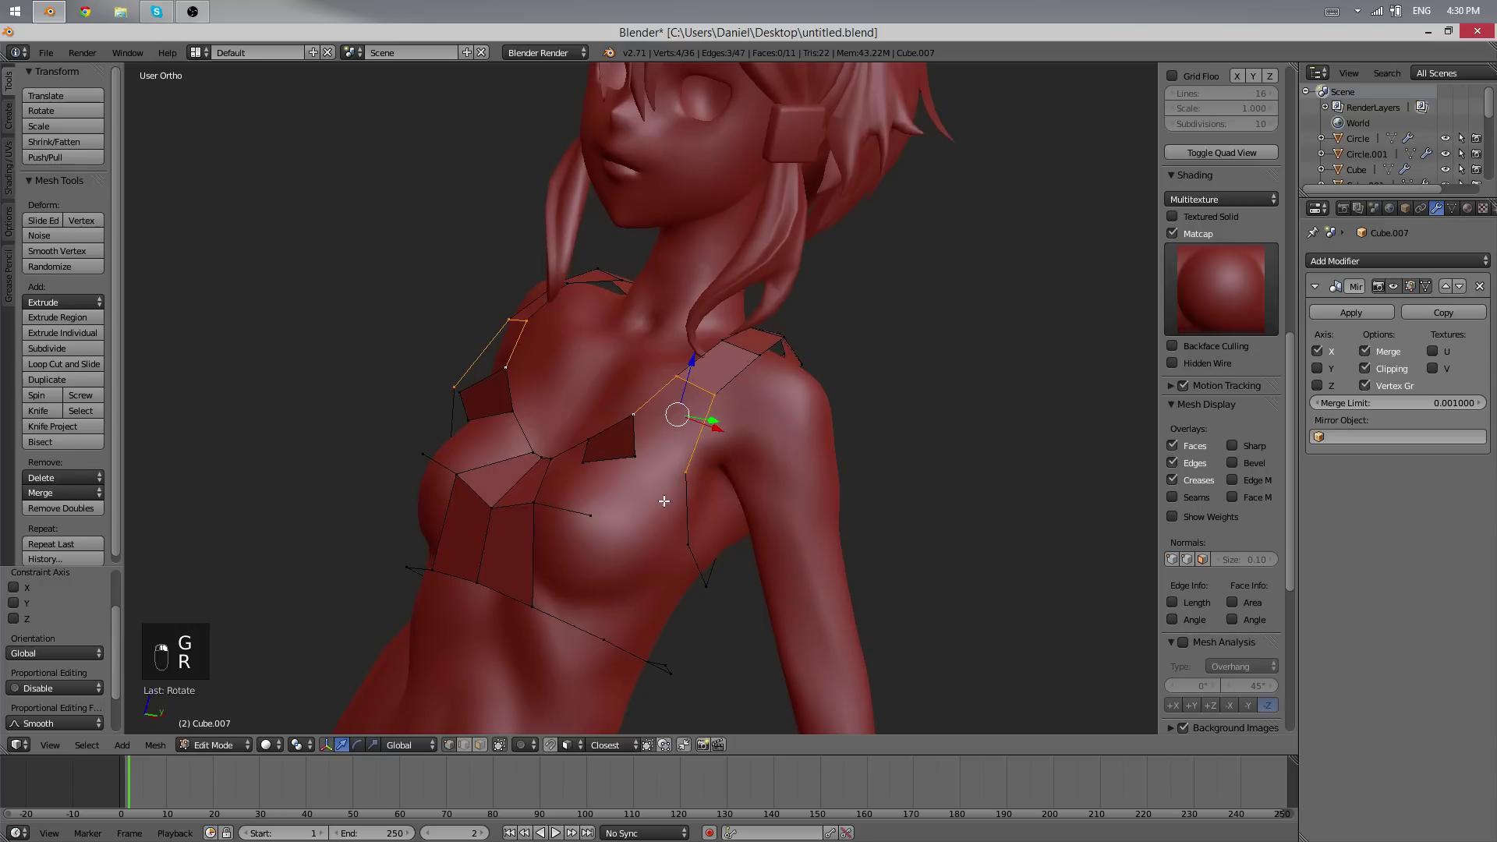
key(f)
key(ctrl+r)
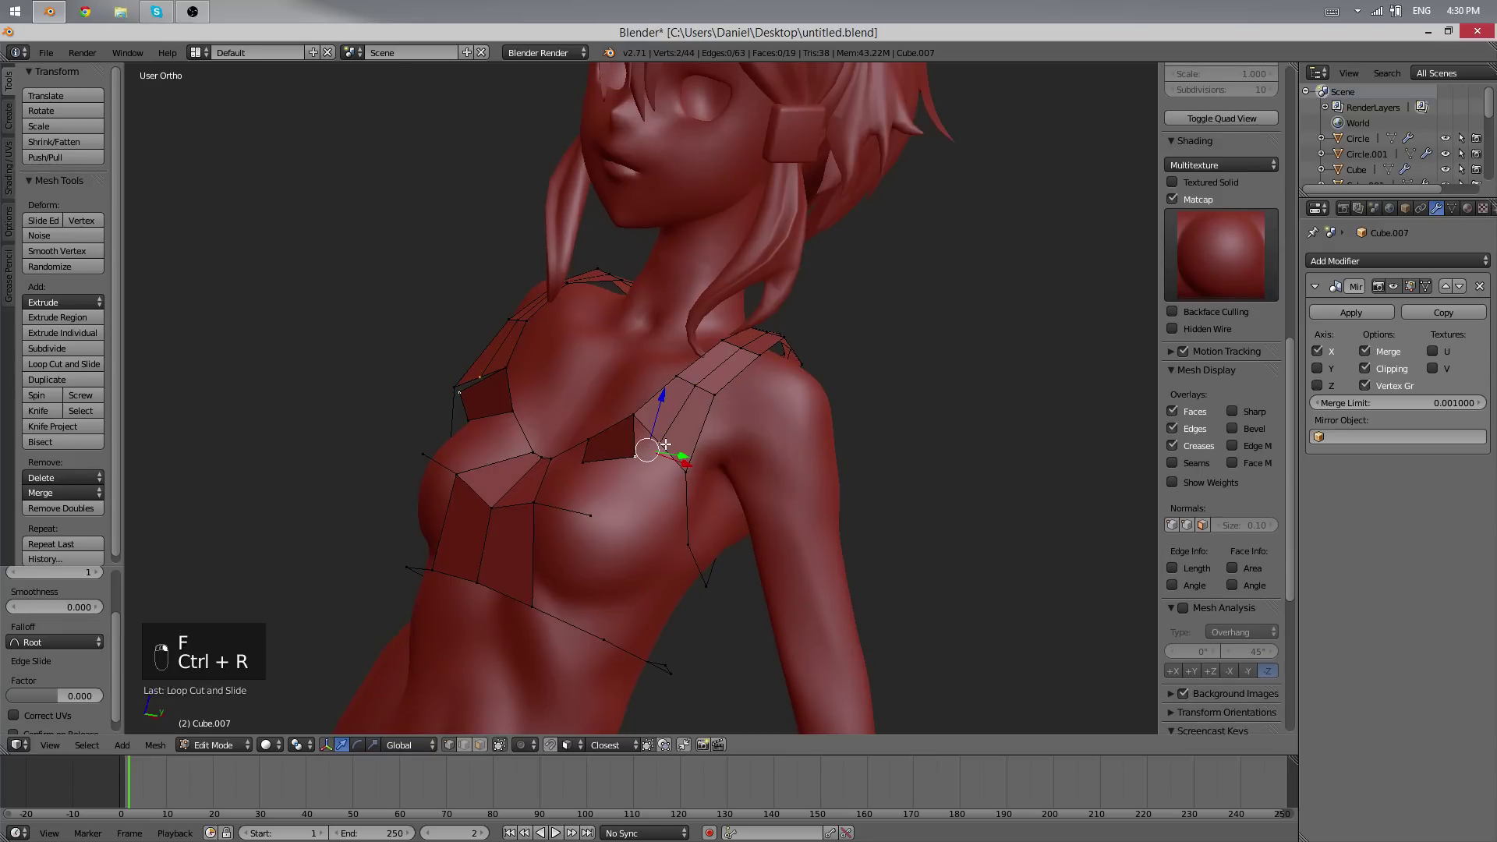
key(shift+w)
key(w)
click(650, 440)
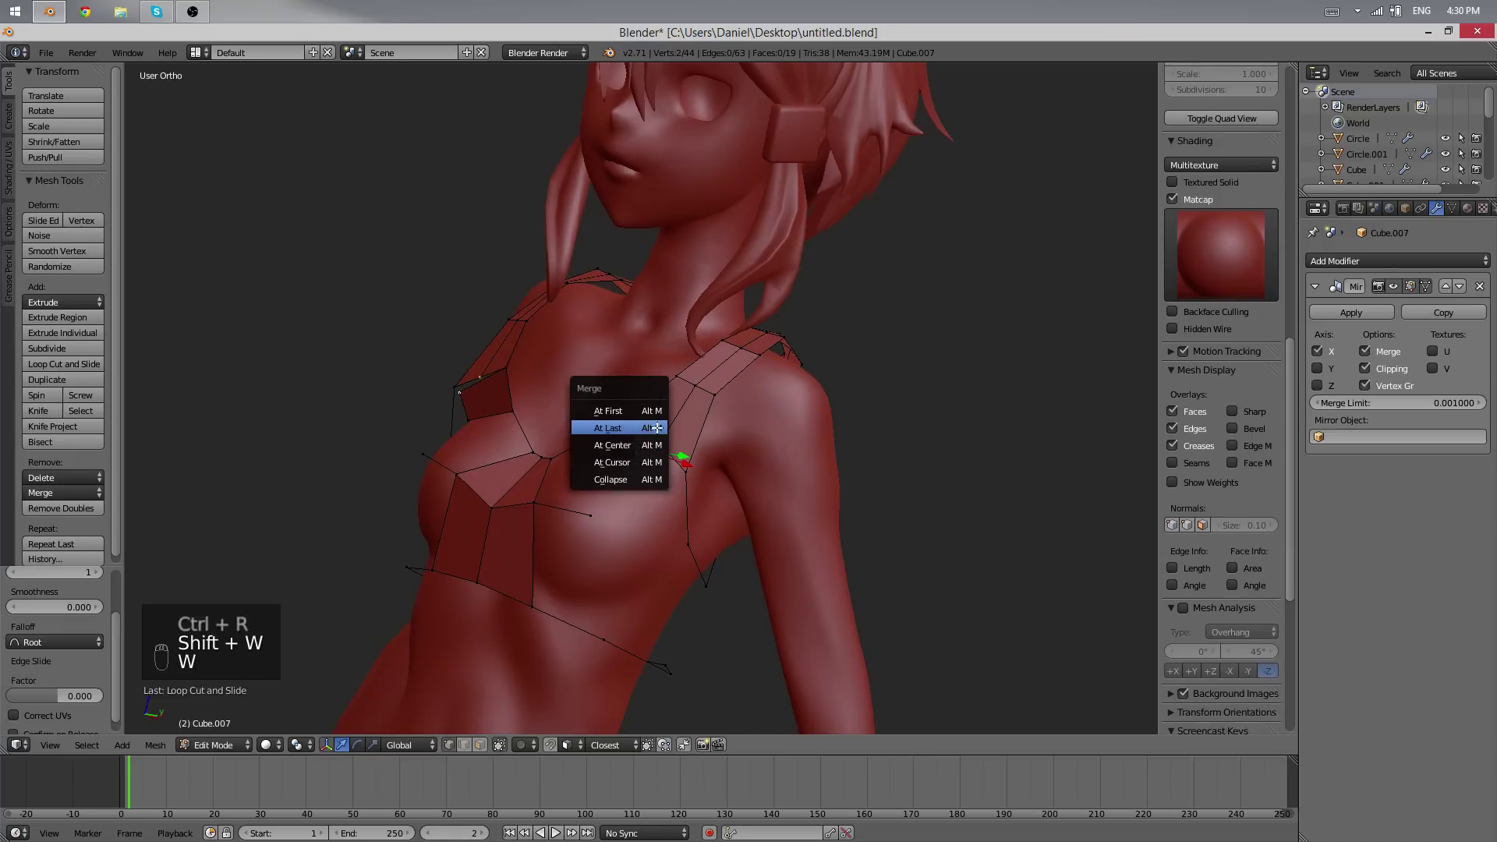
drag(636, 442, 905, 406)
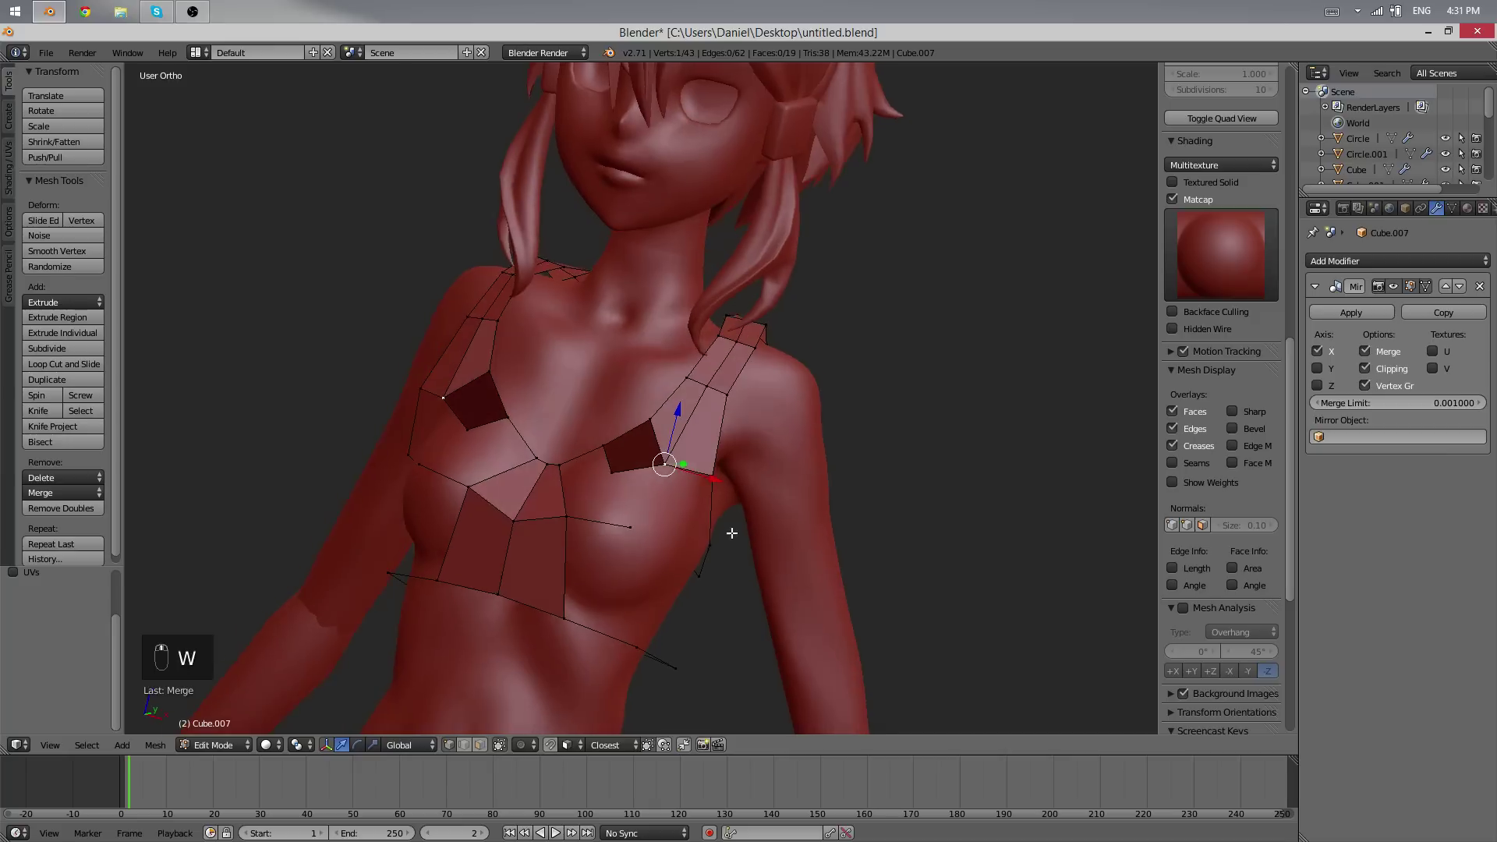
- Fill the gaps in the front cup between the straps with new faces
key(w)
key(e)
key(f)
key(g)
key(f)
key(g)
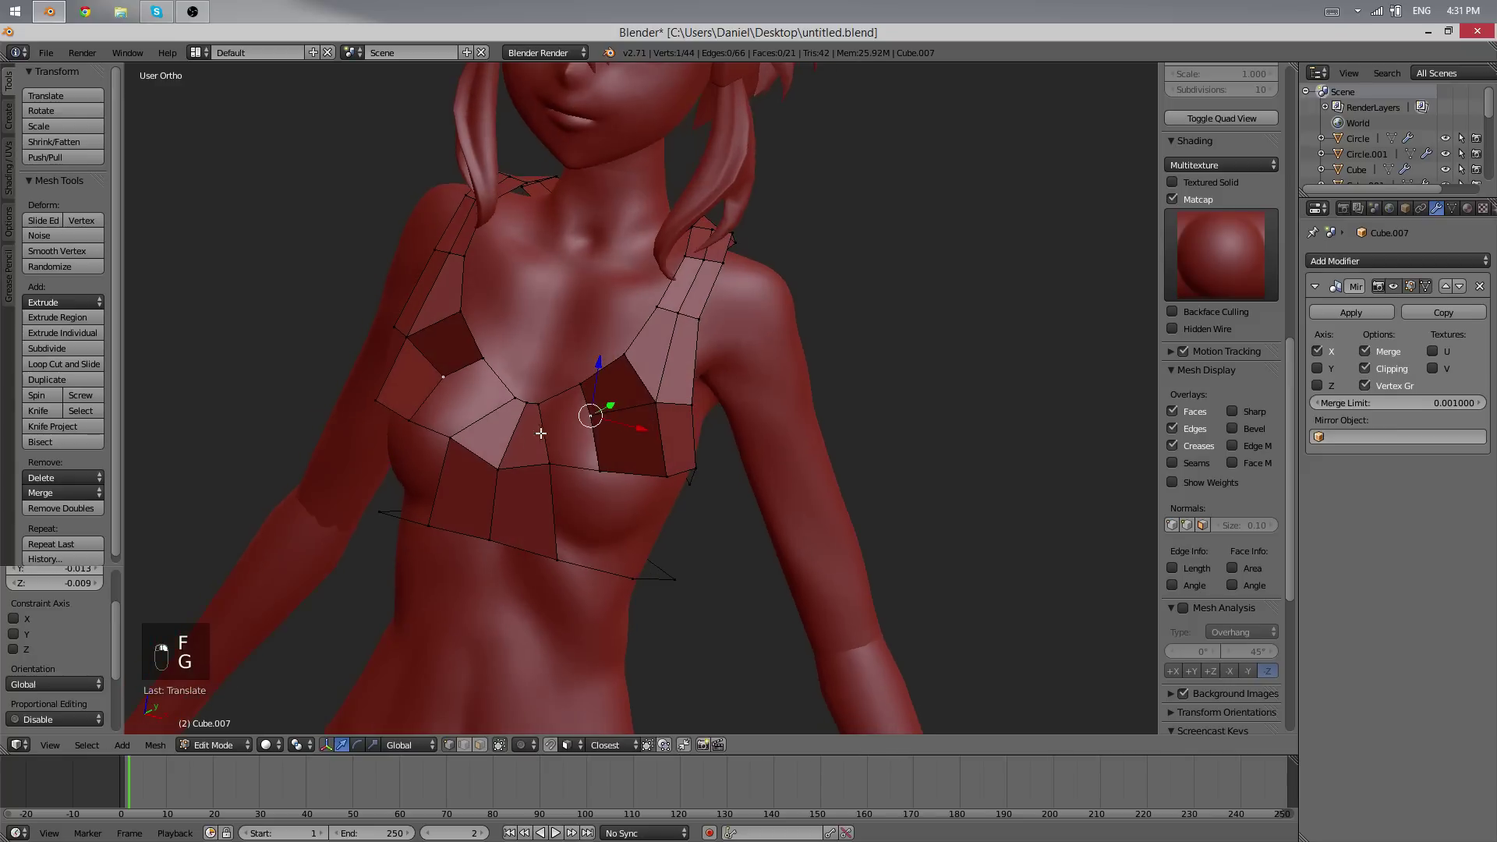
key(ctrl+r)
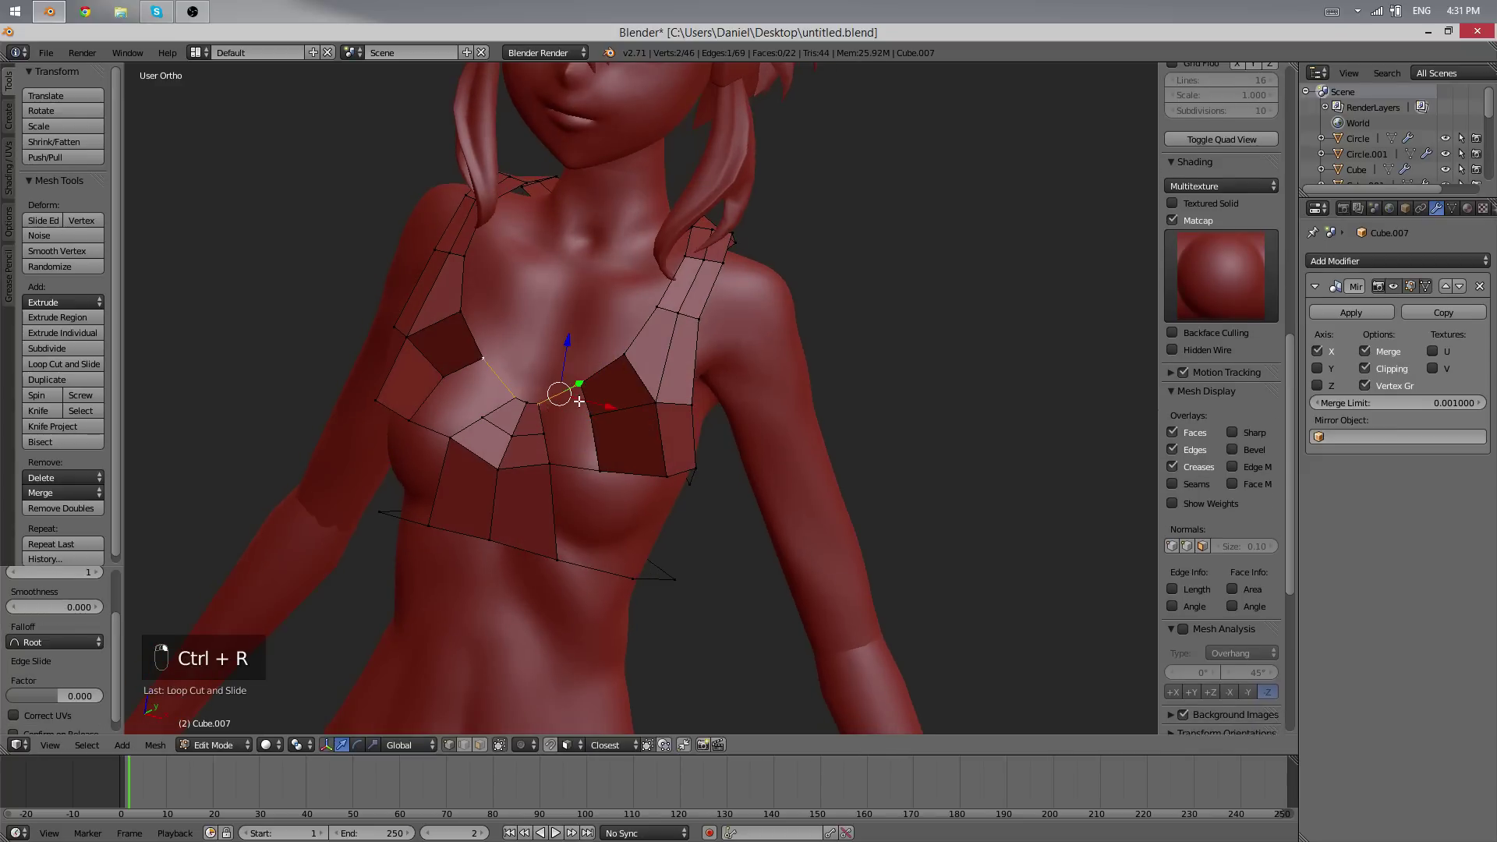
key(f)
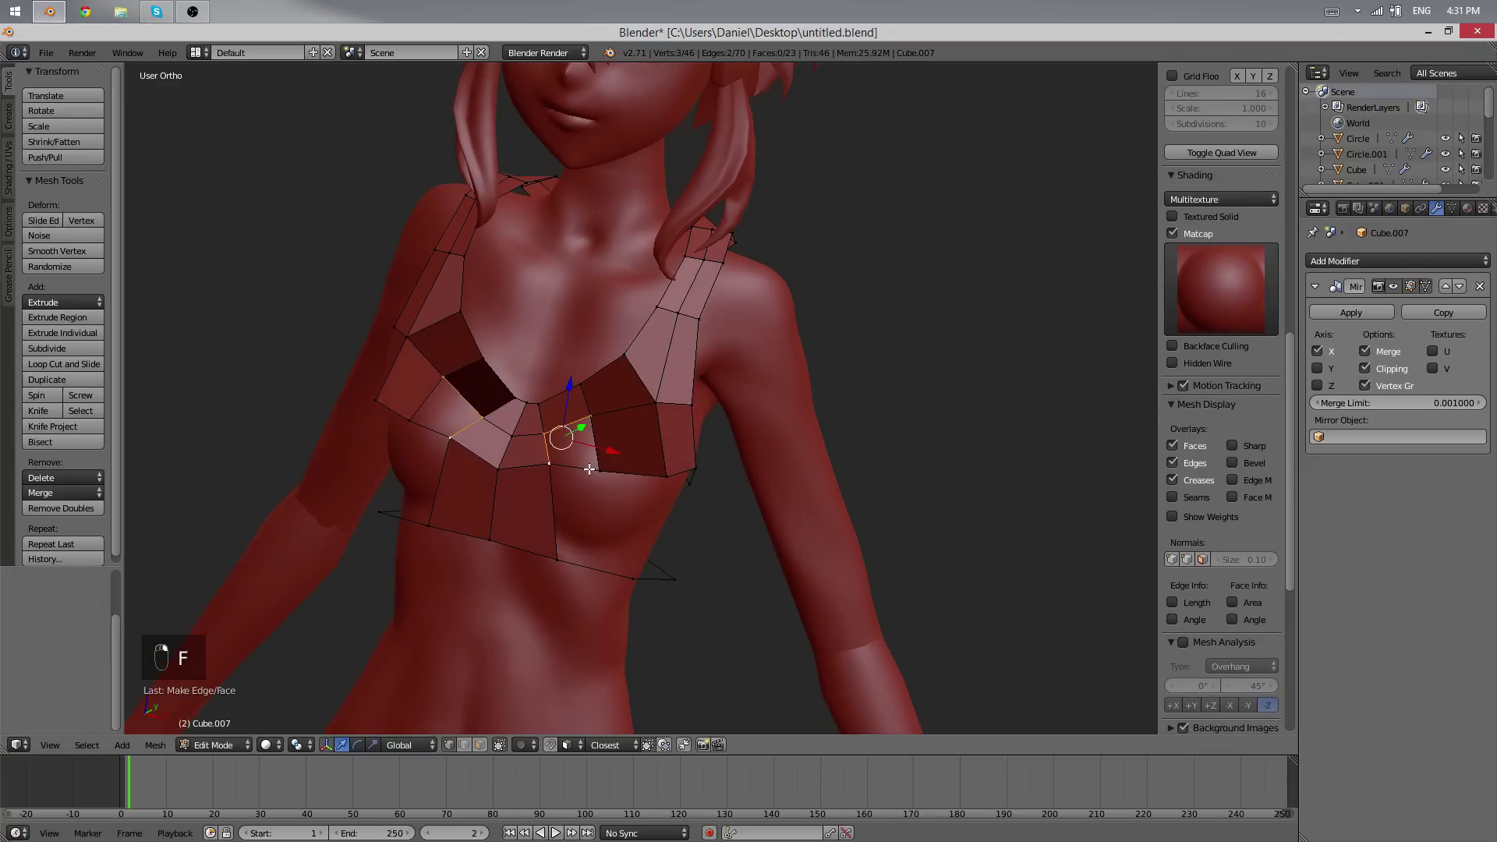
key(f)
- Recalculate normals on the whole mesh and start shaping the lower band from its side vertex
key(a)
key(a)
key(w)
middle_click(689, 436)
key(ctrl+n)
key(g)
key(r)
key(g)
click(704, 338)
key(a)
key(ctrl+r)
key(g)
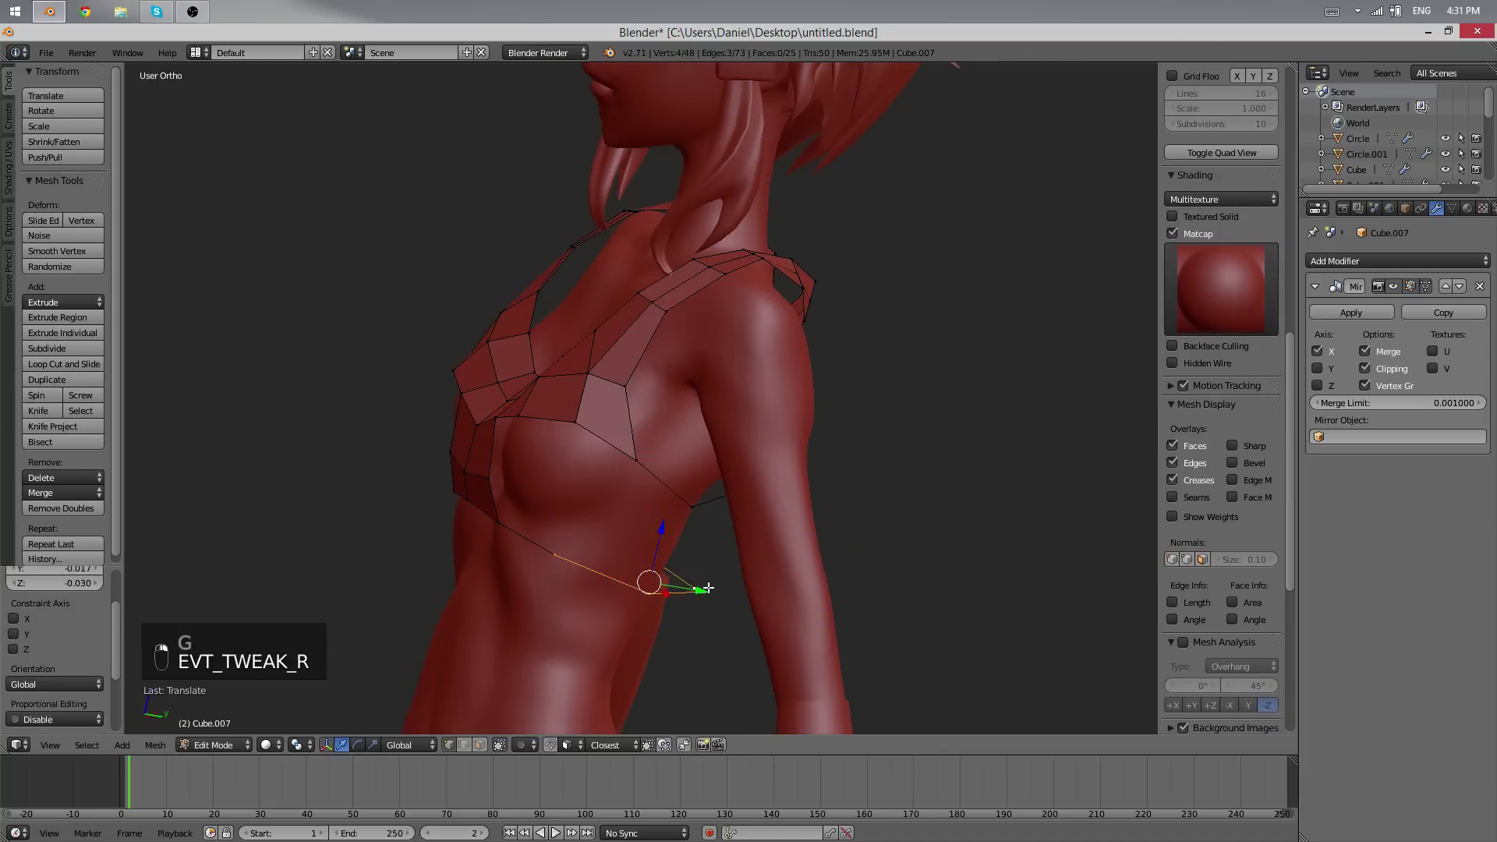
- Extrude the back band and fill the faces between the back strap and band
key(e)
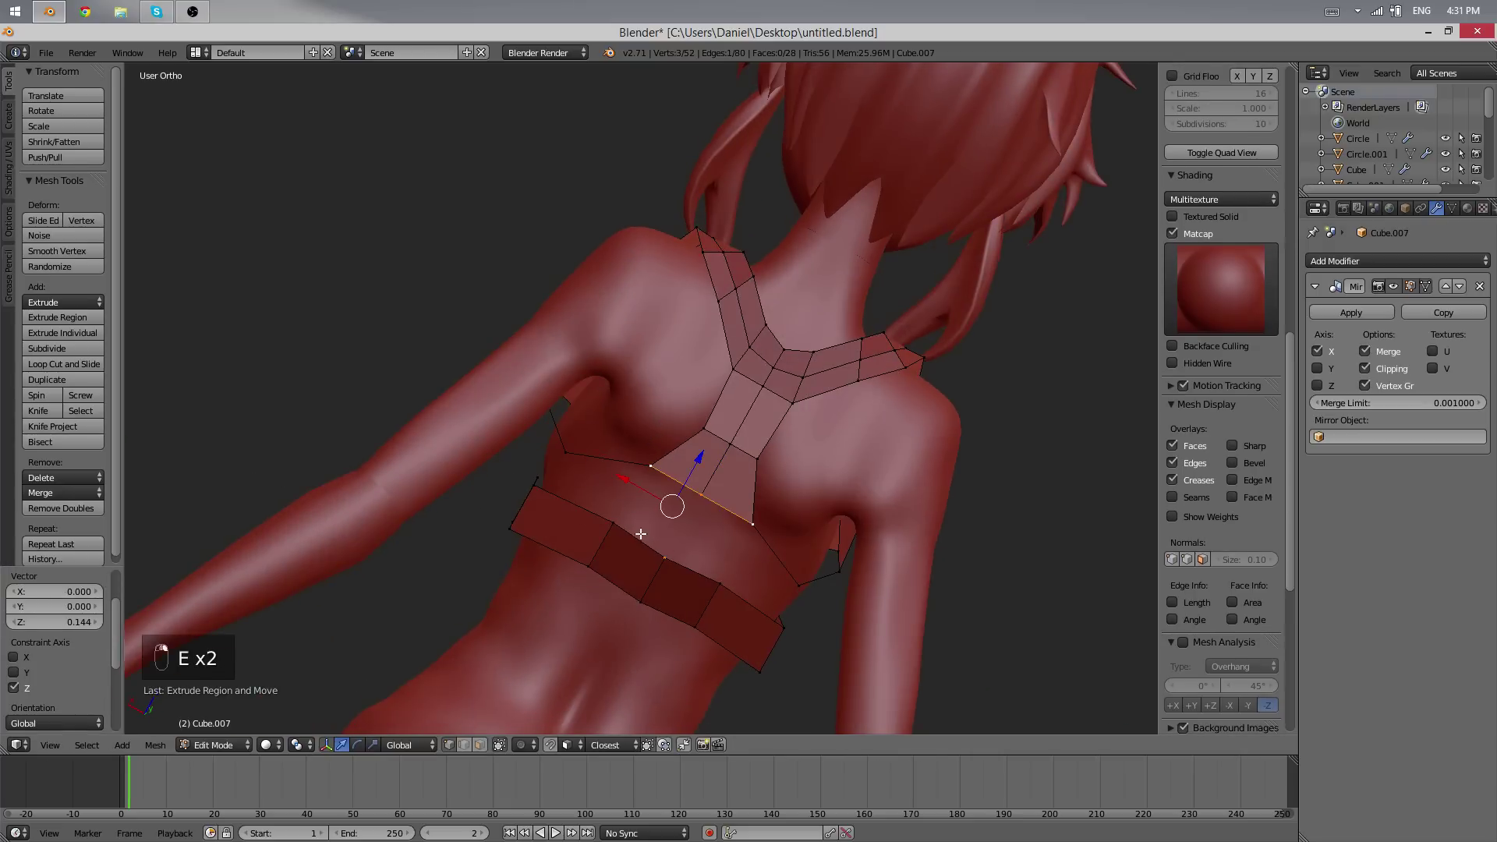
key(g)
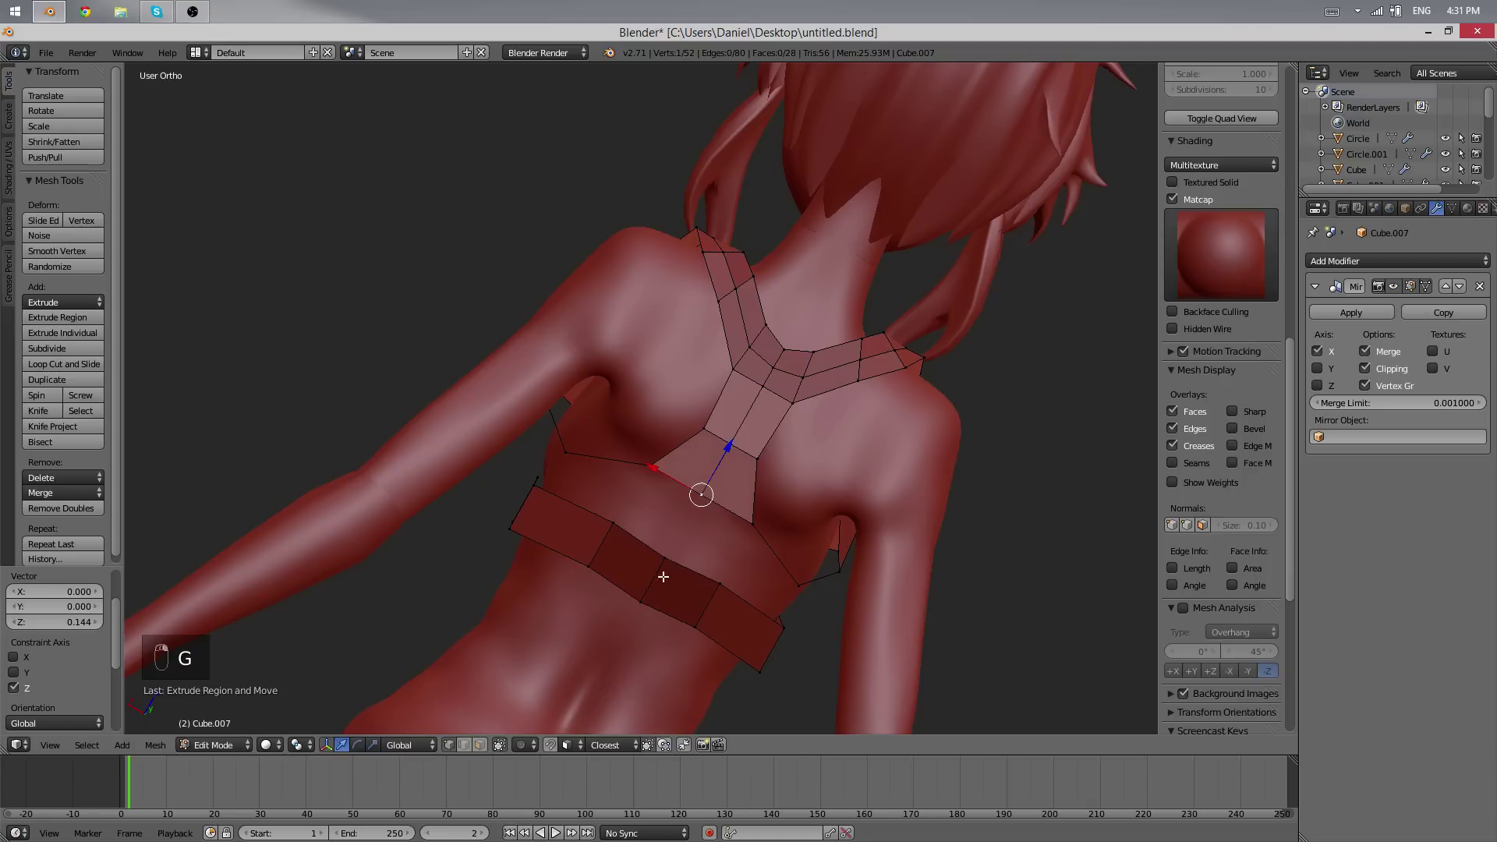
key(f)
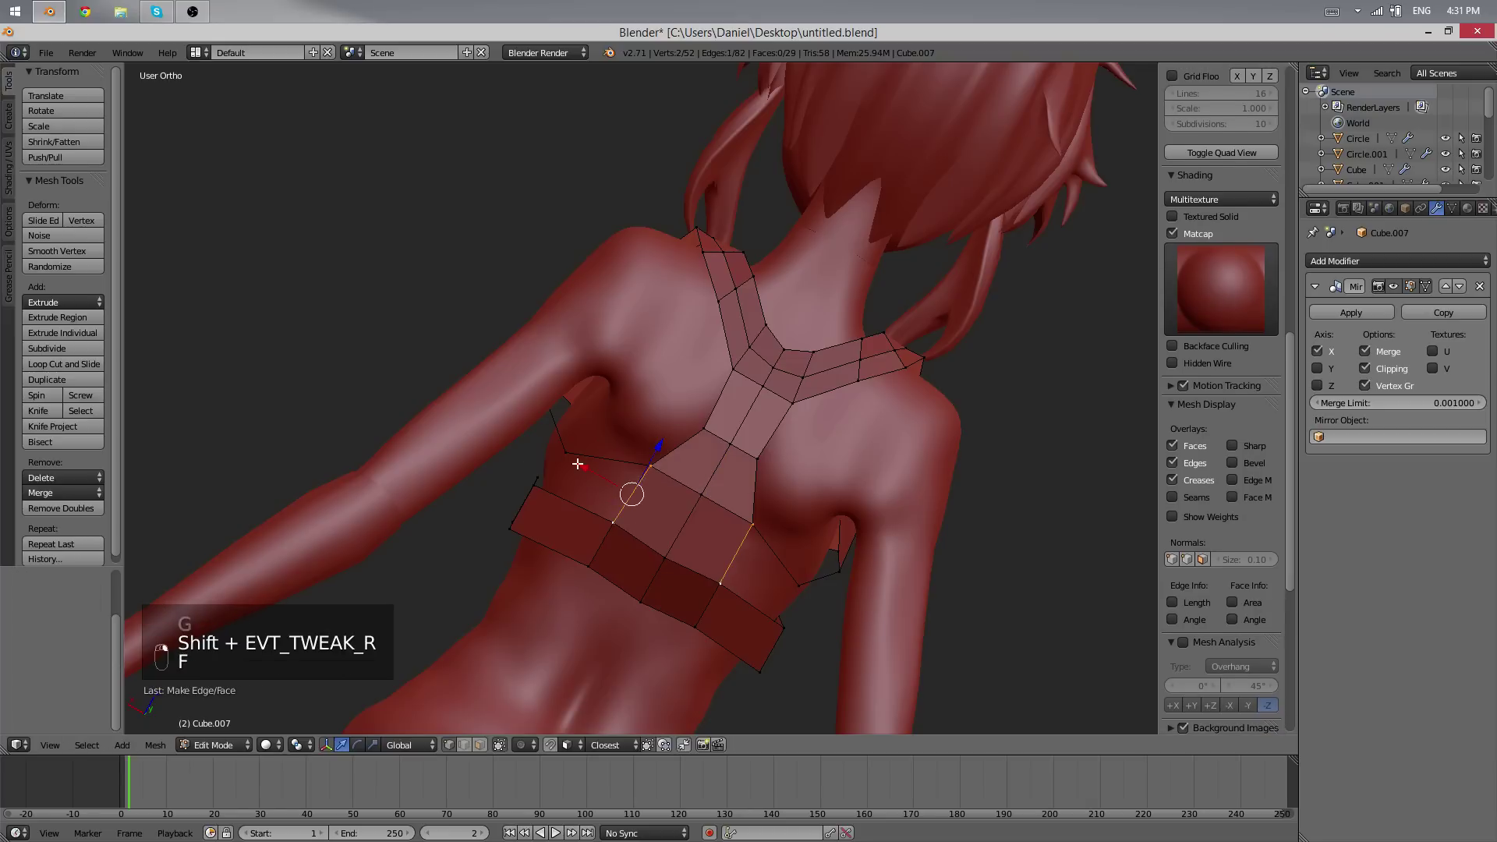
key(f)
key(g)
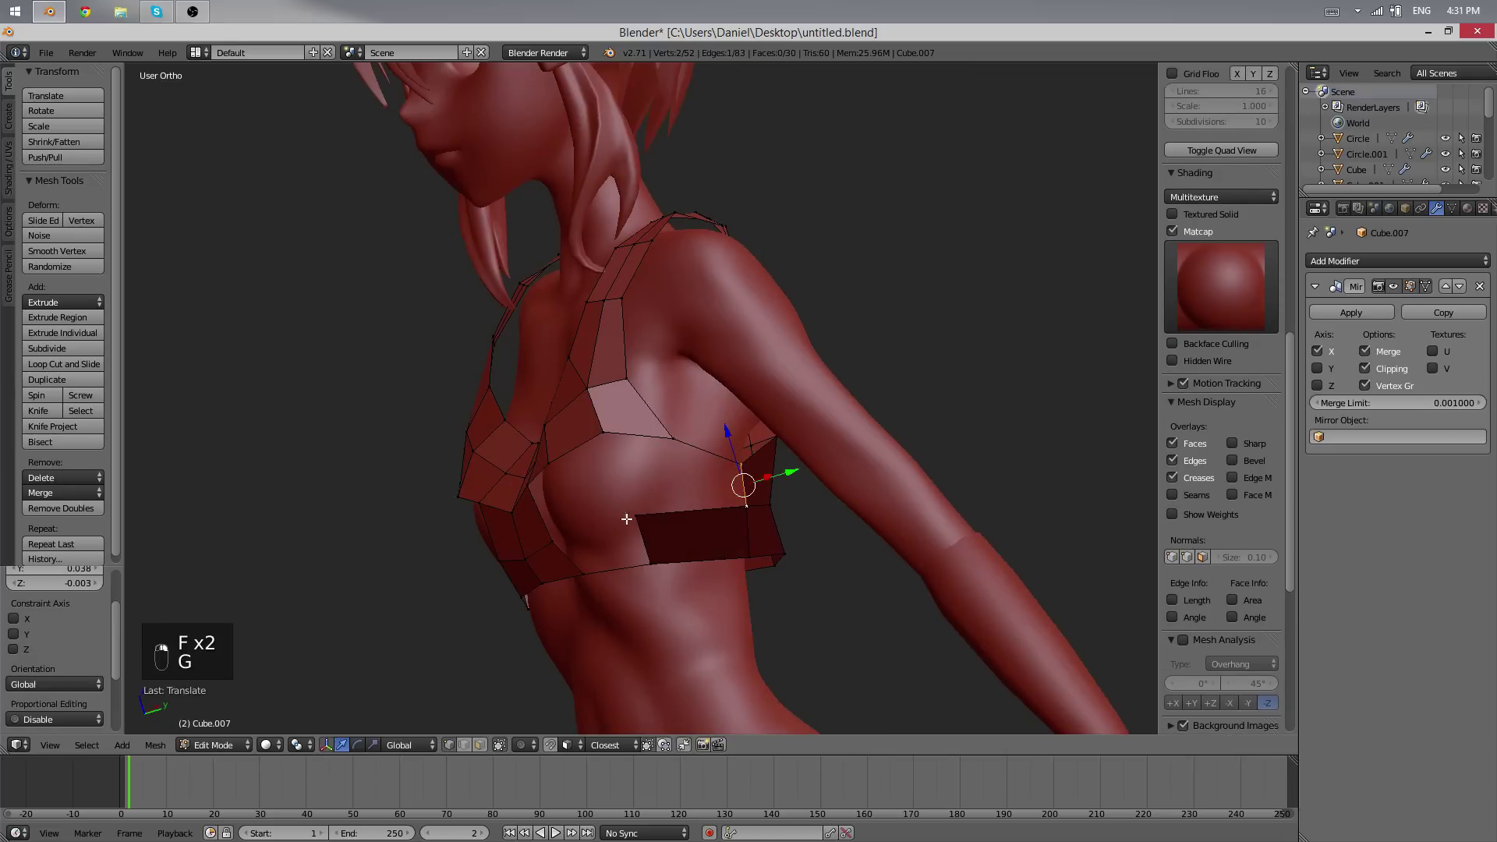
drag(645, 517, 687, 418)
- Fill the side panel faces joining the front and back of the band
key(f)
drag(673, 505, 623, 552)
key(g)
key(alt+w)
key(f)
key(alt+w)
key(shift+Tab)
key(g)
- Close the remaining side gaps and adjust vertices so the band runs continuously around the torso
key(f)
key(g)
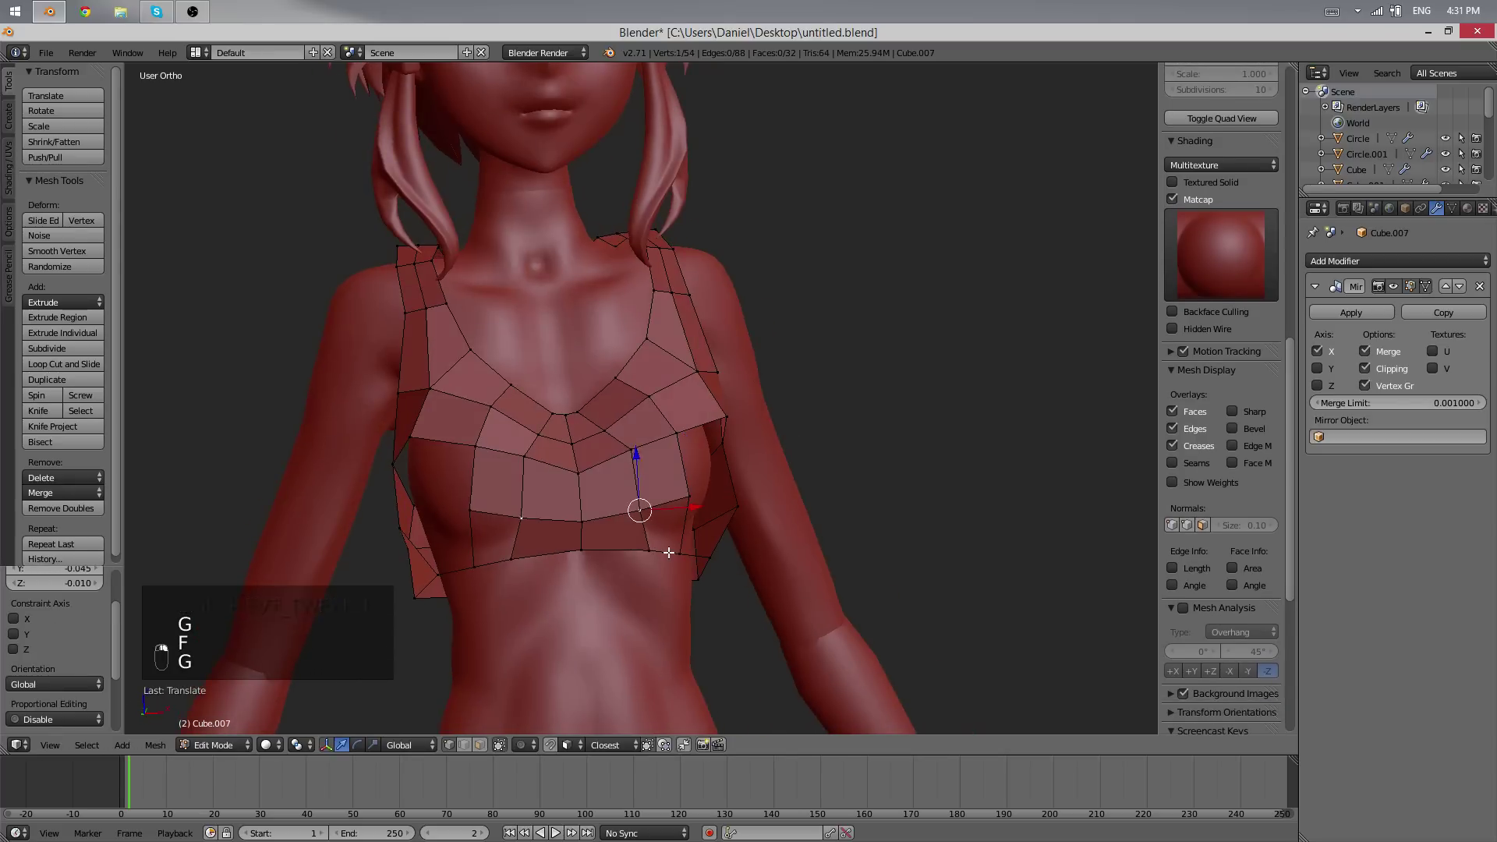
key(shift+Tab)
key(f)
key(a)
key(g)
key(g)
click(643, 504)
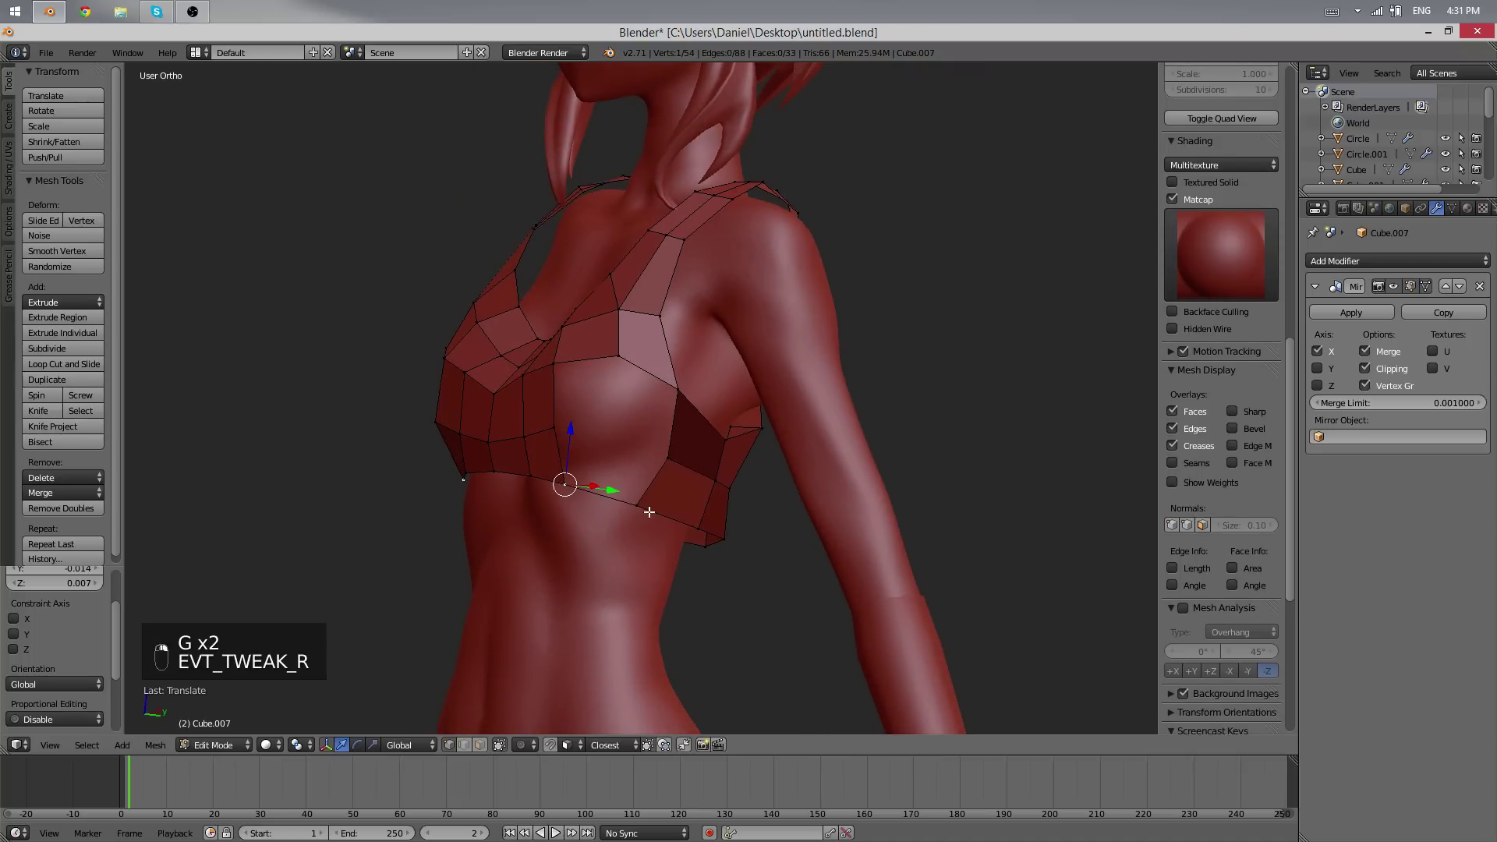
- Extend the side panel edges and fill new faces between them to close the sides
key(alt+w)
click(603, 405)
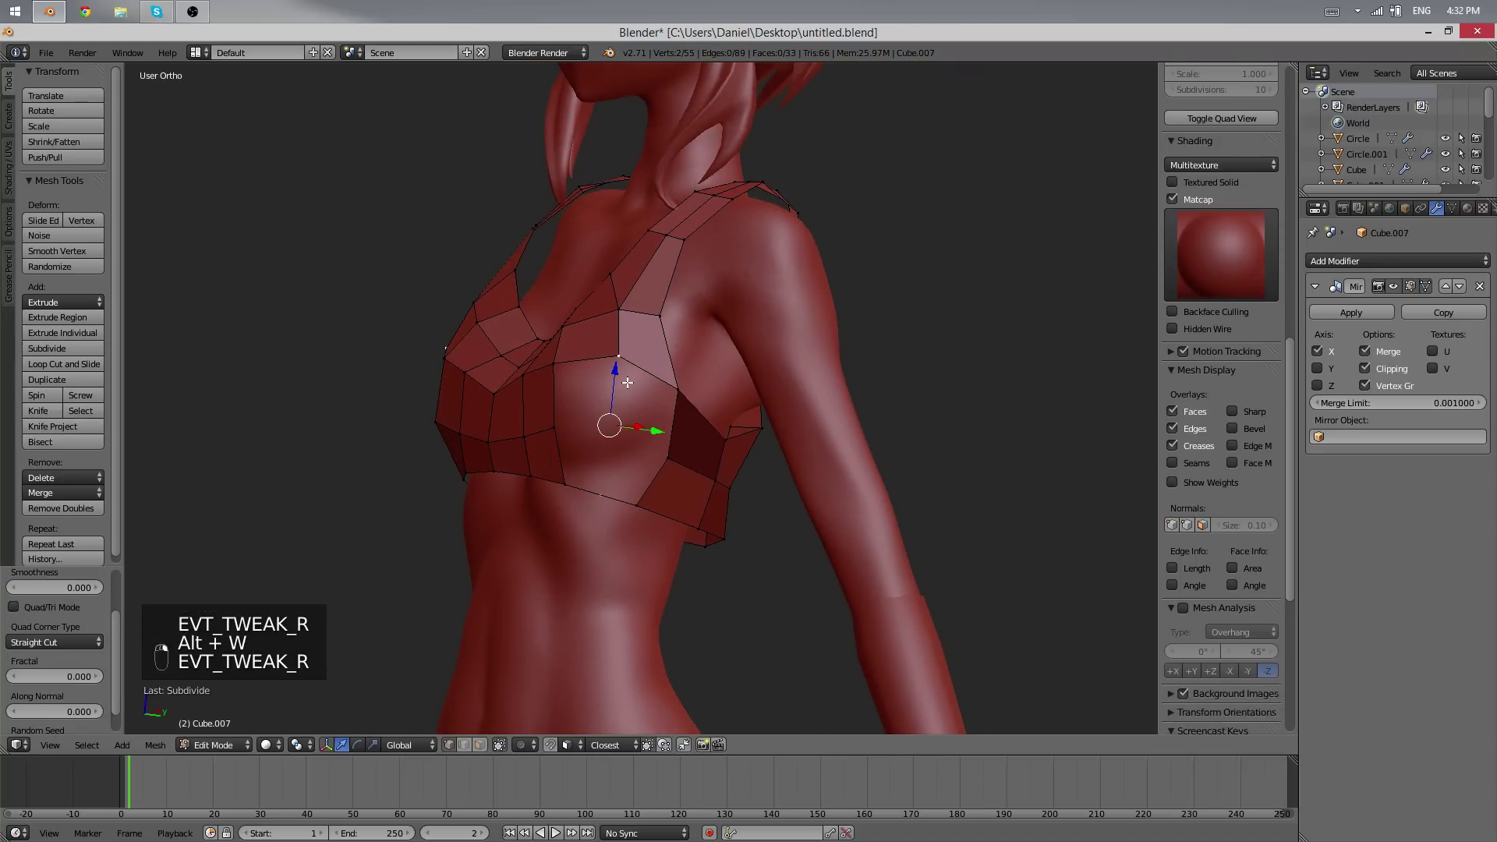
key(g)
key(f)
key(alt+w)
drag(598, 427, 827, 529)
key(g)
key(f)
key(f)
- Fill the remaining gaps around the back, then extrude and scale the new back-panel edge
click(657, 381)
key(f)
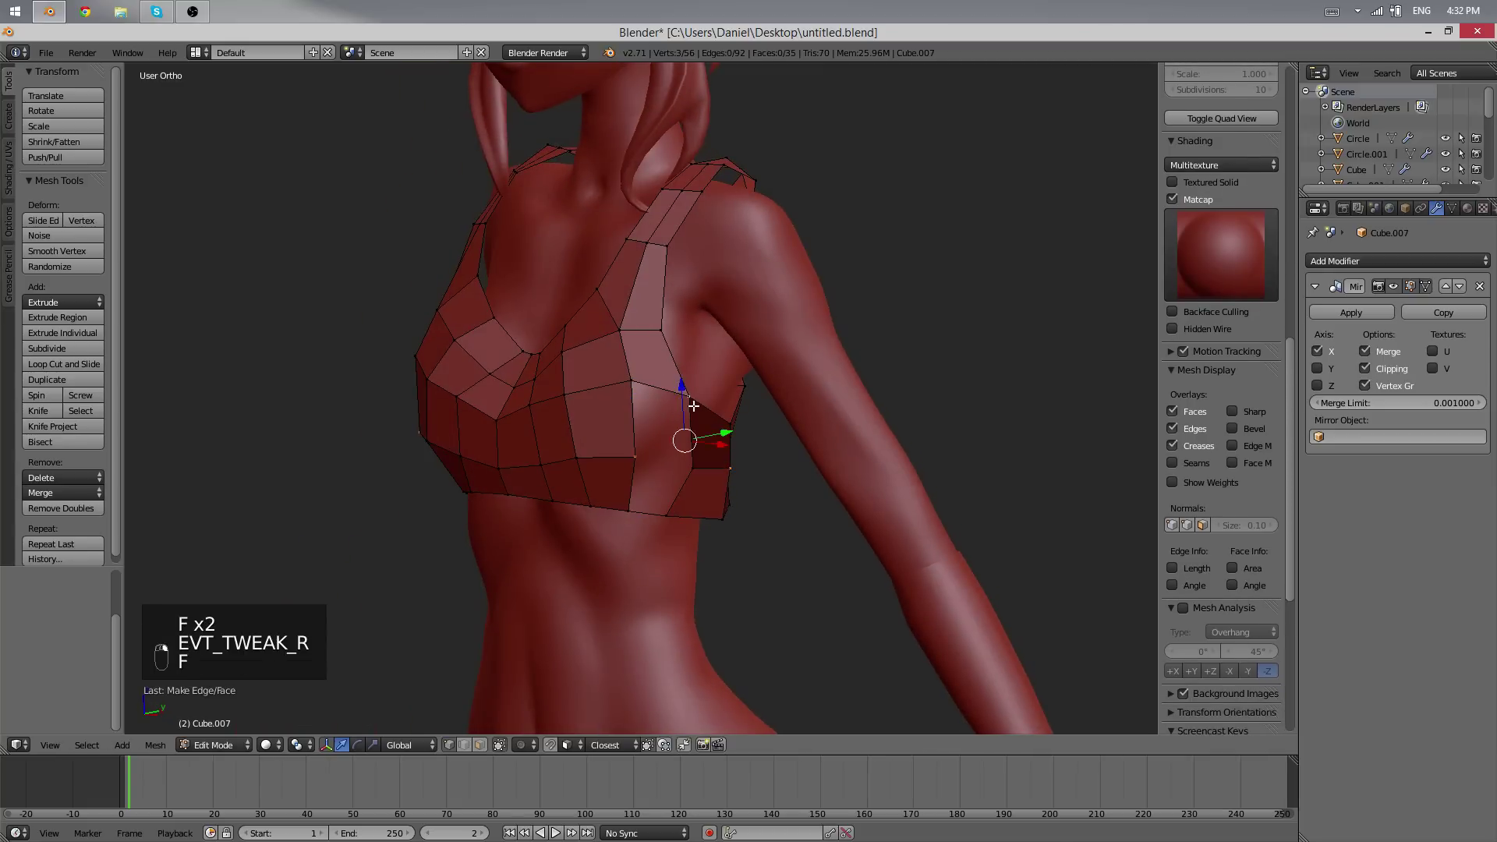
key(f)
key(f)
key(f)
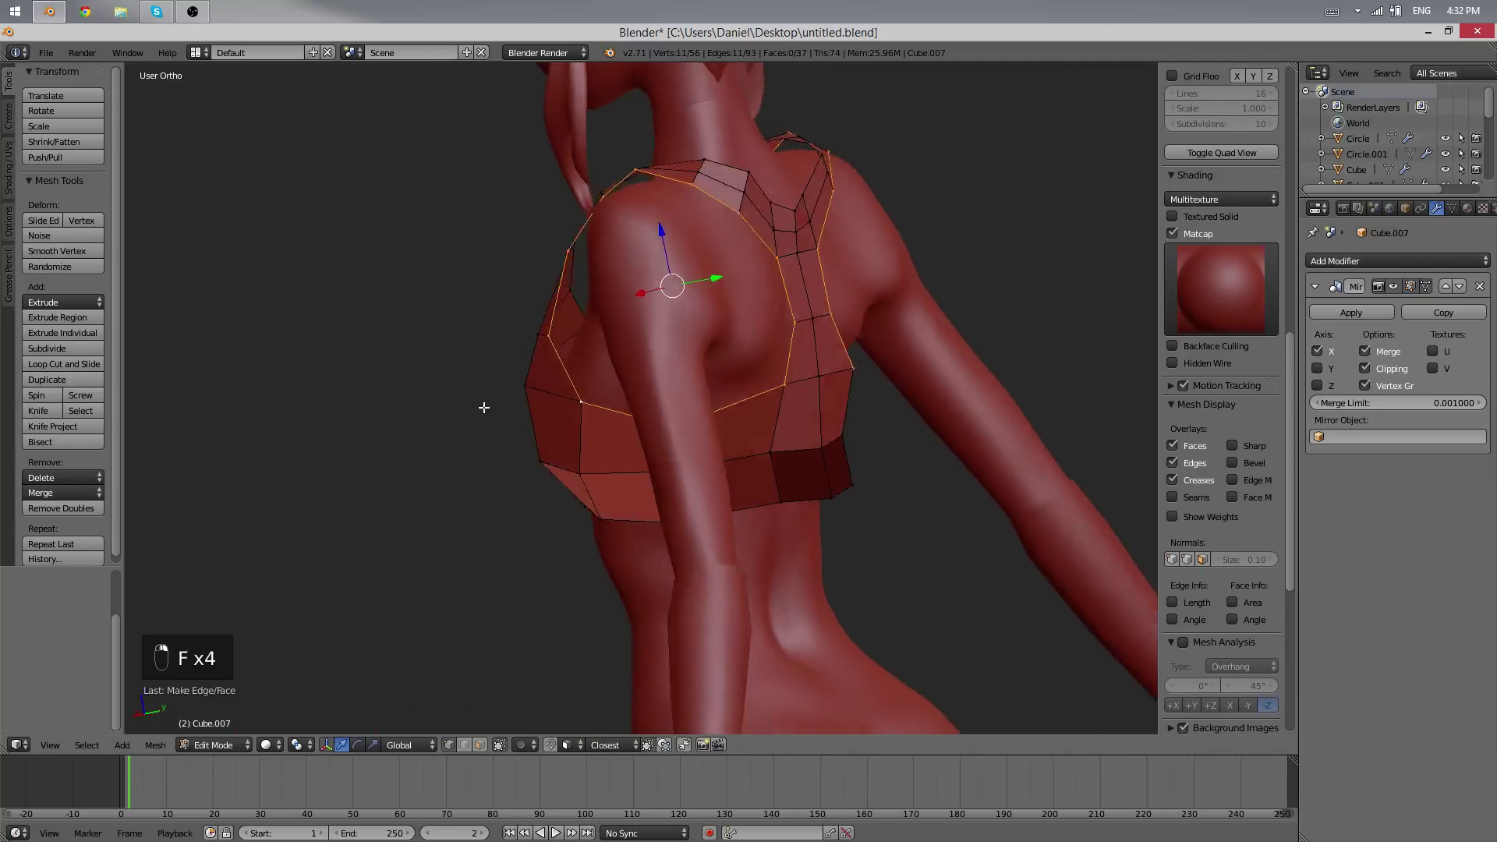
key(e)
key(s)
drag(807, 348, 787, 384)
- Move and scale the strap vertices over the shoulders, checking against the body in wireframe
key(g)
key(g)
click(859, 321)
key(g)
key(s)
drag(904, 311, 823, 311)
key(g)
key(z)
key(z)
key(z)
key(a)
key(a)
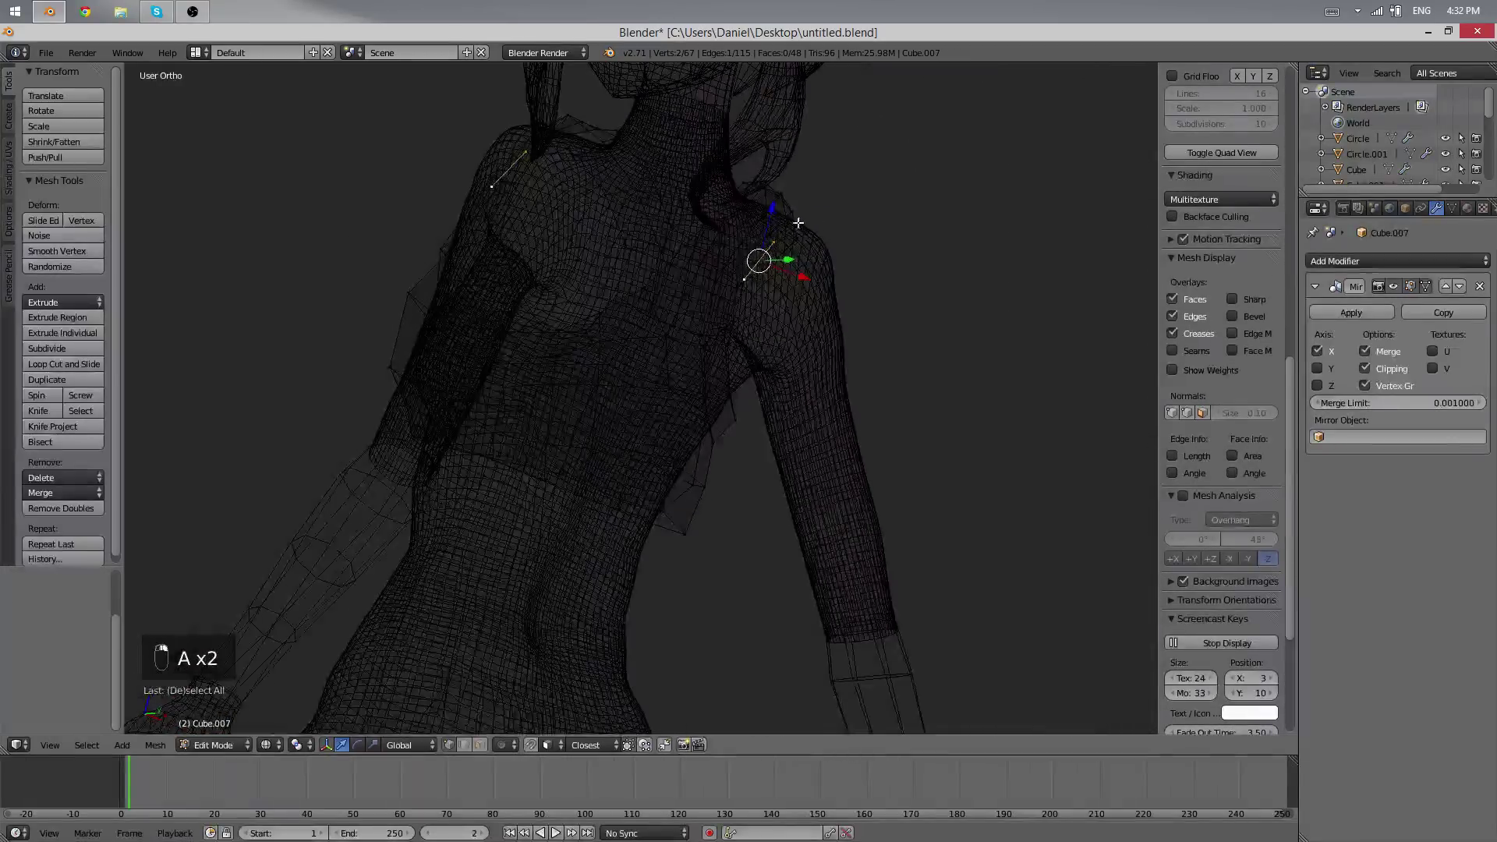
- Nudge the back and strap vertices so the panel follows the upper back in solid shading
key(z)
key(z)
key(z)
key(g)
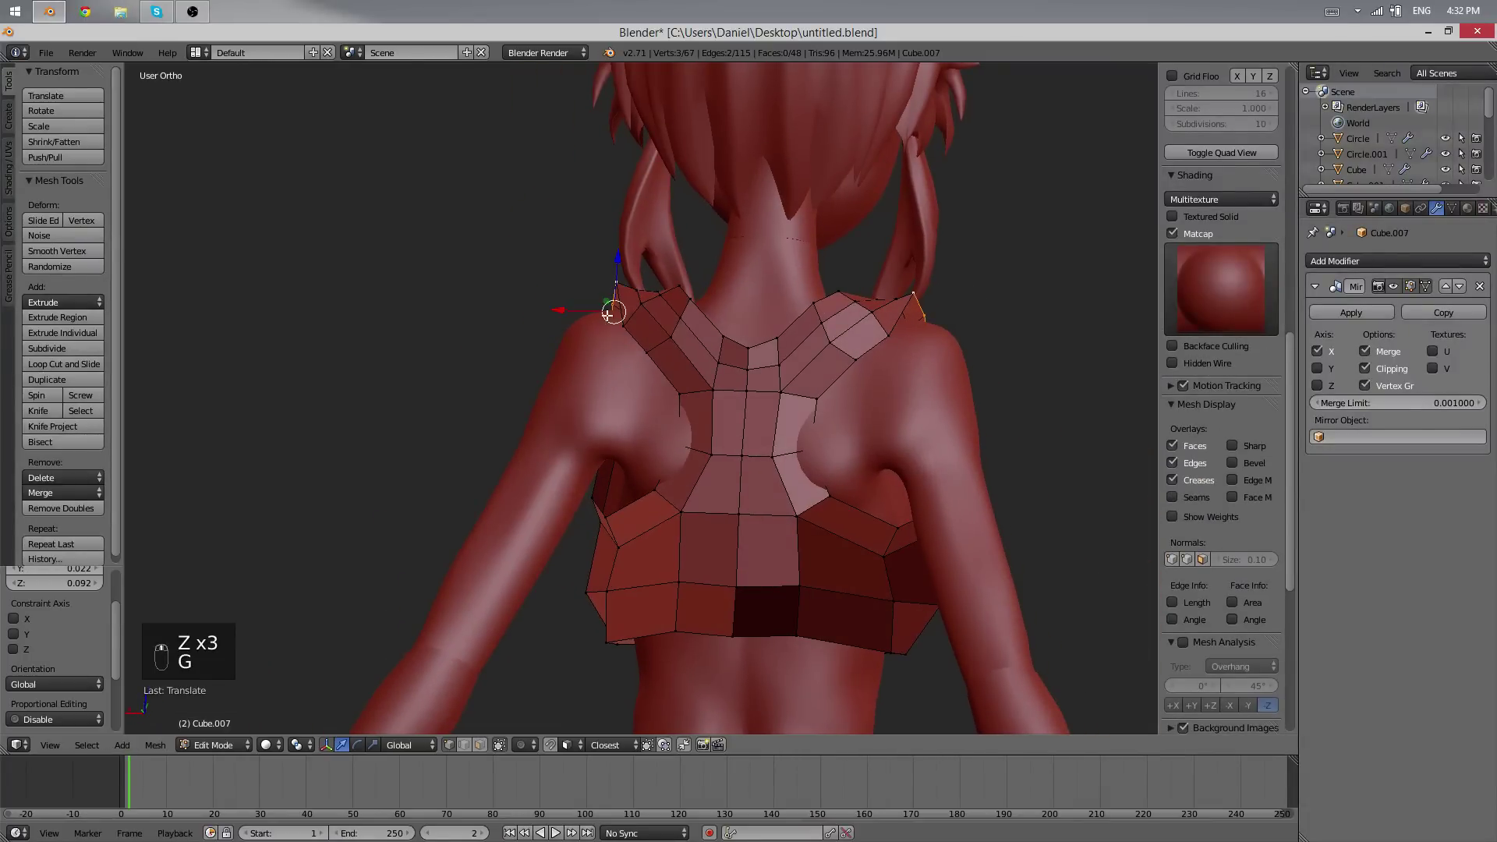
key(g)
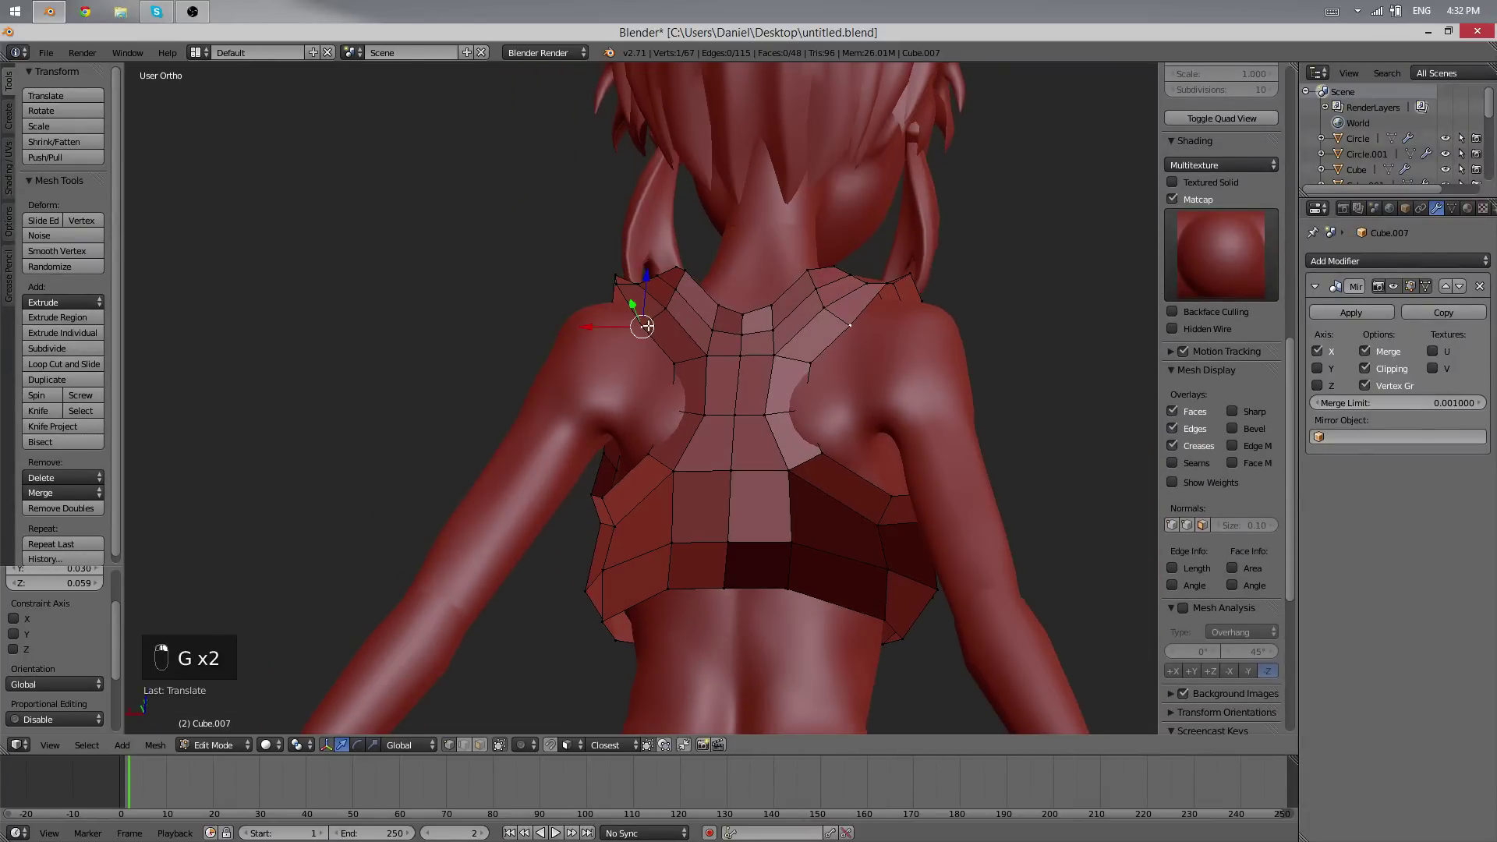
key(g)
key(z)
key(z)
- Finish placing the vertices, recalculate normals on the whole mesh and return to Object Mode
key(g)
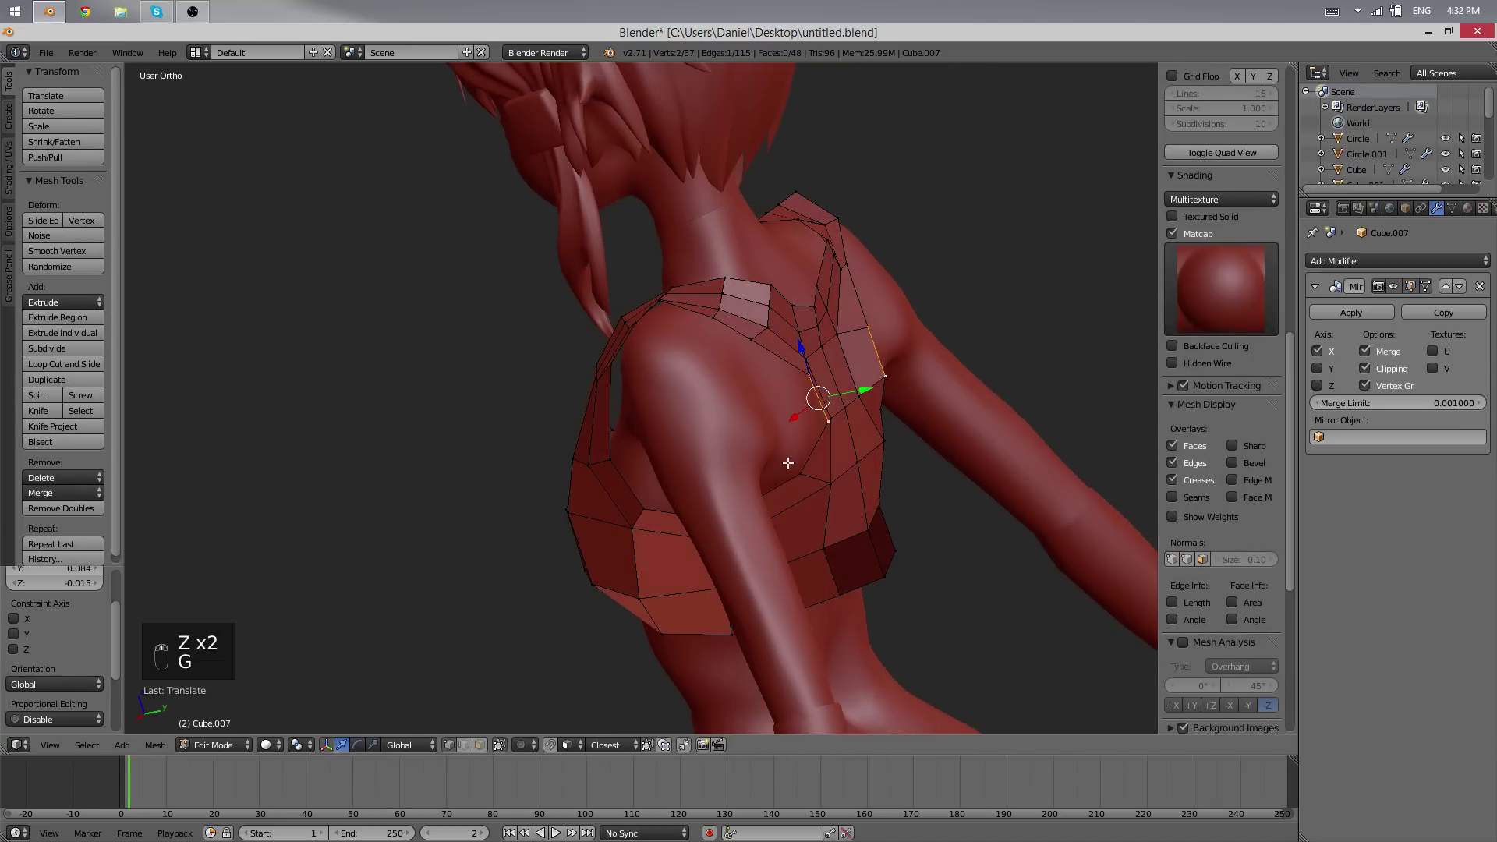
key(g)
key(a)
key(a)
key(ctrl+n)
key(Tab)
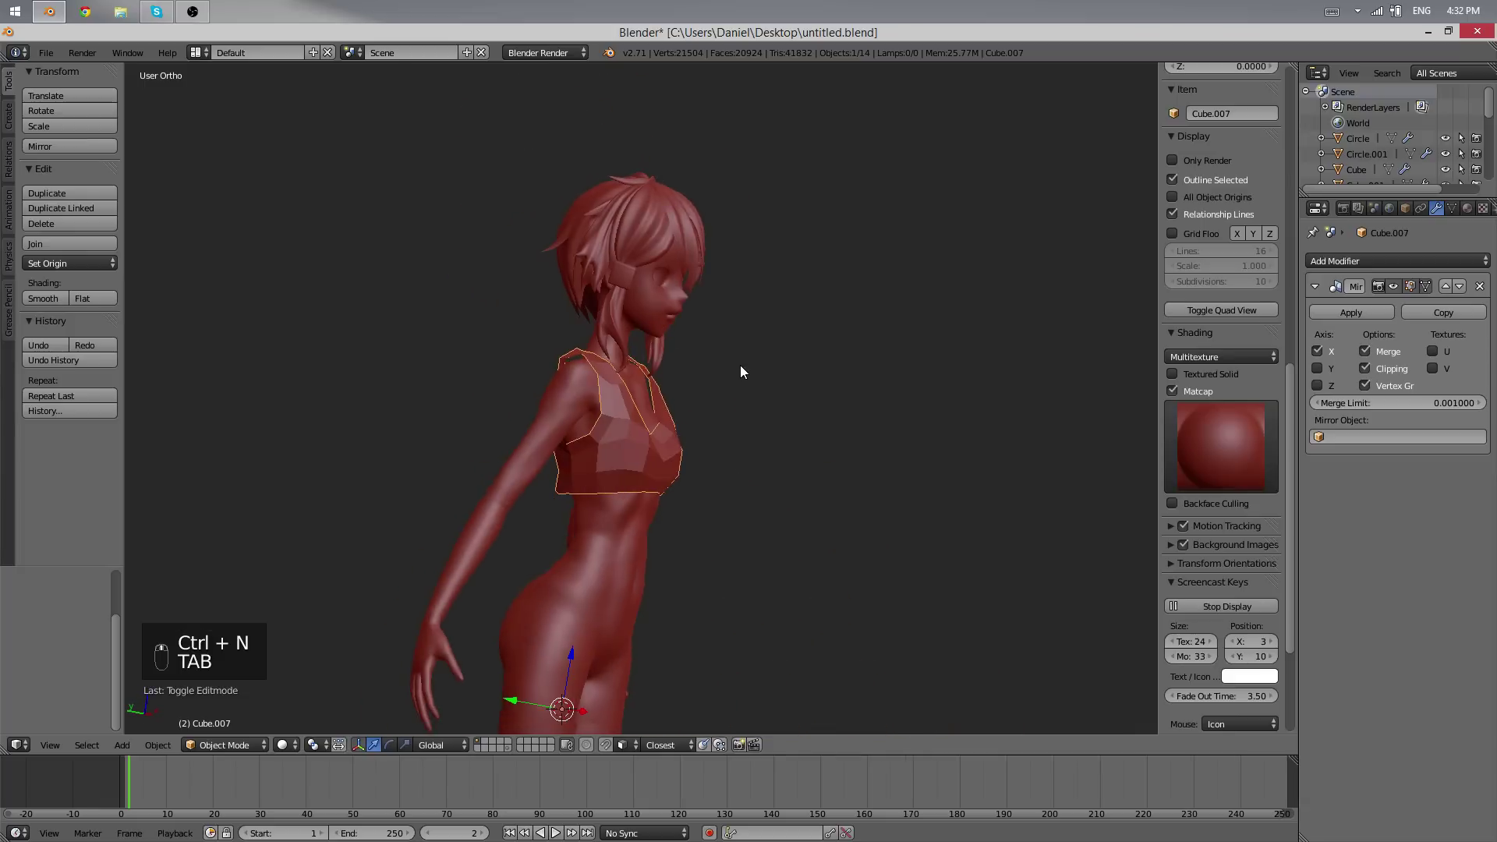
- Scale and shift a few bra vertices for a better fit, then leave Edit Mode
key(Tab)
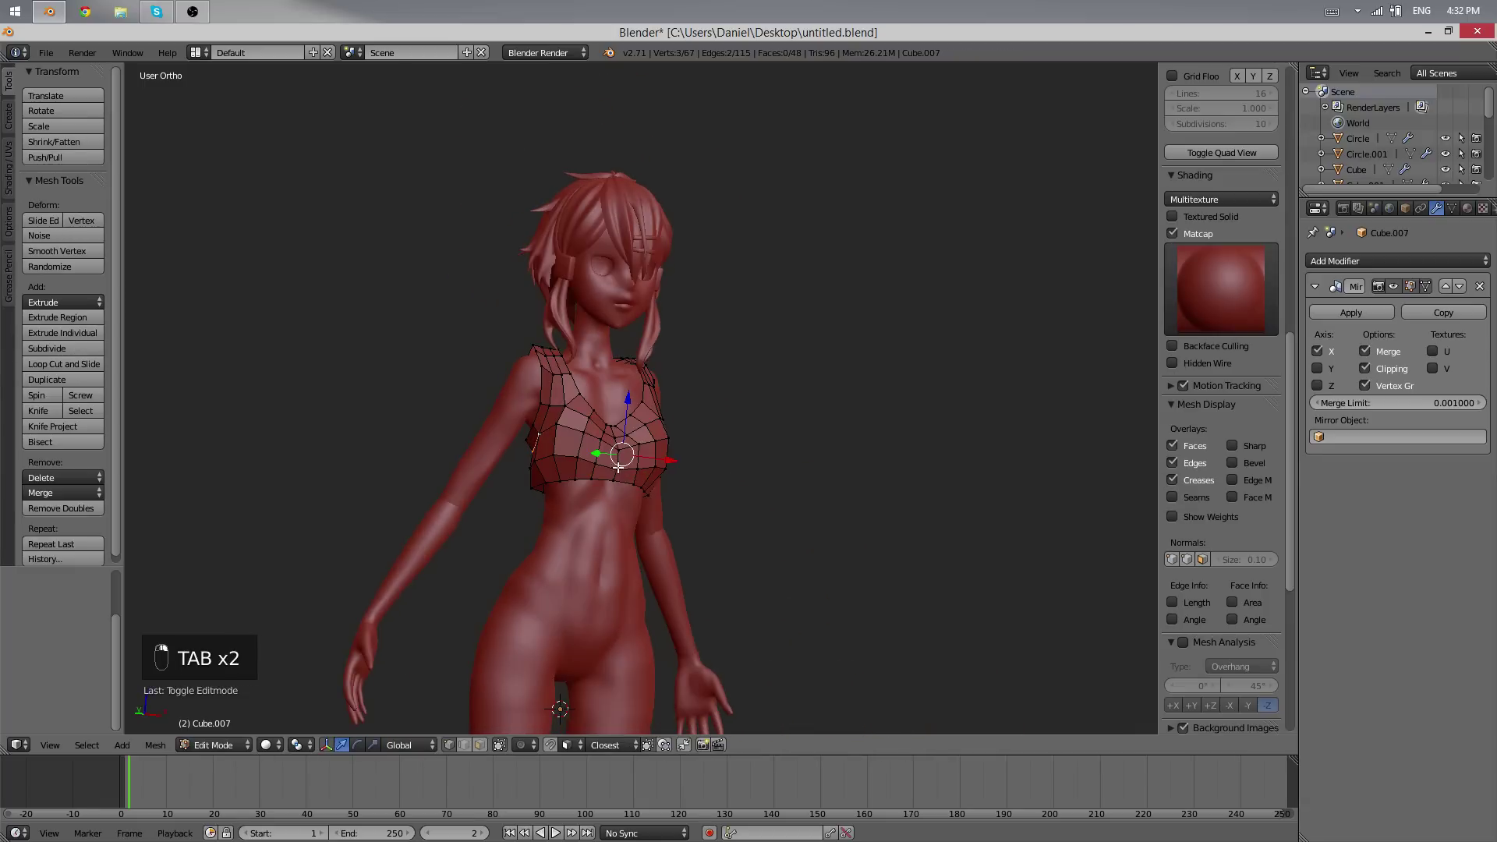
key(s)
key(g)
key(a)
key(a)
key(a)
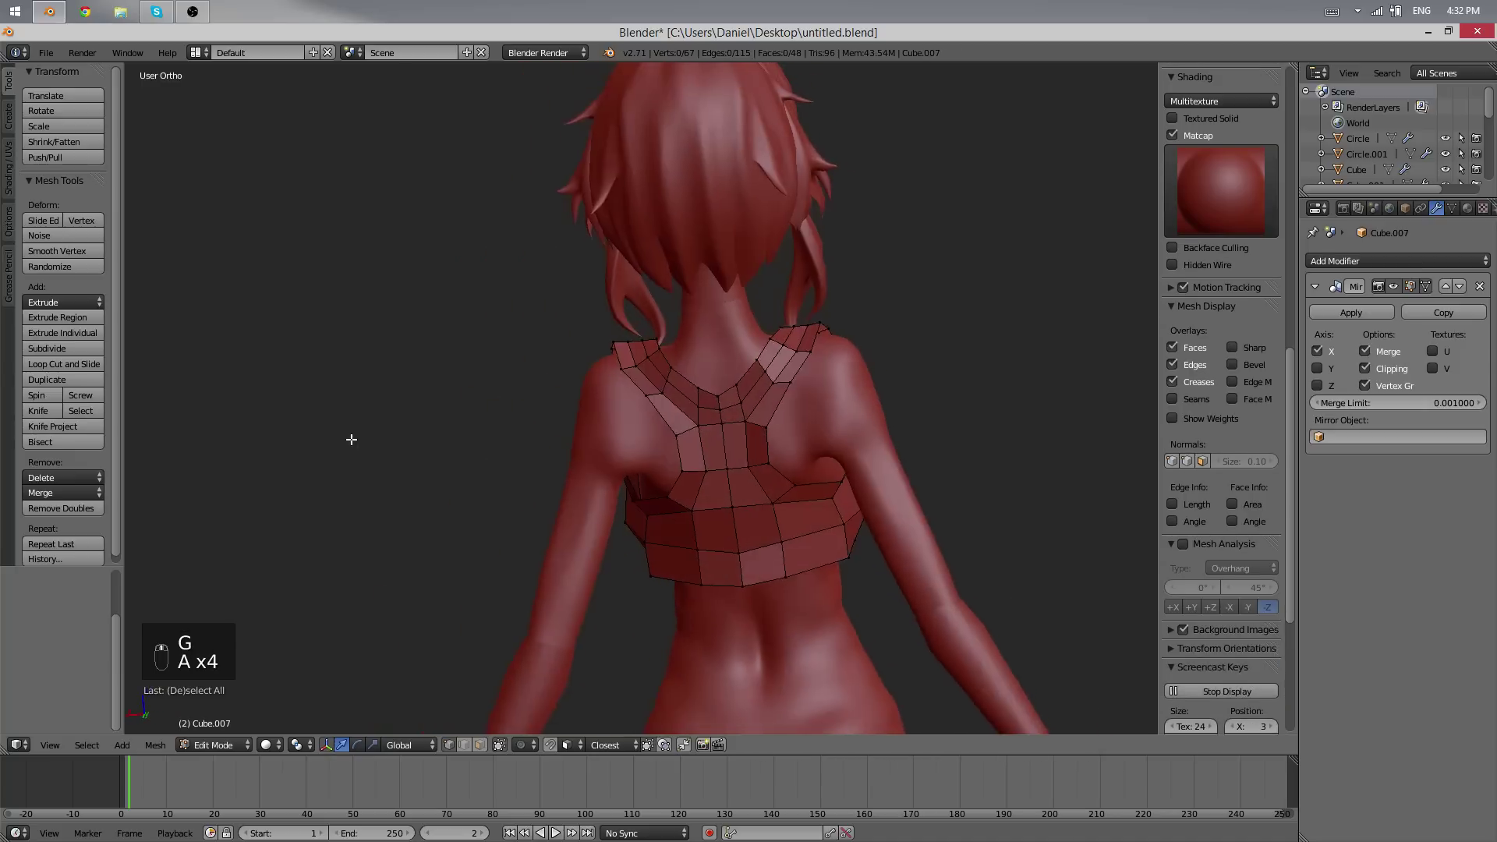
key(Tab)
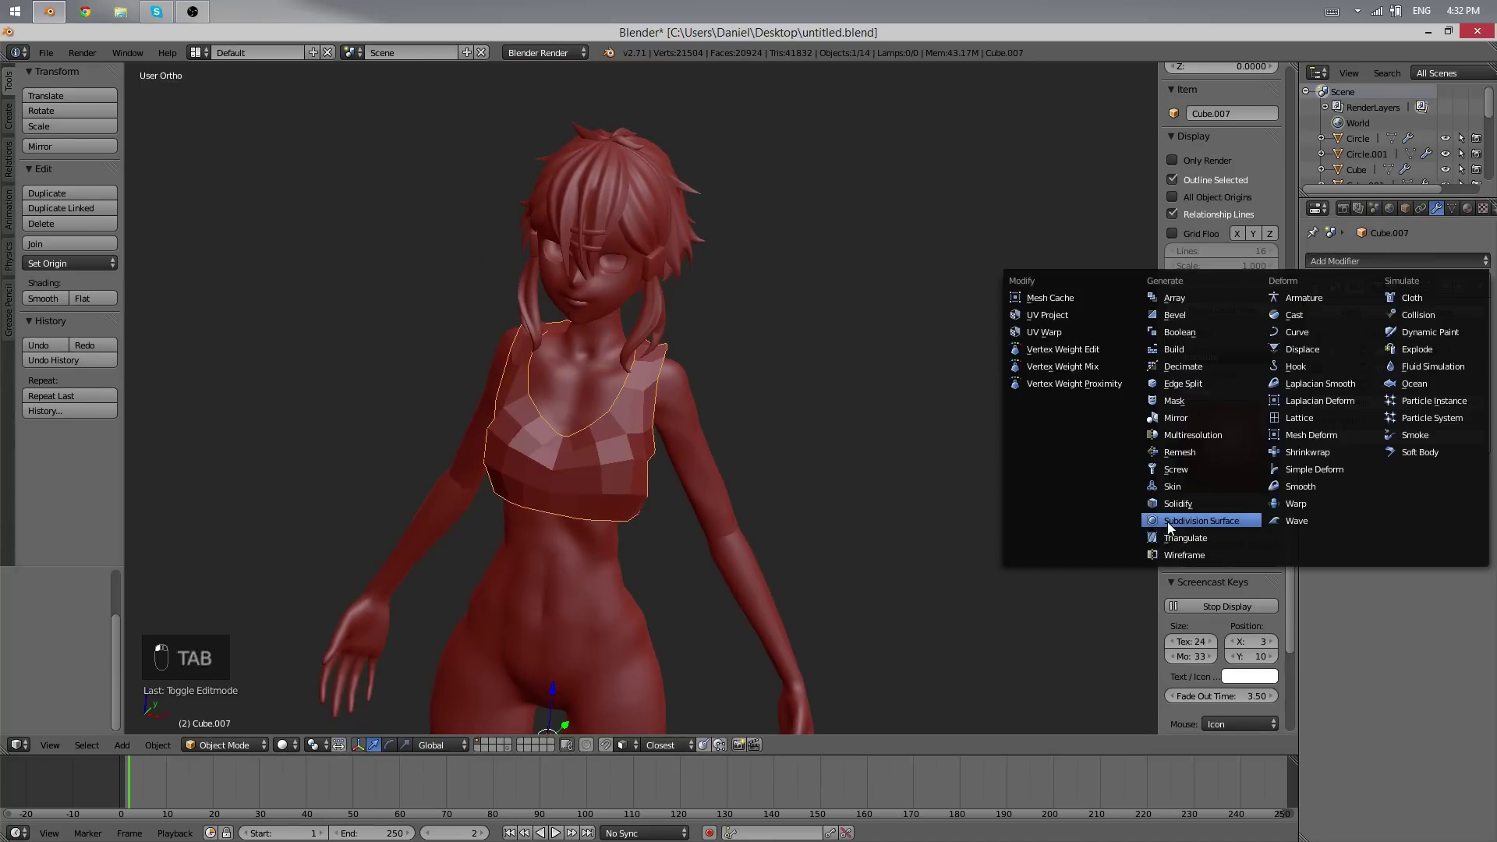
- Add Subdivision Surface and Shrinkwrap modifiers to the bra, the Shrinkwrap targeting the body (Cube)
drag(707, 418, 1310, 457)
key(Tab)
key(Tab)
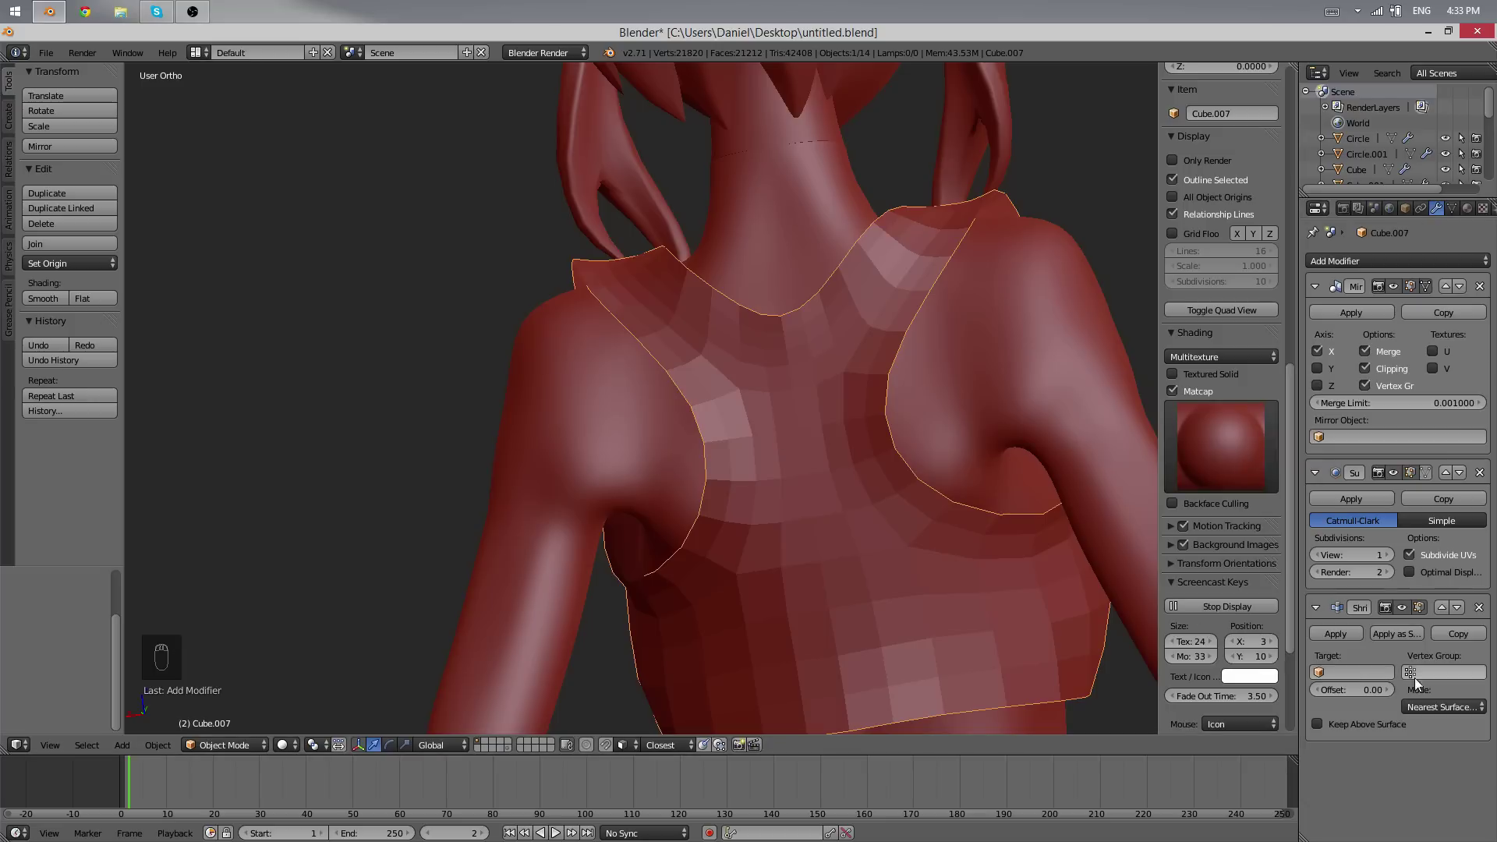
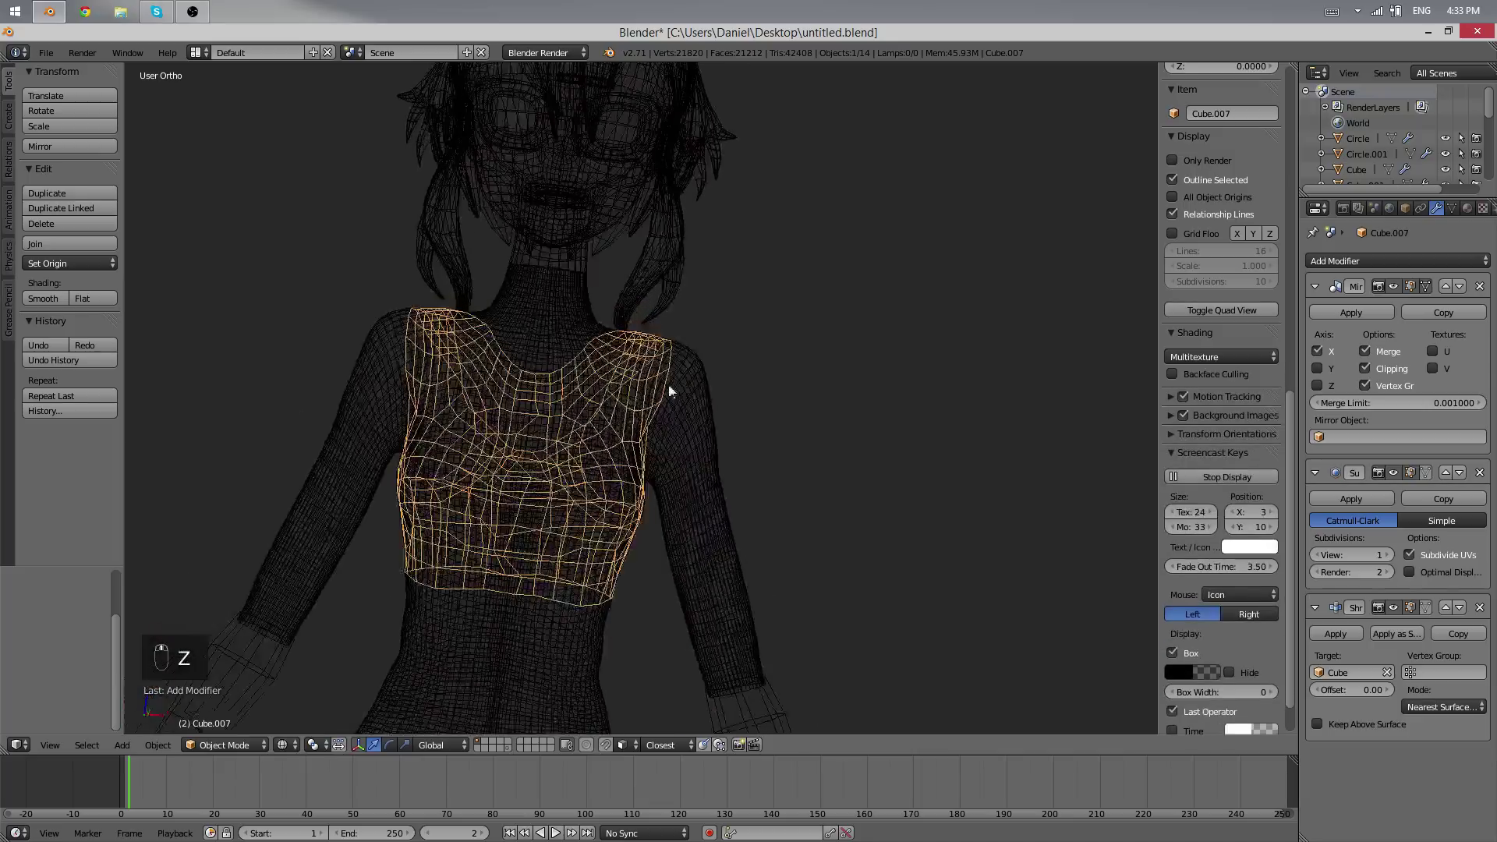
- Inspect the shrinkwrapped bra against the torso in wireframe and solid shading from several angles
key(z)
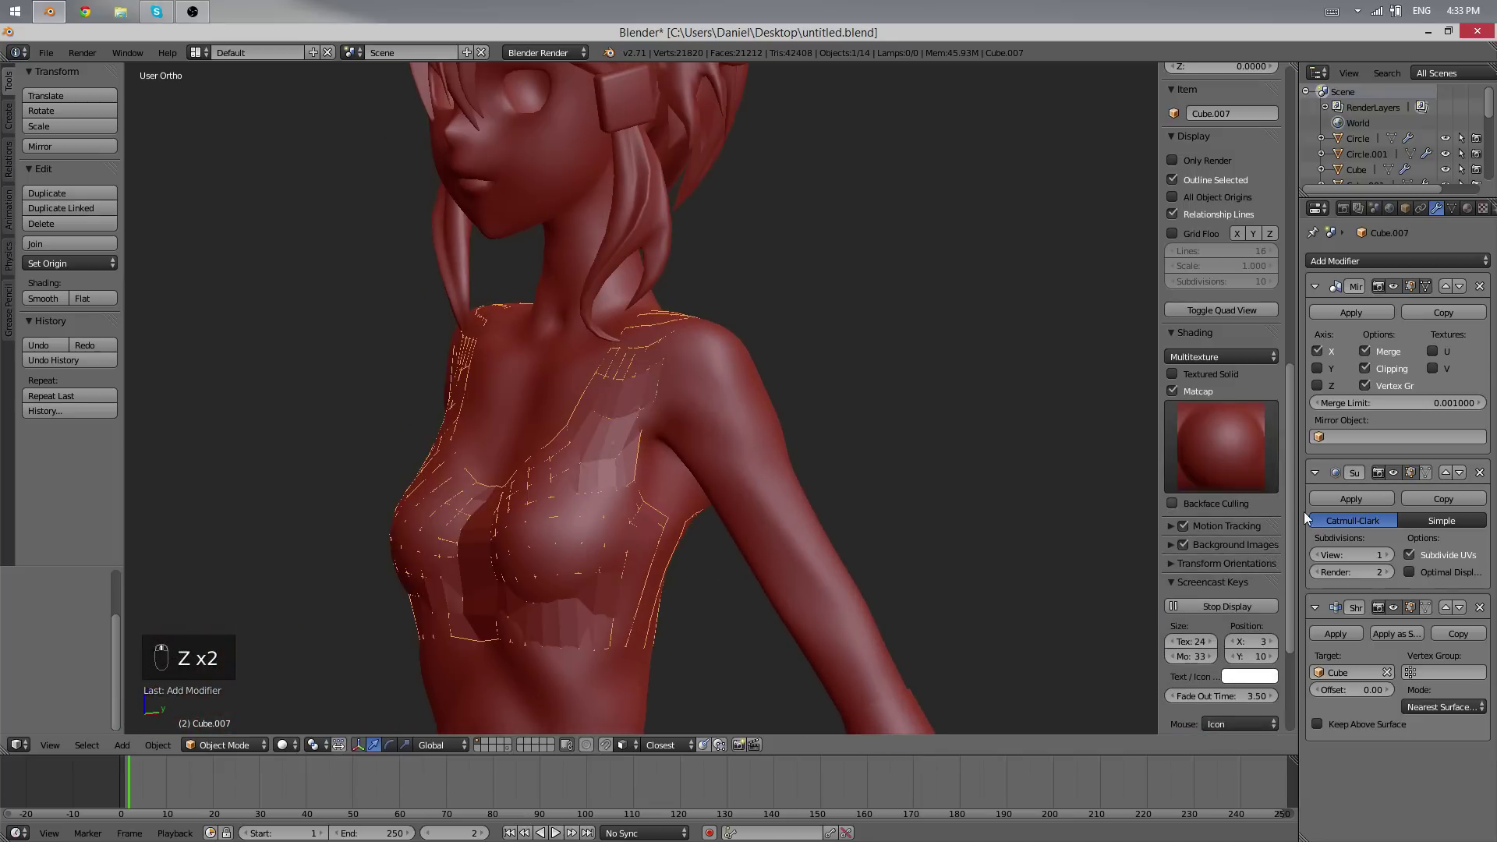
key(z)
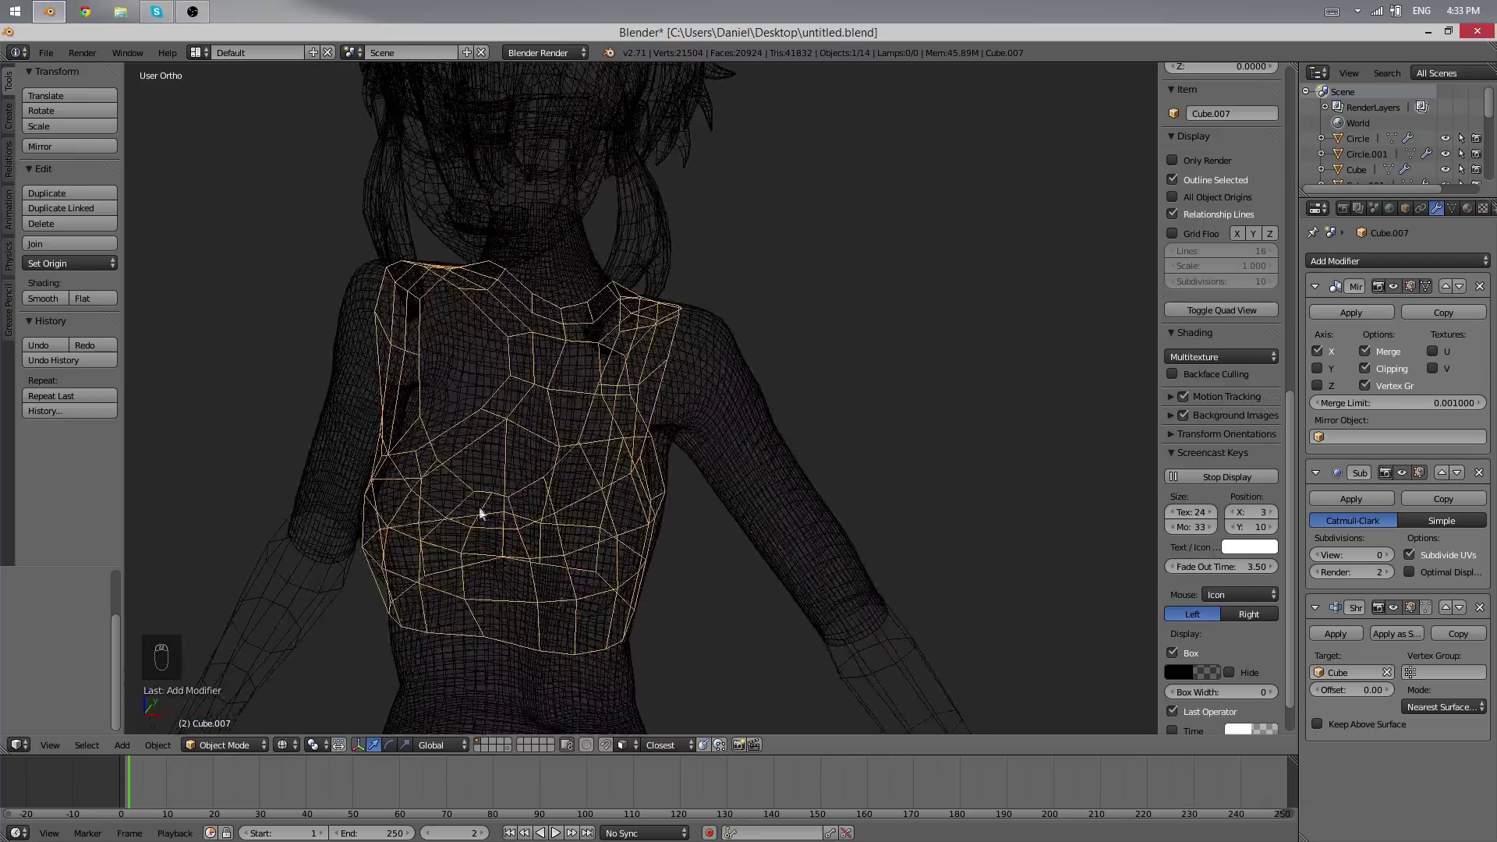
middle_click(520, 445)
middle_click(532, 434)
middle_click(557, 463)
drag(512, 336, 573, 453)
key(z)
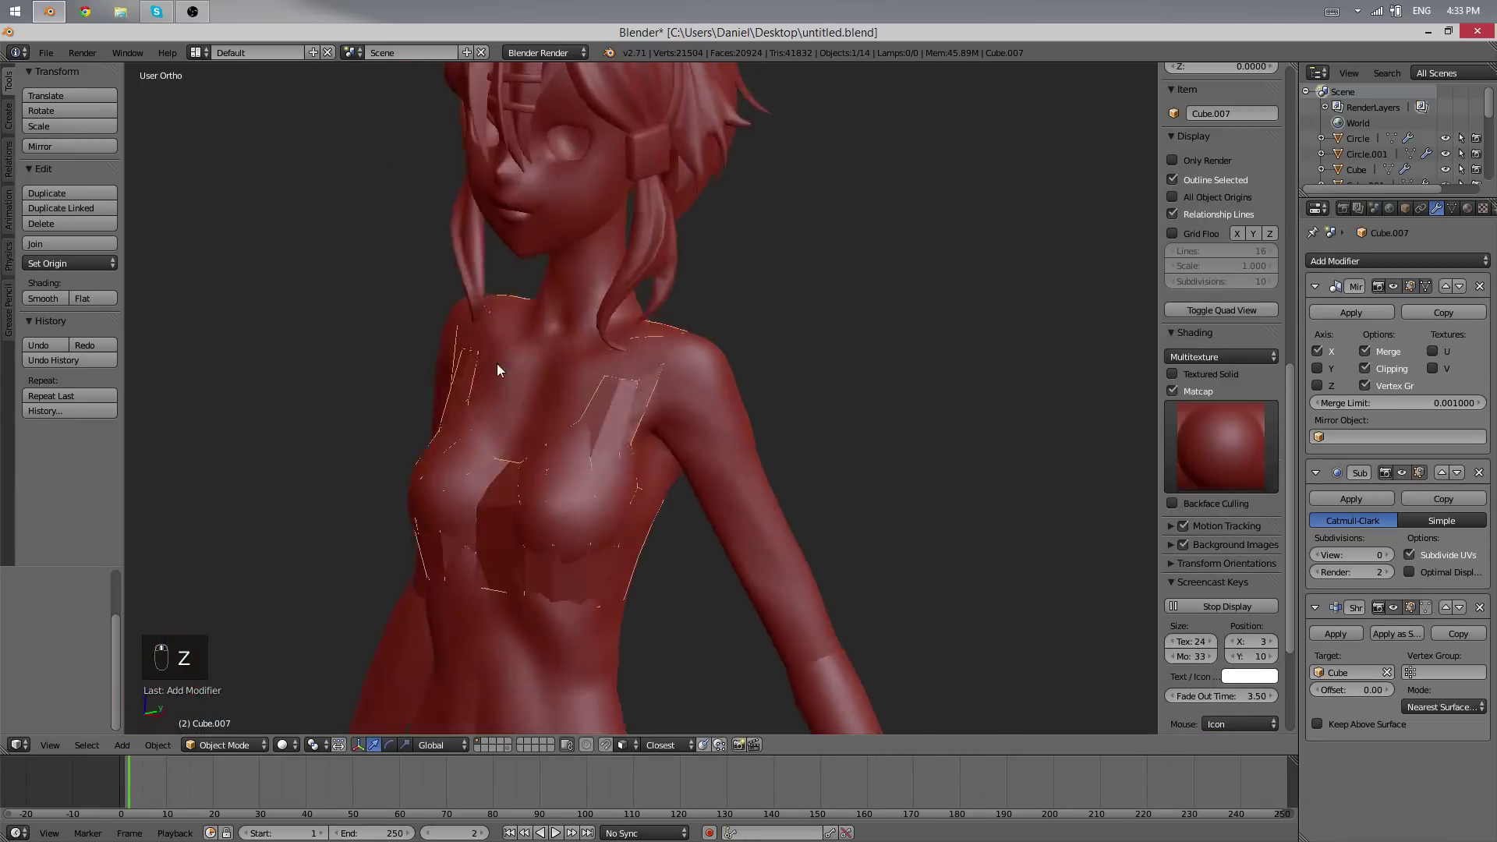
- Adjust the Subdivision viewport level and move Shrinkwrap above Subdivision Surface in the modifier stack
drag(676, 422, 687, 450)
drag(686, 450, 1394, 557)
drag(1394, 558, 487, 454)
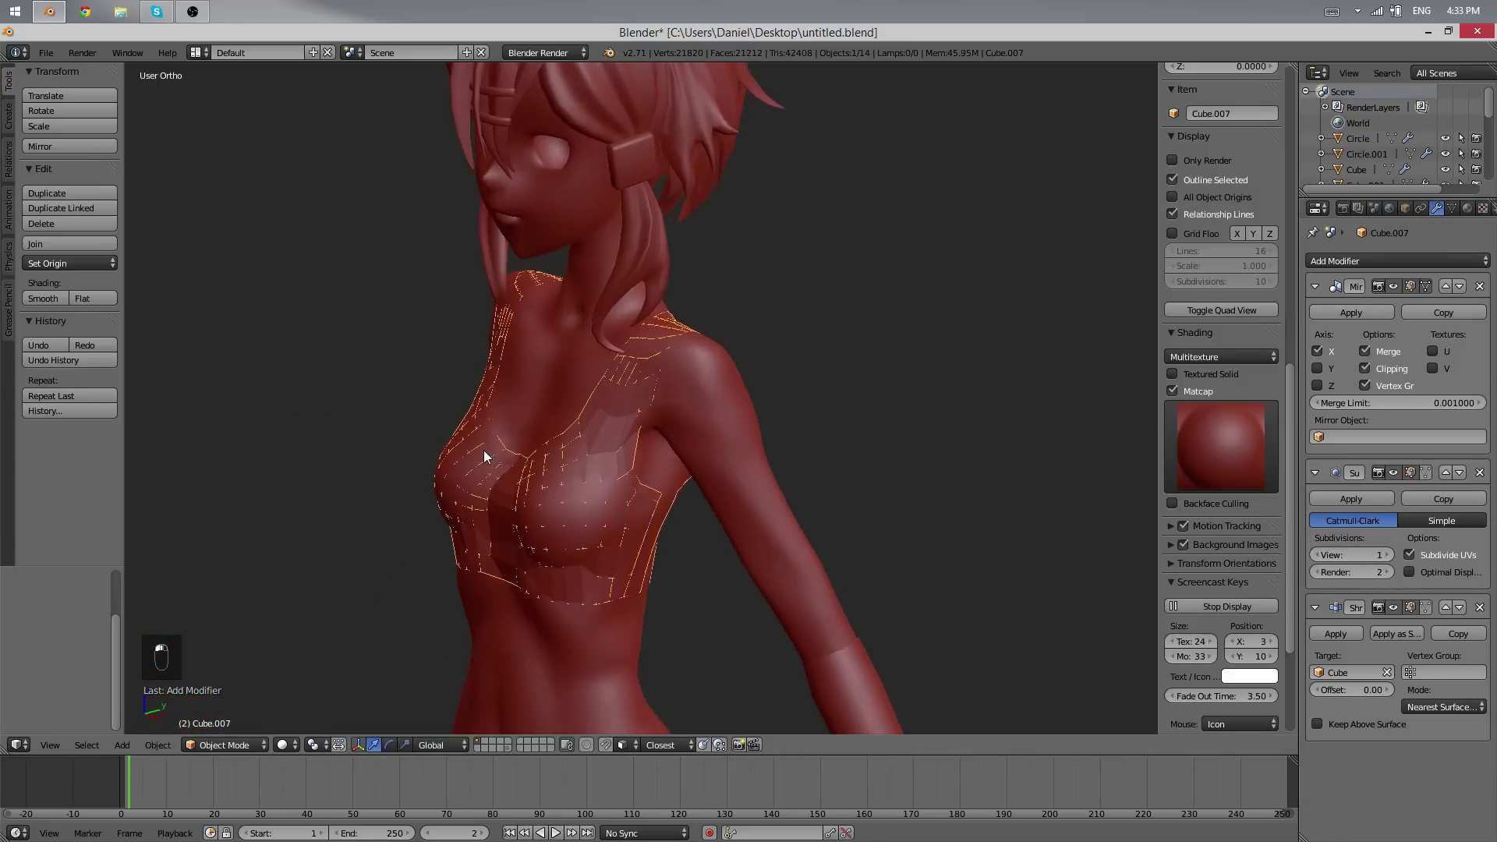
key(z)
drag(859, 480, 570, 420)
drag(570, 420, 559, 399)
key(z)
drag(558, 399, 488, 393)
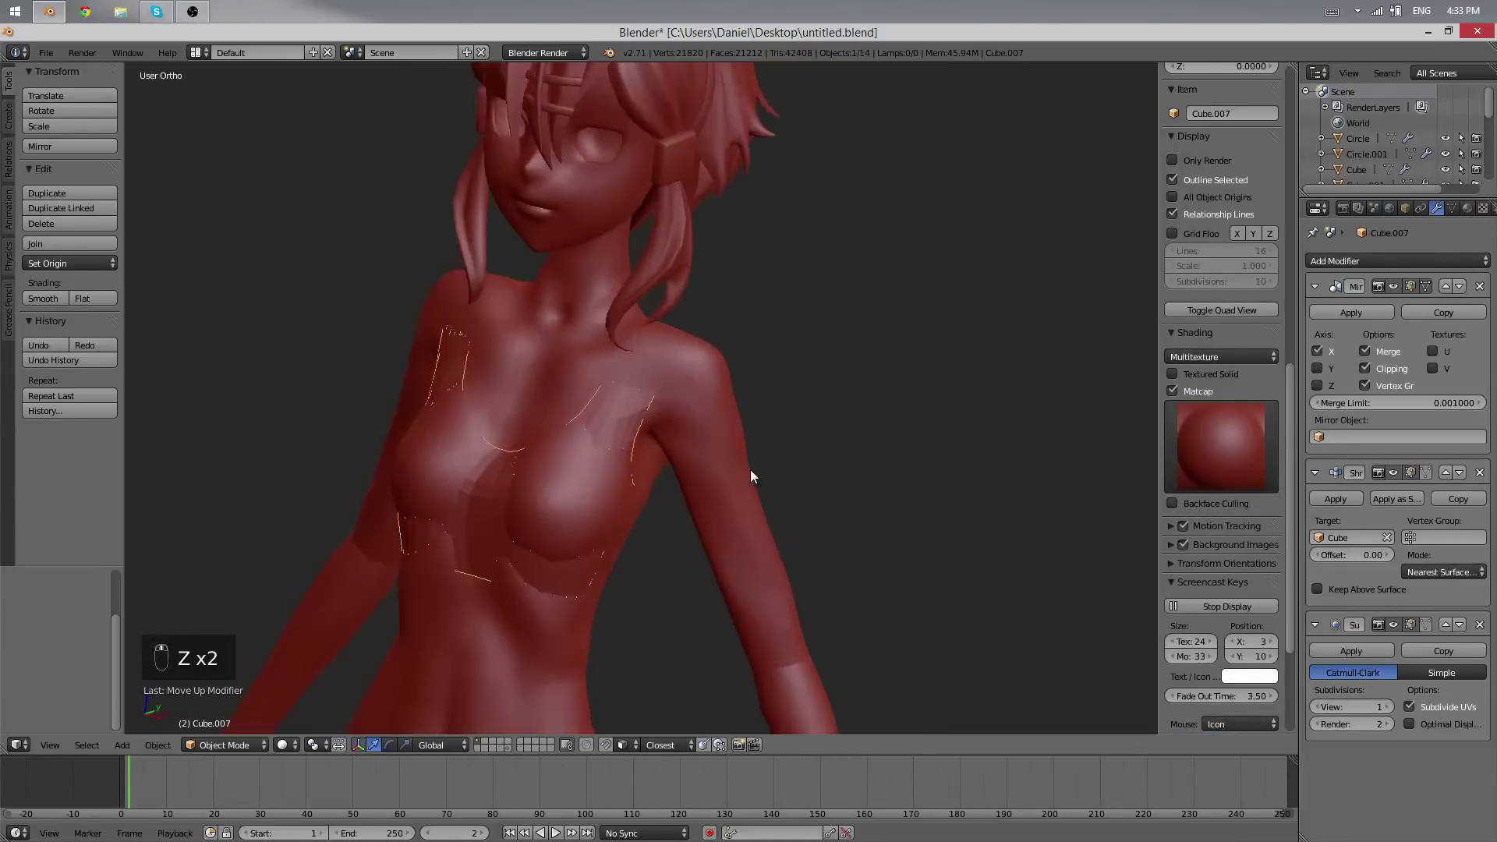
drag(786, 387, 755, 414)
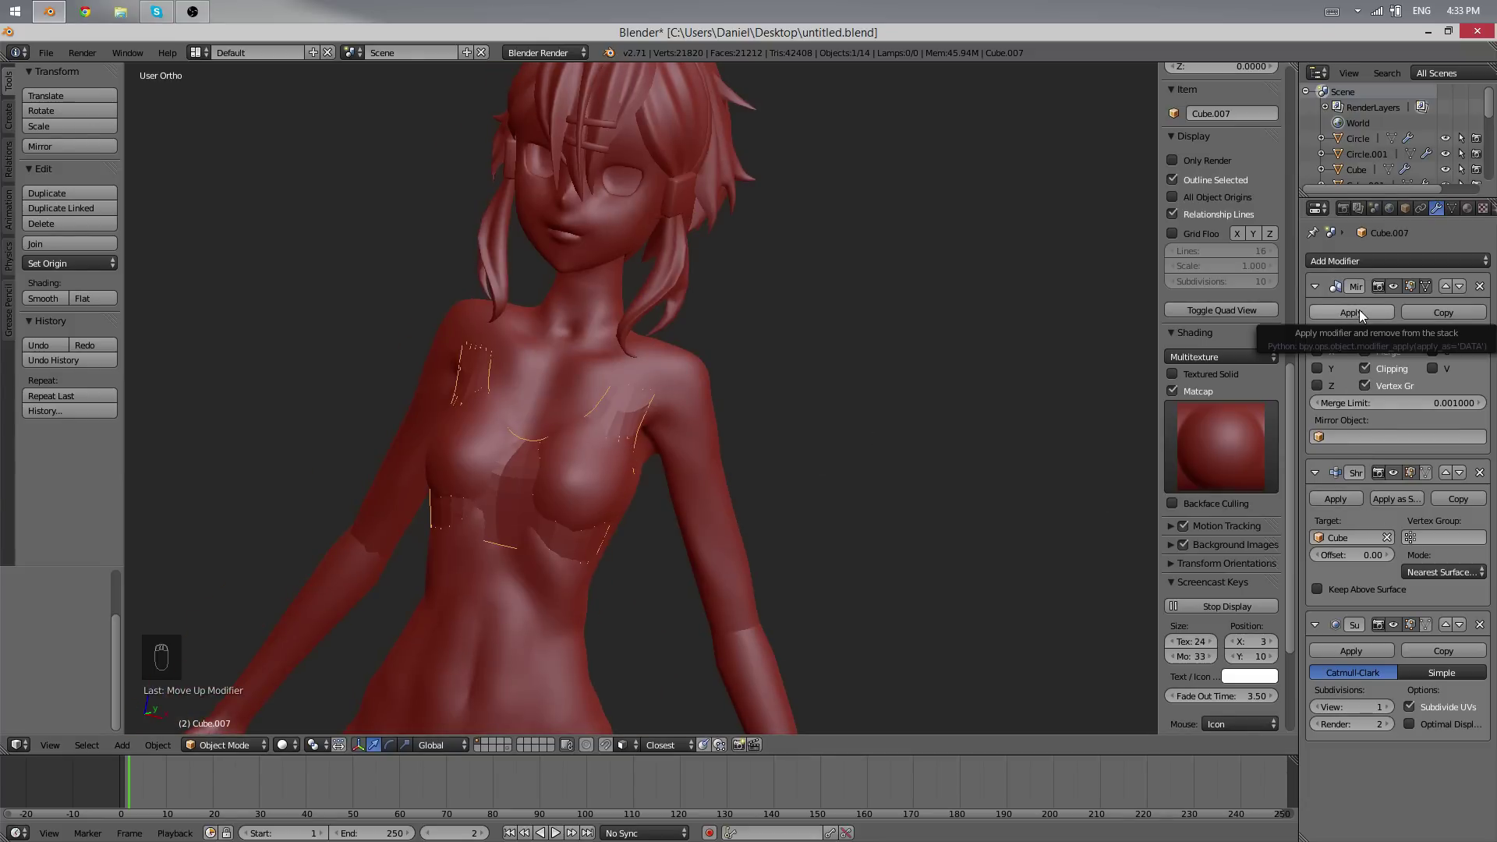
- Apply the Mirror and Shrinkwrap modifiers, then select one half of the bra in wireframe Edit Mode
click(1342, 304)
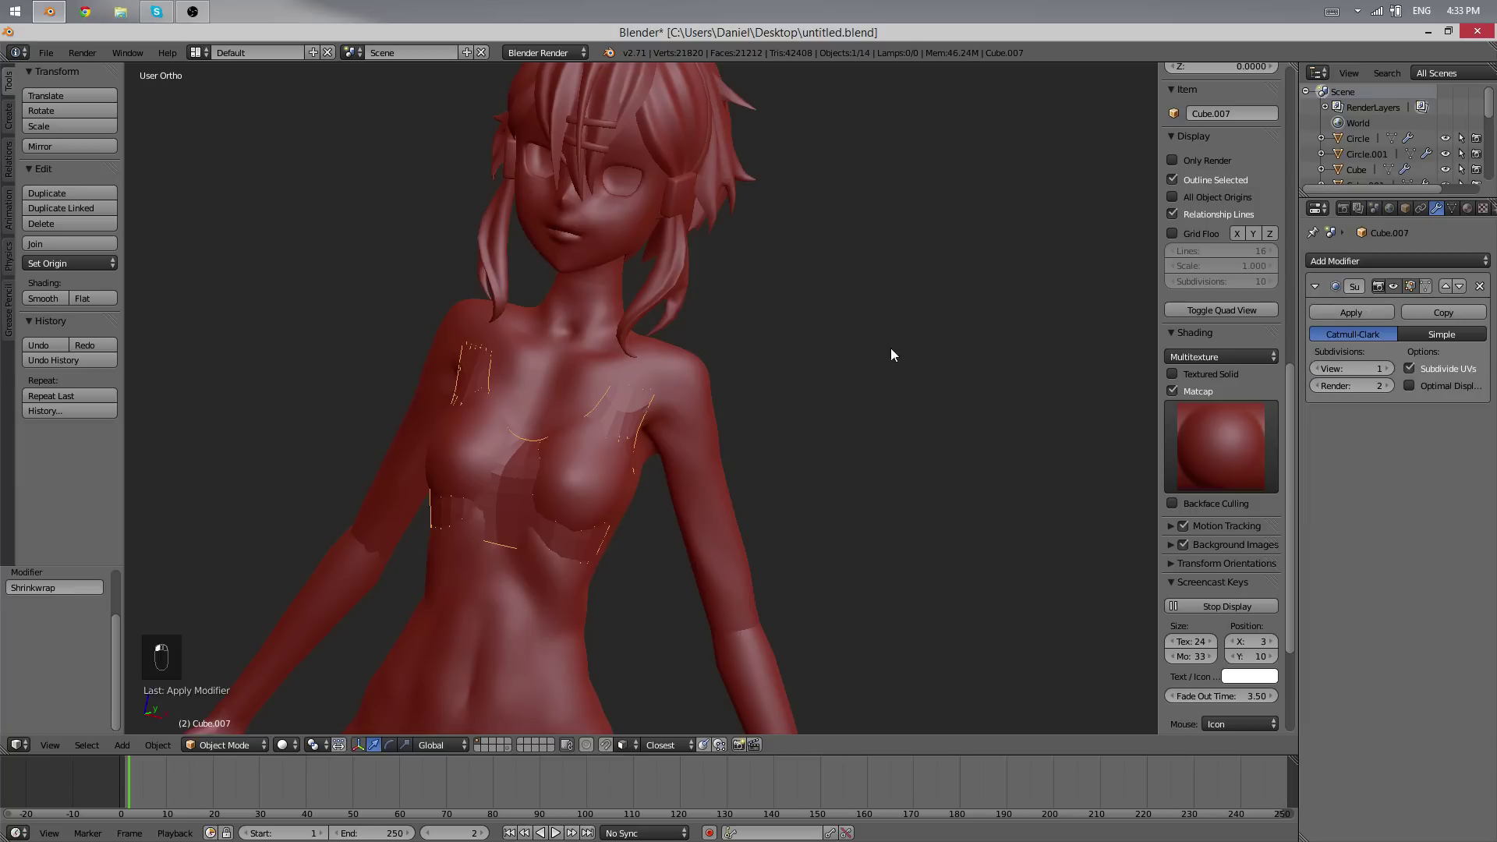
key(Tab)
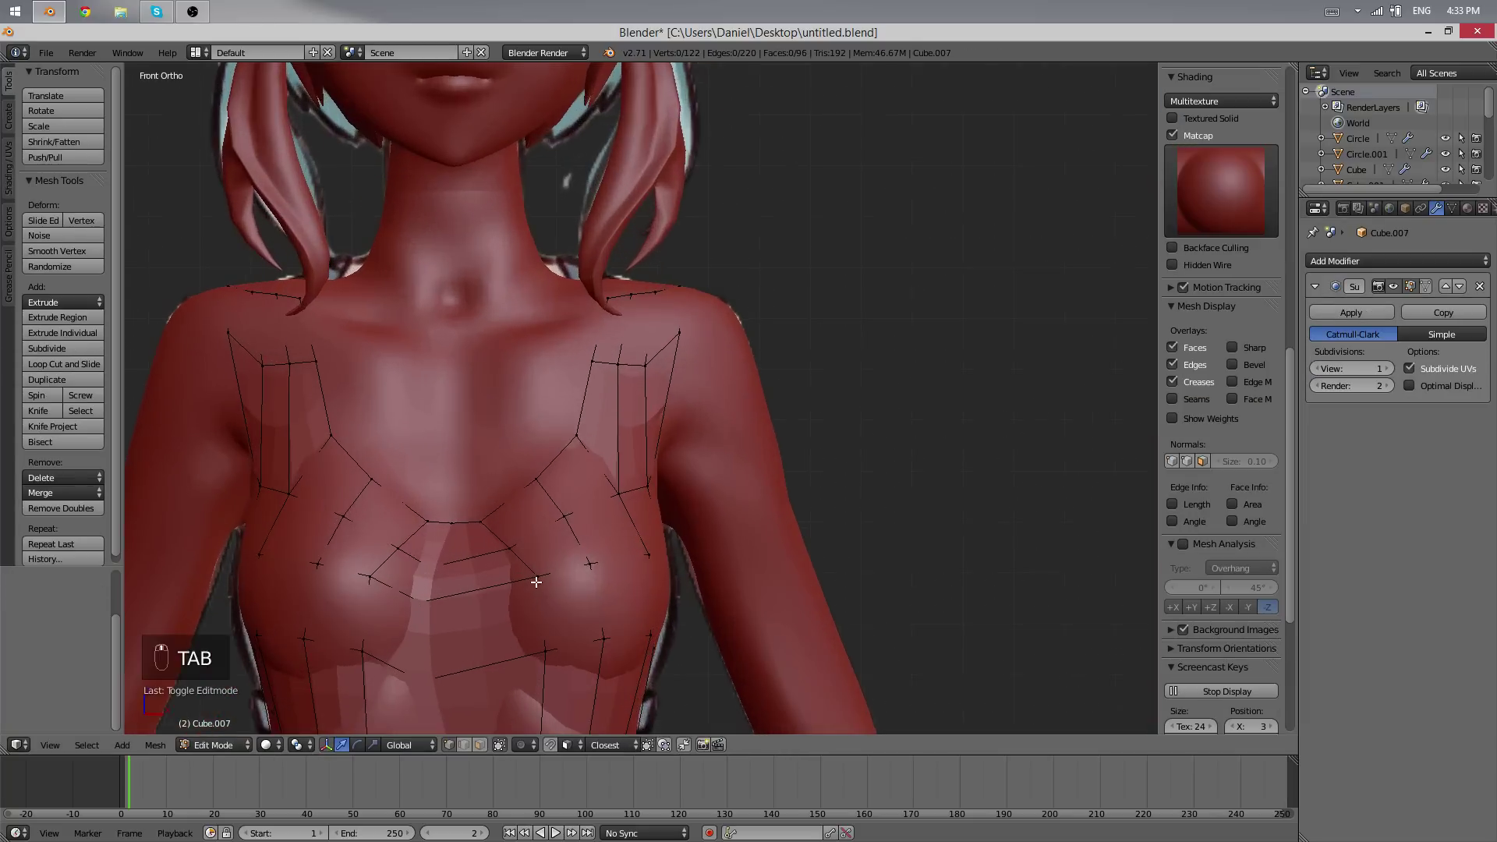
key(z)
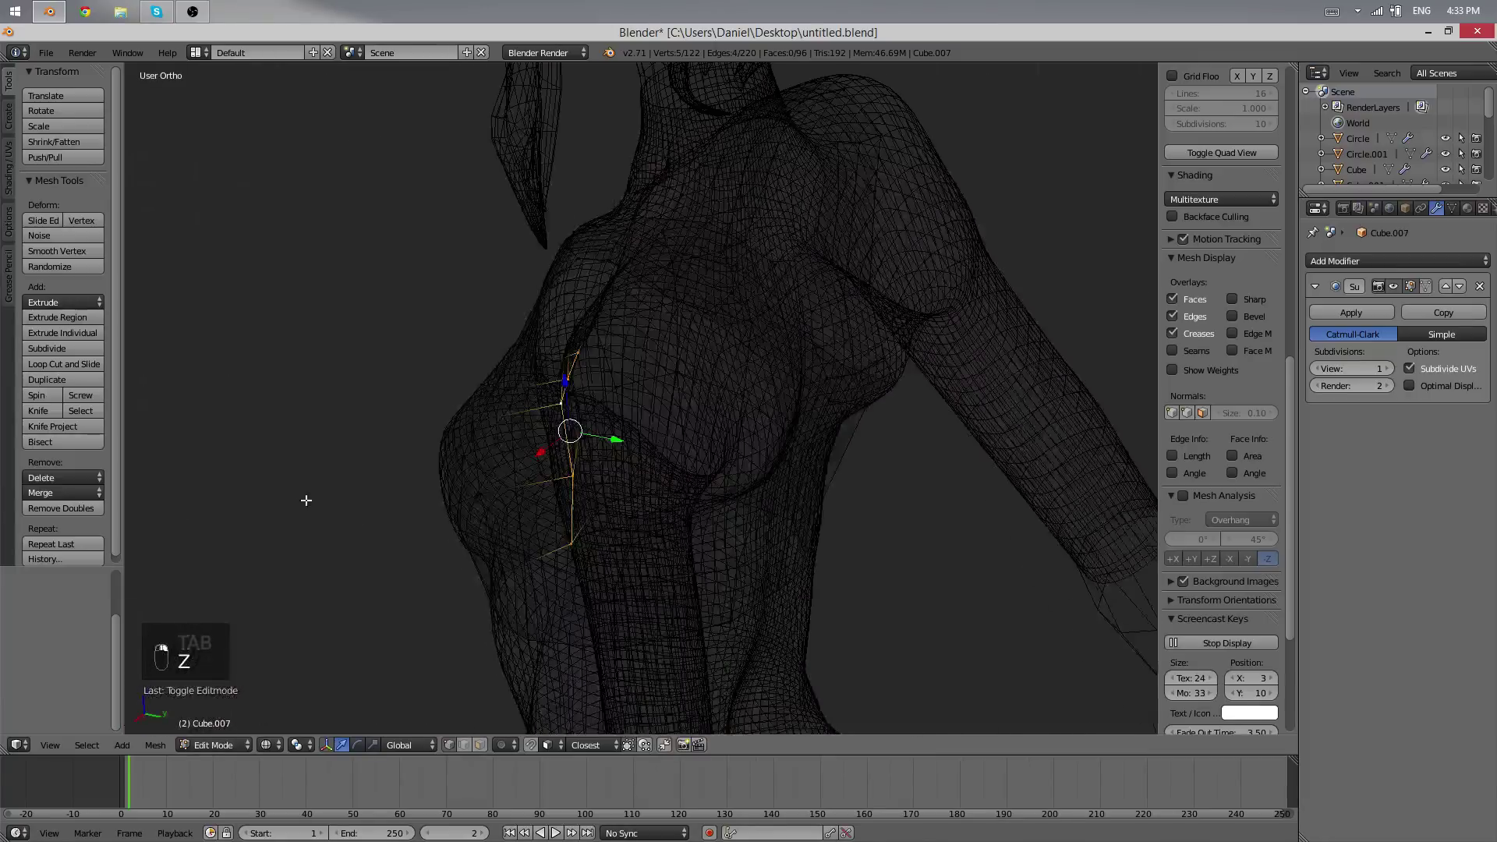
drag(712, 333, 945, 420)
key(s)
drag(750, 425, 1386, 256)
key(z)
- Delete the selected half so only one side of the bra mesh remains
key(ctrl+e)
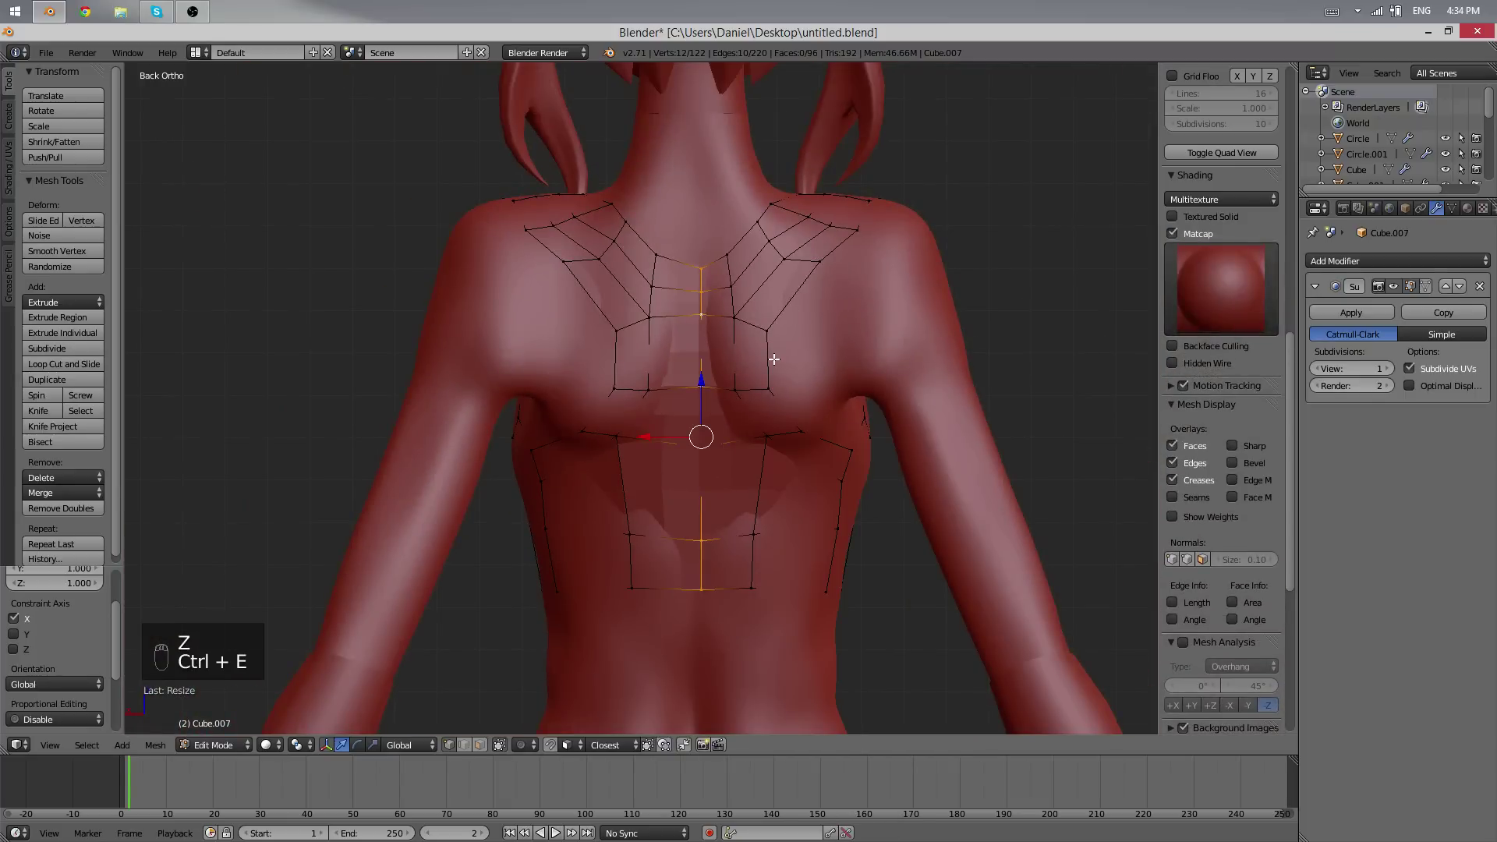
key(ctrl+e)
click(774, 357)
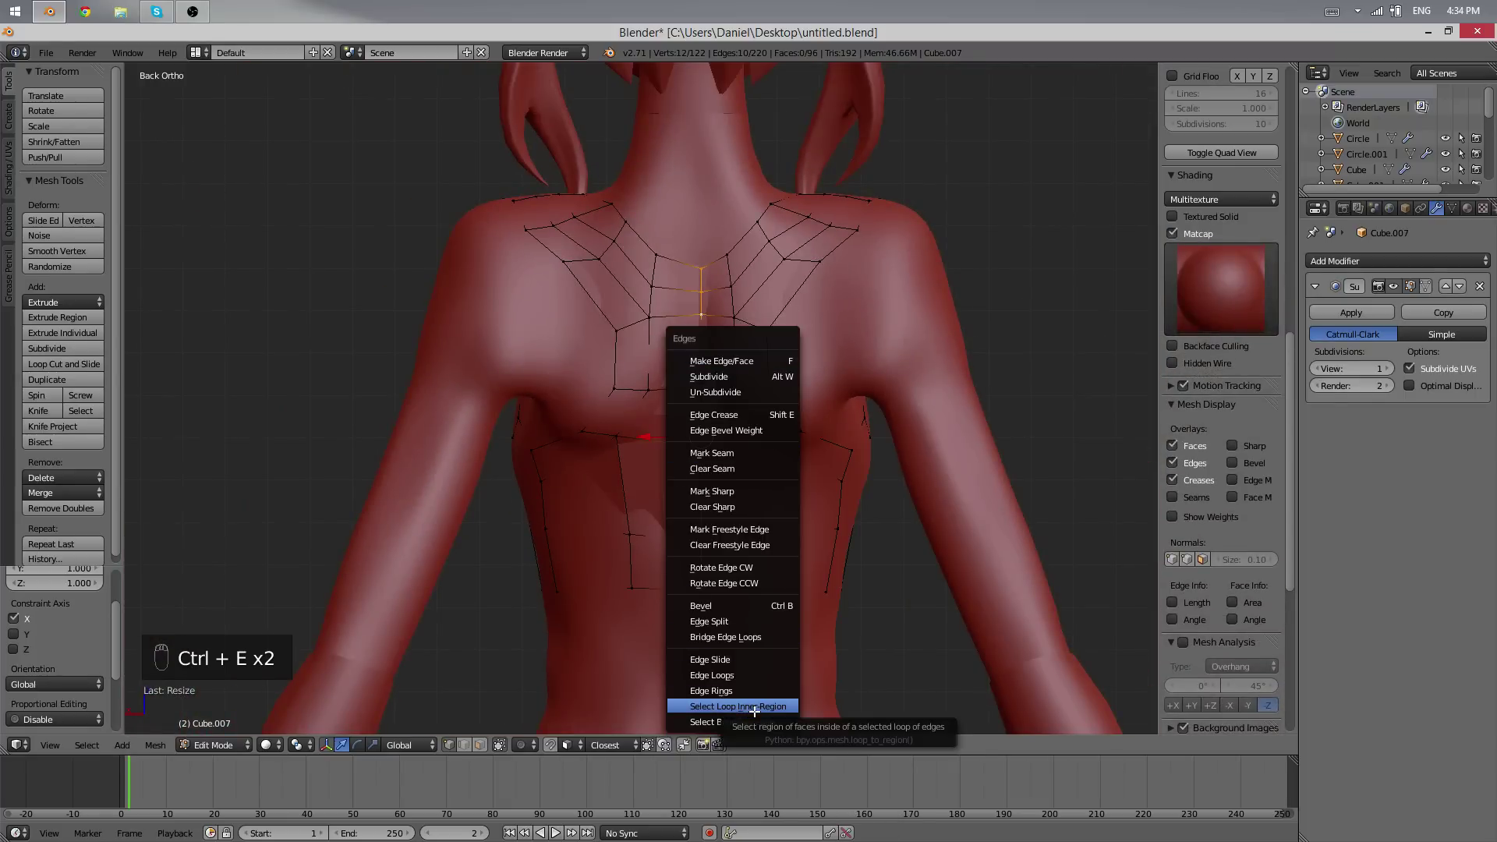
key(x)
drag(1354, 261, 699, 451)
key(z)
drag(702, 461, 458, 401)
- Add a new X-axis Mirror modifier with merge and clipping, tidying the centre vertices and checking the result
key(g)
key(g)
key(z)
key(a)
key(a)
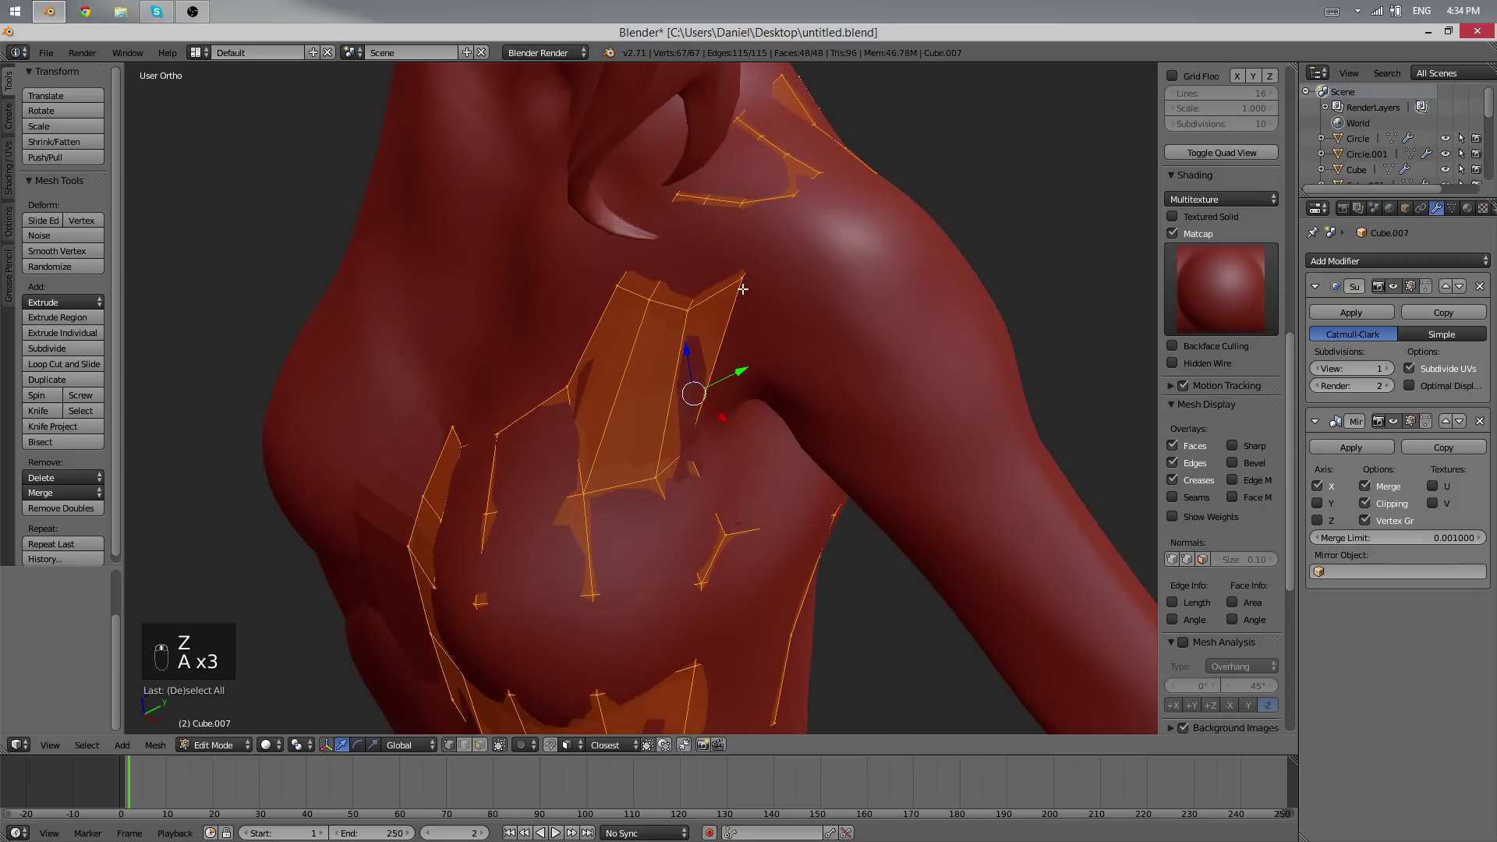
key(Tab)
key(Tab)
key(a)
key(a)
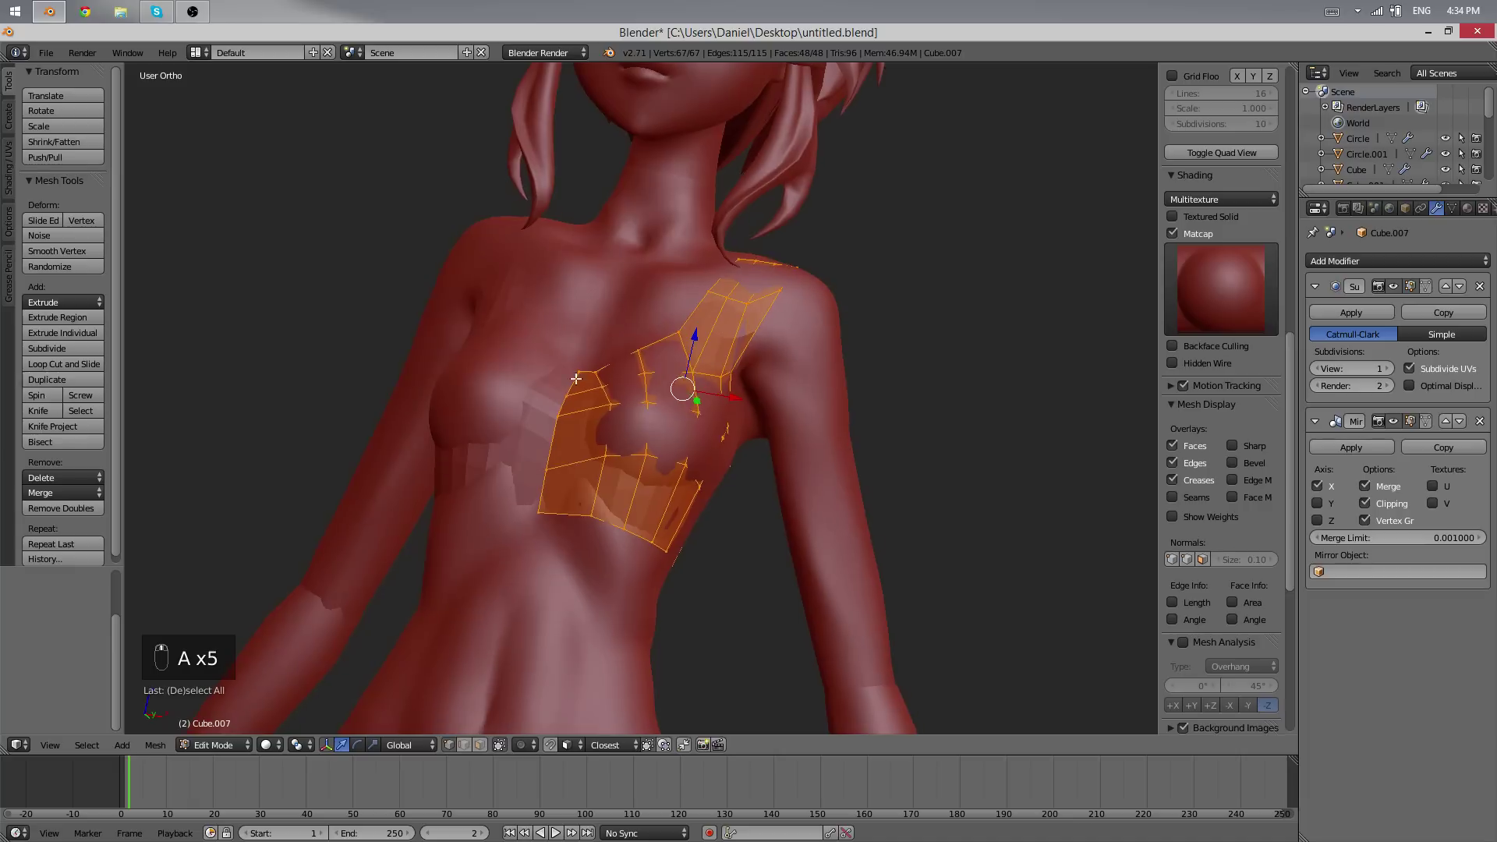
key(Tab)
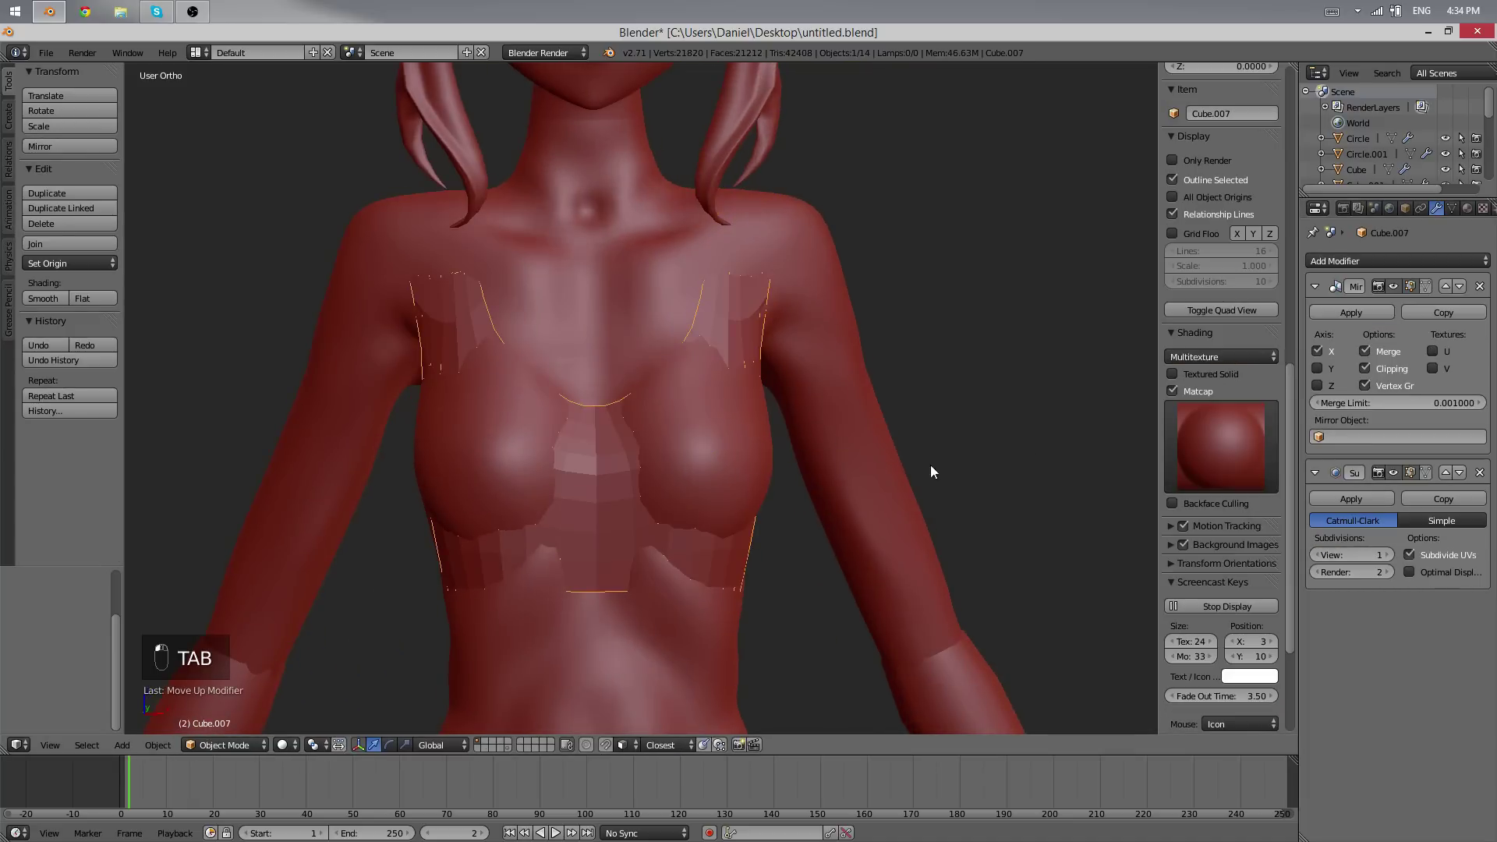
- Select all faces and use Alt+S Shrink/Fatten to push the bra slightly out from the body
drag(641, 557, 702, 456)
key(Tab)
click(736, 493)
key(a)
key(a)
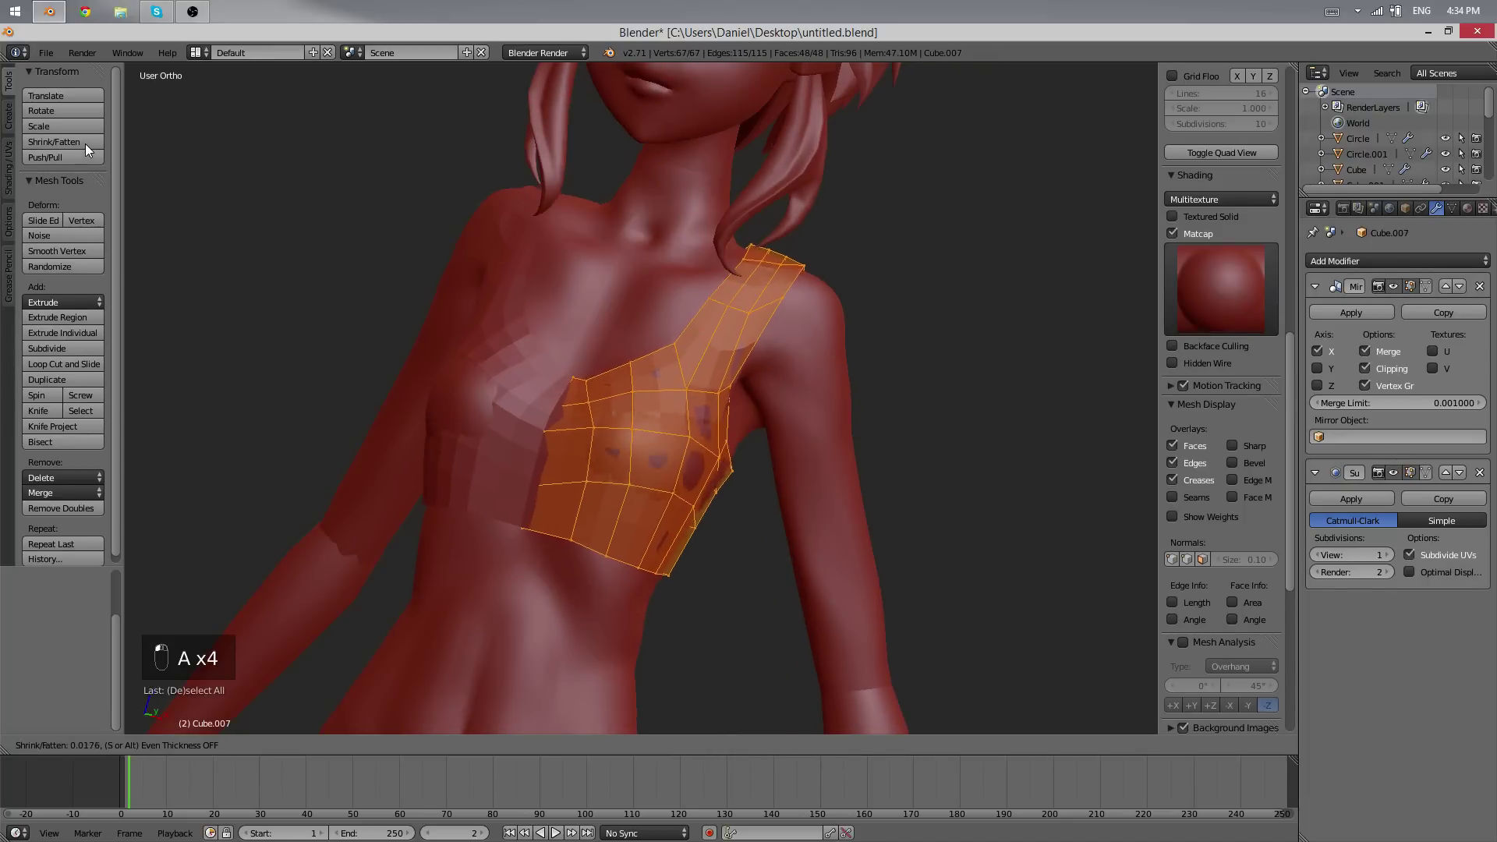
key(Tab)
drag(532, 332, 596, 374)
key(Tab)
- Box-select the chest vertices in wireframe and move them to sit against the front of the torso
key(a)
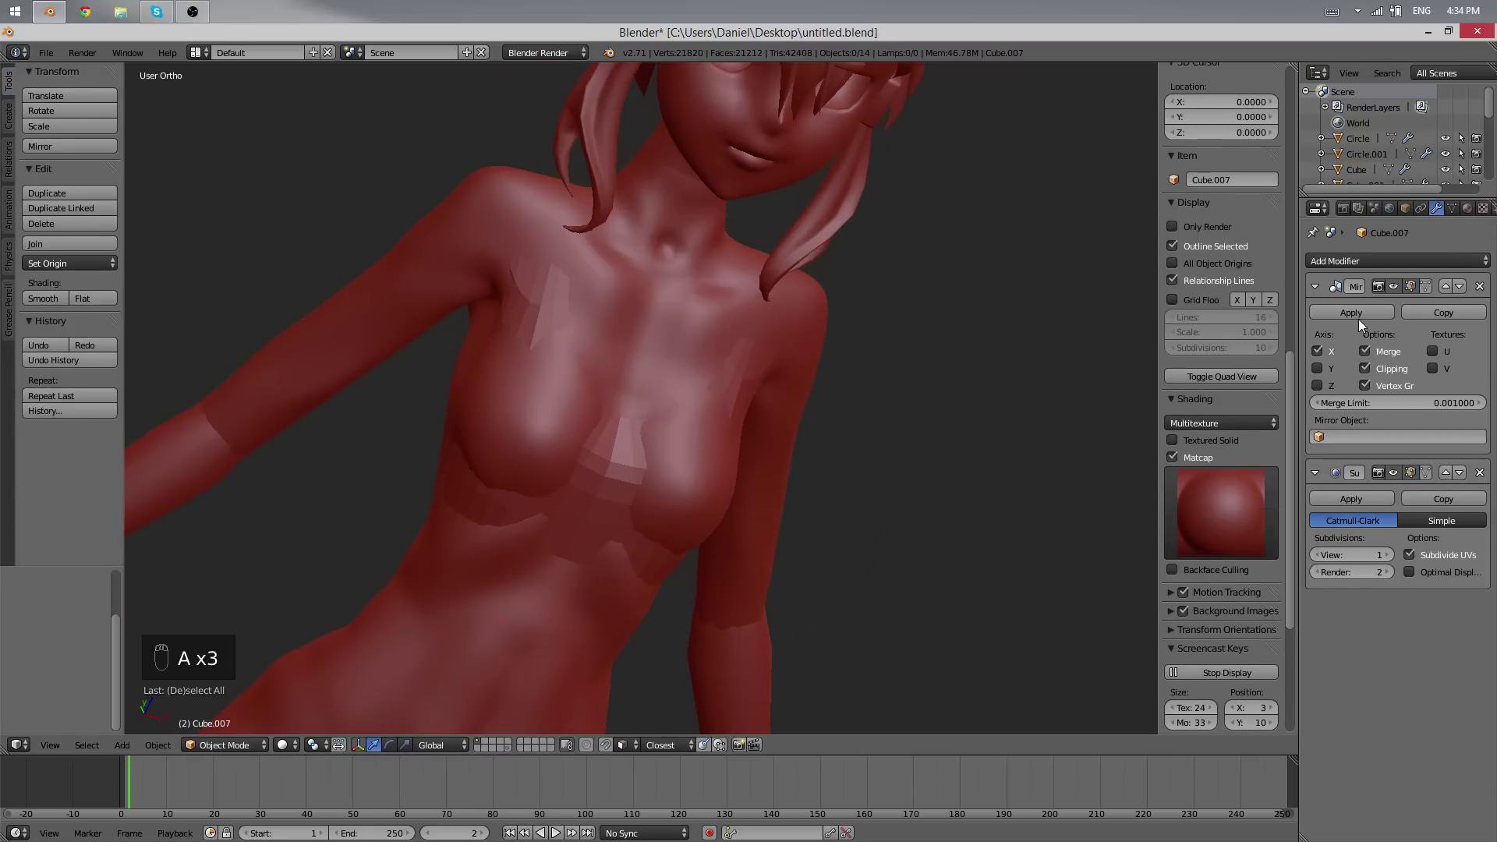
key(Tab)
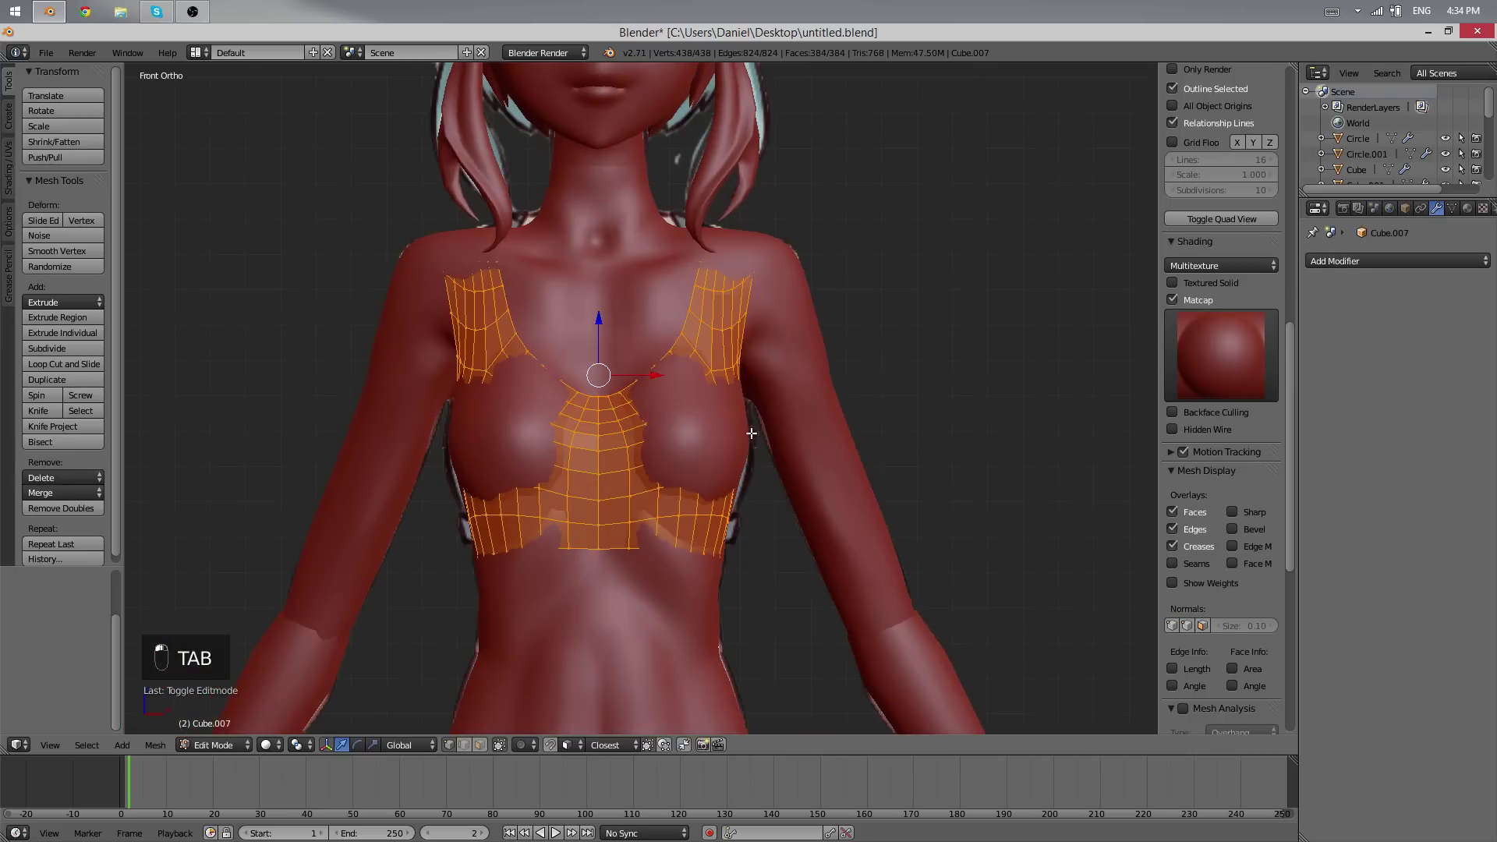
key(z)
key(a)
key(b)
key(x)
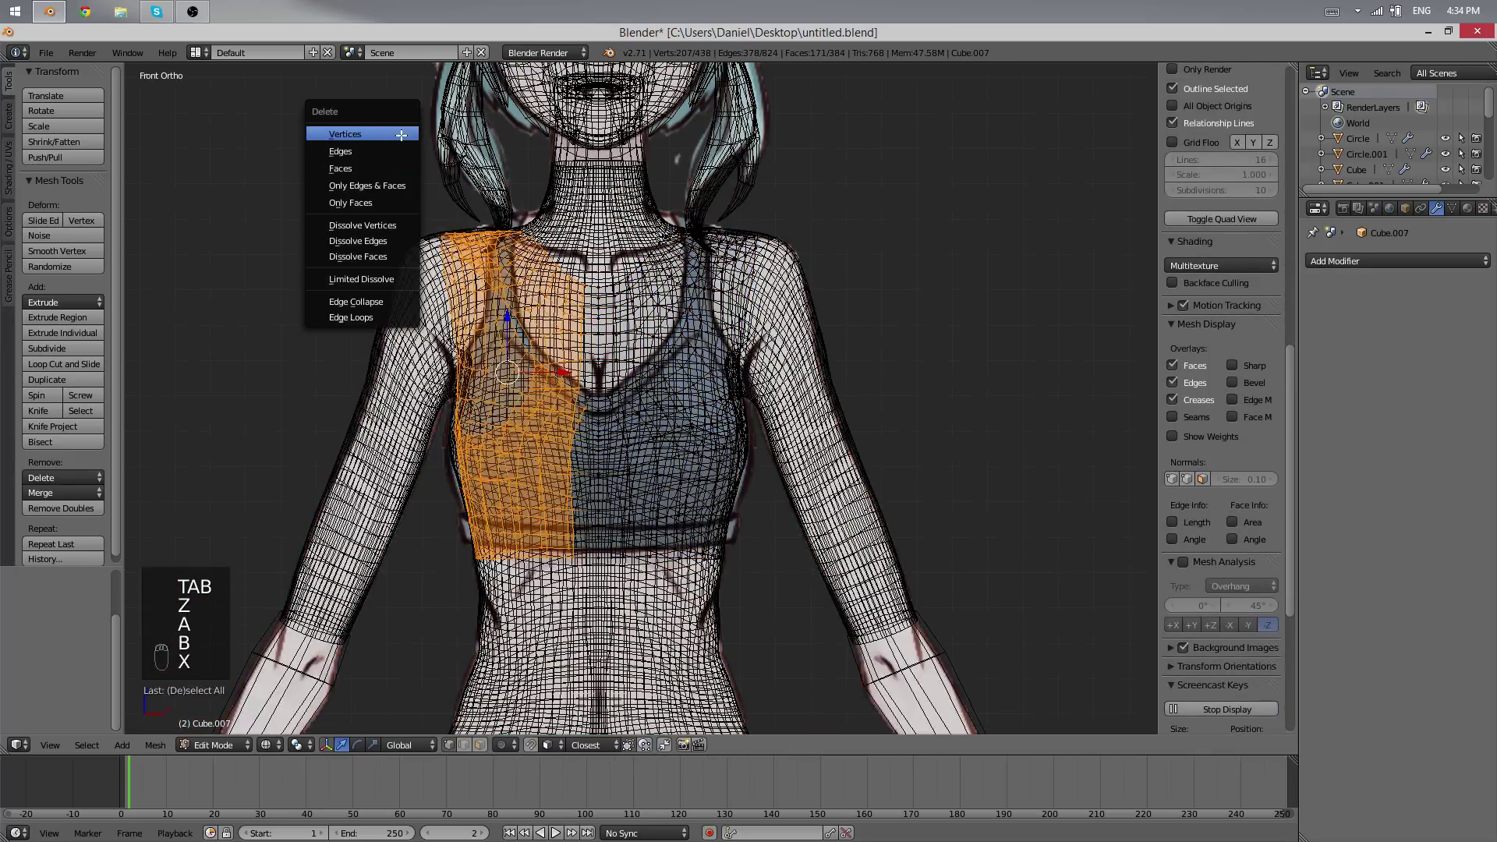
drag(1410, 262, 734, 363)
key(z)
key(Tab)
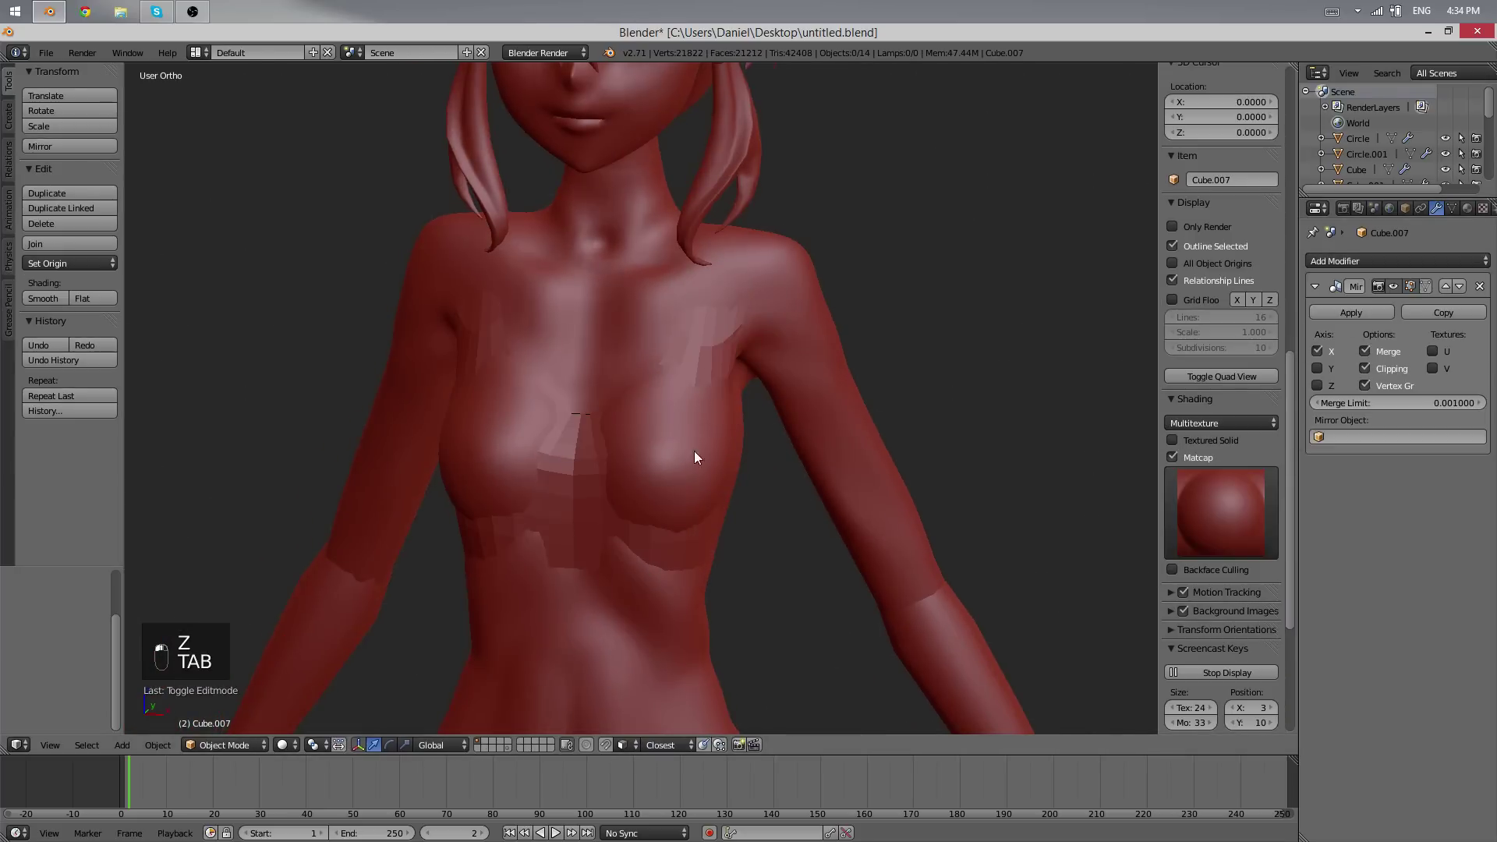
- From the back view, move the shoulder vertices into place and check the fit in Object Mode
key(Tab)
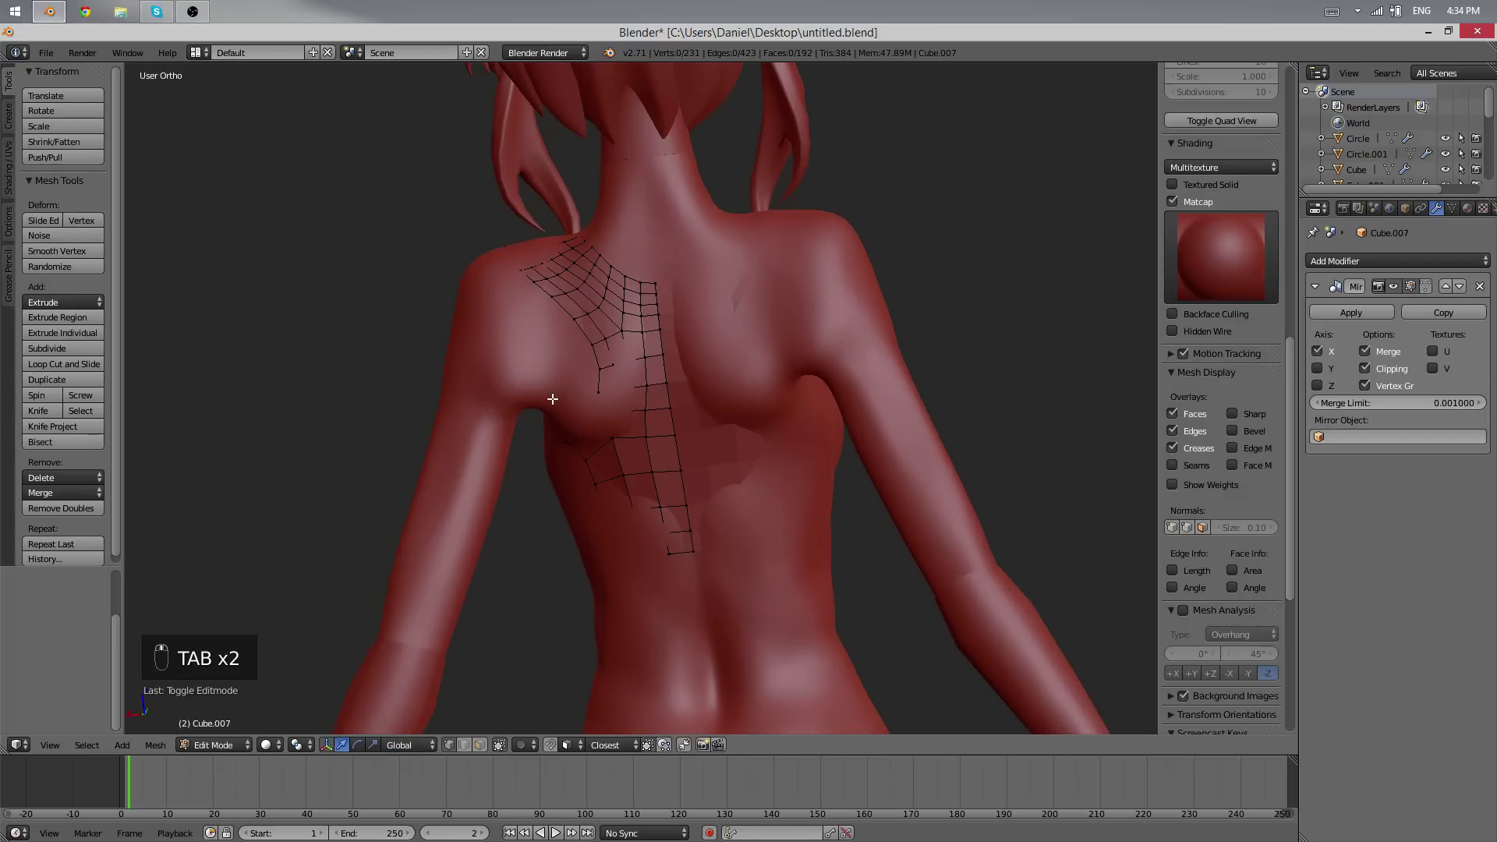
click(663, 379)
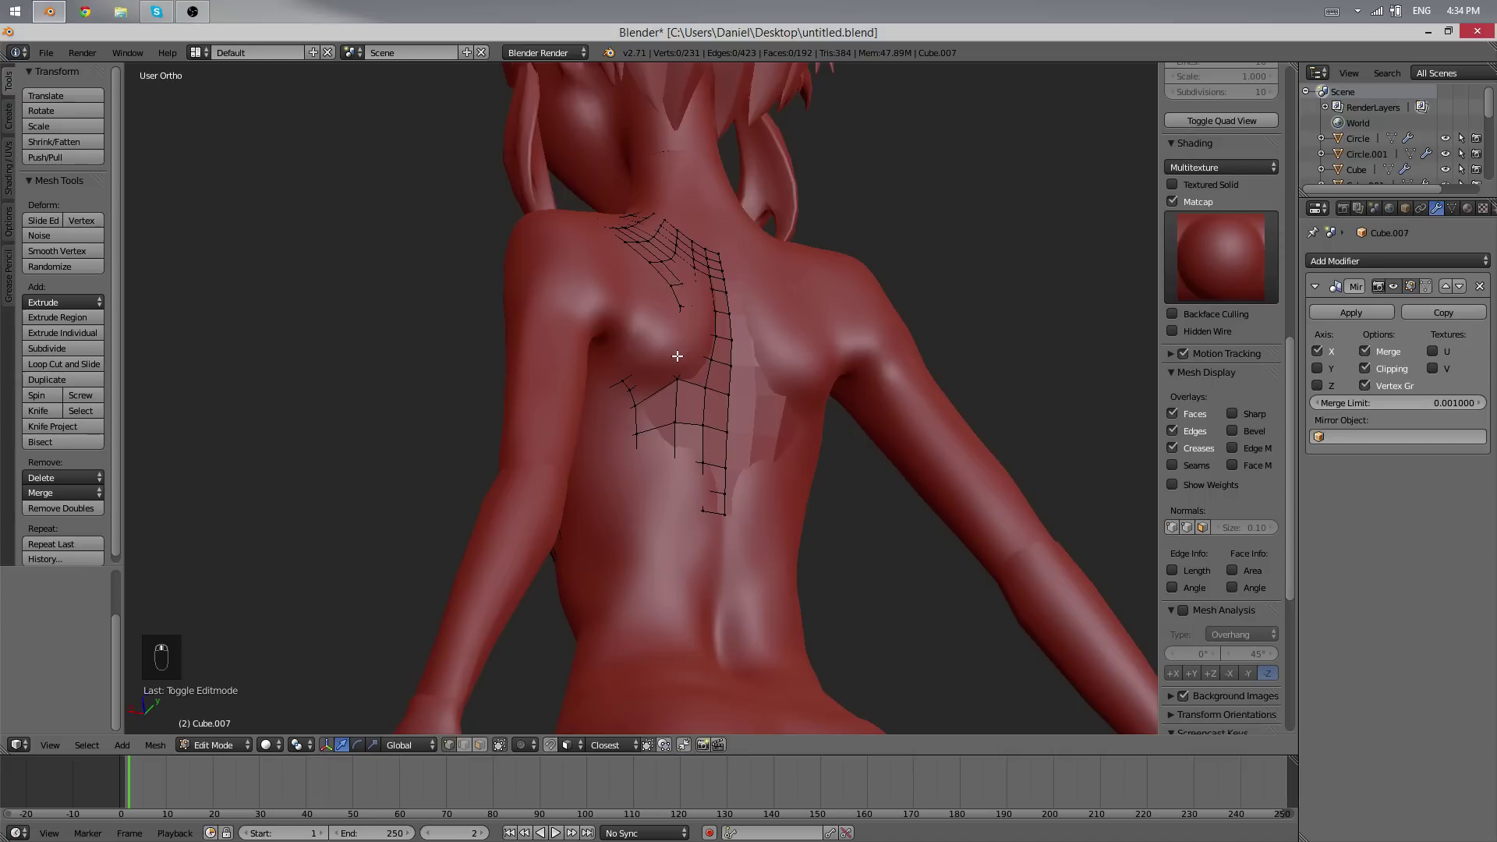
drag(677, 349, 610, 446)
key(z)
key(z)
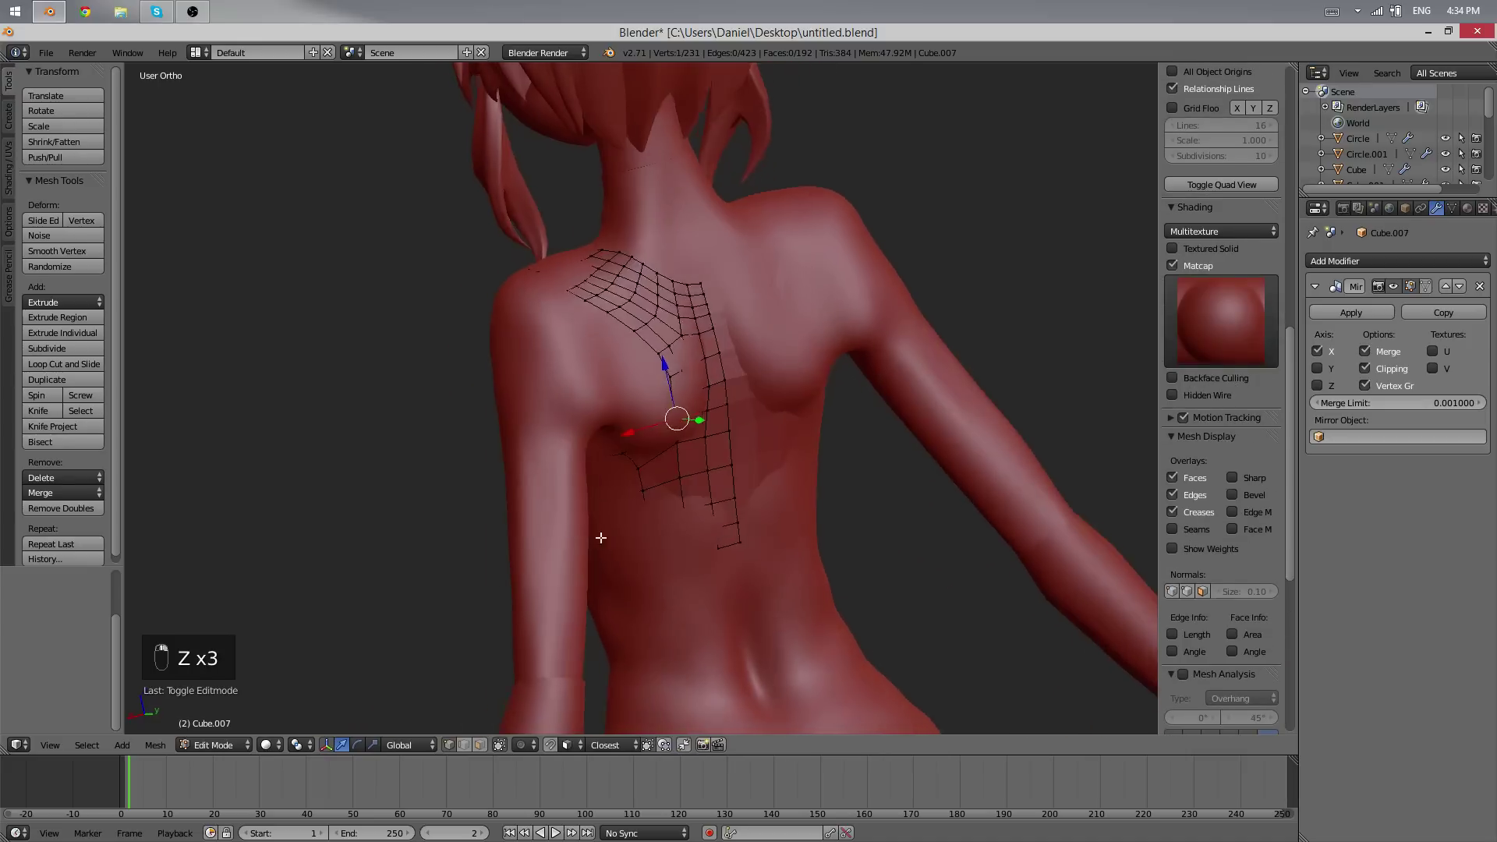
key(Tab)
key(Tab)
key(a)
key(a)
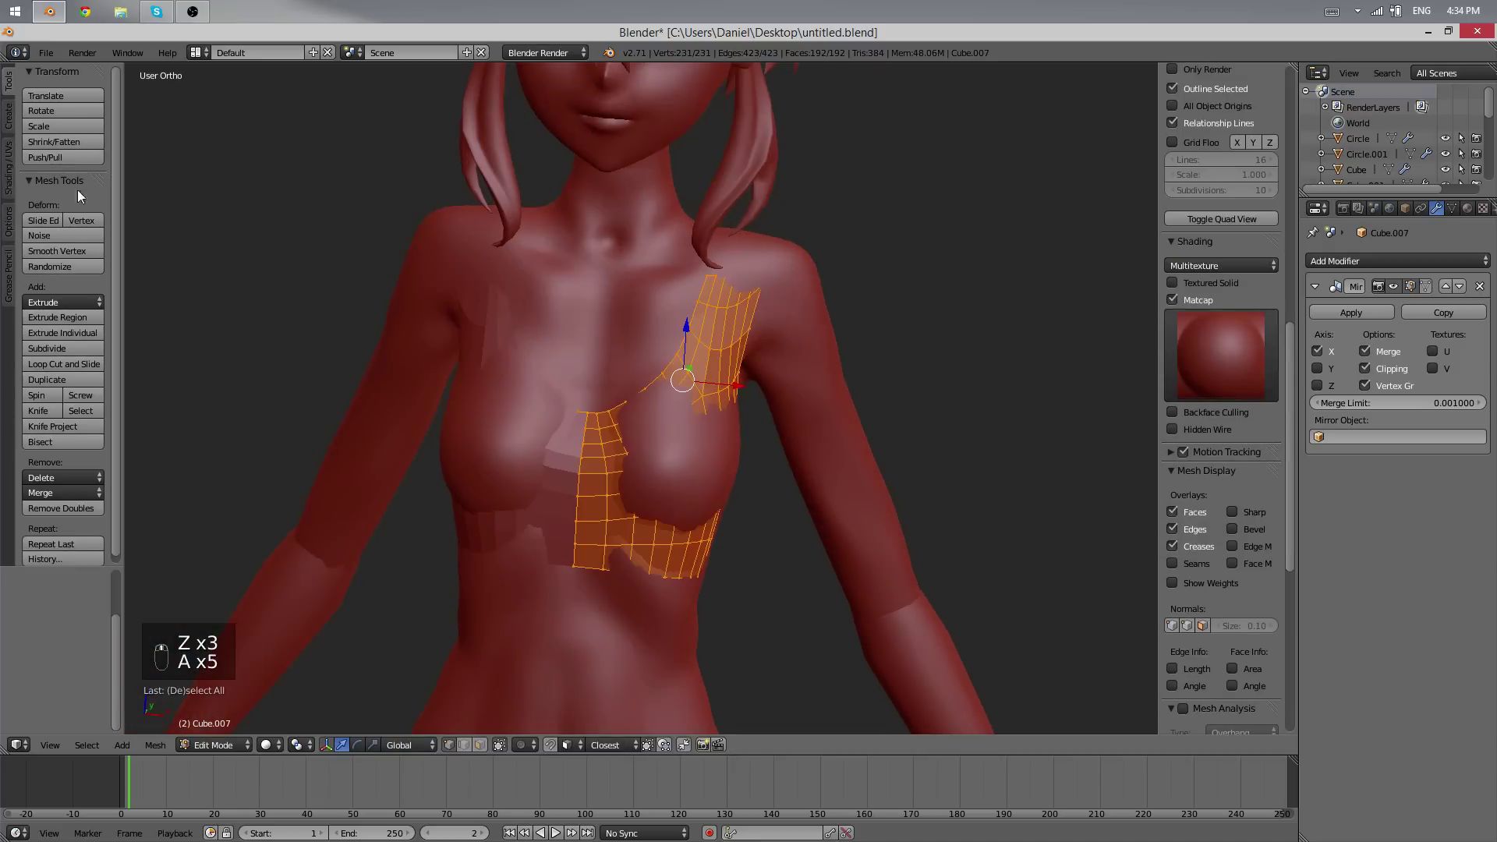
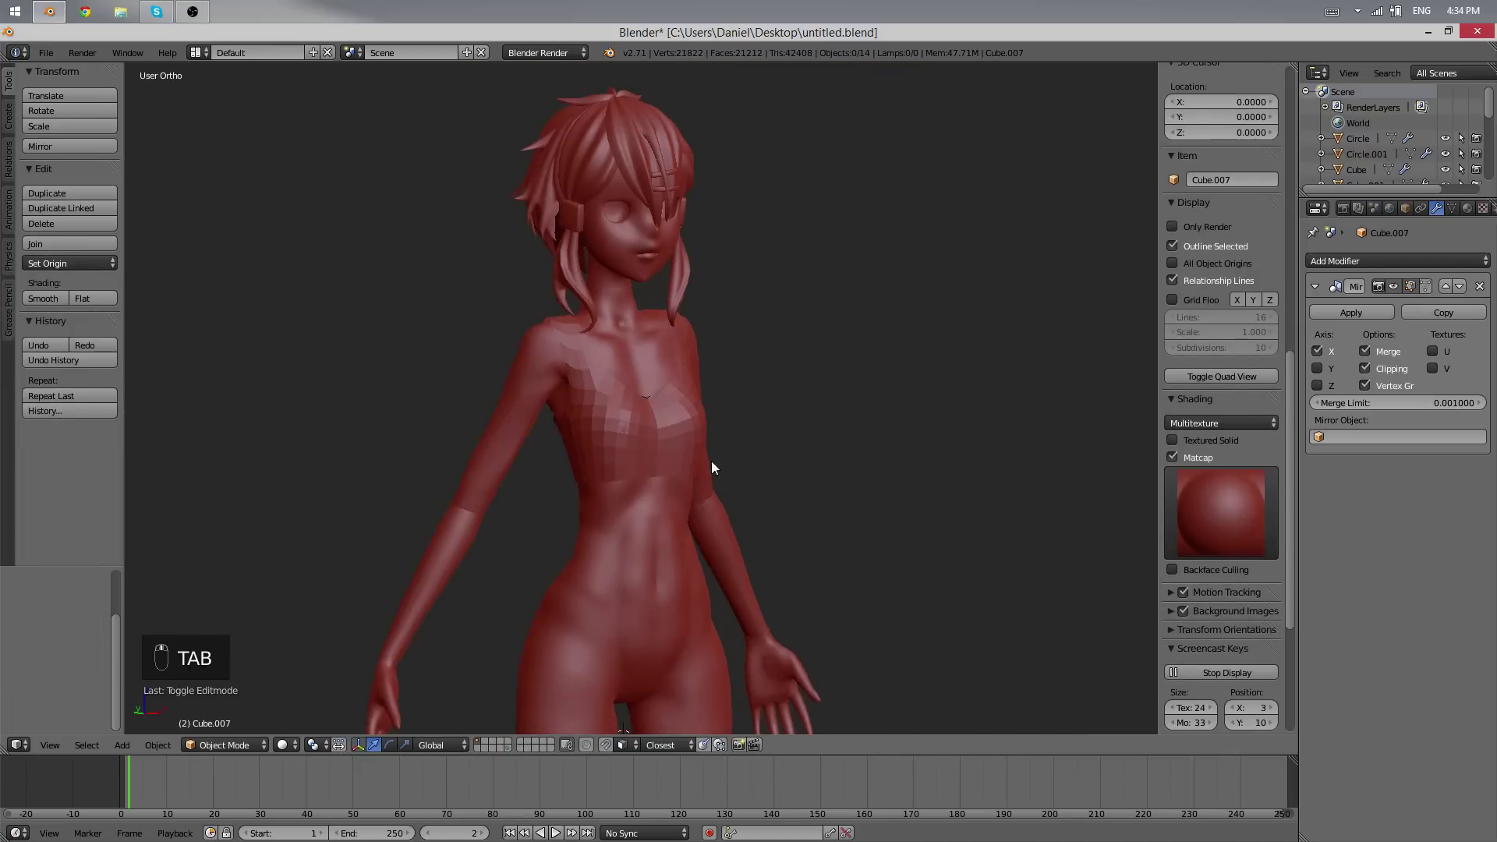
- Select the bra's centre-front vertices with proportional editing enabled
key(Tab)
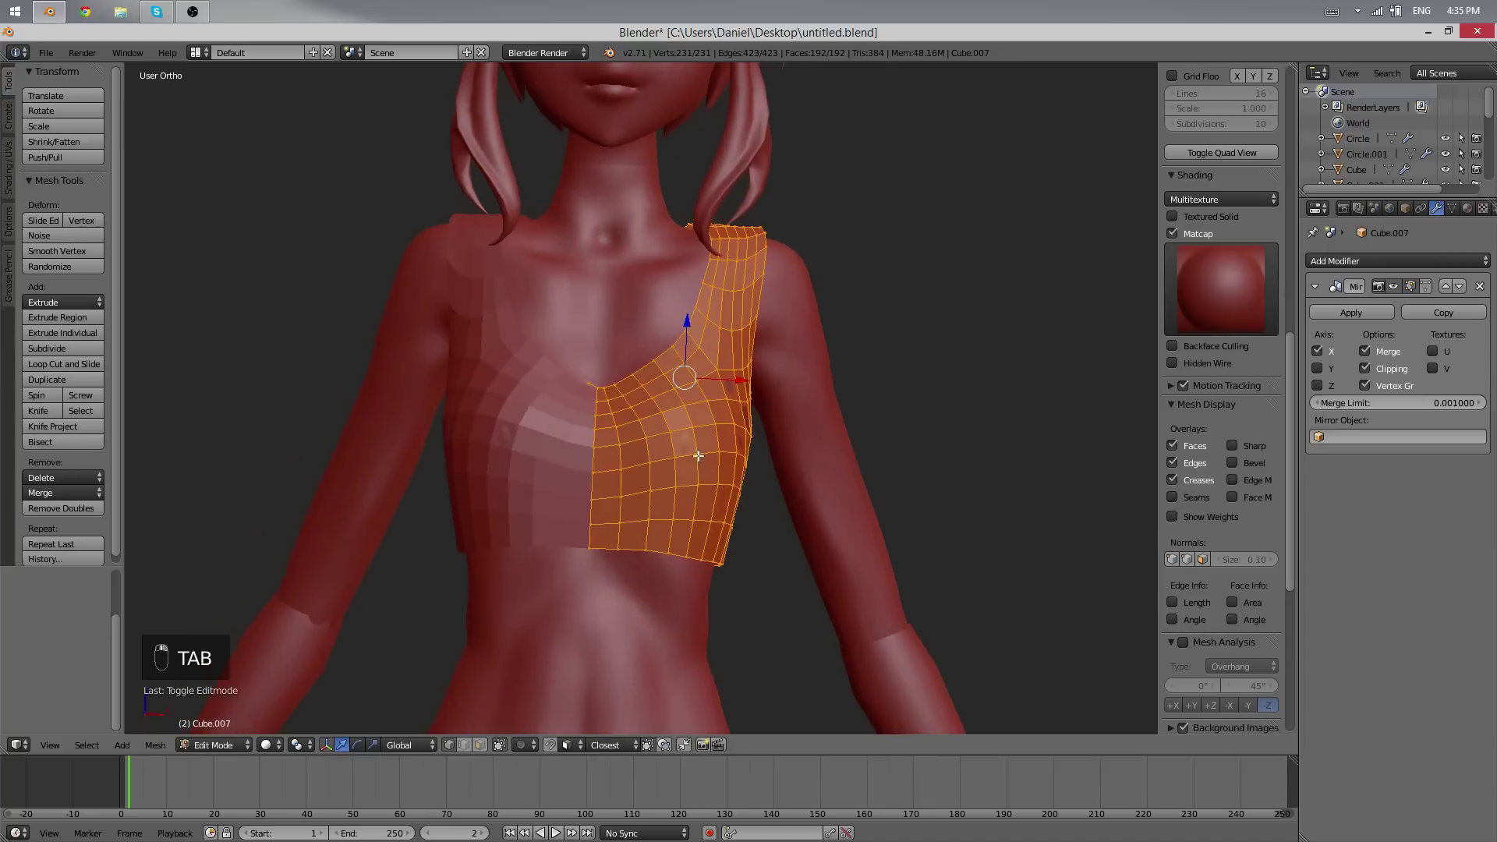
key(o)
key(g)
click(882, 439)
key(Tab)
key(Tab)
key(x)
key(a)
key(Tab)
key(Tab)
key(Tab)
key(Tab)
key(a)
key(a)
key(a)
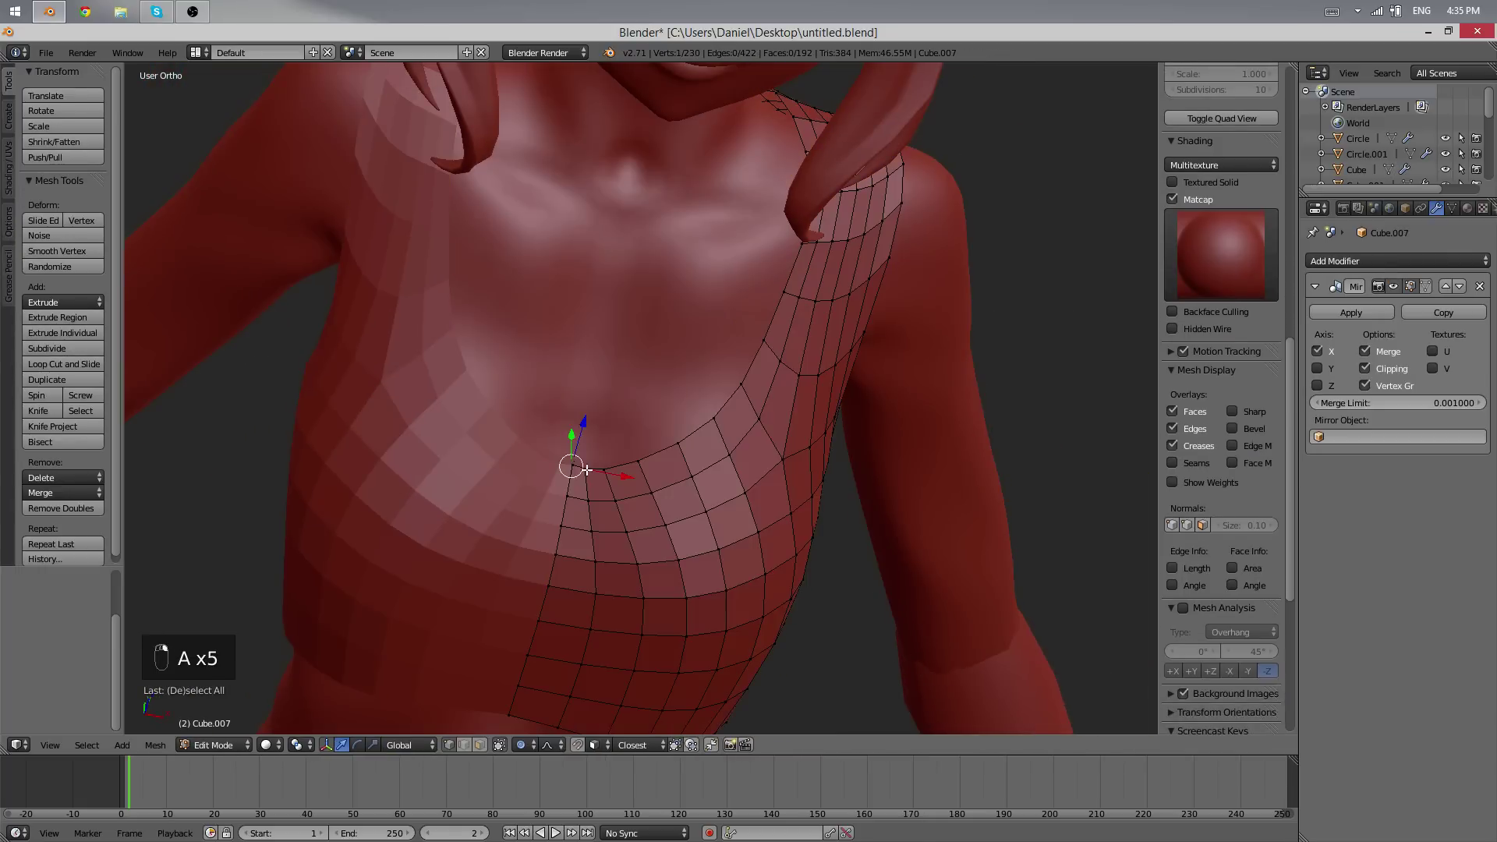
- Move the centre-front neckline vertex closer to the chest, undoing stray attempts
key(q)
drag(585, 467, 613, 454)
key(ctrl+z)
key(ctrl+z)
key(ctrl+z)
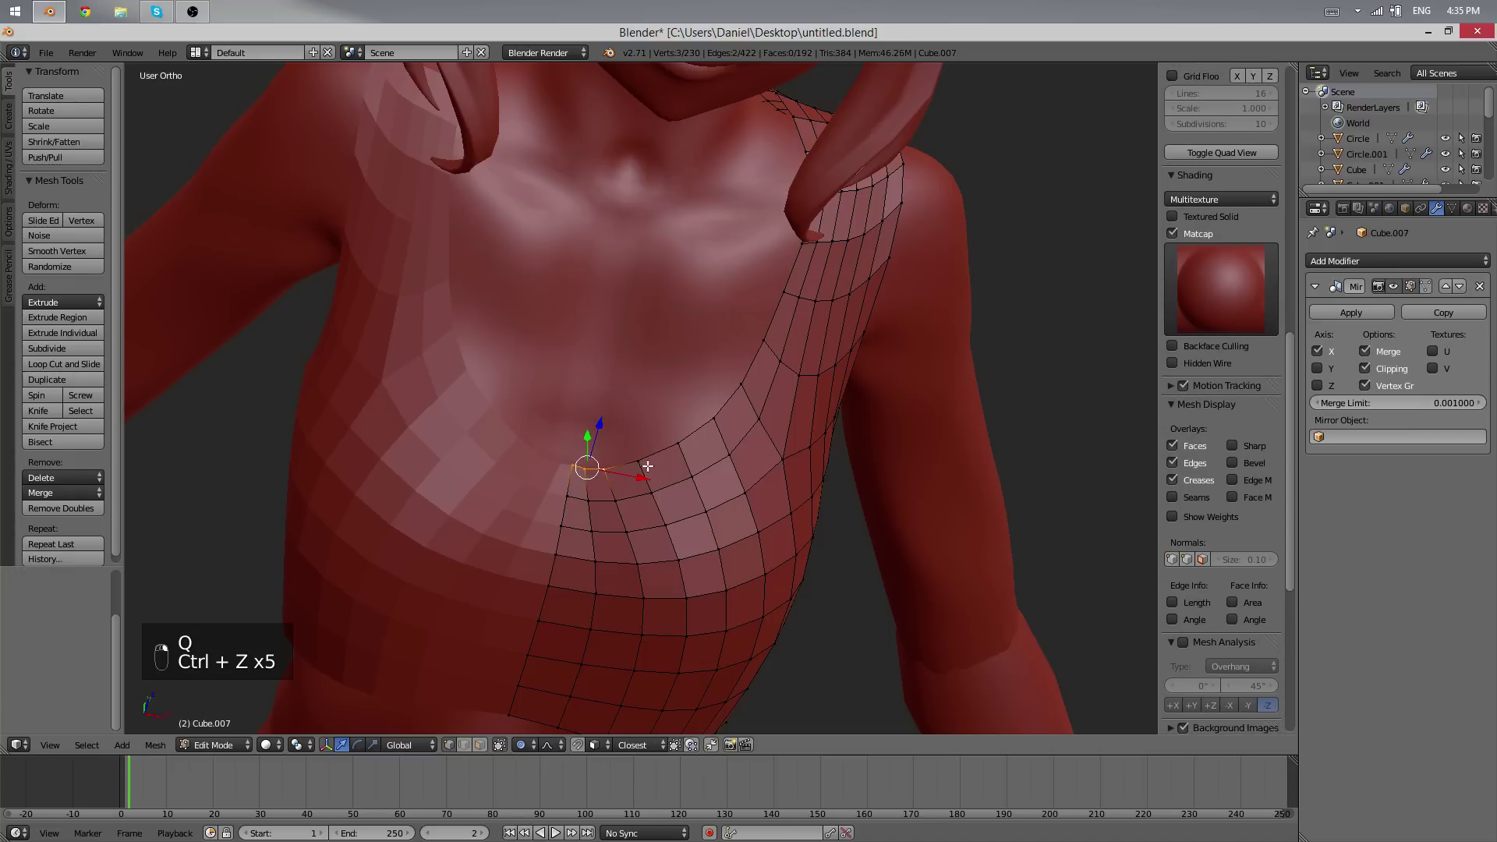
key(w)
key(q)
- Preview the bra in Object Mode, then resume editing and turn to the character's back
key(Tab)
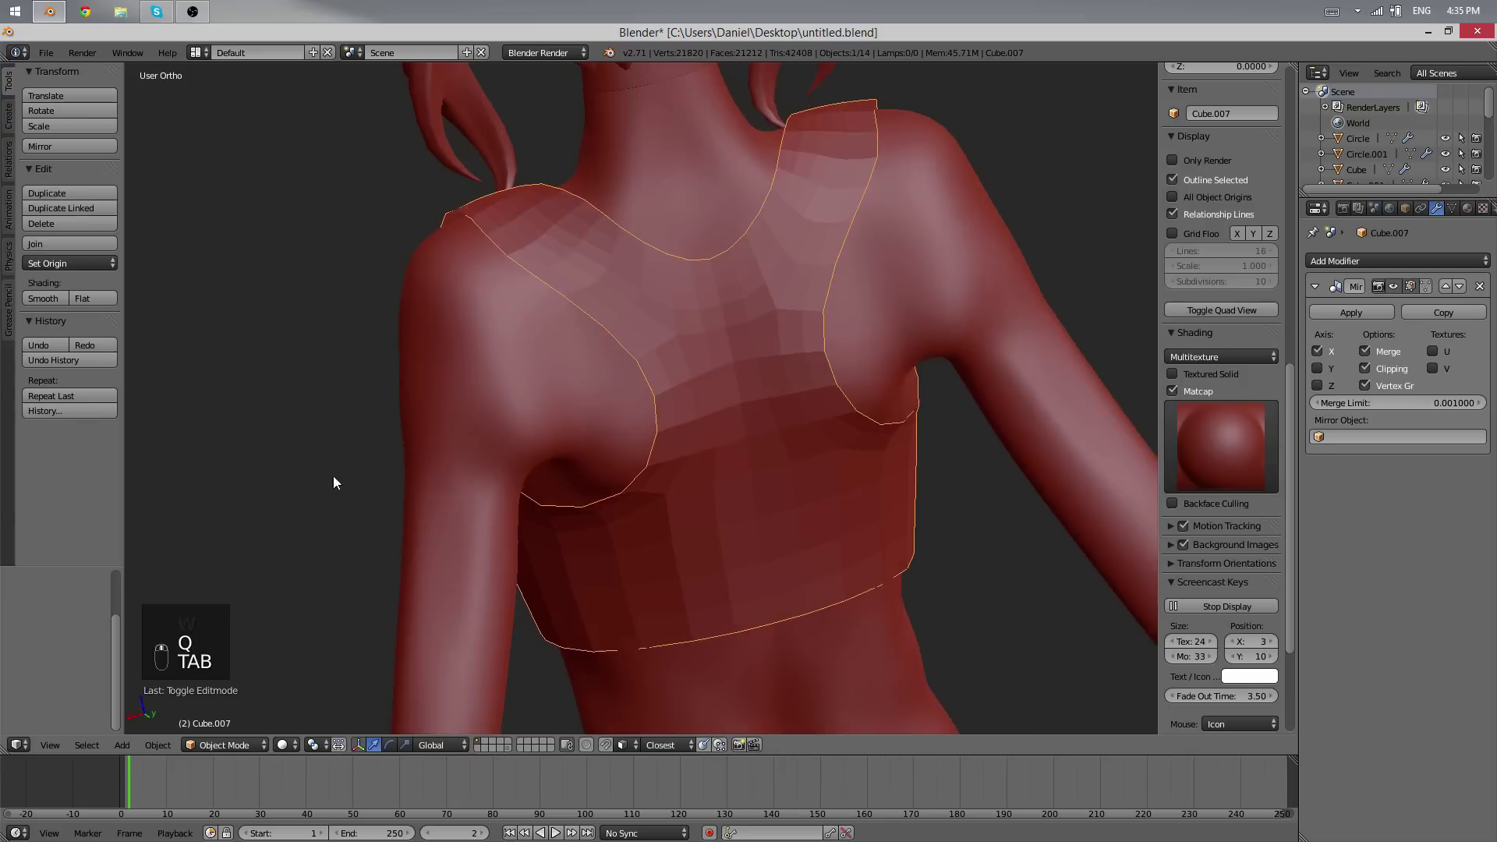
key(Tab)
key(g)
drag(560, 344, 630, 482)
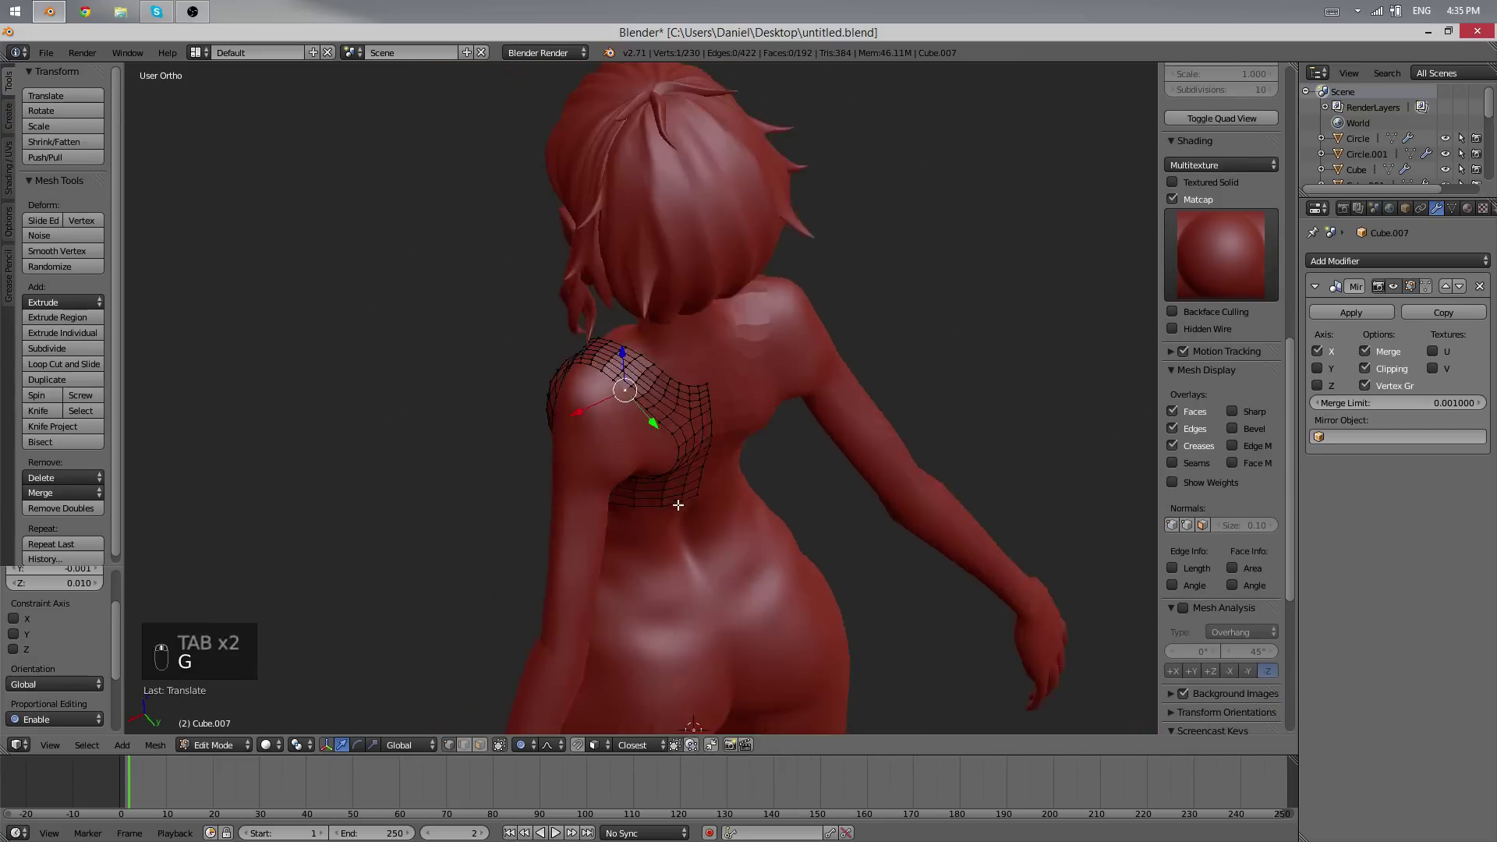
- Narrow the shoulder strap by adjusting its vertices along X, checking in Object Mode
middle_click(682, 332)
key(alt+x)
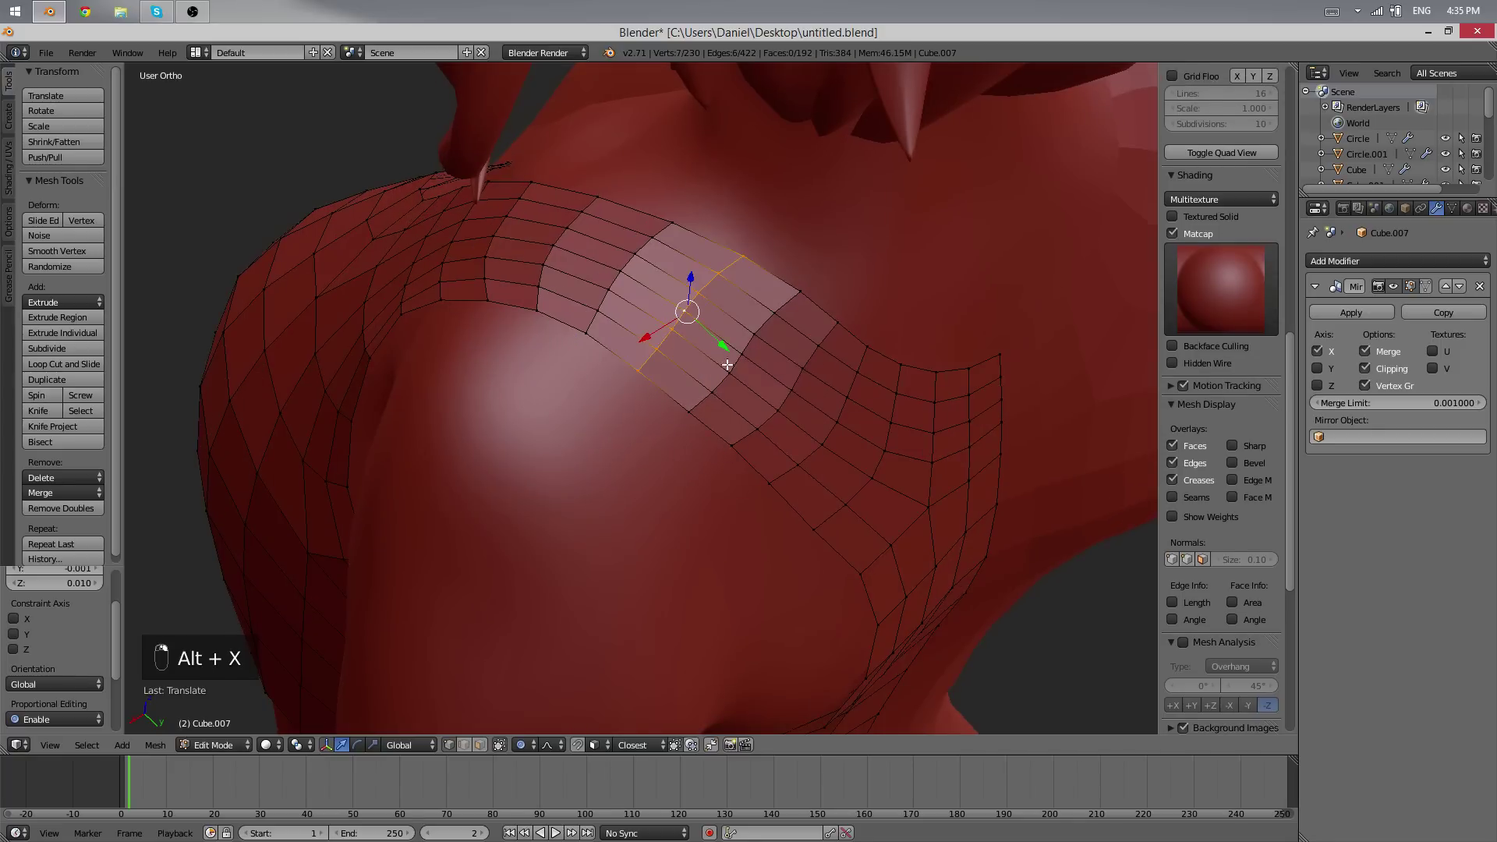
key(x)
key(x)
key(a)
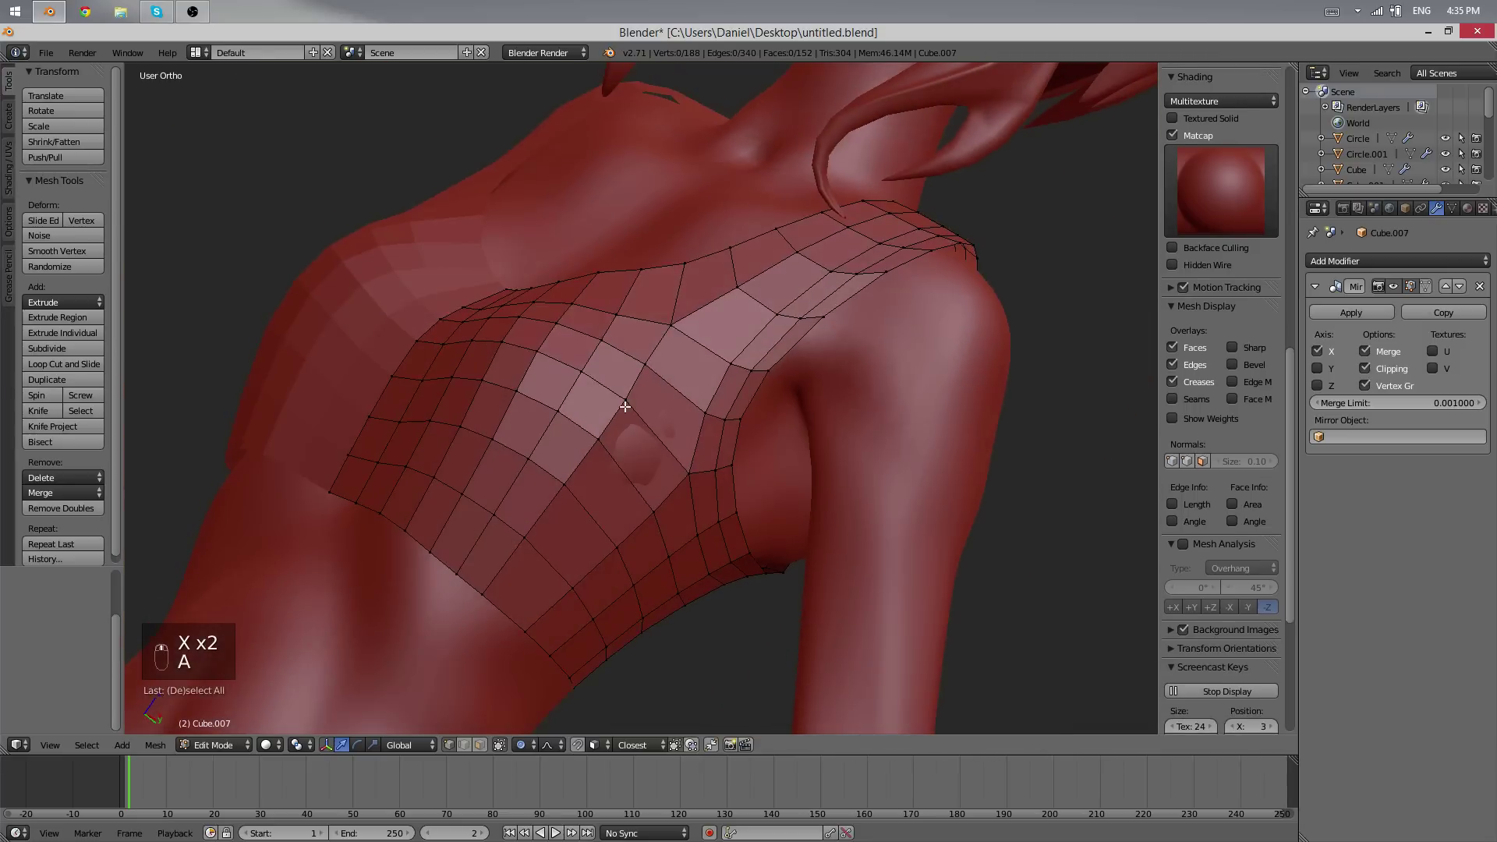
key(ctrl+z)
key(ctrl+z)
key(a)
key(x)
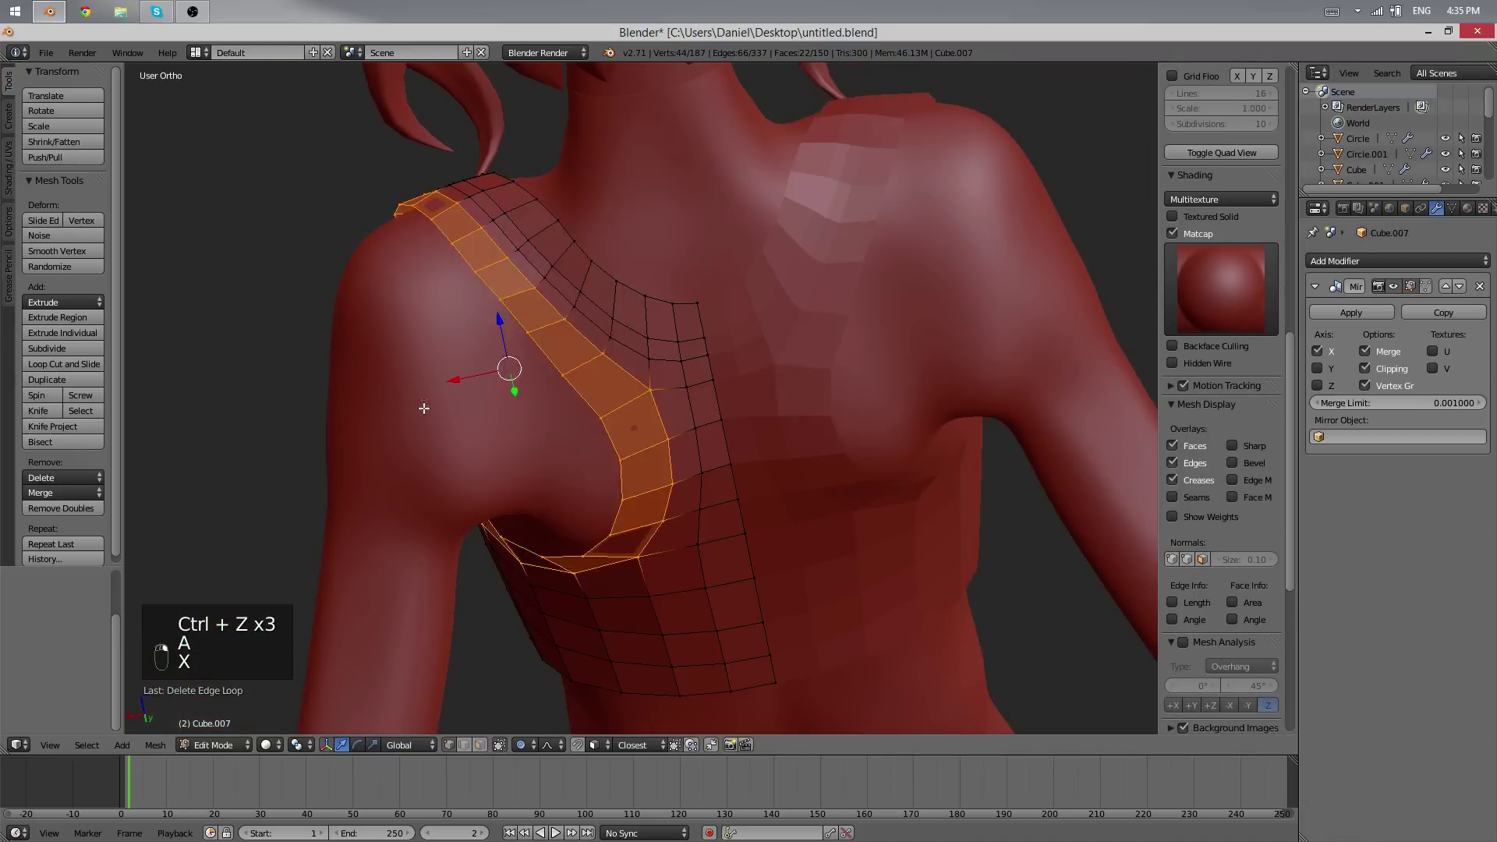
key(a)
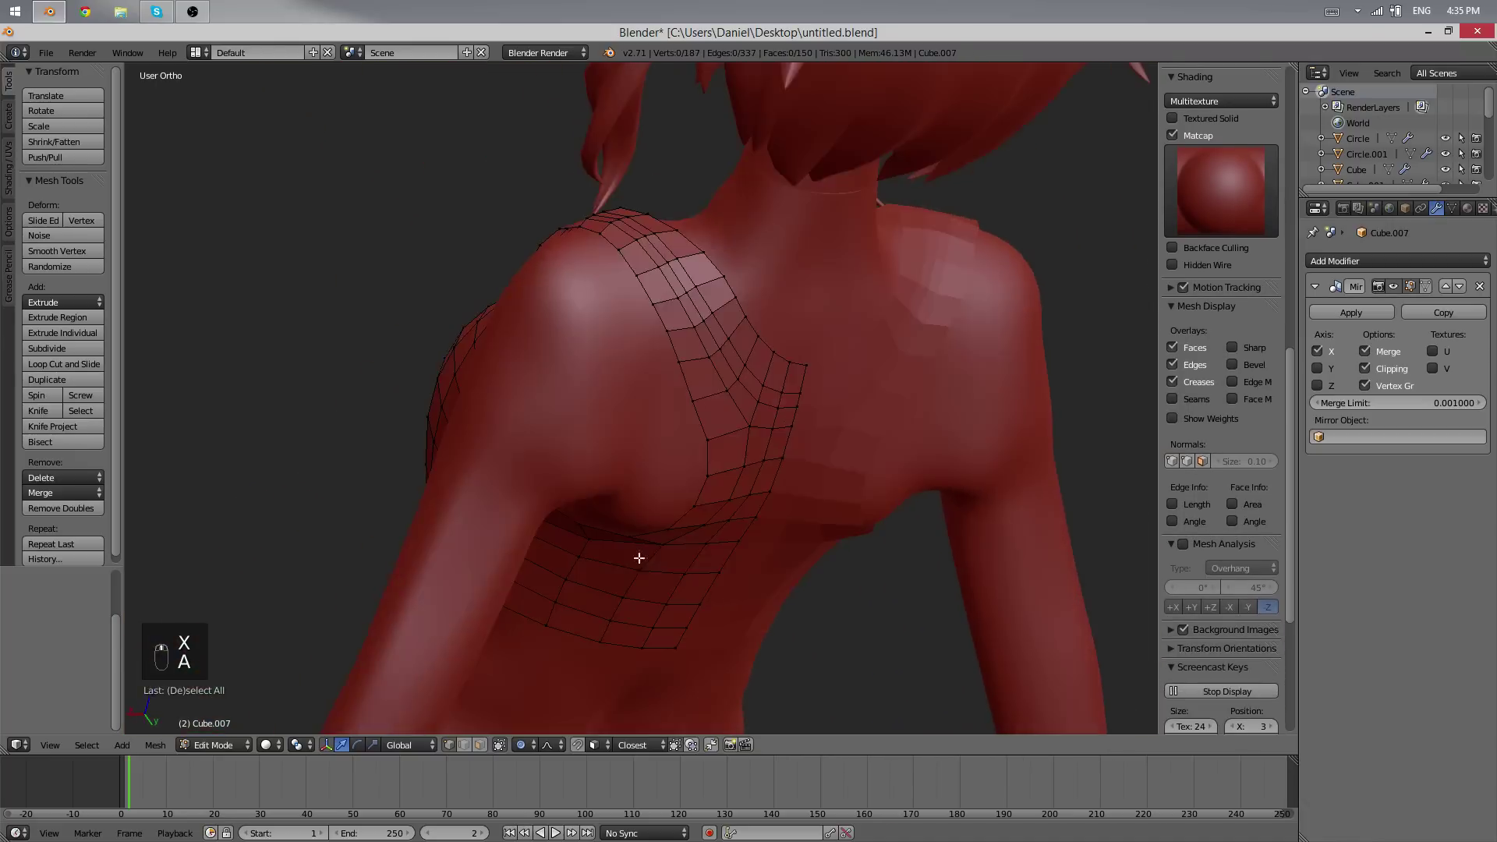
key(Tab)
key(Tab)
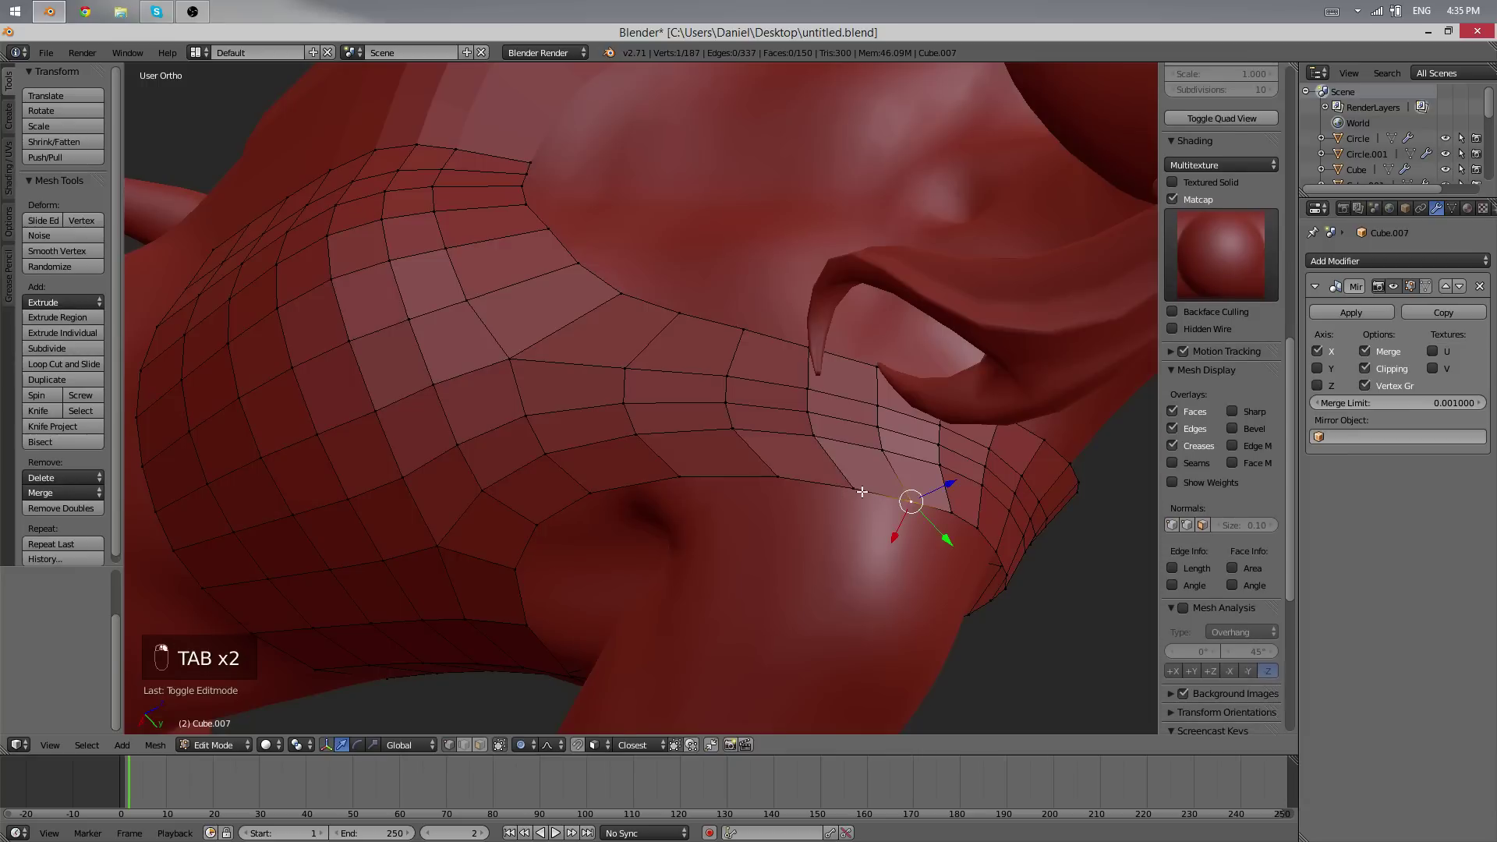
- Select and reposition the armhole edge vertices against the body
key(g)
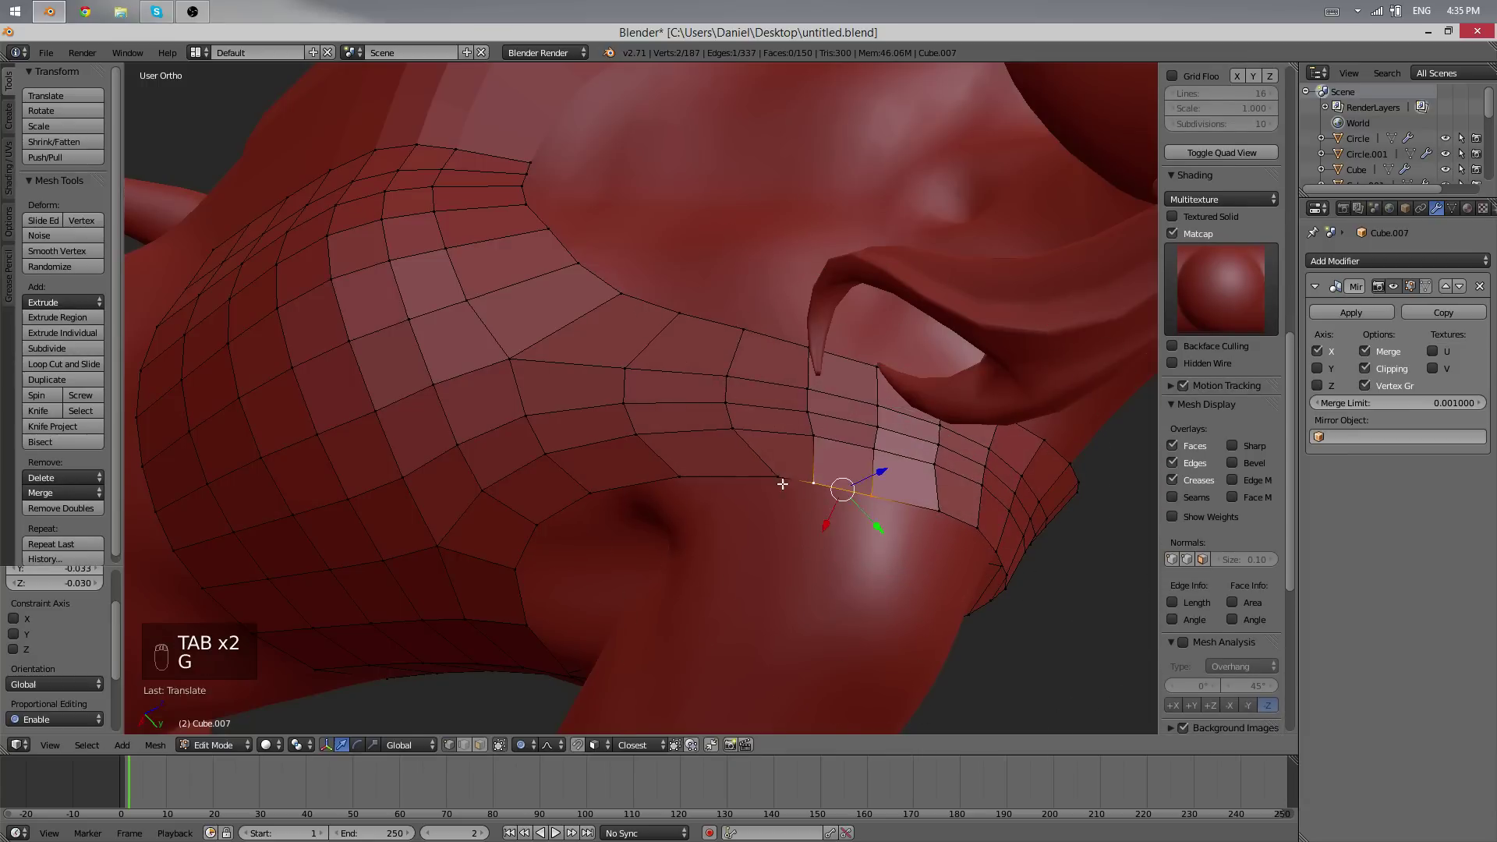
click(781, 483)
click(822, 439)
key(g)
key(g)
key(Tab)
key(Tab)
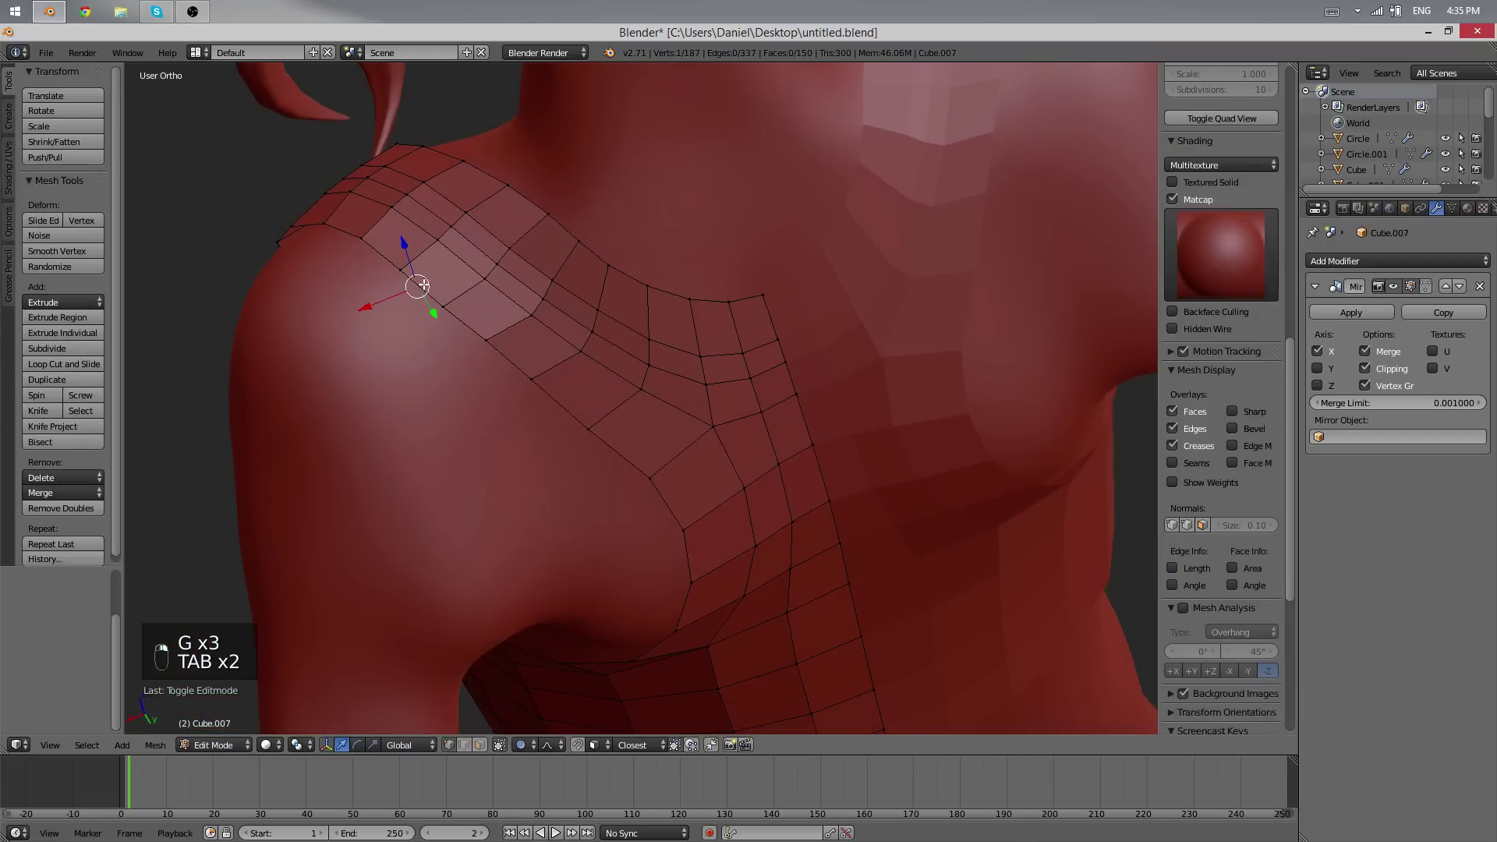
key(a)
key(Tab)
key(Tab)
- Extrude the armhole edge loop and scale it inward to form a rim
key(e)
key(s)
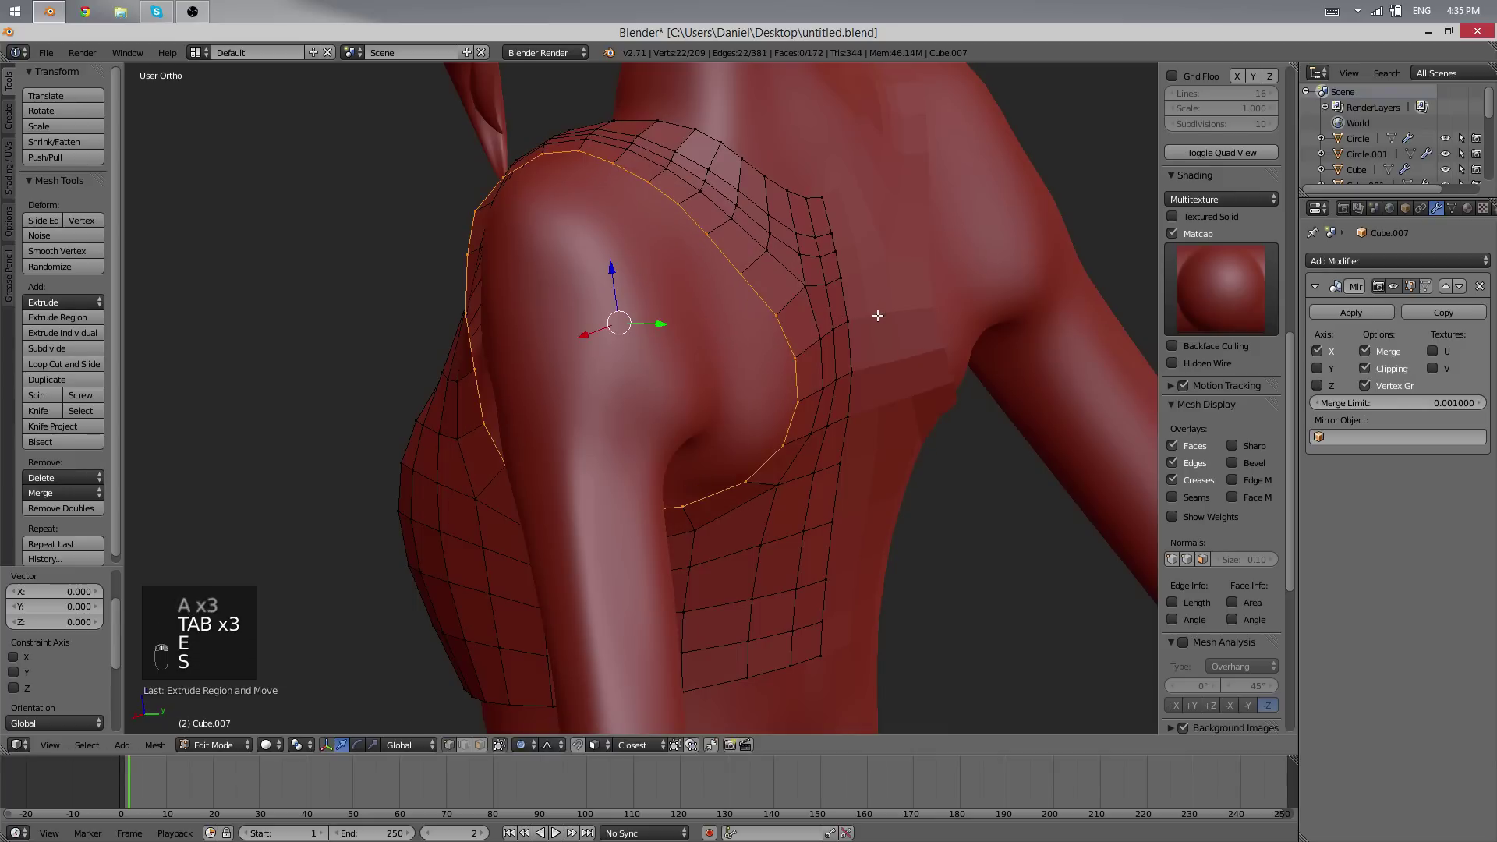
key(o)
key(s)
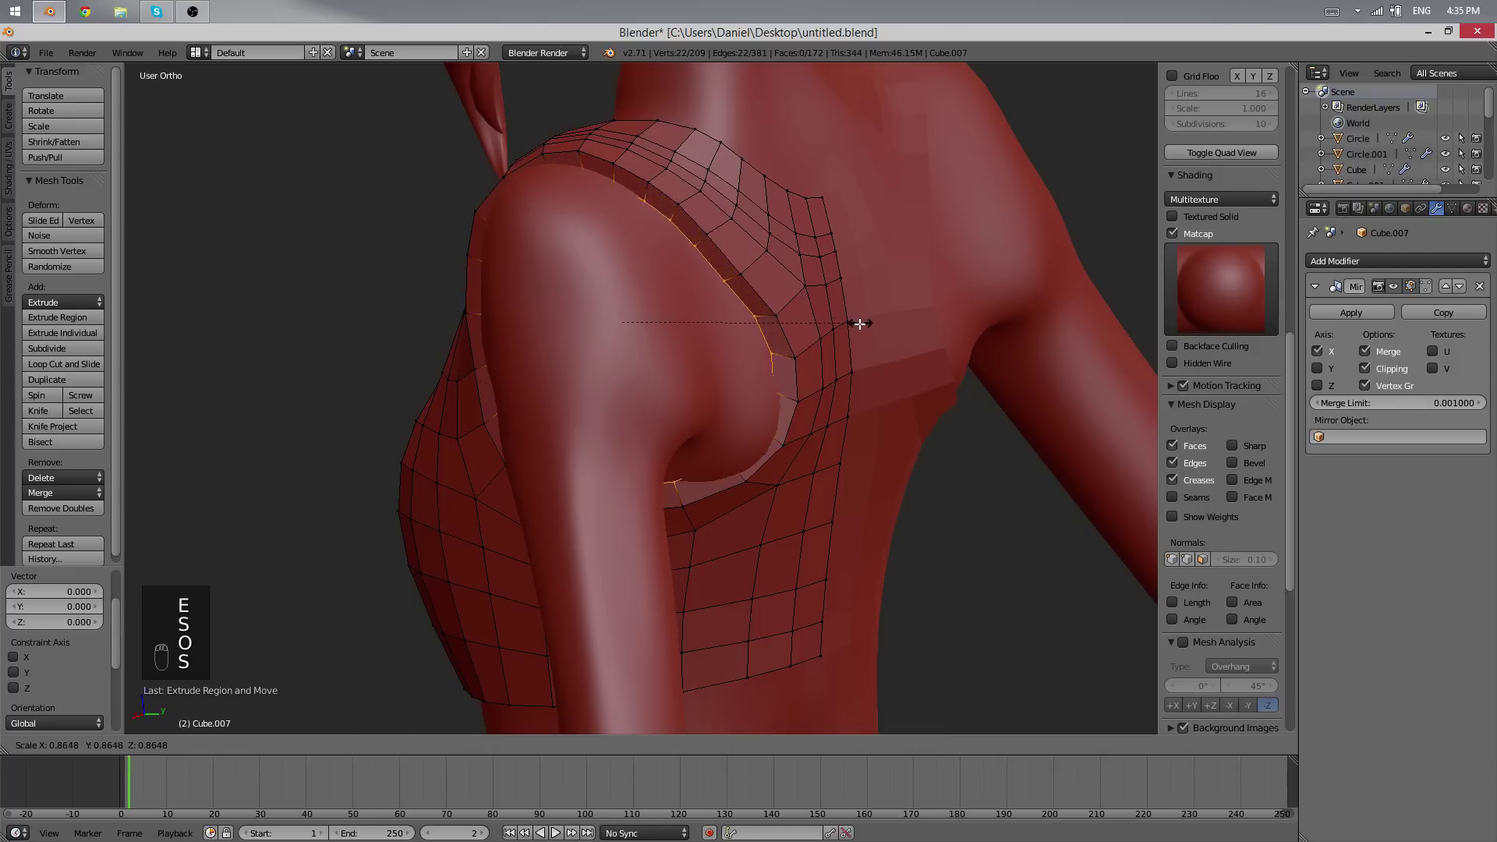
- Pull the new armhole rim inward and give the bra a Solidify thickness of 0.018, offset -1
drag(625, 285, 762, 292)
key(Tab)
key(Tab)
key(x)
key(Tab)
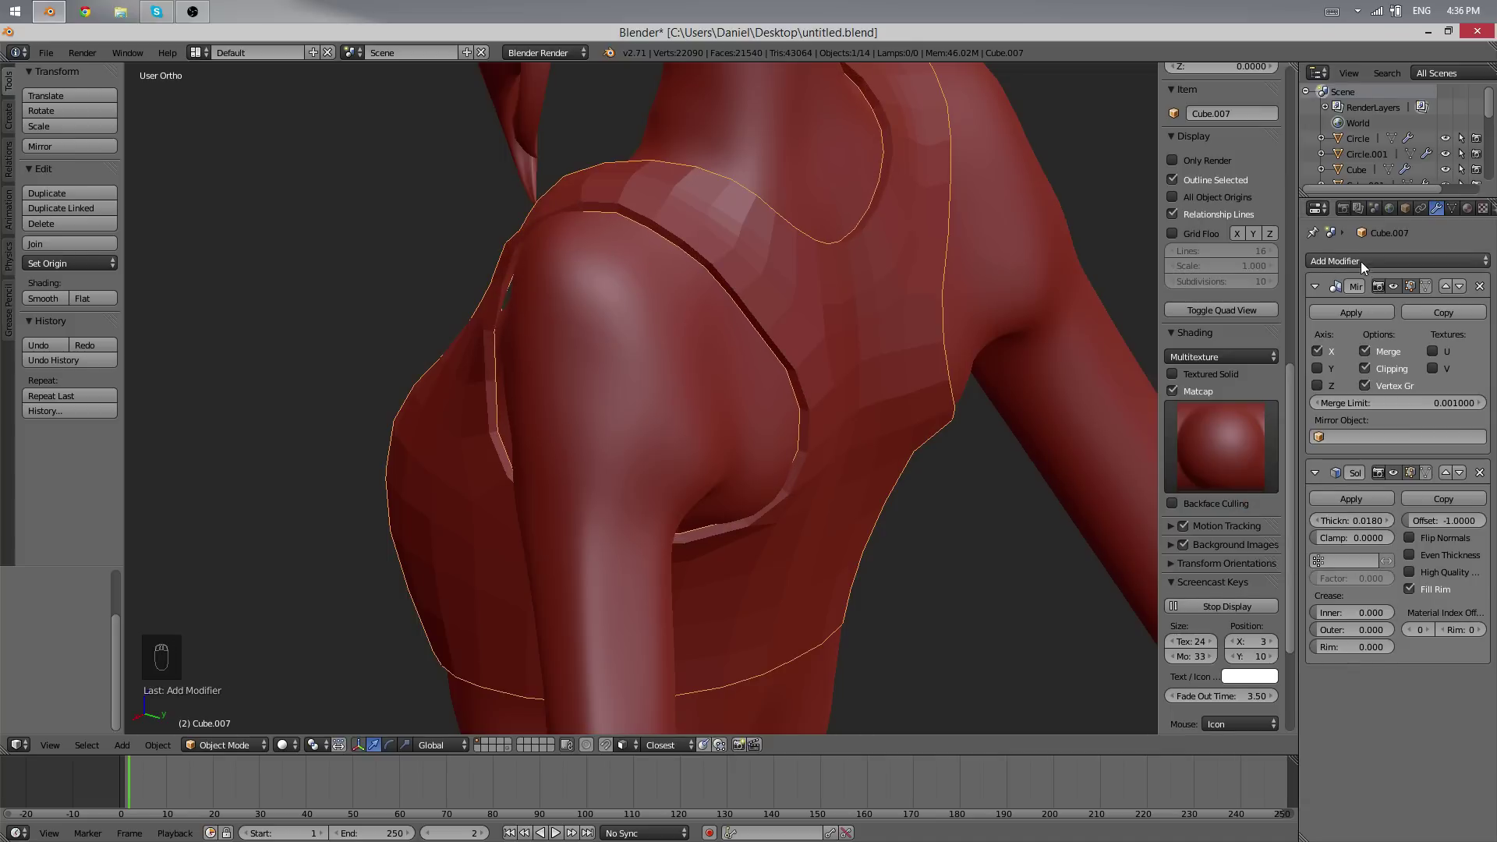
- Tuck the underarm edge vertices against the body using proportional editing
key(Tab)
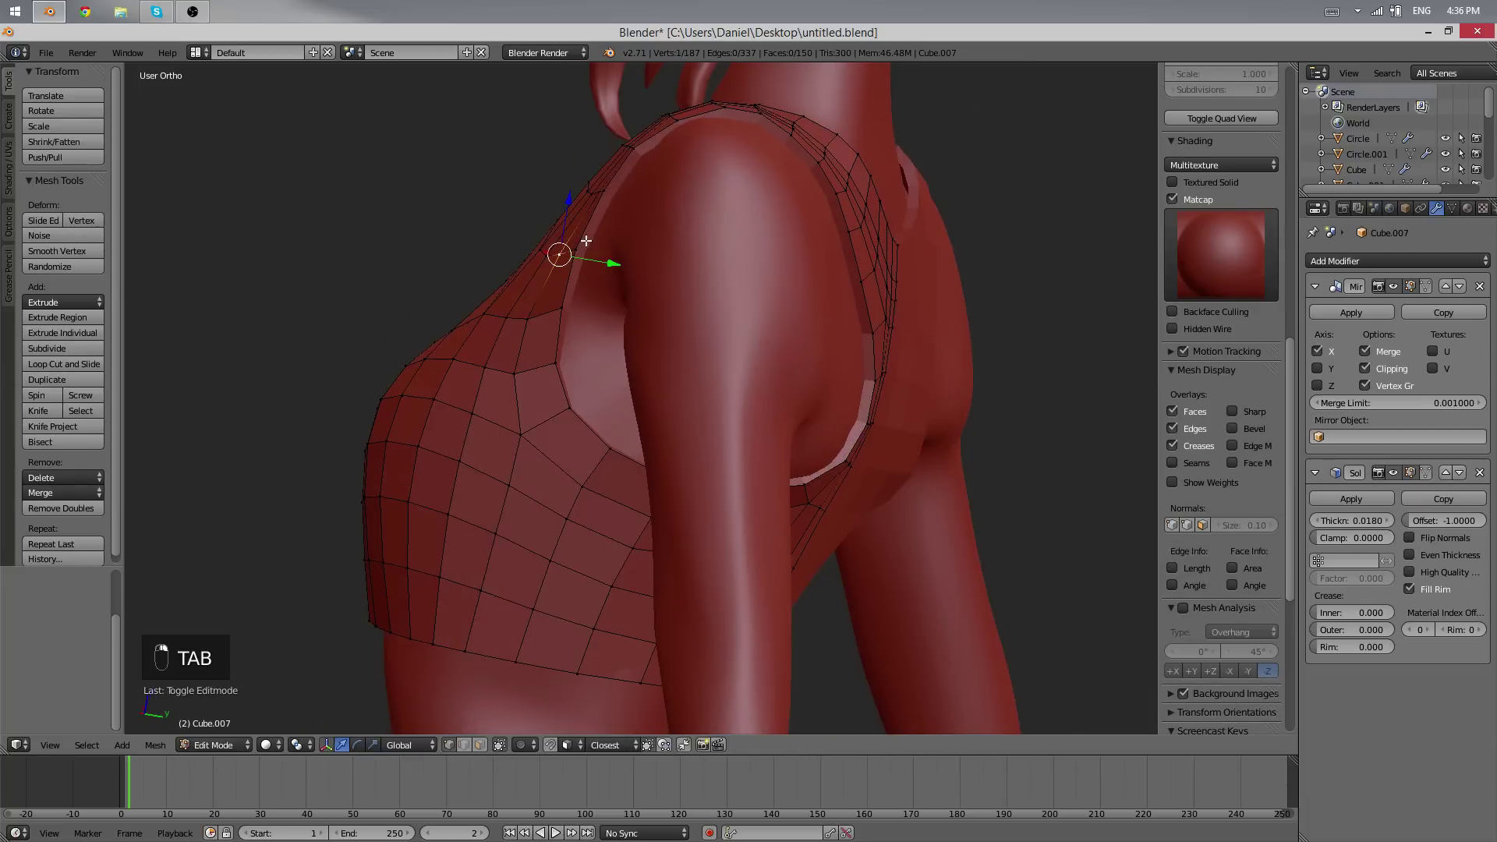
key(o)
key(g)
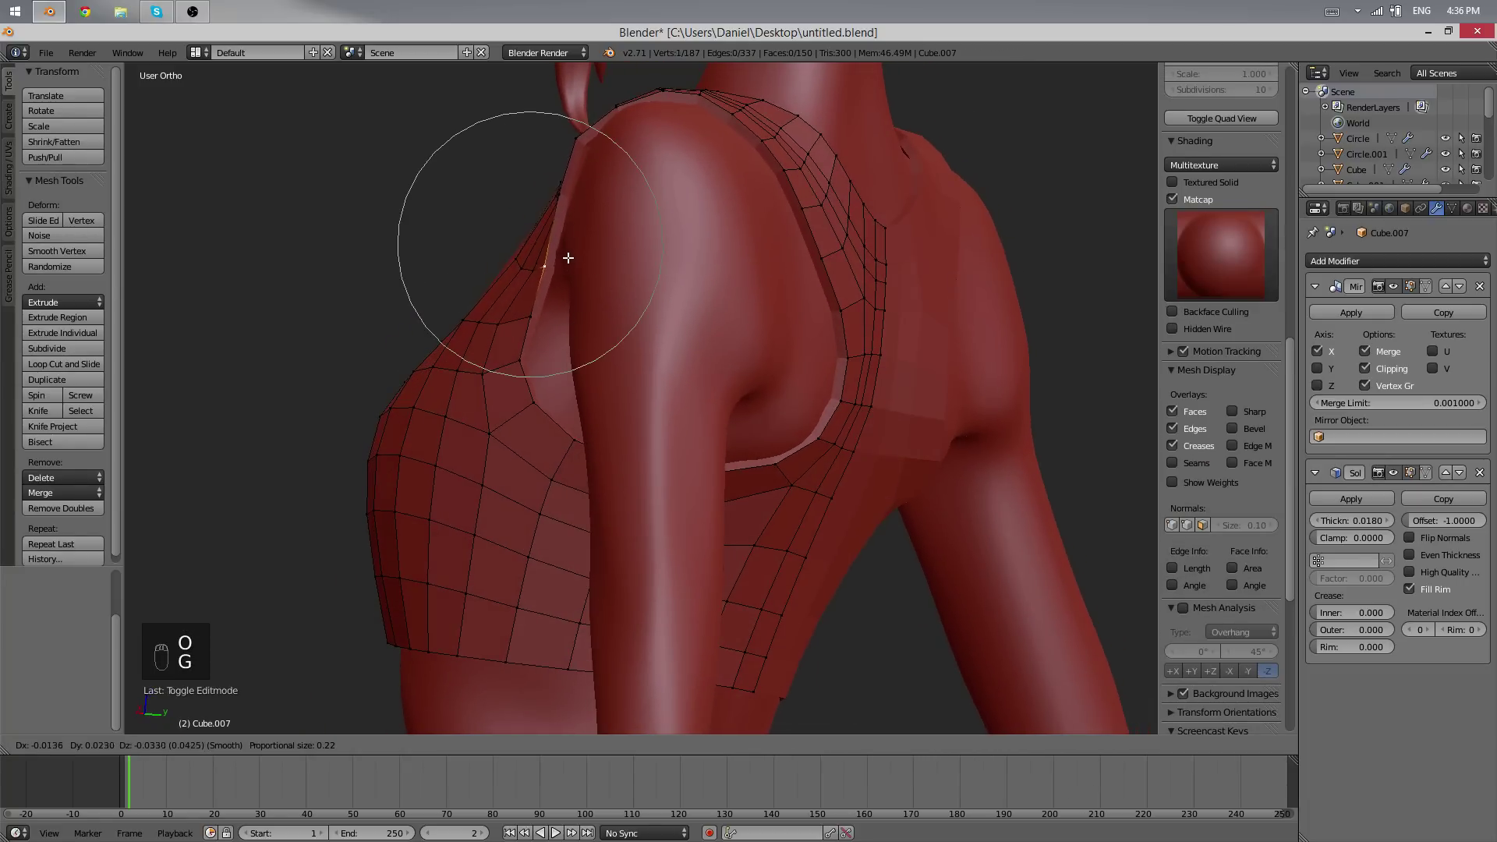
key(Tab)
key(Tab)
key(Tab)
key(Tab)
key(g)
click(838, 358)
key(Tab)
drag(782, 472, 661, 380)
key(a)
- Check the thickened bra in Object Mode, nudge the armhole edge, and preview again
key(Tab)
key(Tab)
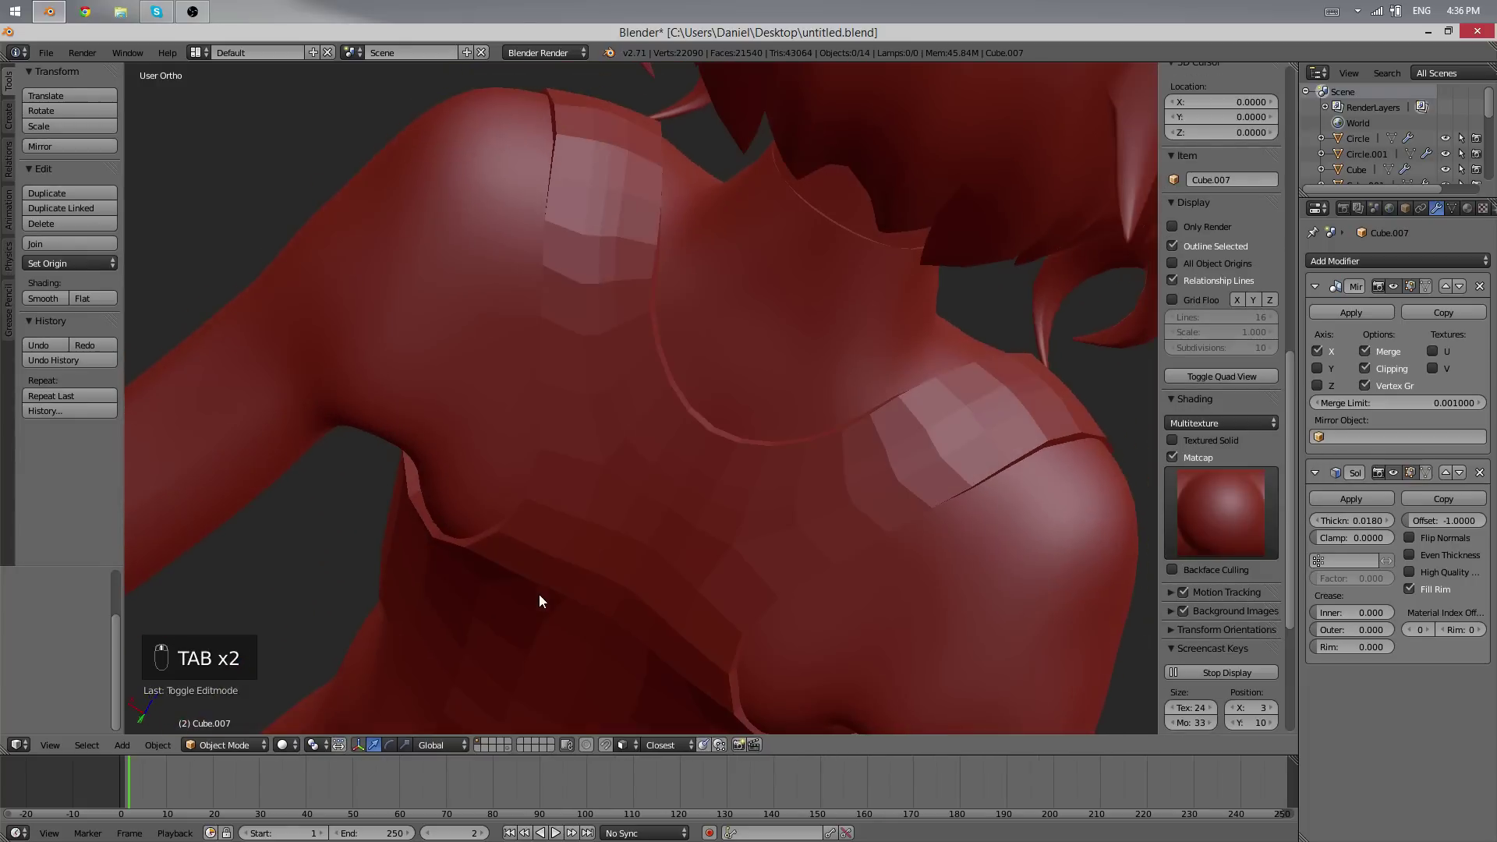
key(Tab)
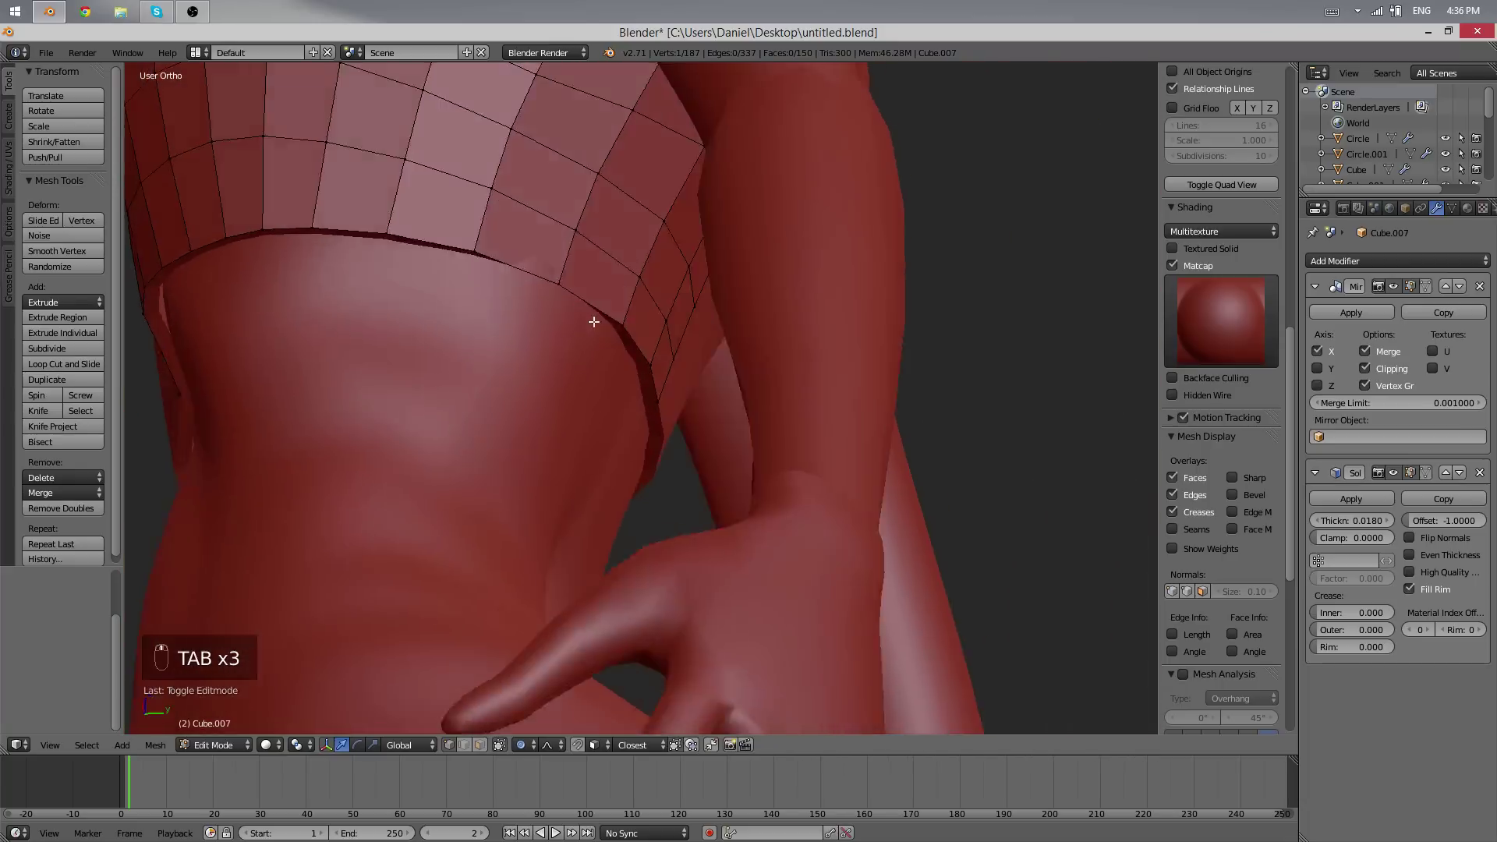
key(g)
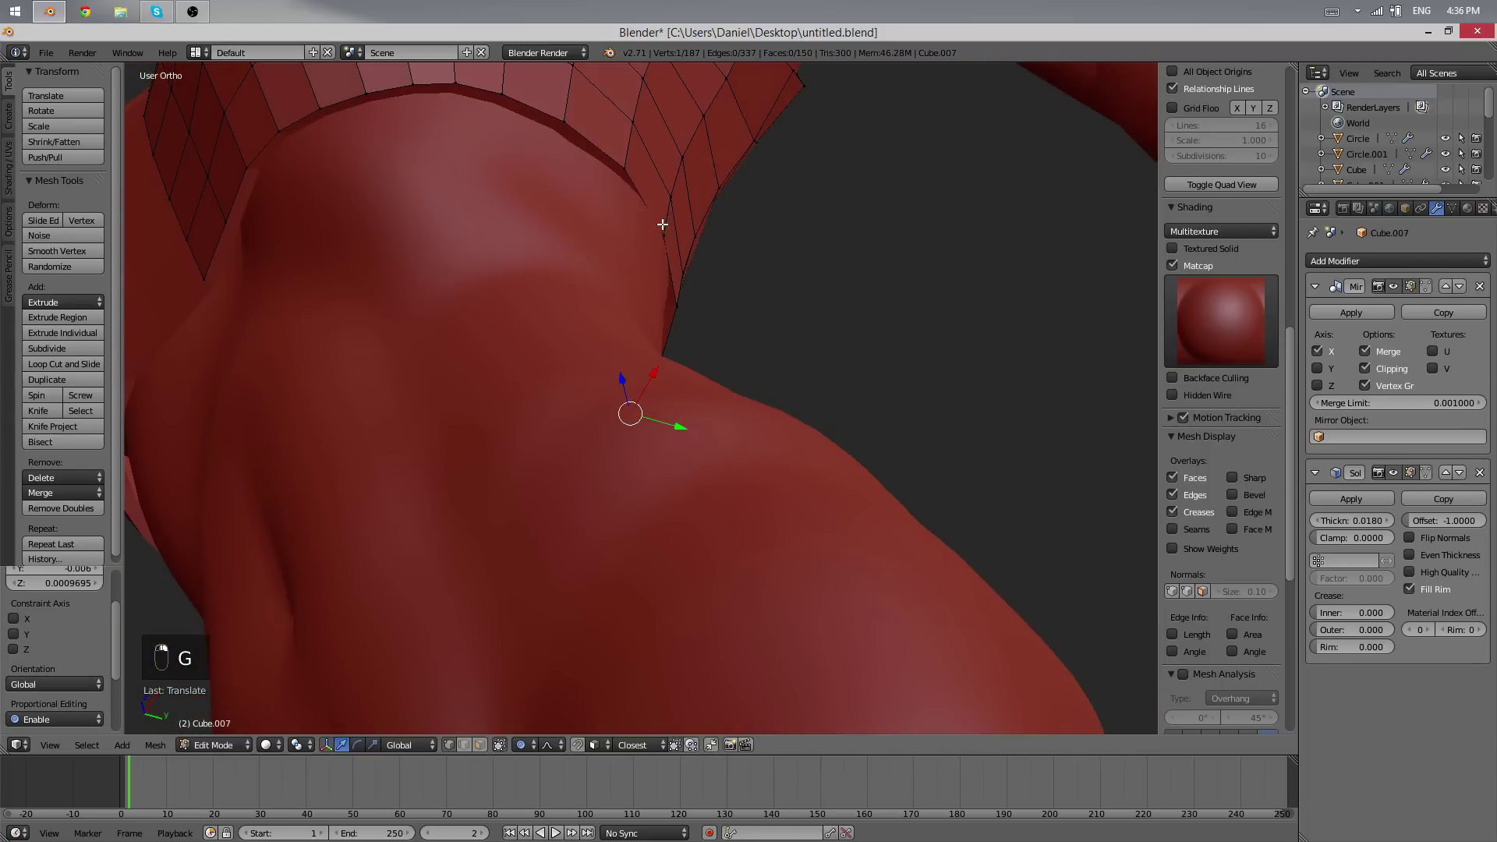
key(g)
key(Tab)
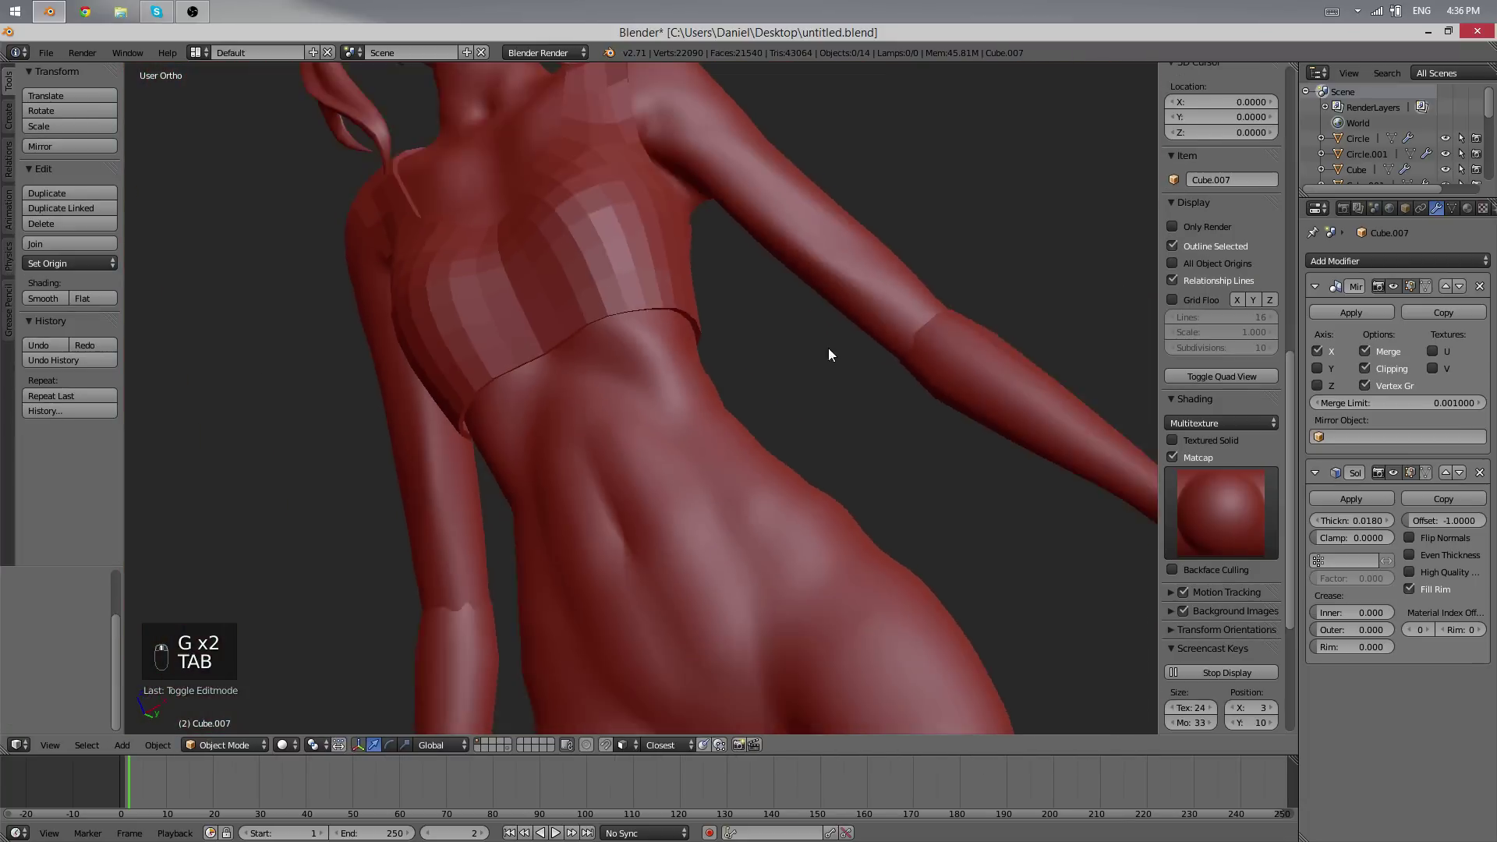
- Orbit to the character's back and resume editing the thickened bra
key(a)
key(a)
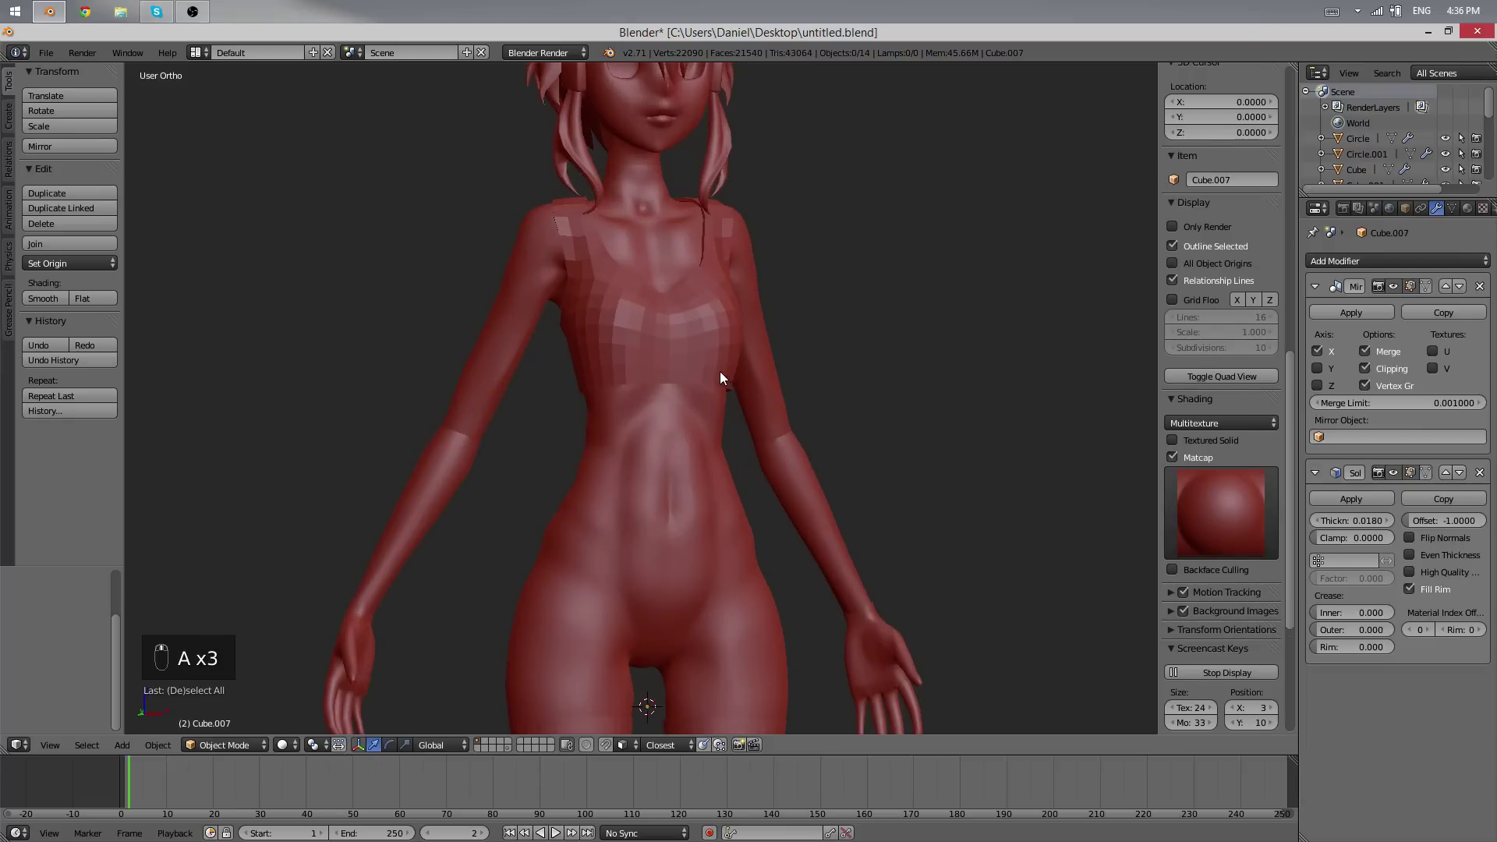
key(a)
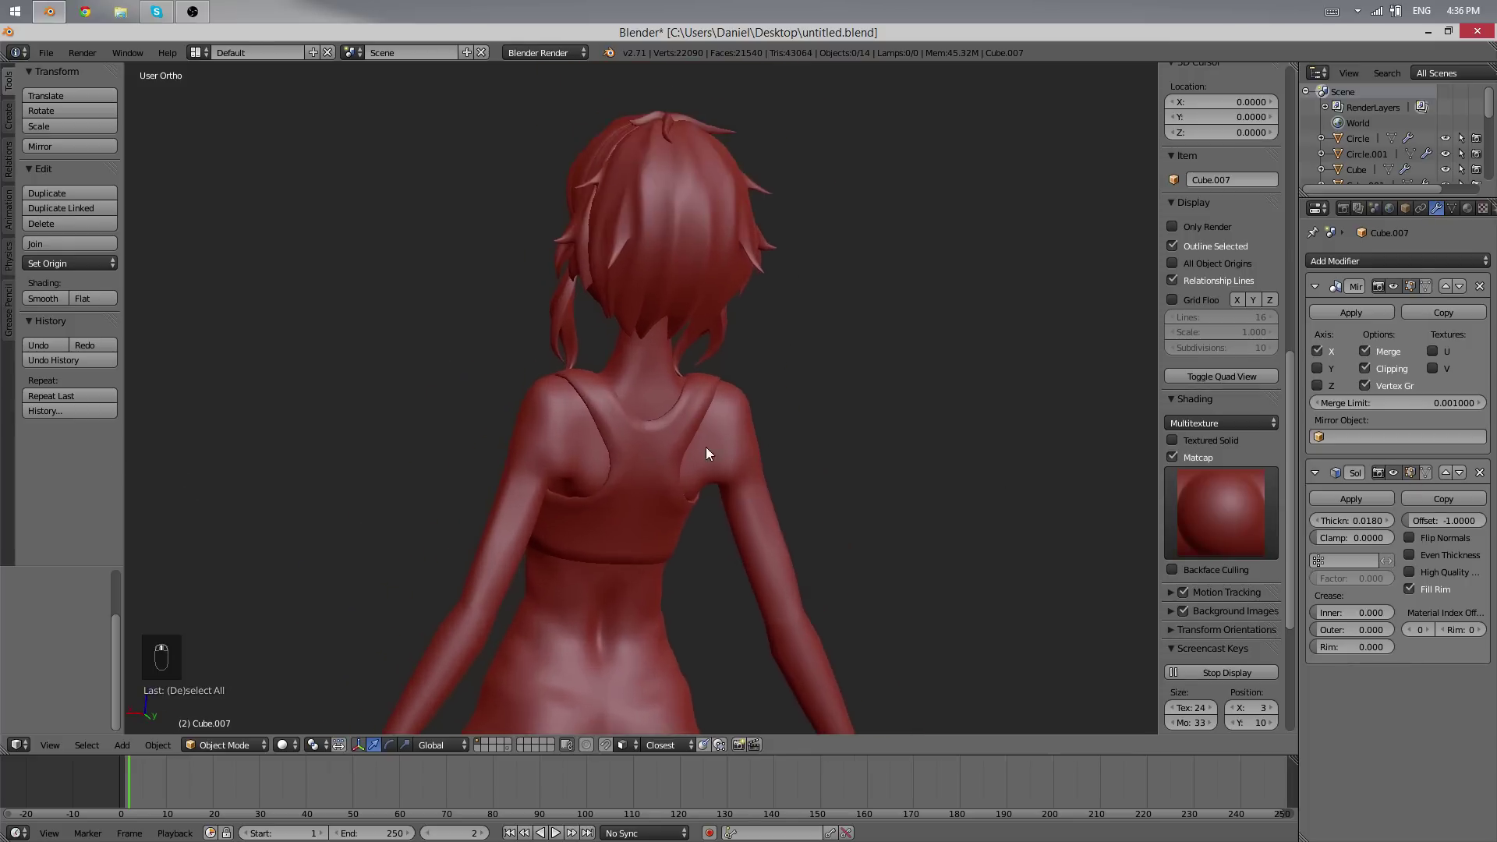
drag(623, 508, 541, 452)
key(Tab)
- Move the back strap vertices with proportional falloff to follow the shoulder blade
key(g)
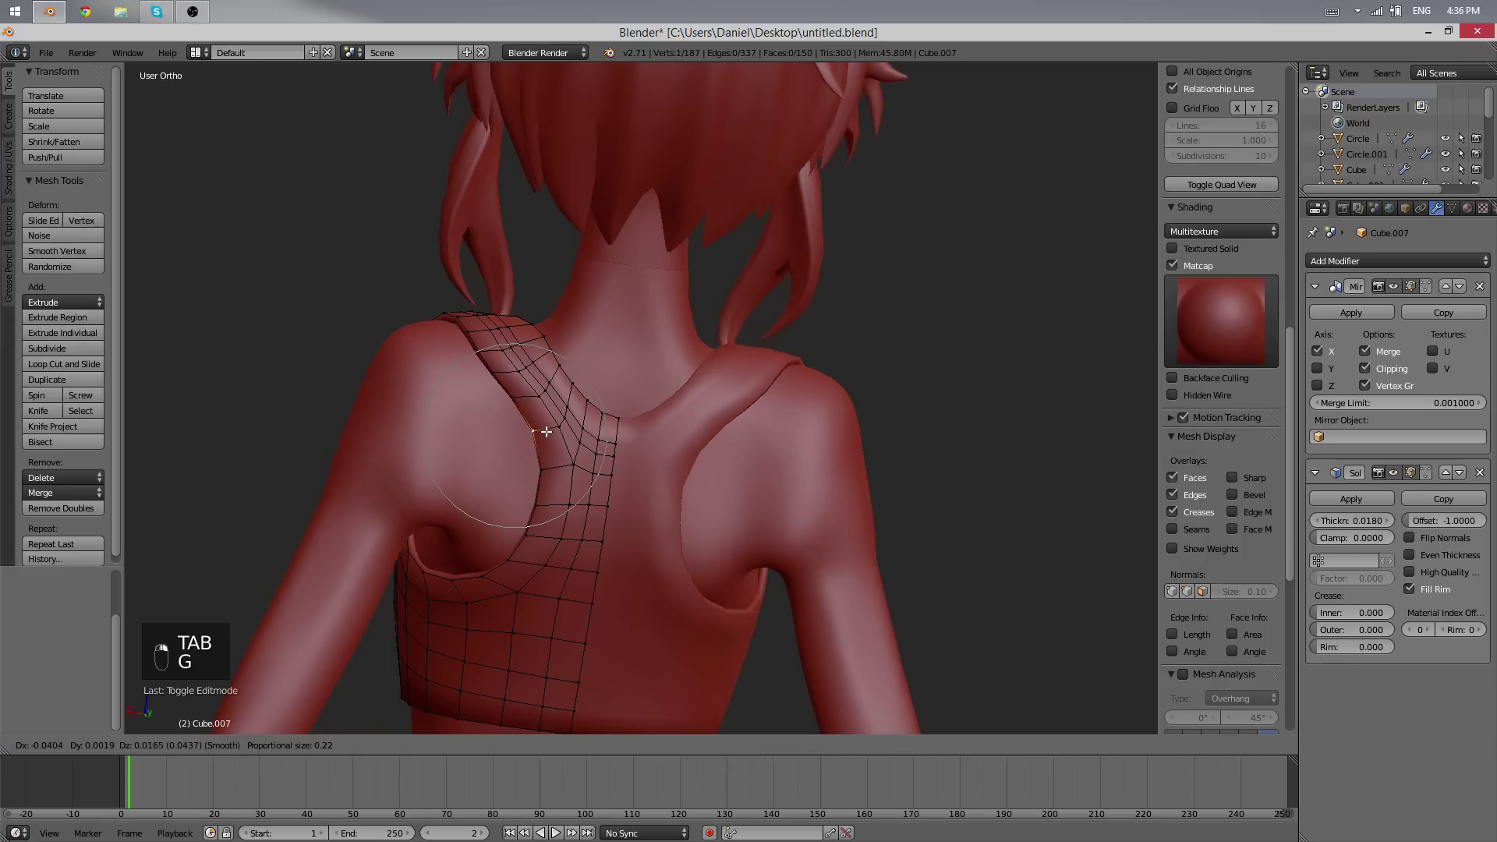
key(g)
key(g)
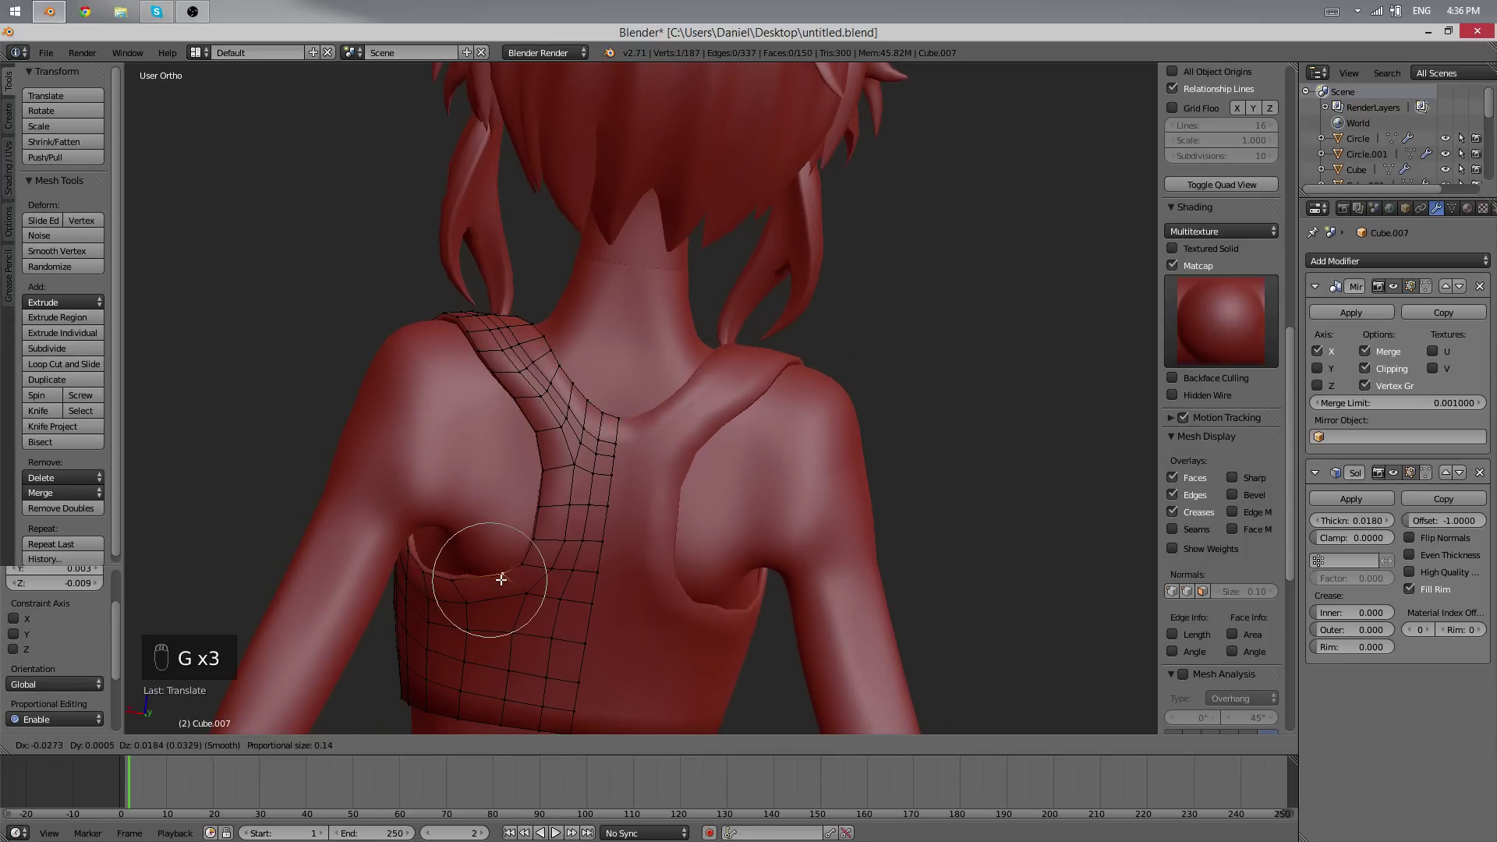
key(g)
key(g)
key(g)
key(Tab)
key(Tab)
key(g)
- View the finished fitted sports-bra in Object Mode from the front
key(Tab)
drag(512, 537, 650, 555)
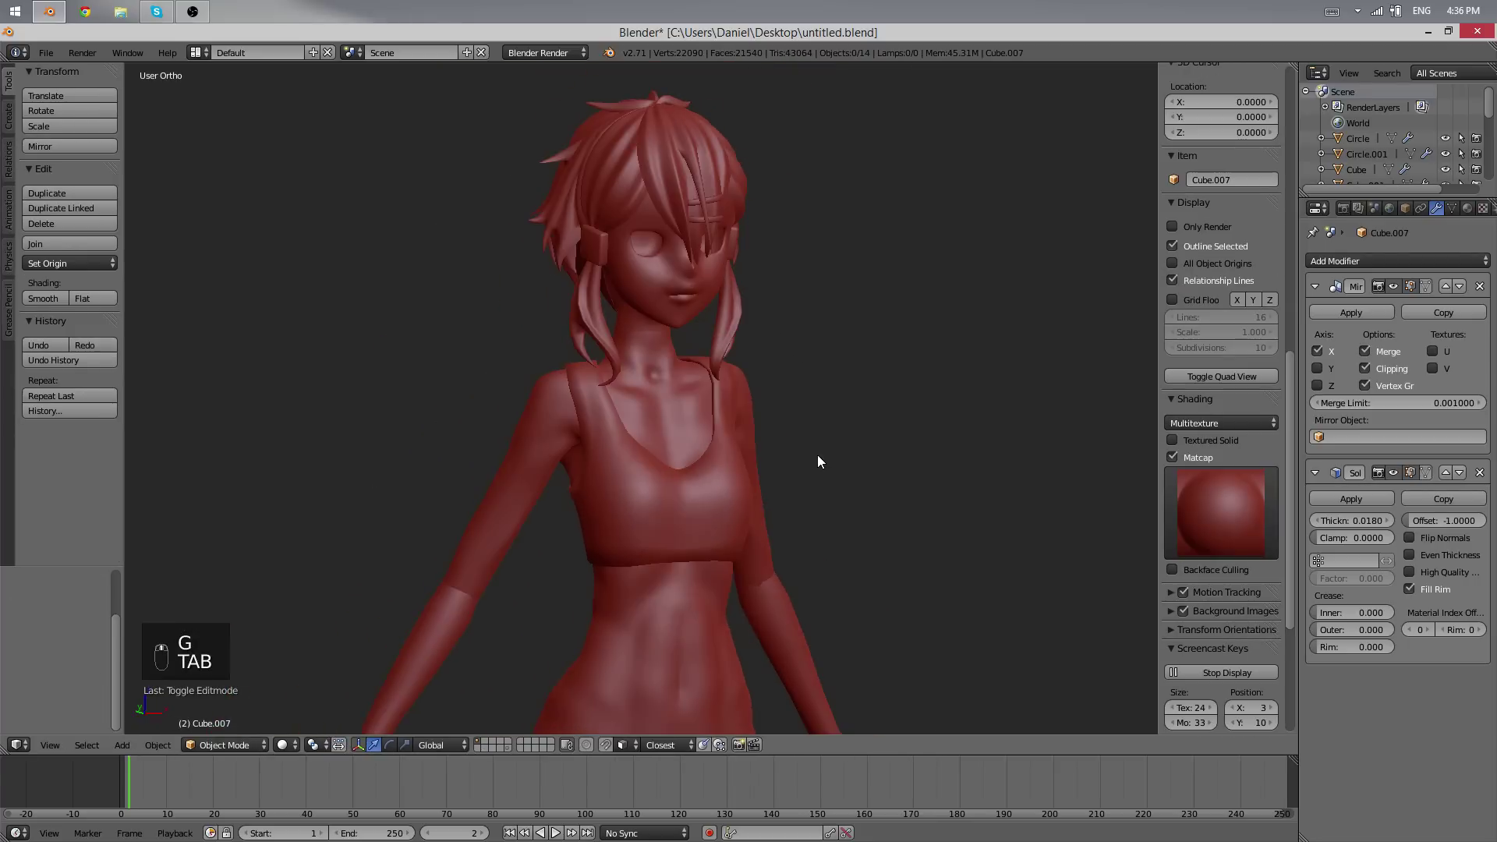